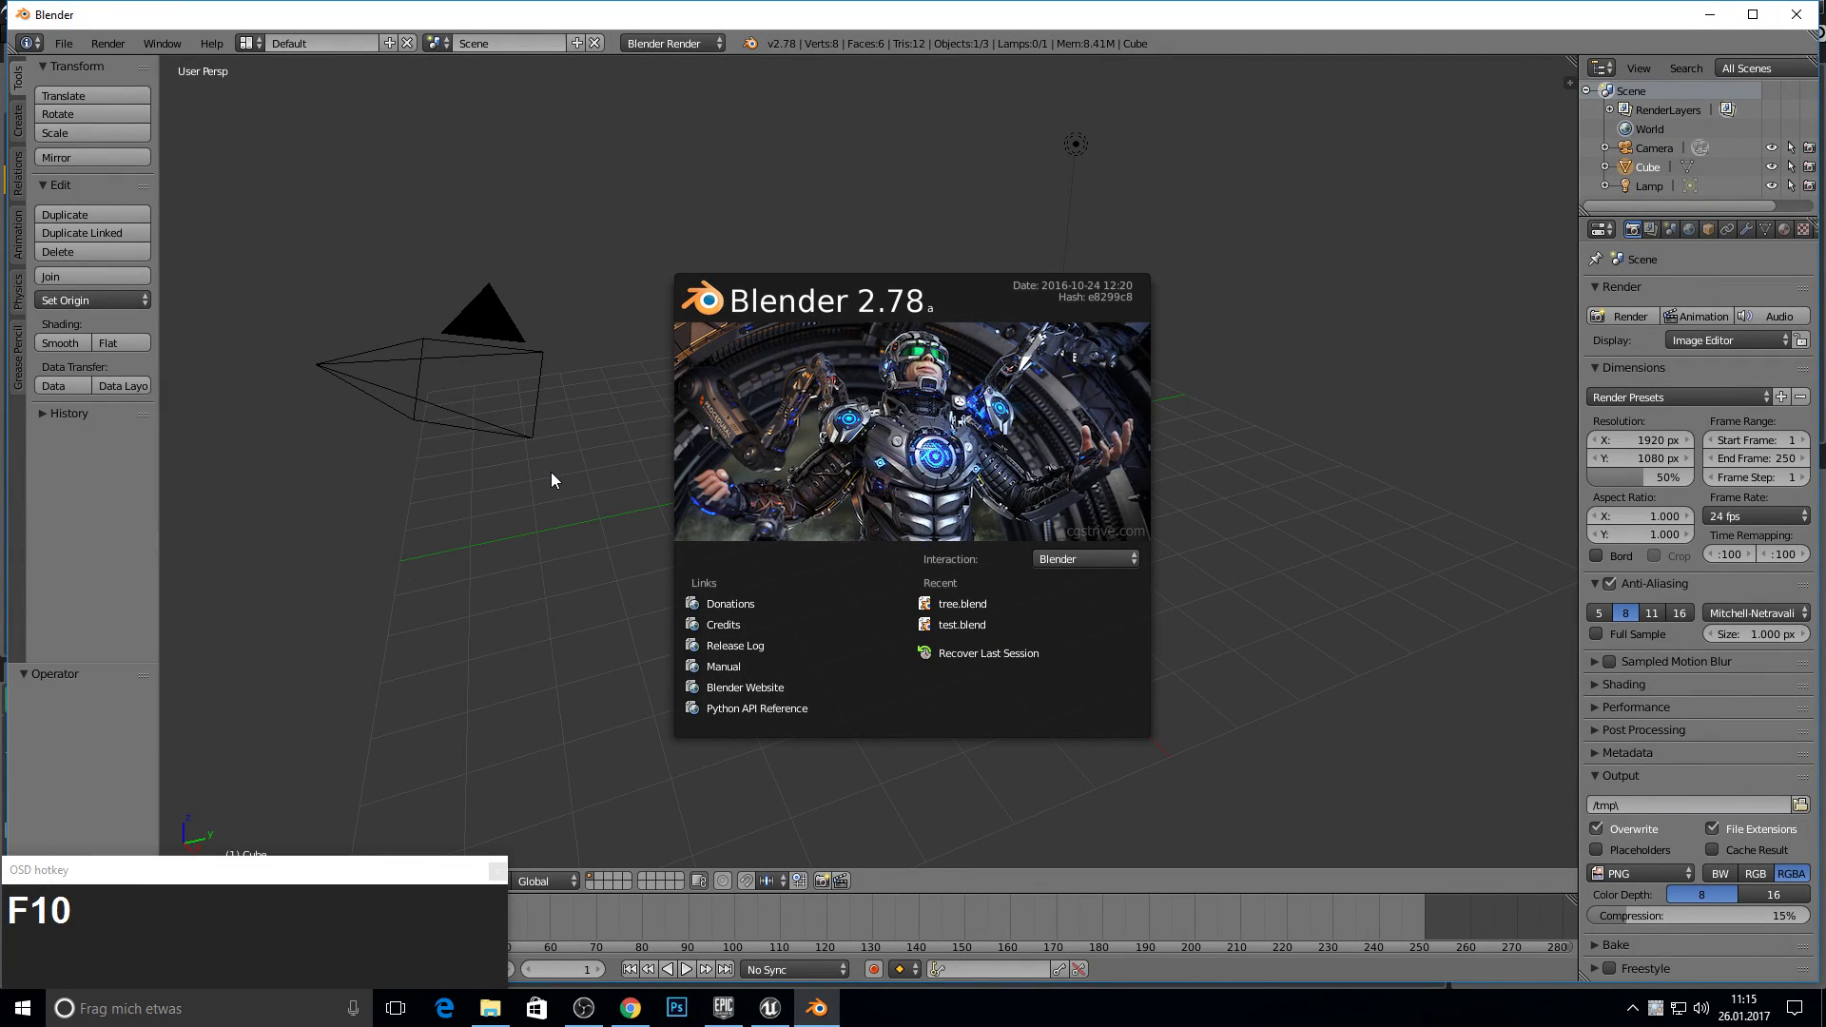
- Dismiss the splash screen and load tree.blend from the recent files
{"action": "key", "text": "F11"}
{"action": "key", "text": "F10"}
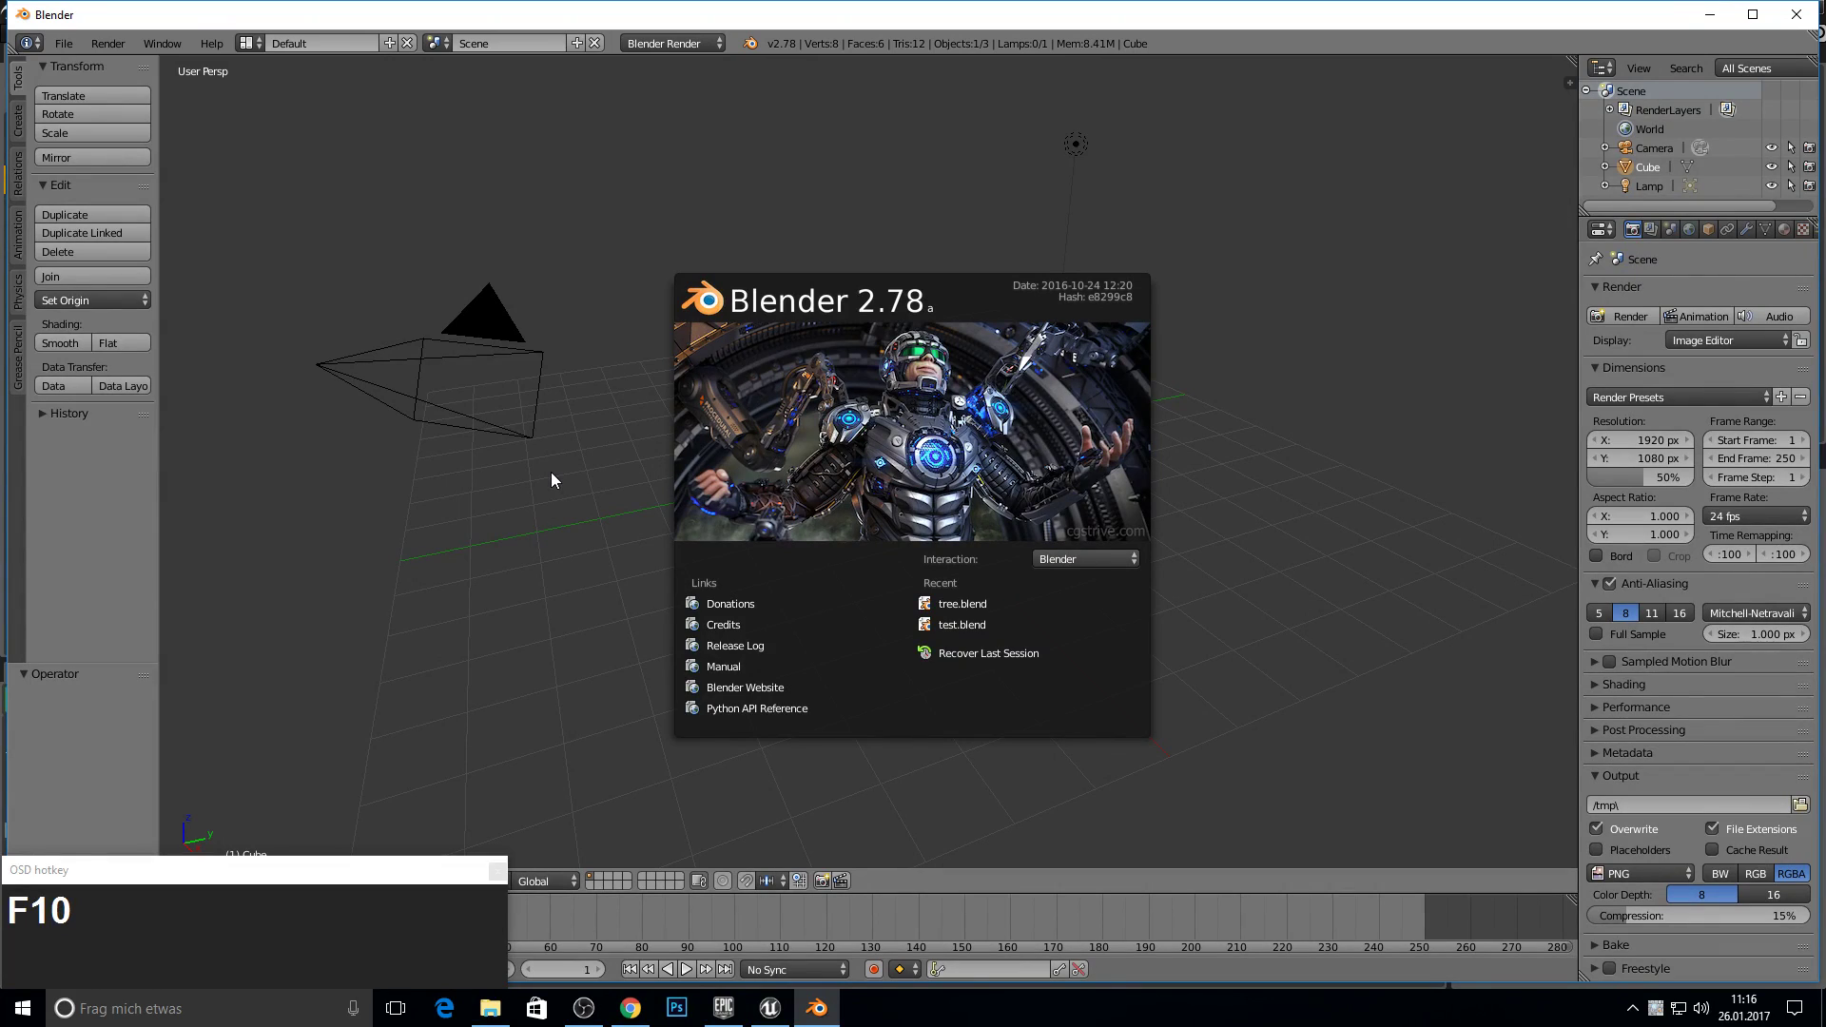
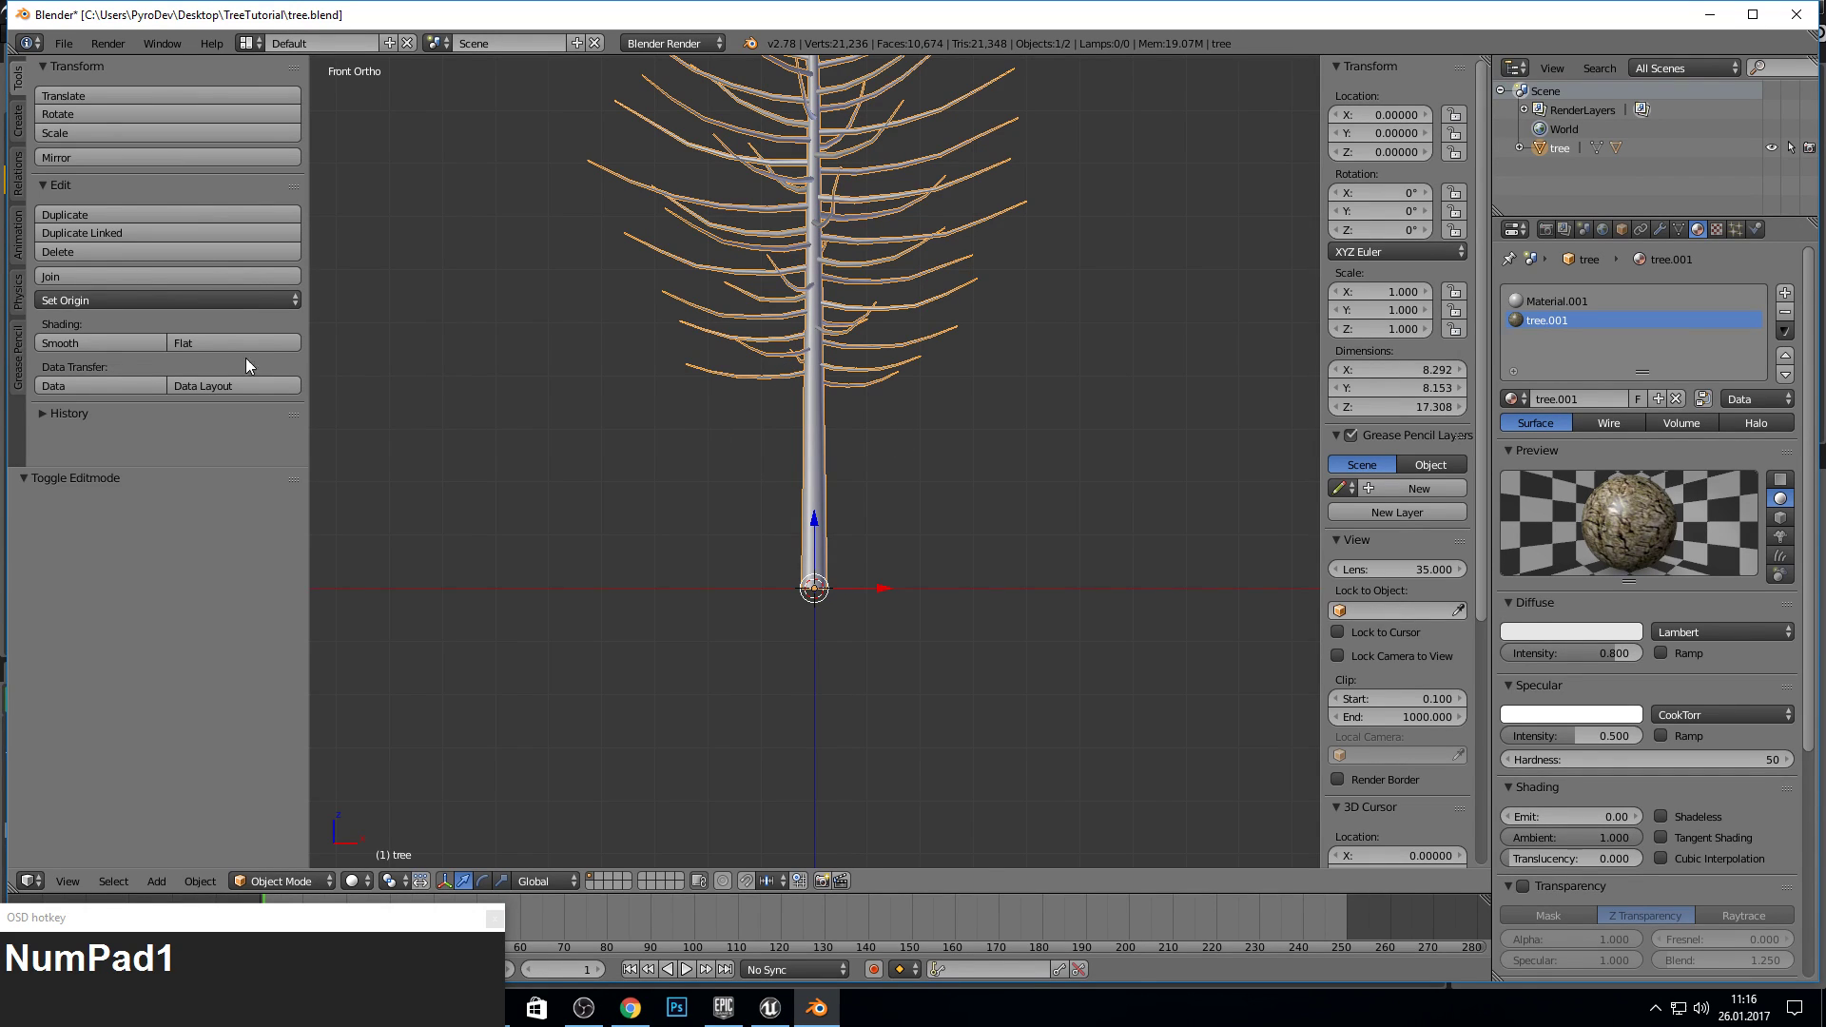
- Orbit and zoom in toward the lower trunk to view the flat-shaded tree
{"action": "left_click_drag", "start_coordinate": [221, 343], "coordinate": [735, 420]}
{"action": "middle_click", "coordinate": [735, 428]}
{"action": "scroll", "scroll_direction": "up", "scroll_amount": 3}
{"action": "left_click_drag", "start_coordinate": [767, 491], "coordinate": [799, 472]}
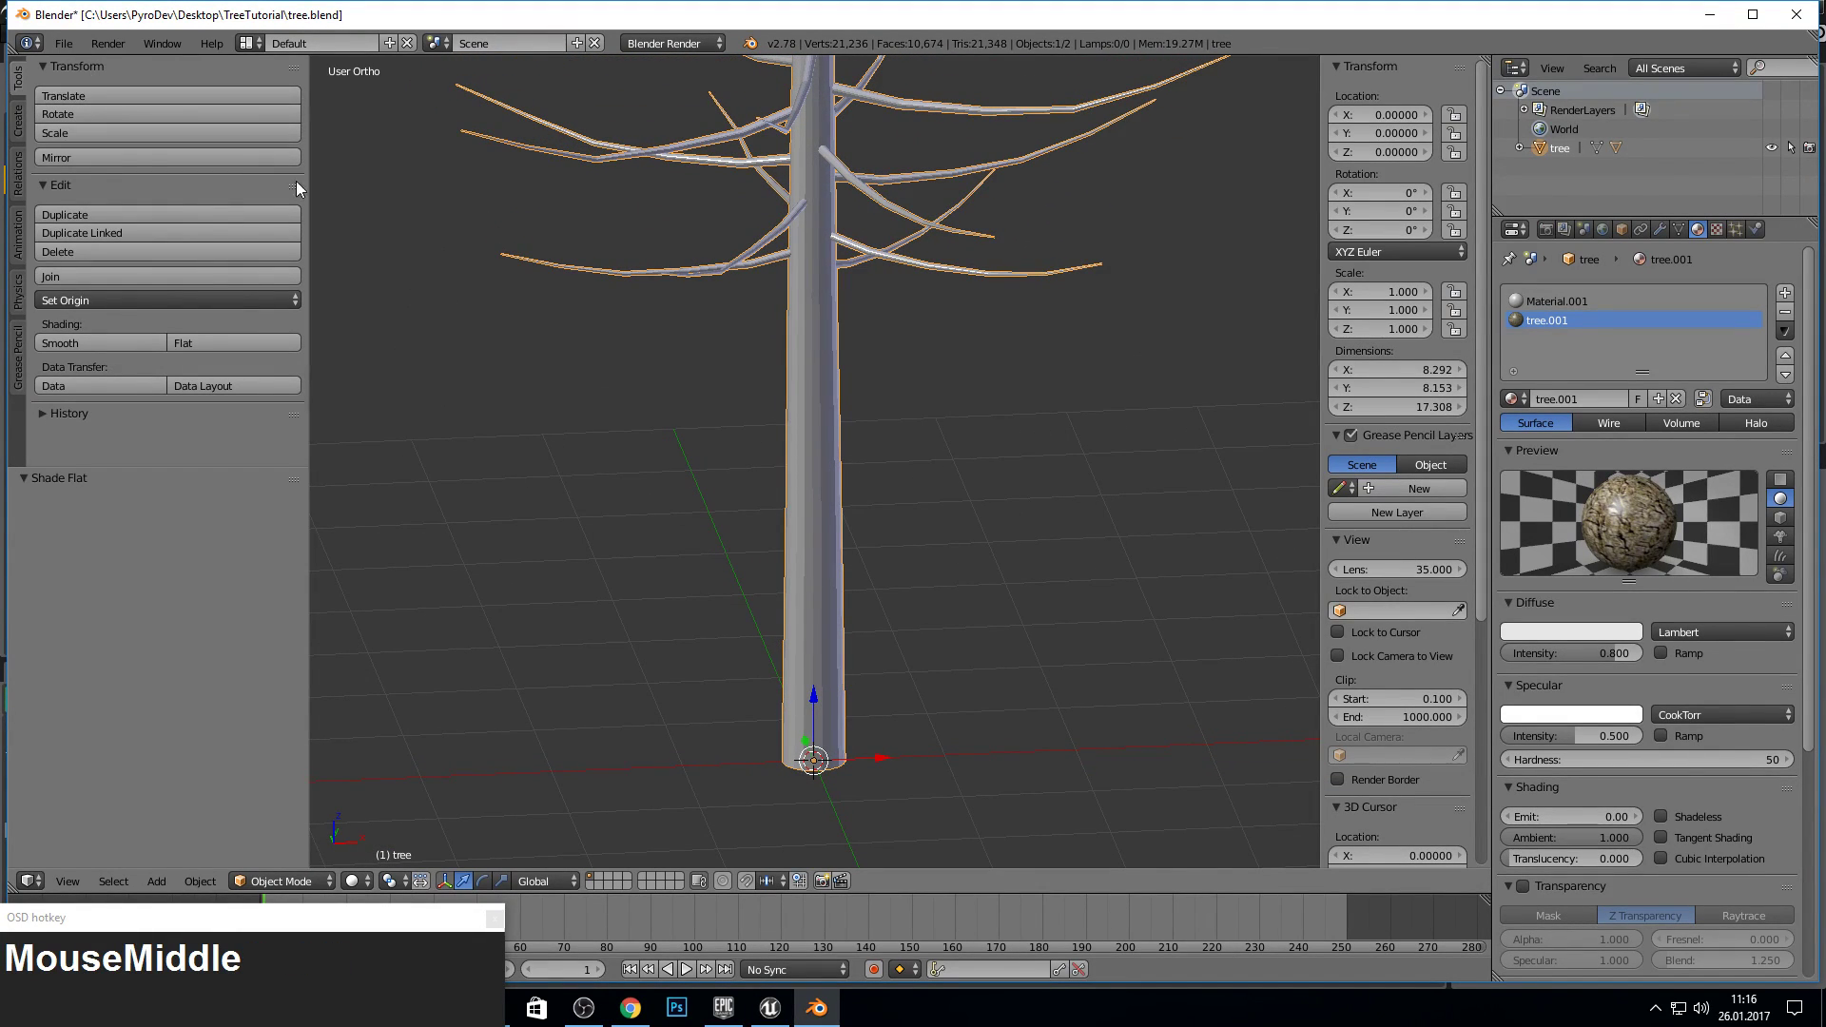
- Unhide the leaves, then fly around the placed tree in the Unreal first-person level
{"action": "key", "text": "alt+h"}
{"action": "middle_click", "coordinate": [809, 365]}
{"action": "scroll", "scroll_direction": "down", "scroll_amount": 3}
{"action": "middle_click", "coordinate": [750, 331]}
{"action": "left_click_drag", "start_coordinate": [68, 54], "coordinate": [1682, 149]}
{"action": "key", "text": "F10"}
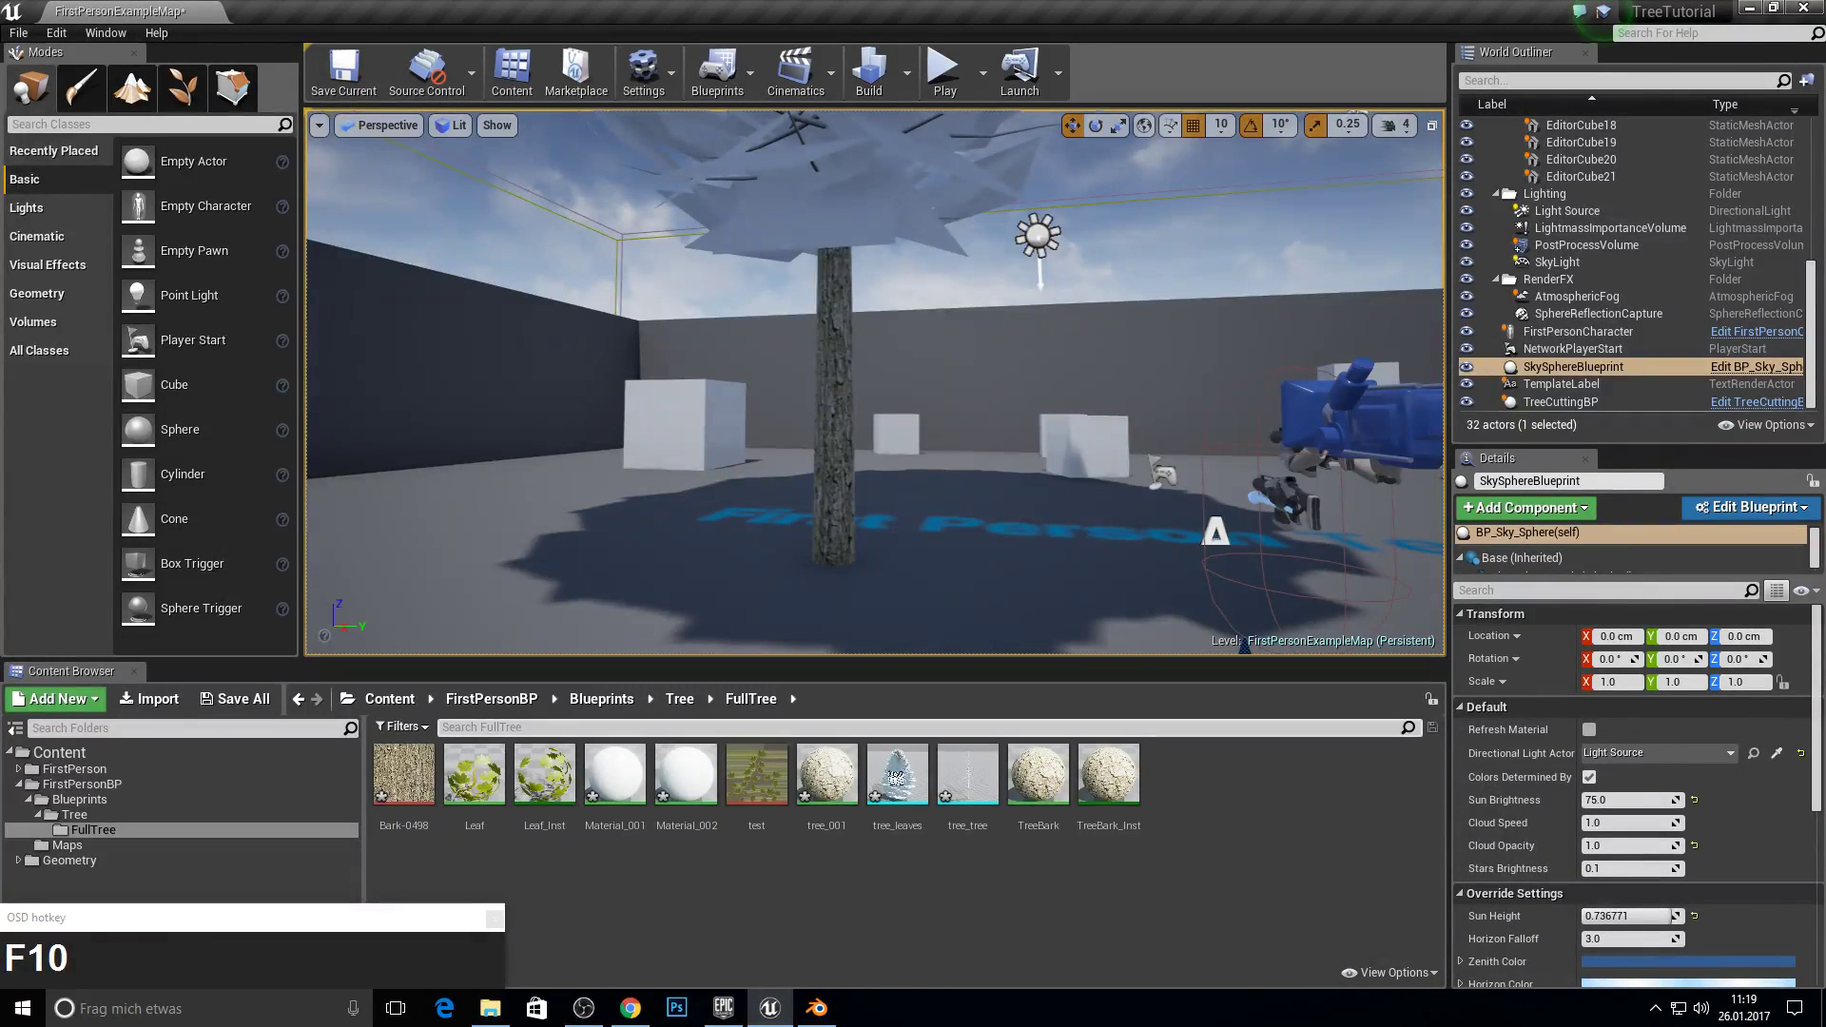
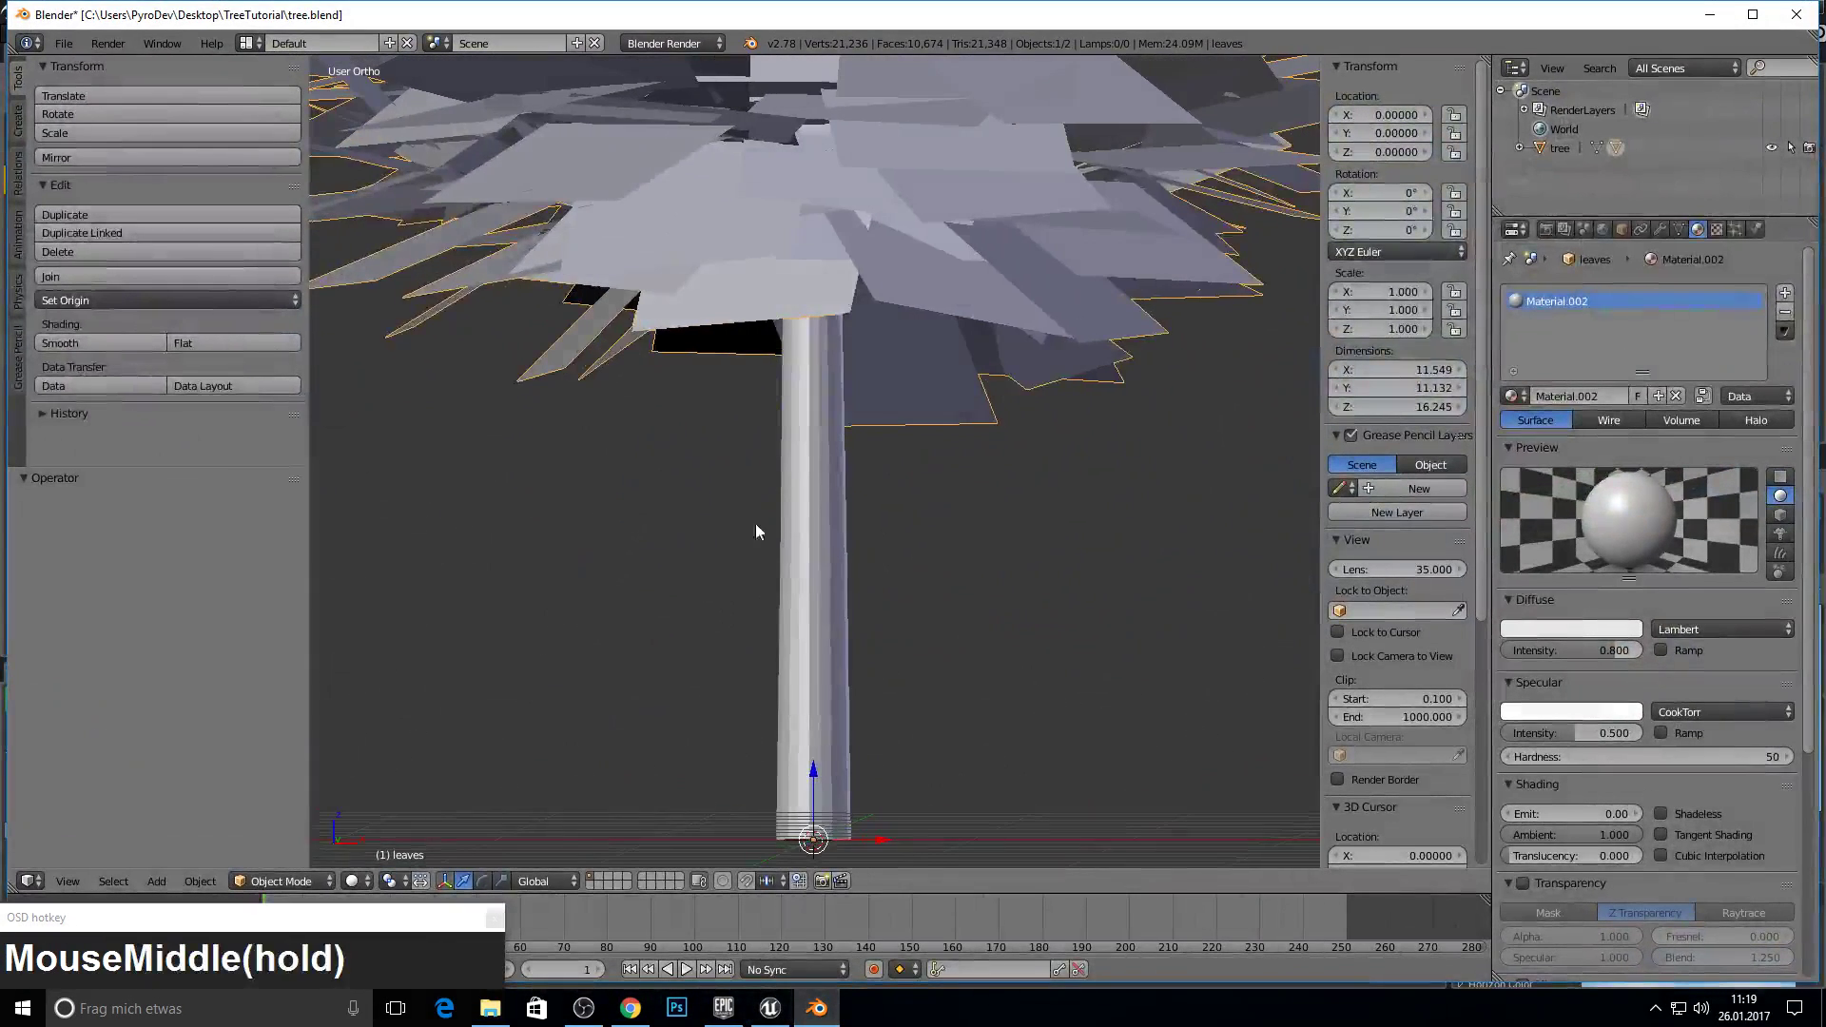
- Select the trunk in front view and hide every other object
{"action": "right_click", "coordinate": [900, 218]}
{"action": "scroll", "scroll_direction": "down", "scroll_amount": 3}
{"action": "scroll", "scroll_direction": "up", "scroll_amount": 3}
{"action": "key", "text": "KP_1"}
{"action": "key", "text": "KP_1"}
{"action": "left_click_drag", "start_coordinate": [834, 519], "coordinate": [728, 404]}
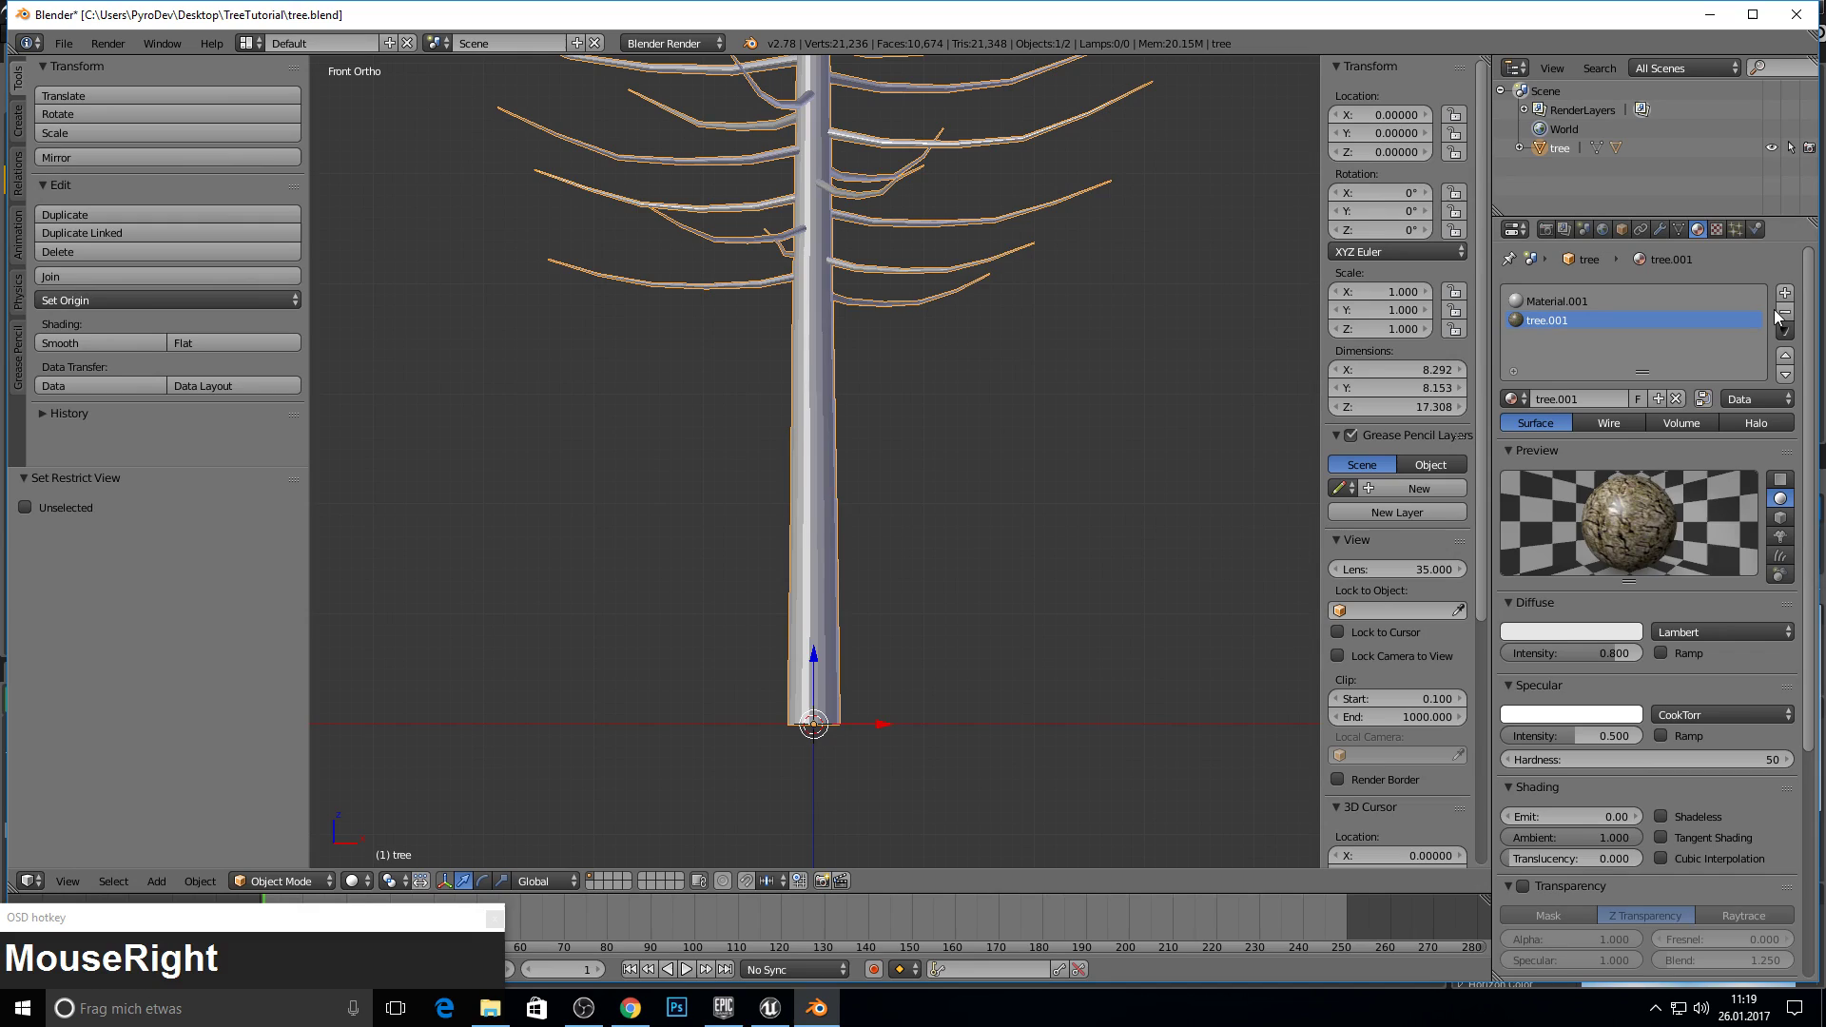
- Add two material slots to the trunk named Wood and TreeCut
{"action": "left_click", "coordinate": [1783, 299]}
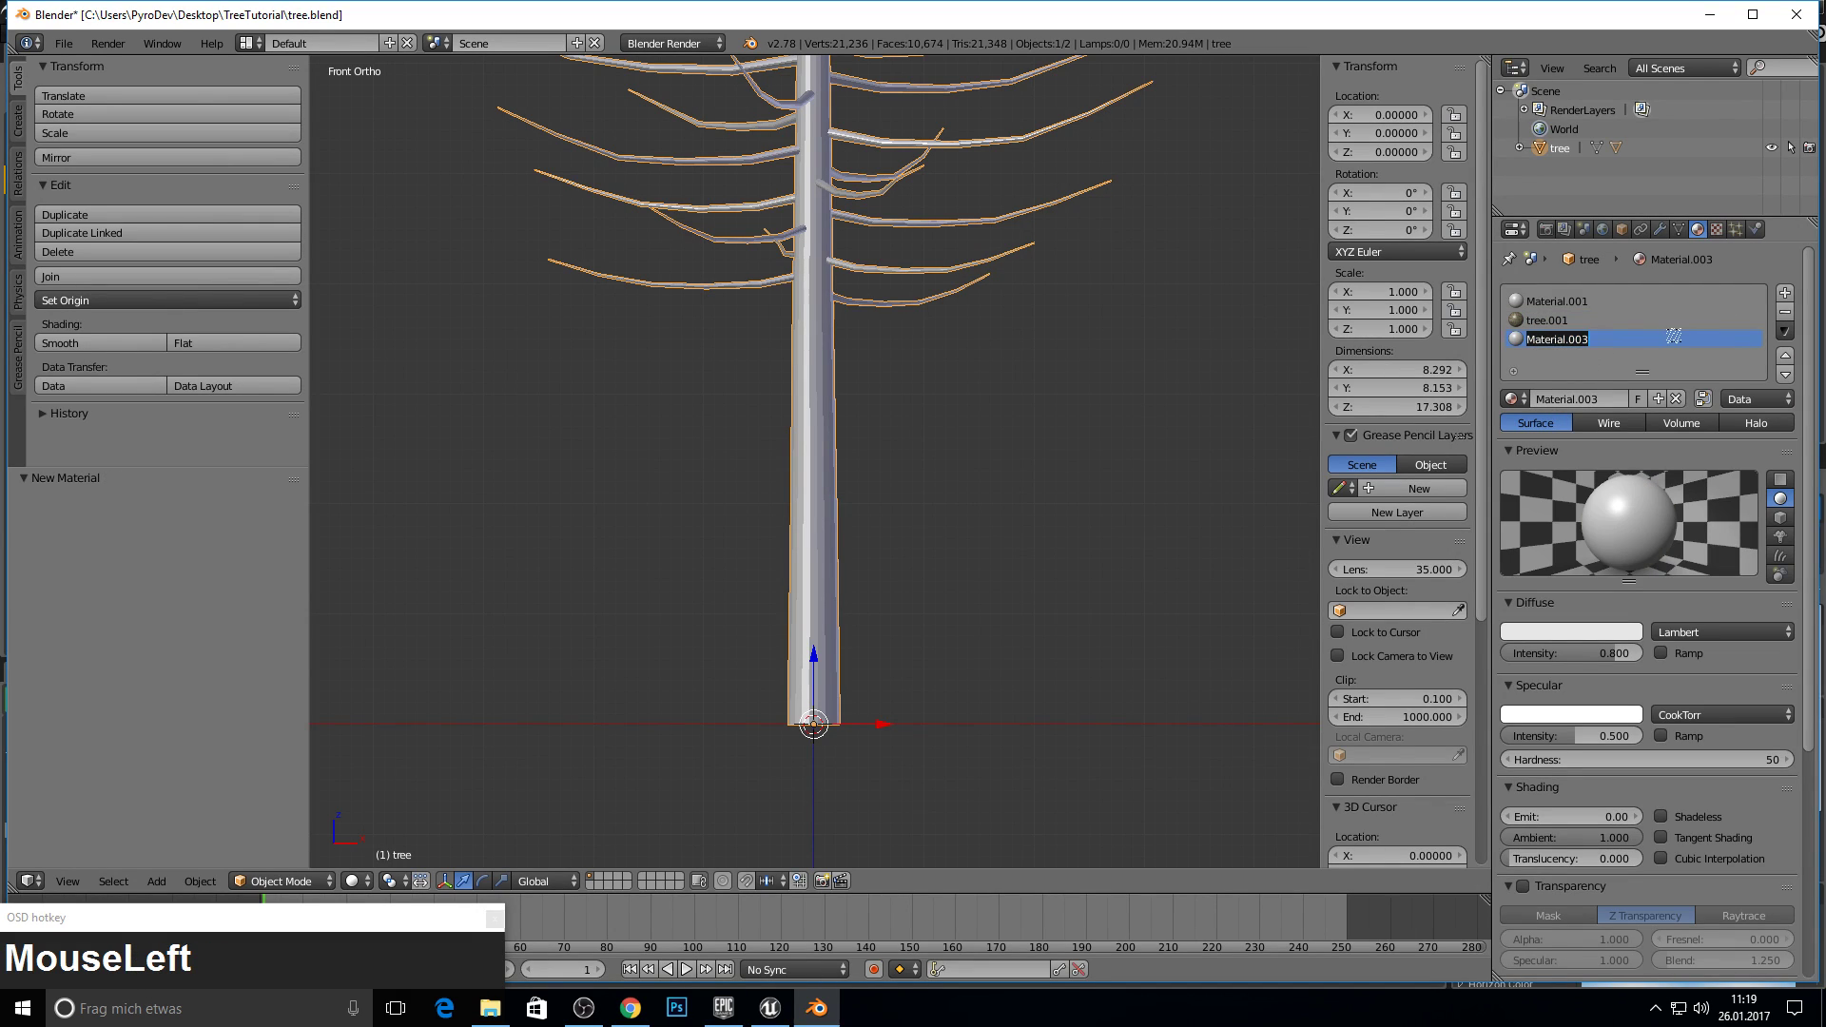
{"action": "key", "text": "shift+w"}
{"action": "type", "text": "od"}
{"action": "key", "text": "Return"}
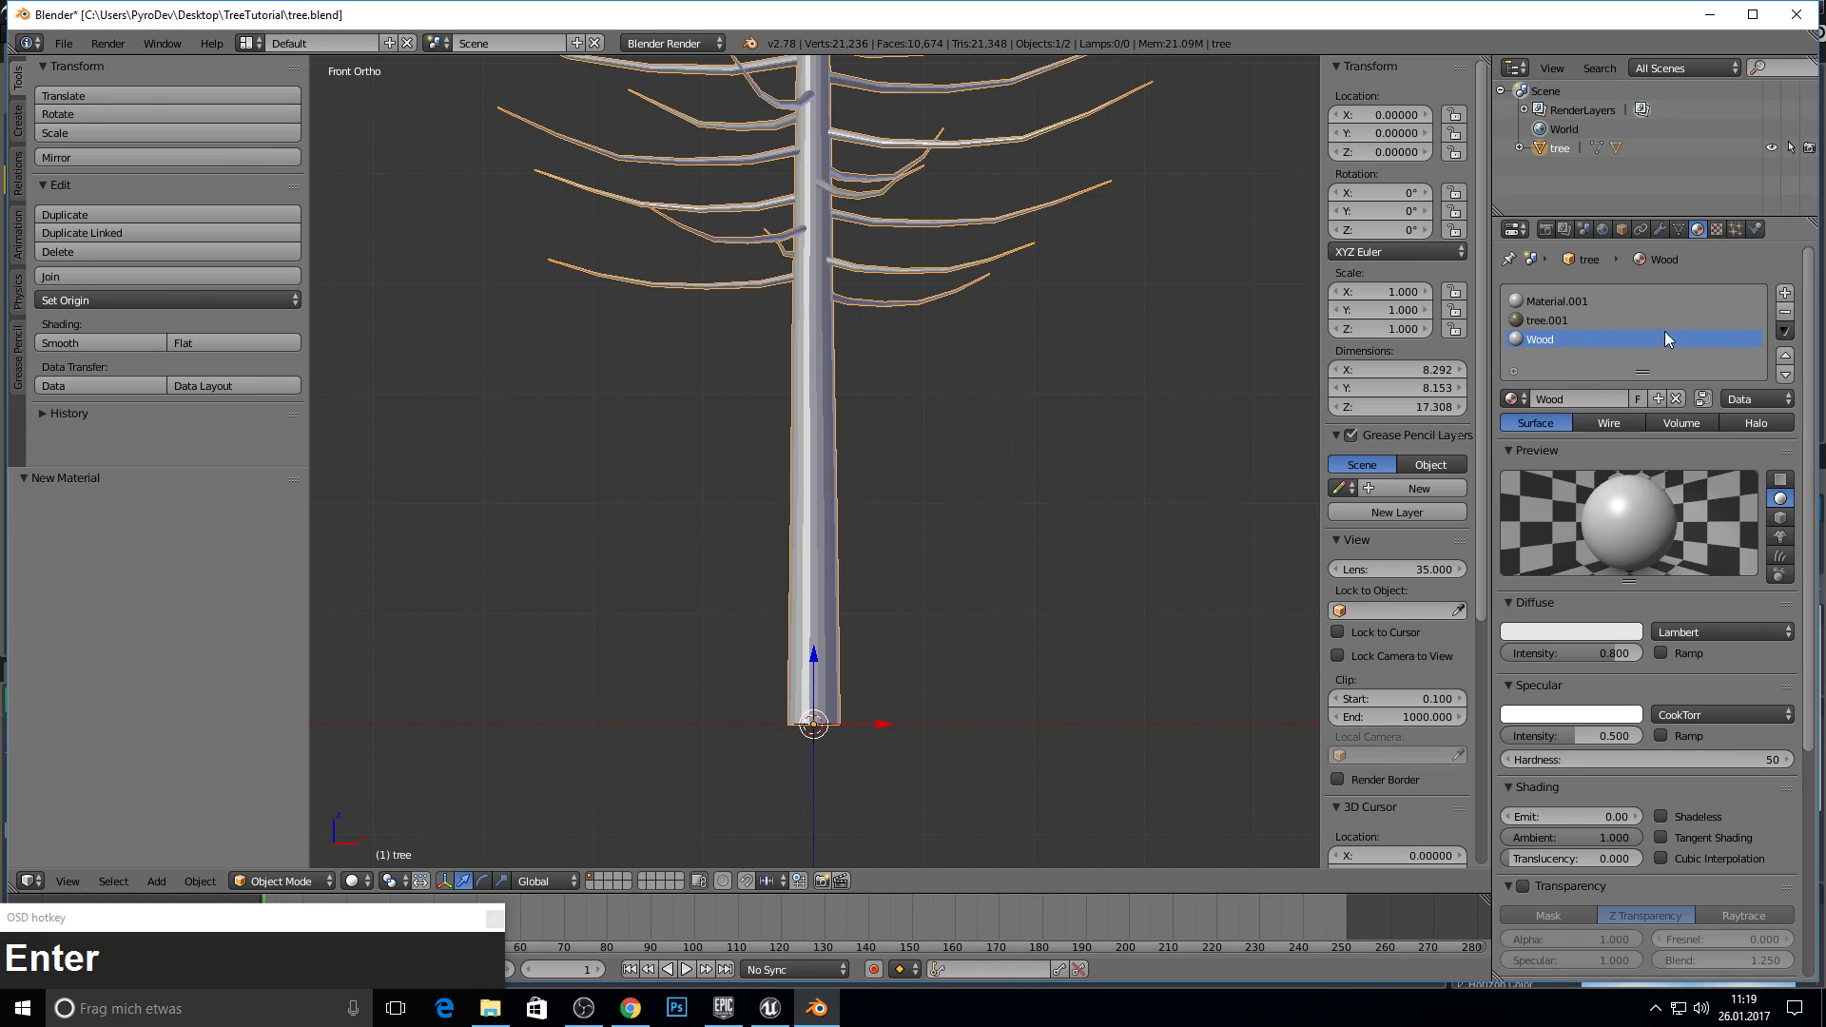
{"action": "left_click", "coordinate": [1784, 302]}
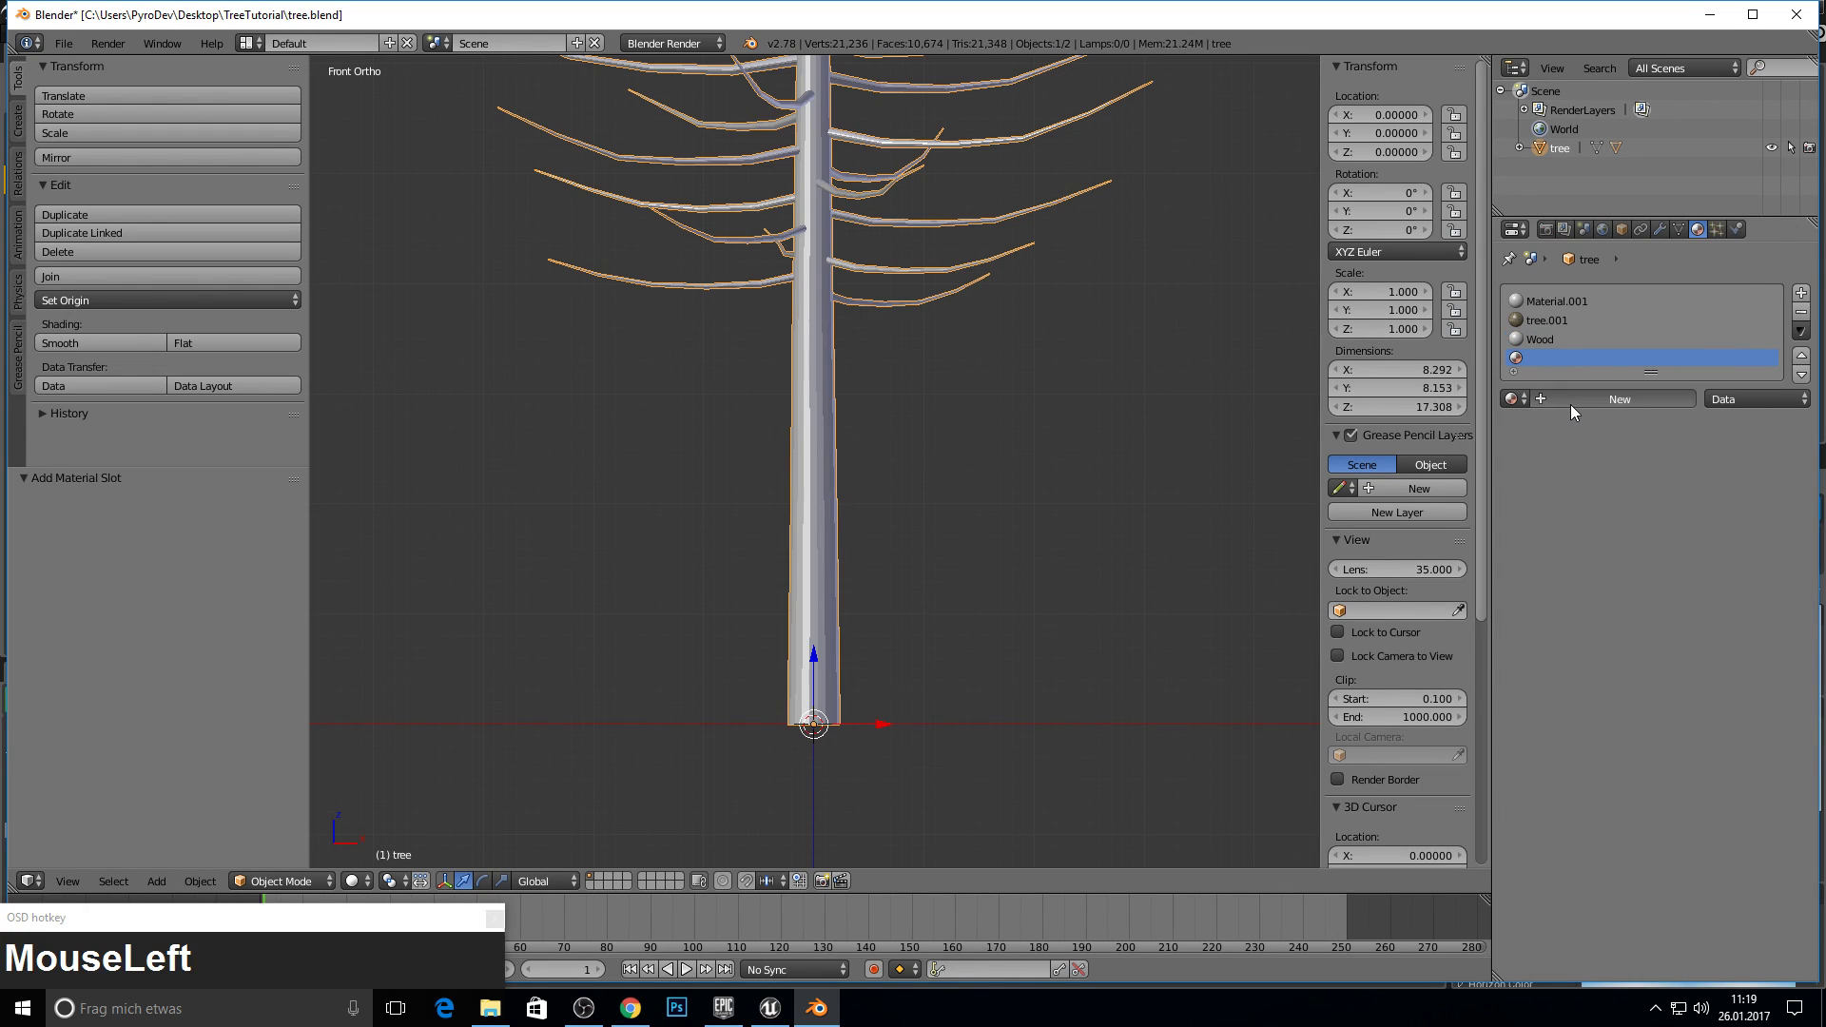
{"action": "type", "text": "TreeCut"}
{"action": "key", "text": "Return"}
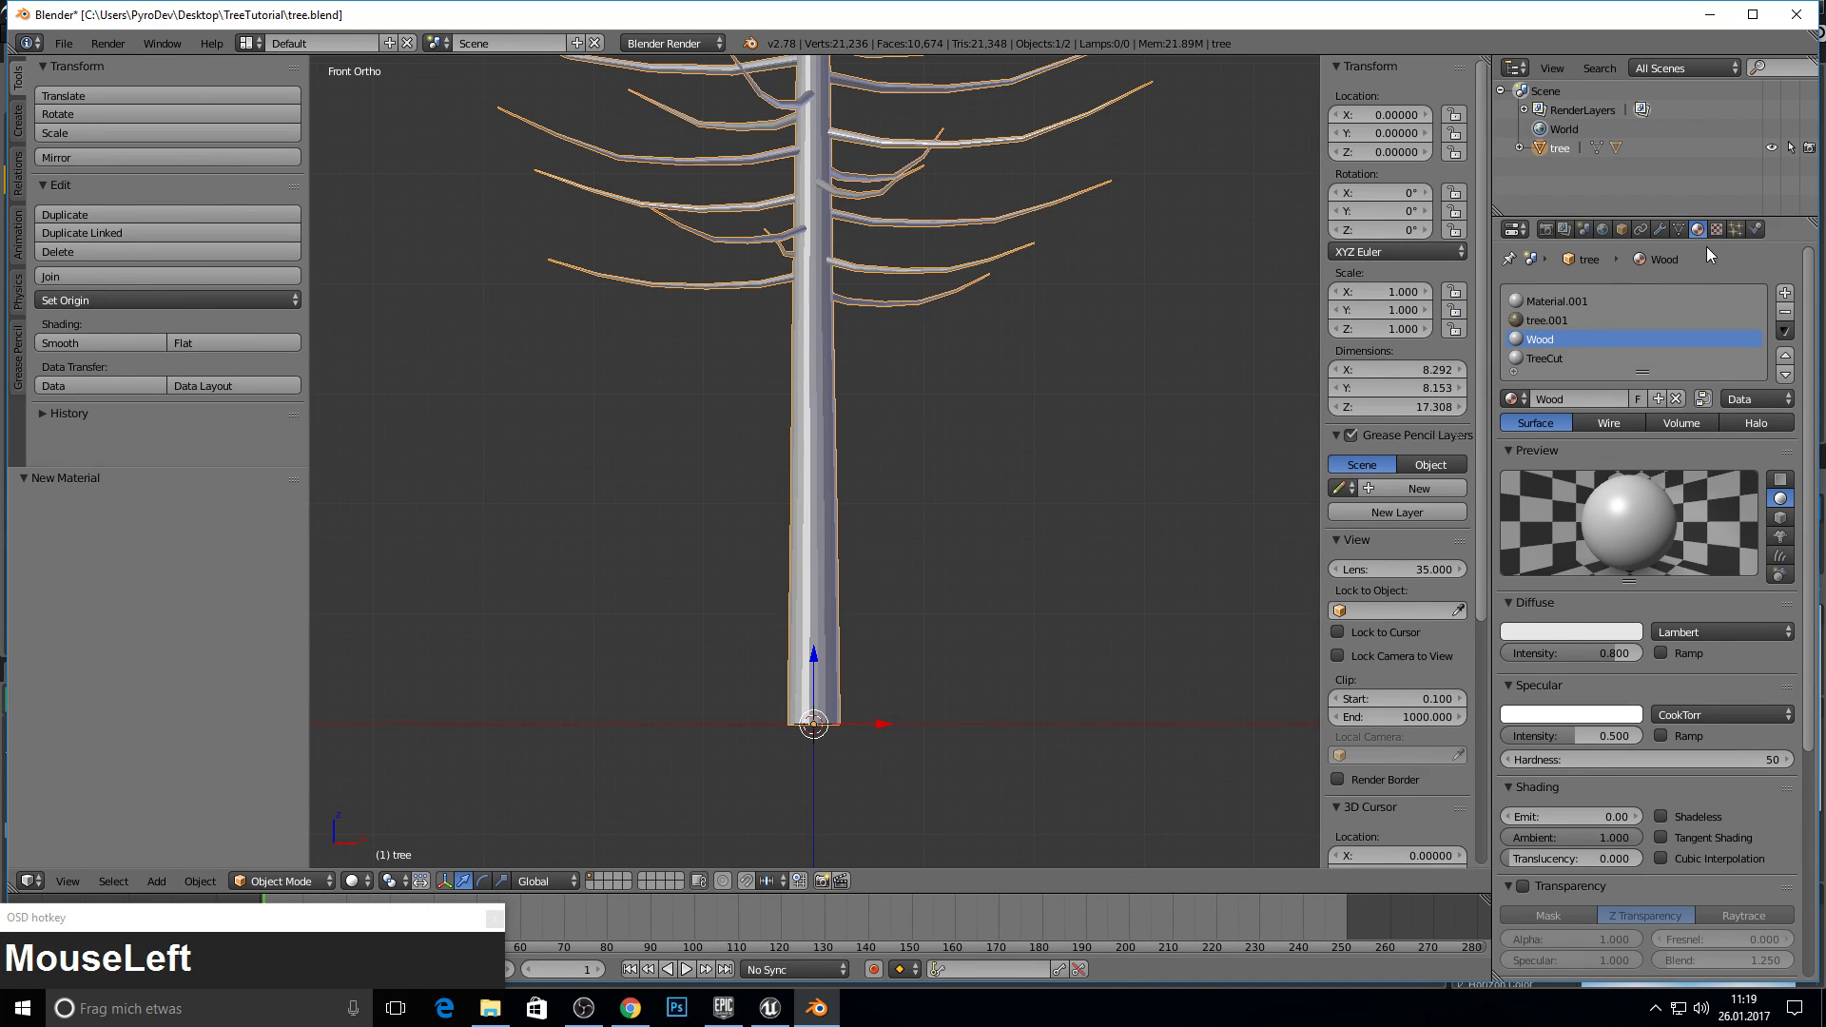
{"action": "left_click_drag", "start_coordinate": [1602, 372], "coordinate": [1546, 367]}
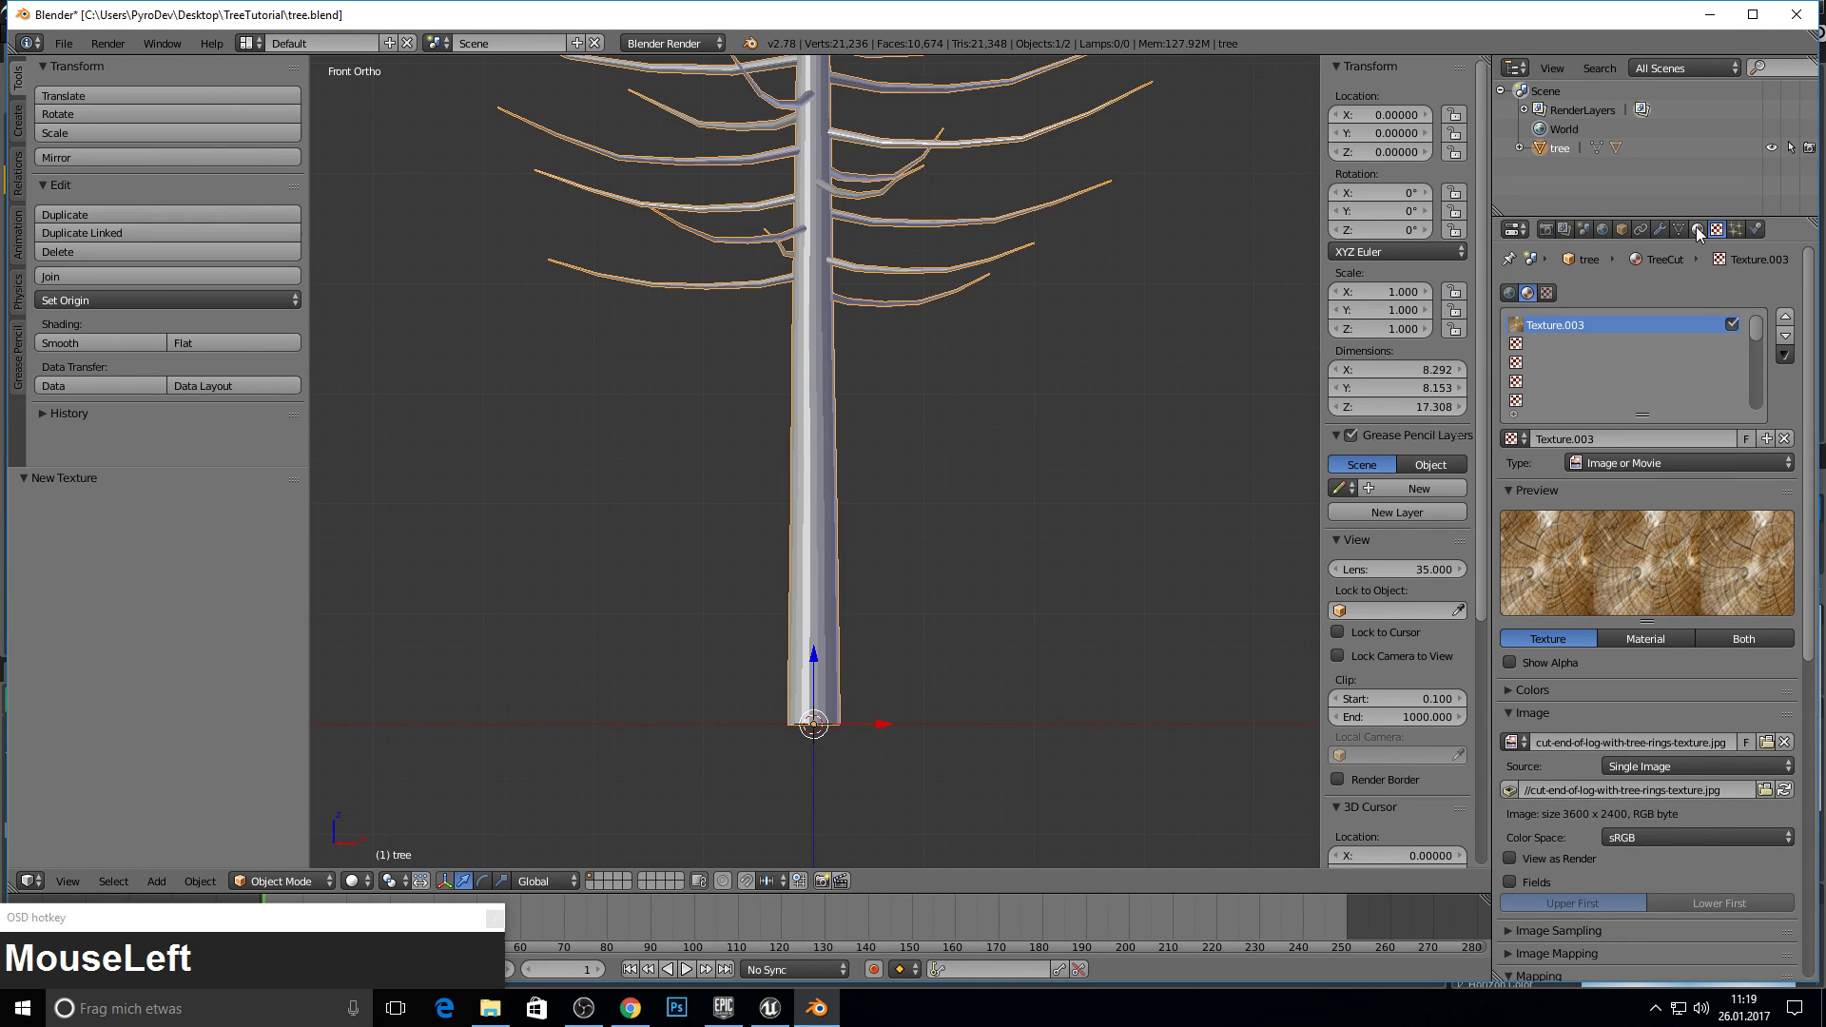
- Edit the trunk mesh from front view, deselect all and start a loop cut ring
{"action": "middle_click", "coordinate": [777, 383]}
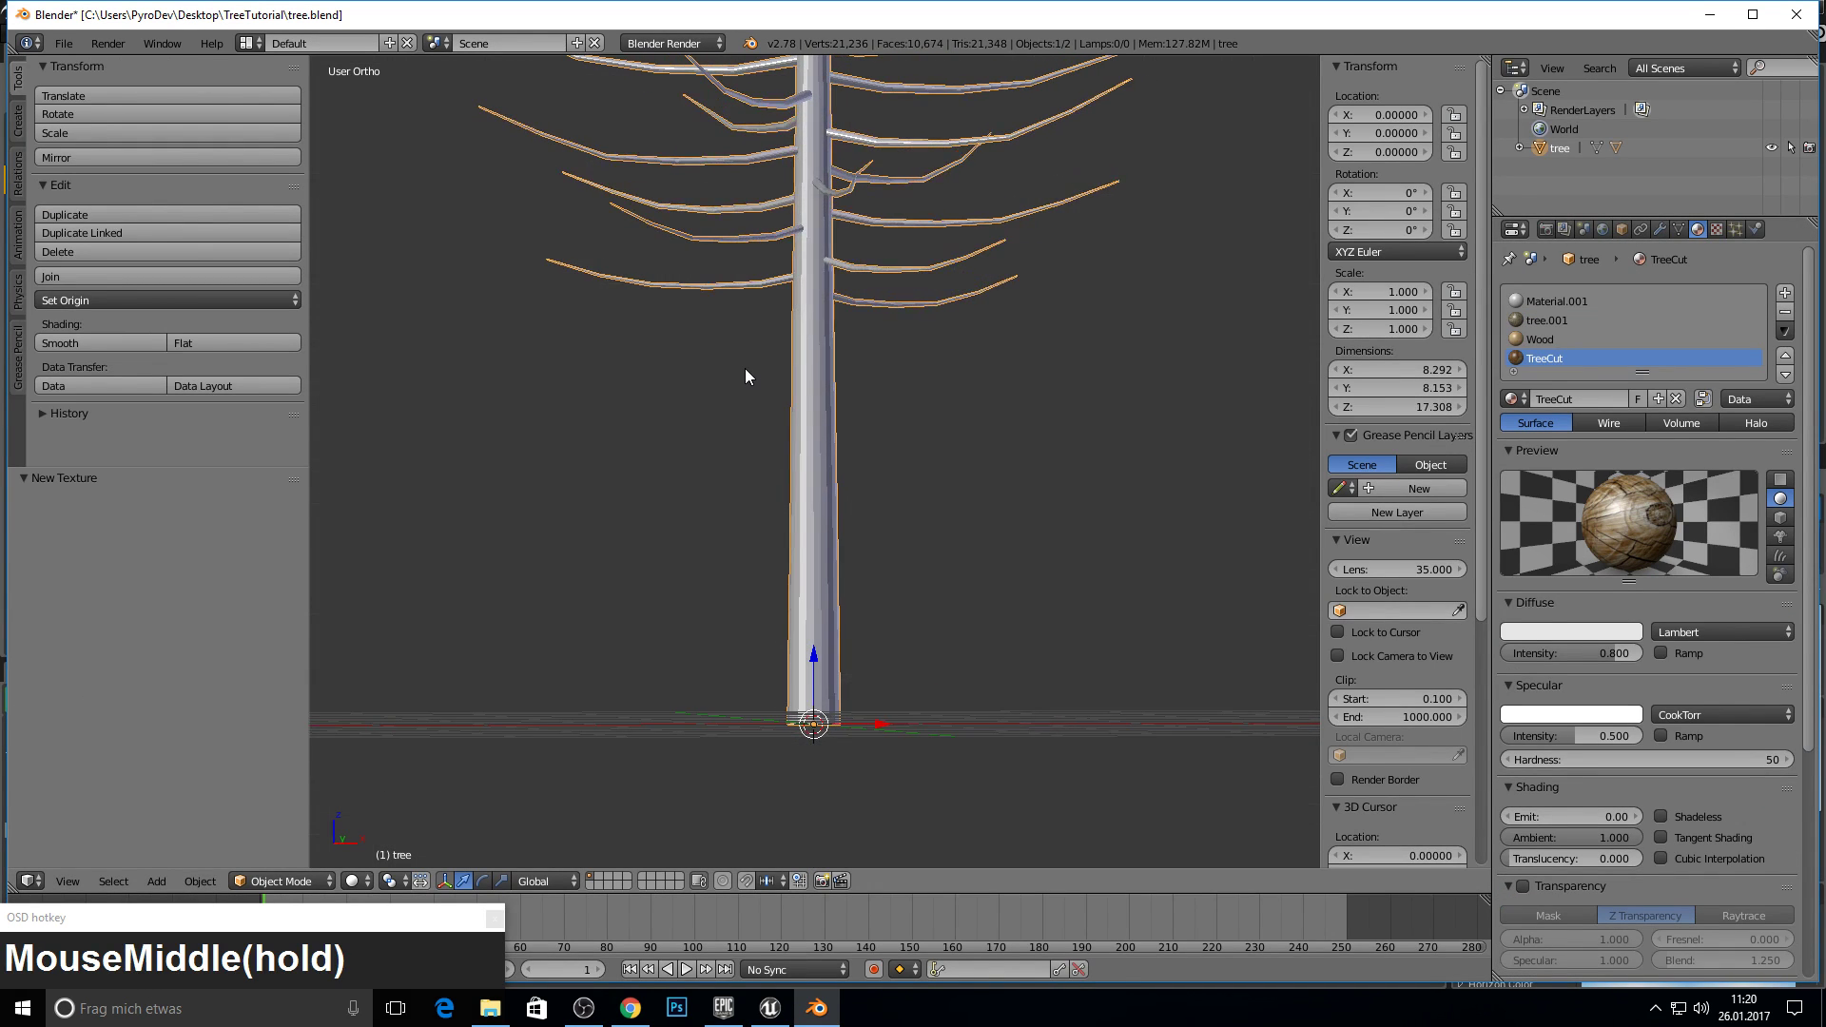
{"action": "key", "text": "KP_1"}
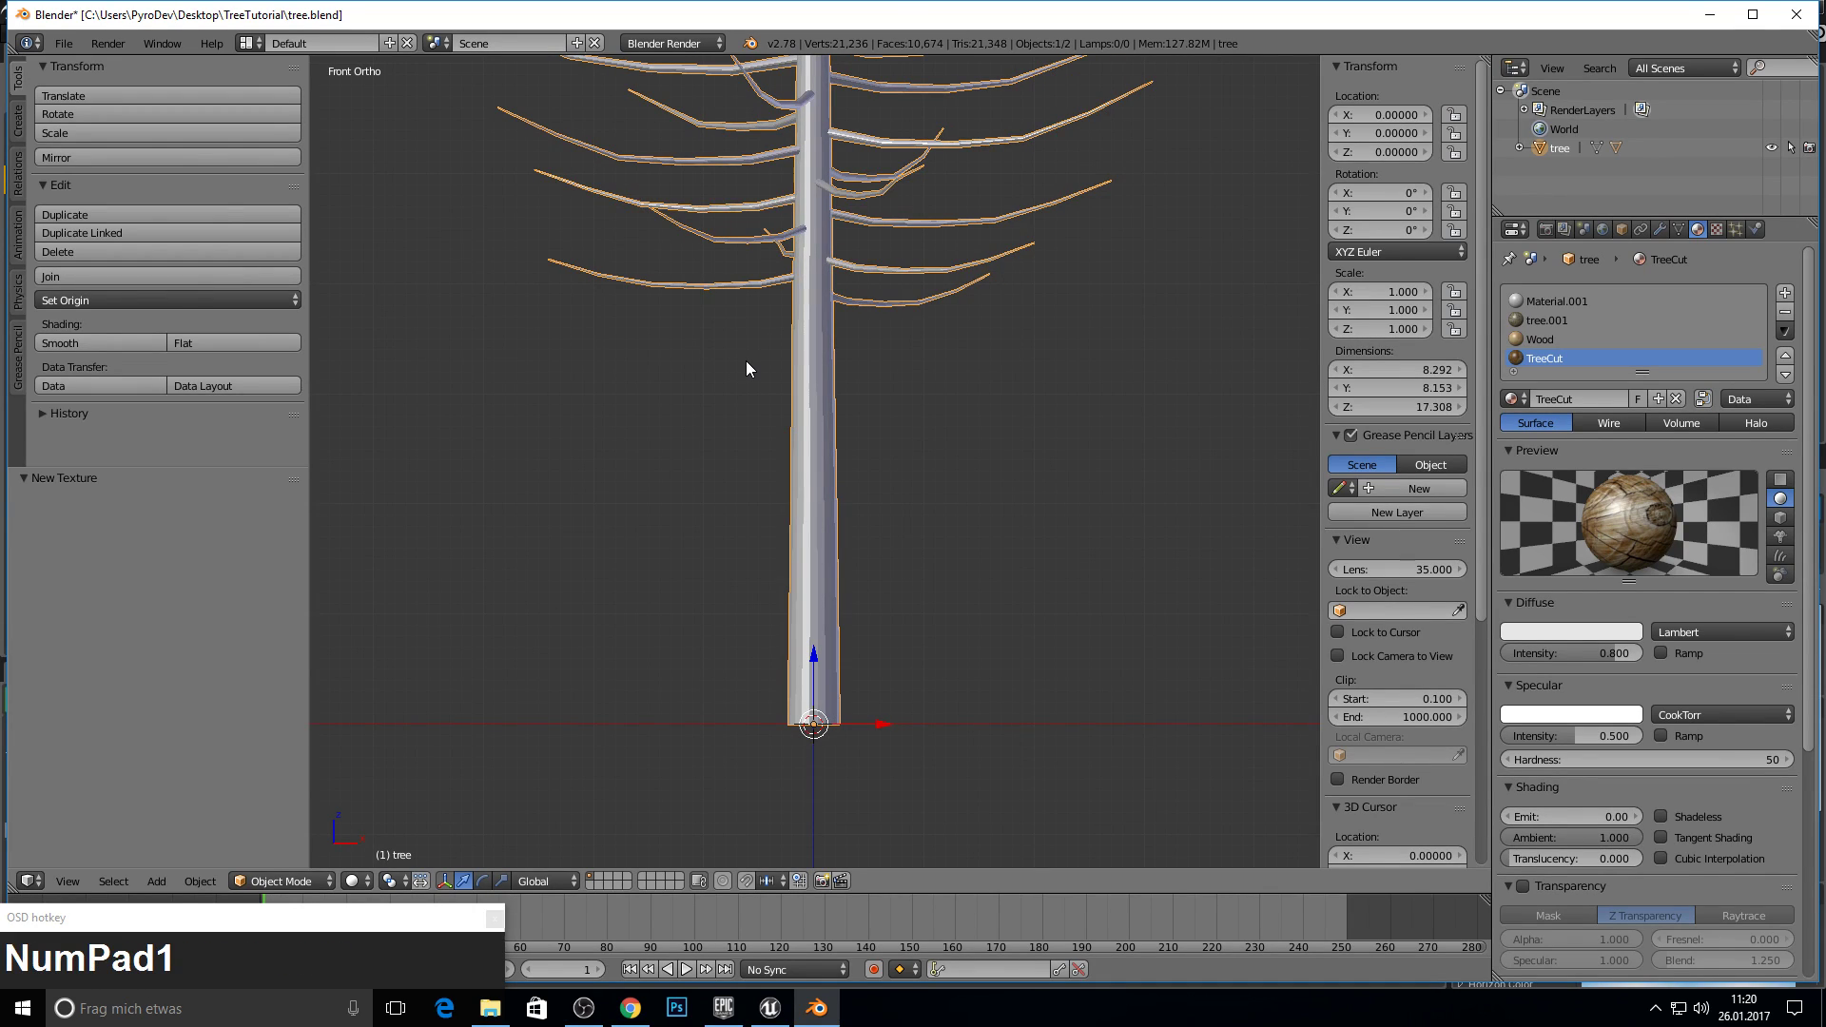
{"action": "key", "text": "Tab"}
{"action": "key", "text": "a"}
{"action": "scroll", "scroll_direction": "up", "scroll_amount": 3}
{"action": "key", "text": "ctrl+r"}
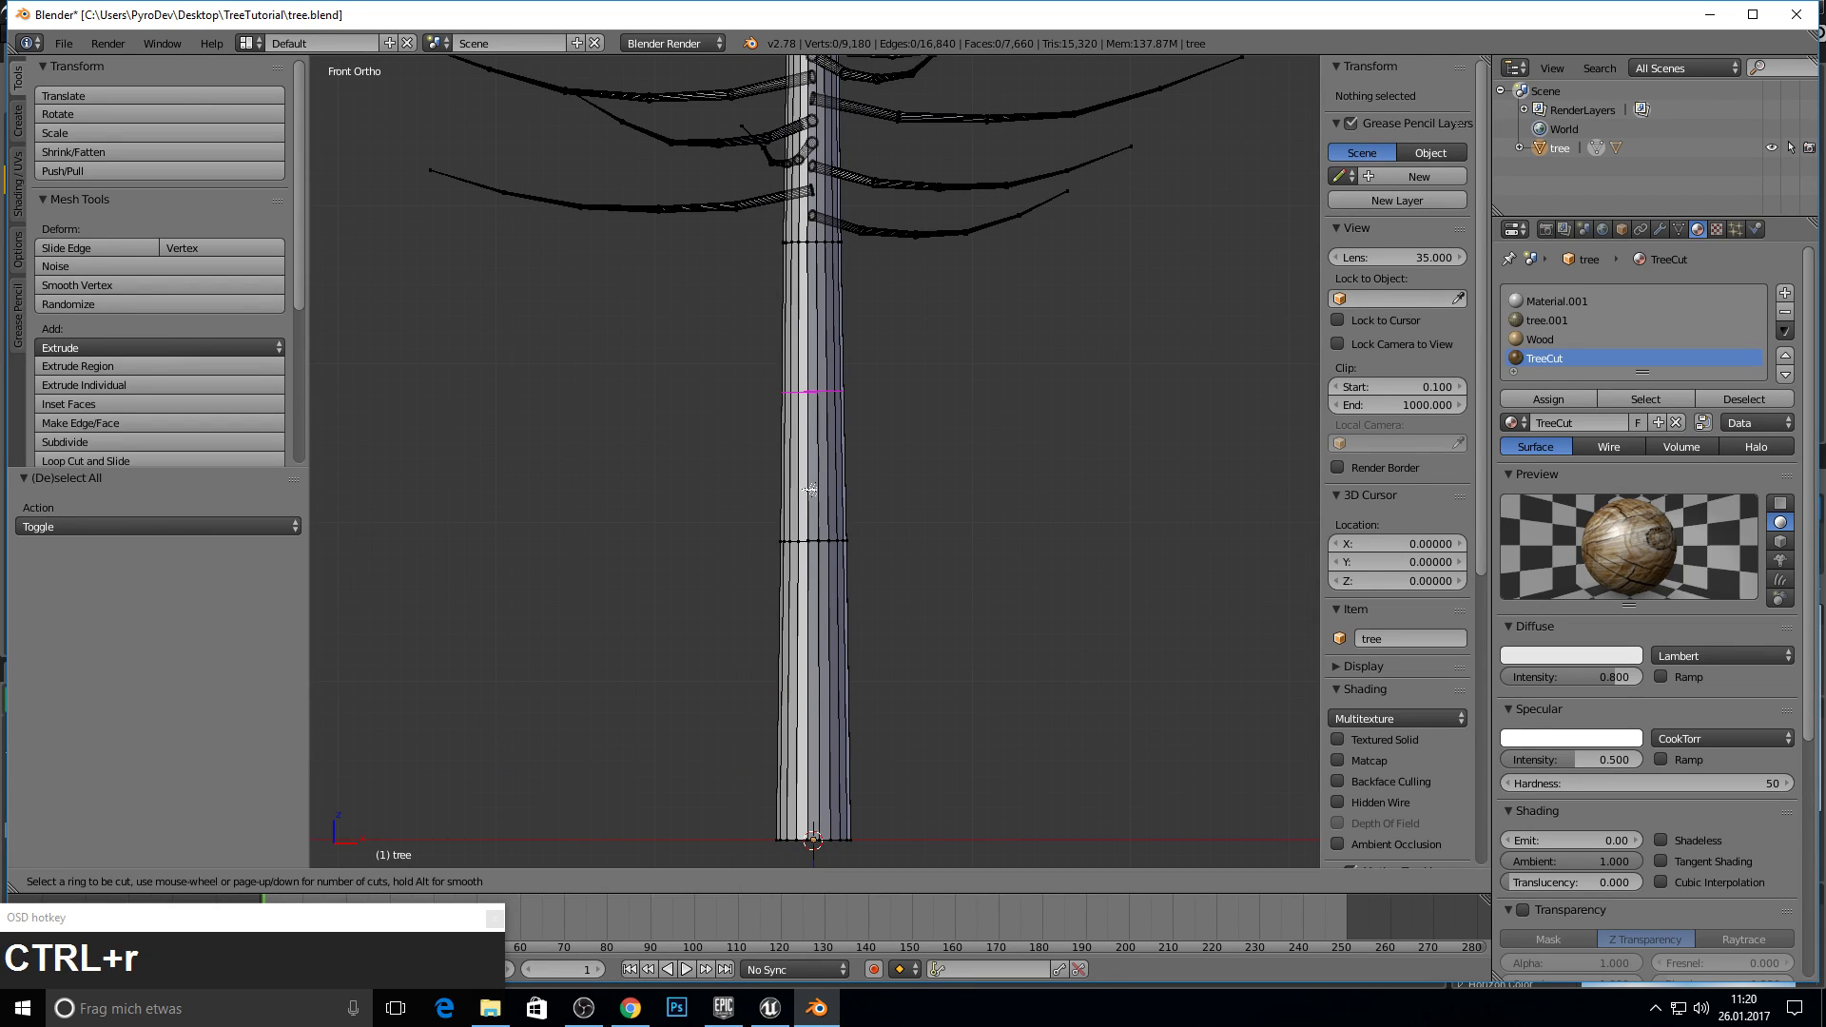
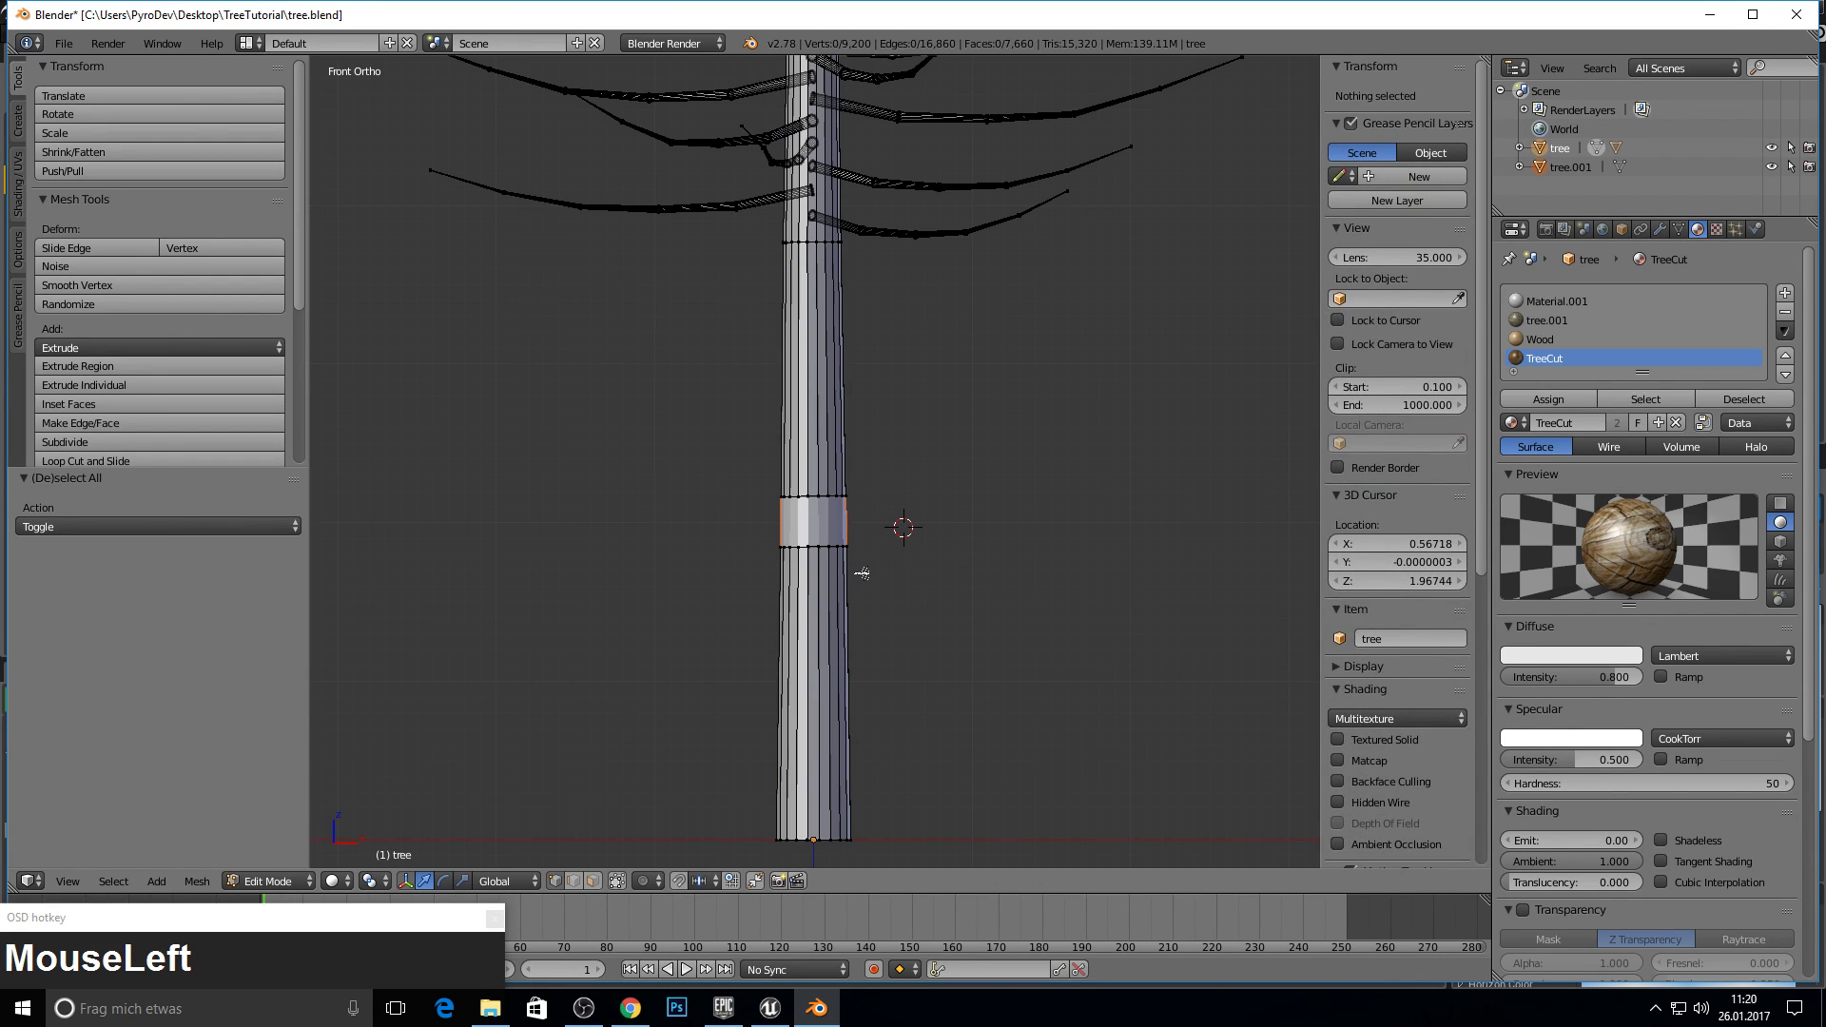
- Separate the lower trunk and rename the new bottom piece TreeBot
{"action": "key", "text": "Tab"}
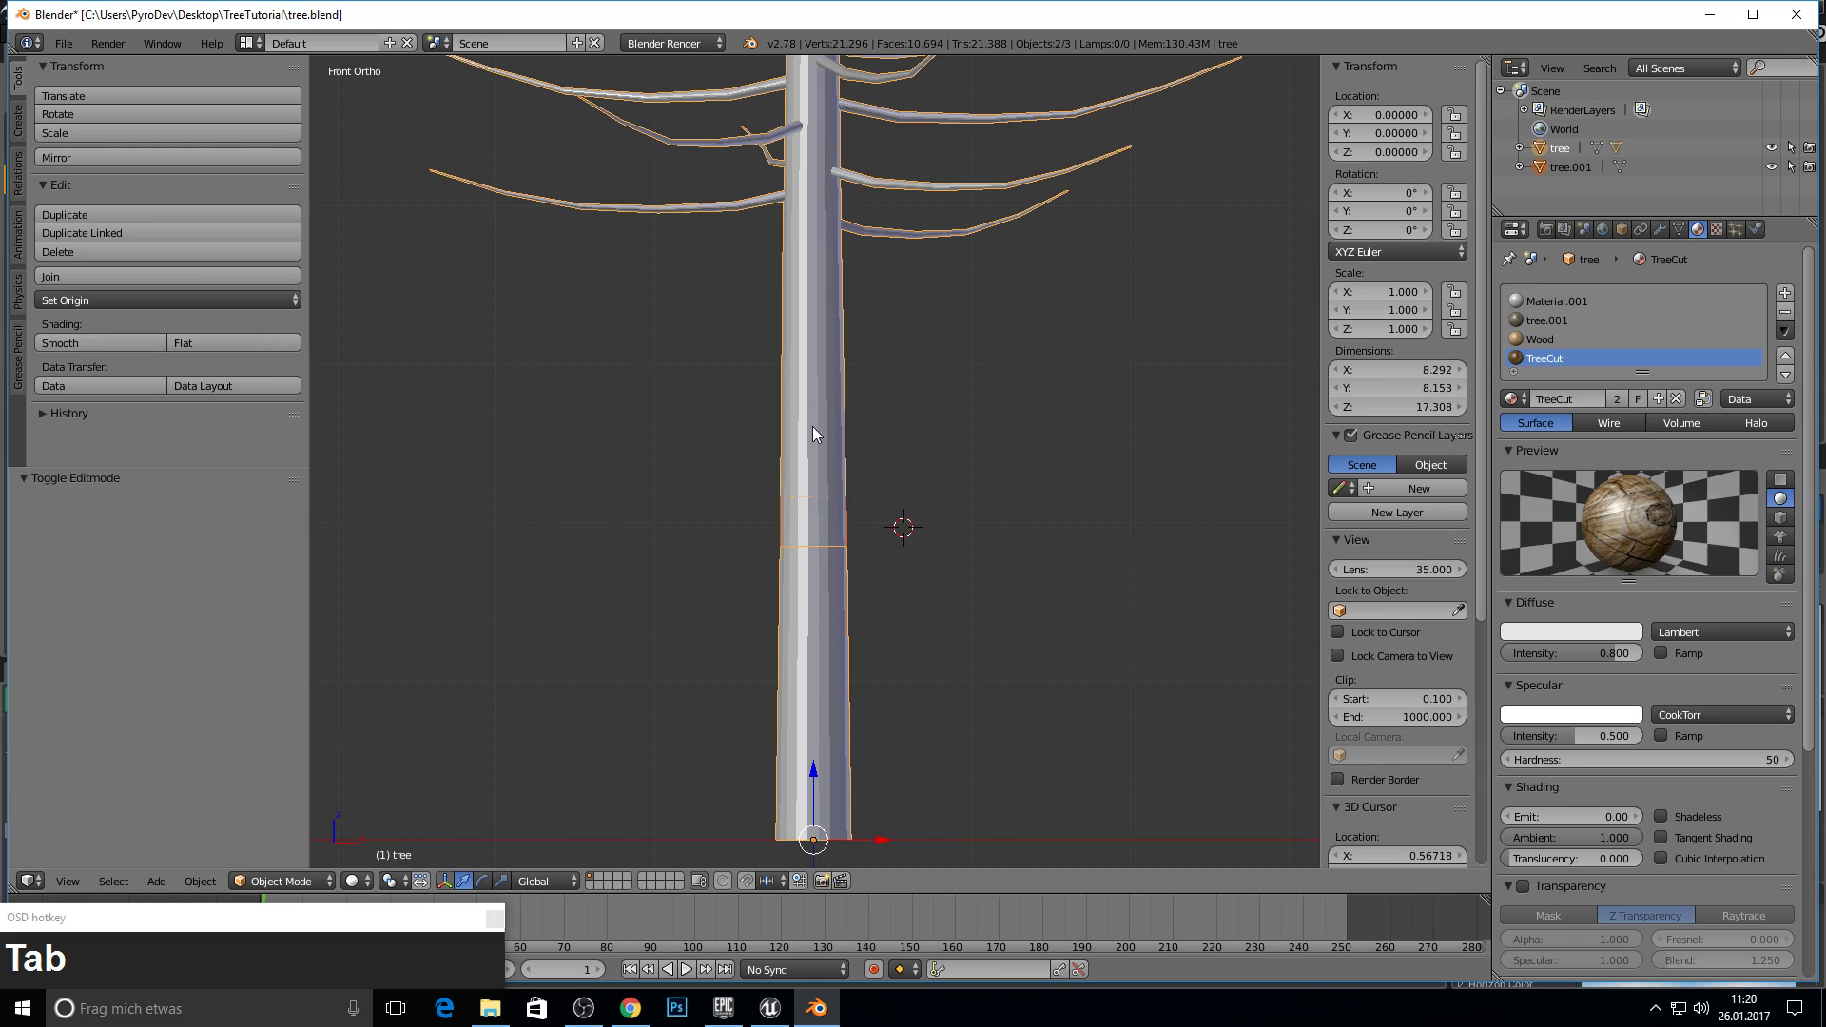
{"action": "right_click", "coordinate": [820, 421]}
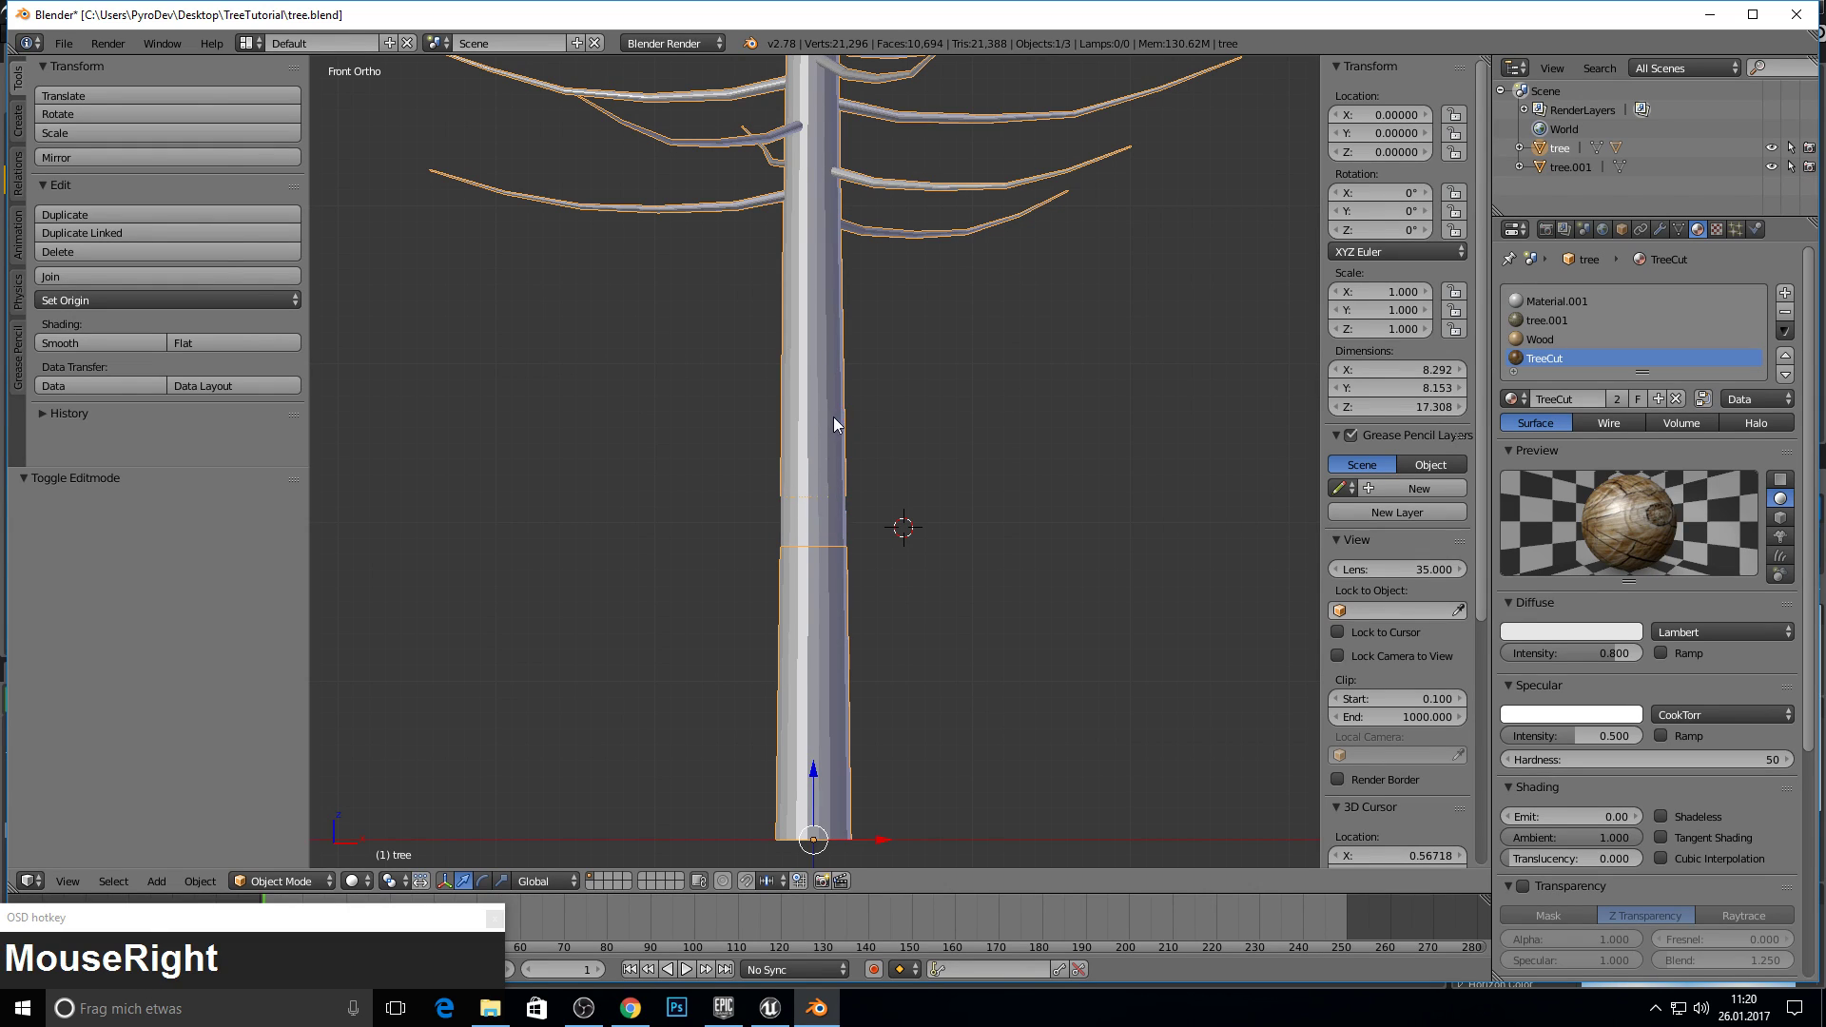
{"action": "key", "text": "Tab"}
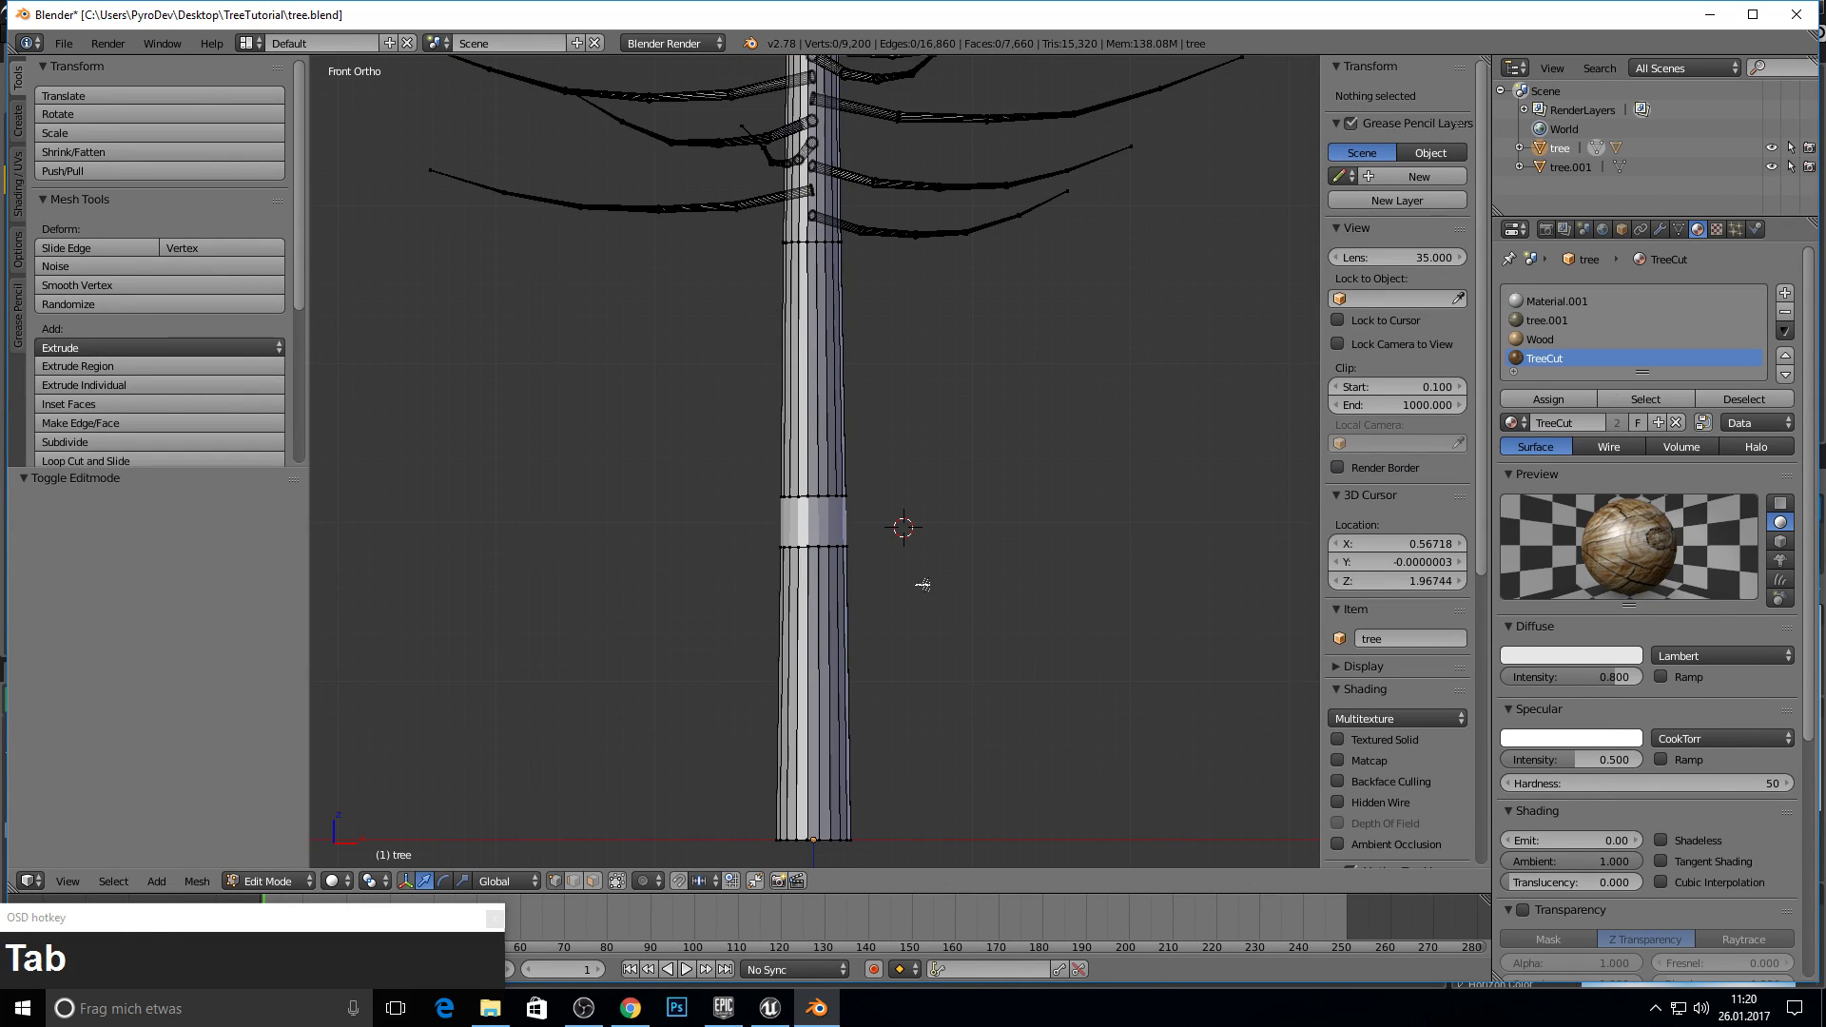
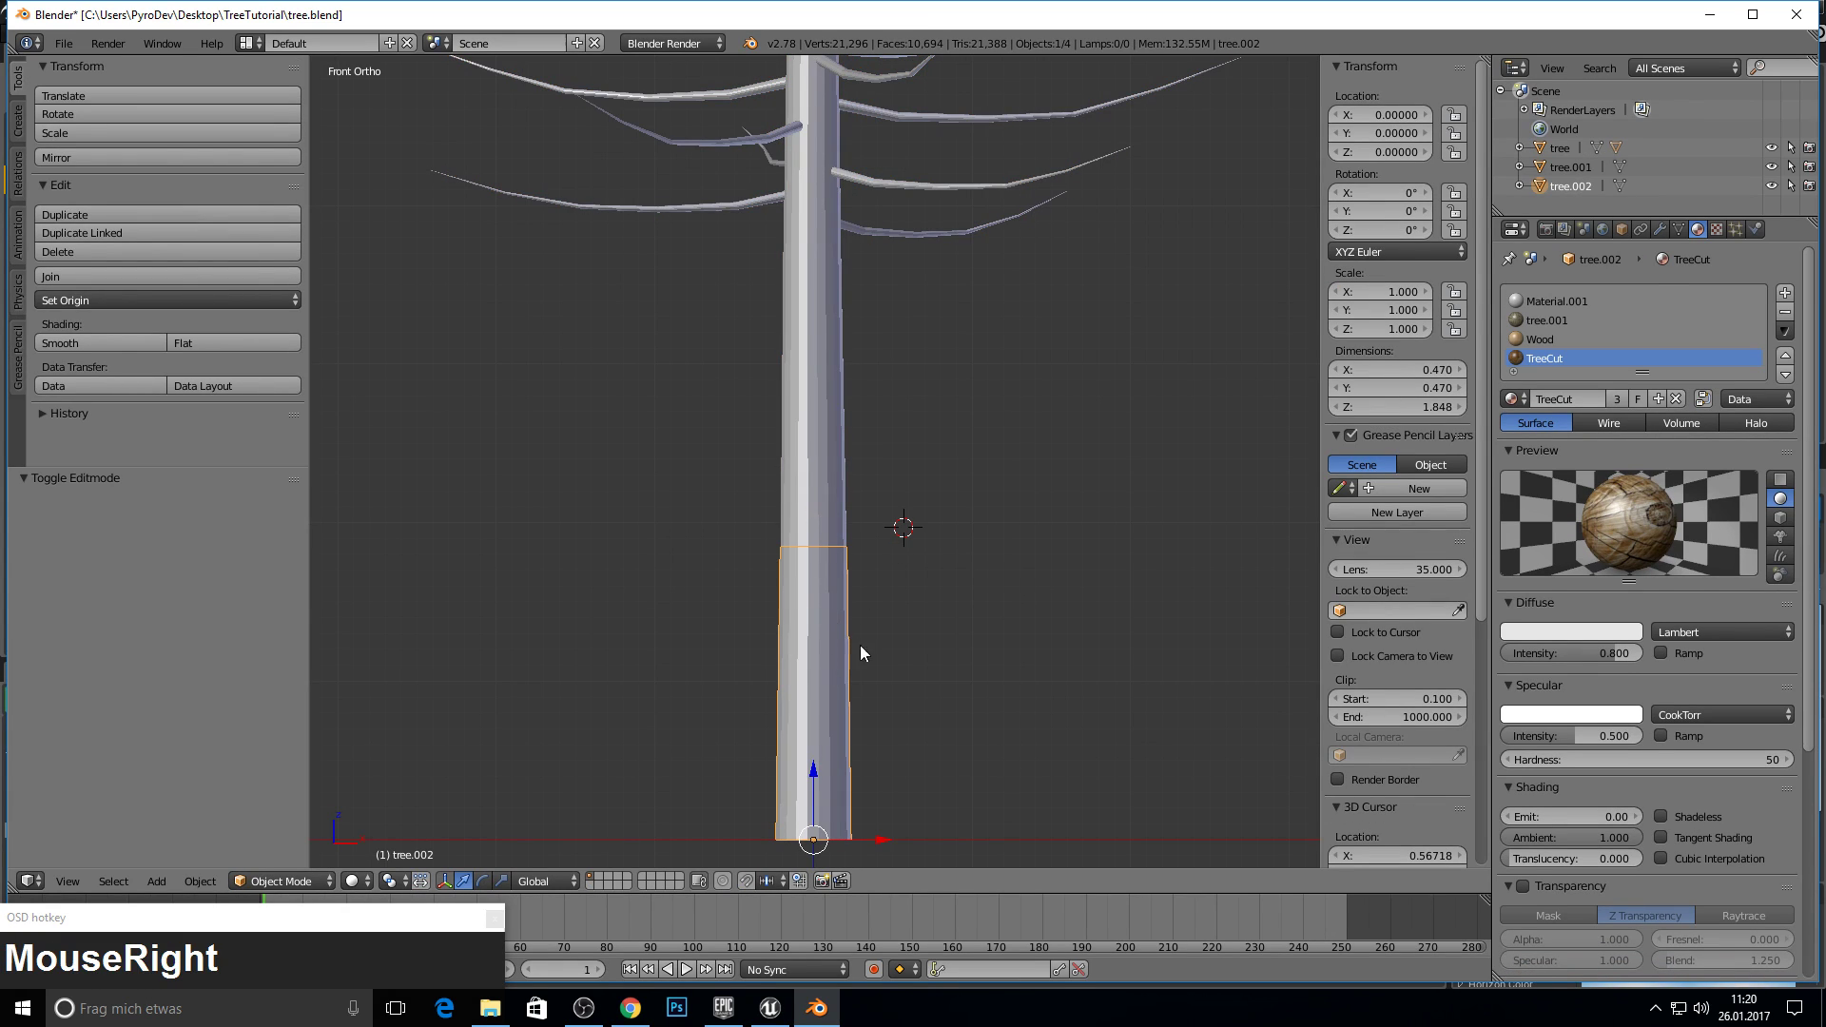
{"action": "left_click", "coordinate": [1565, 190]}
{"action": "type", "text": "TreeBot"}
{"action": "key", "text": "Return"}
- Rename the upper piece TreeTop and the short band TreeMiddle in the Outliner
{"action": "left_click", "coordinate": [1559, 179]}
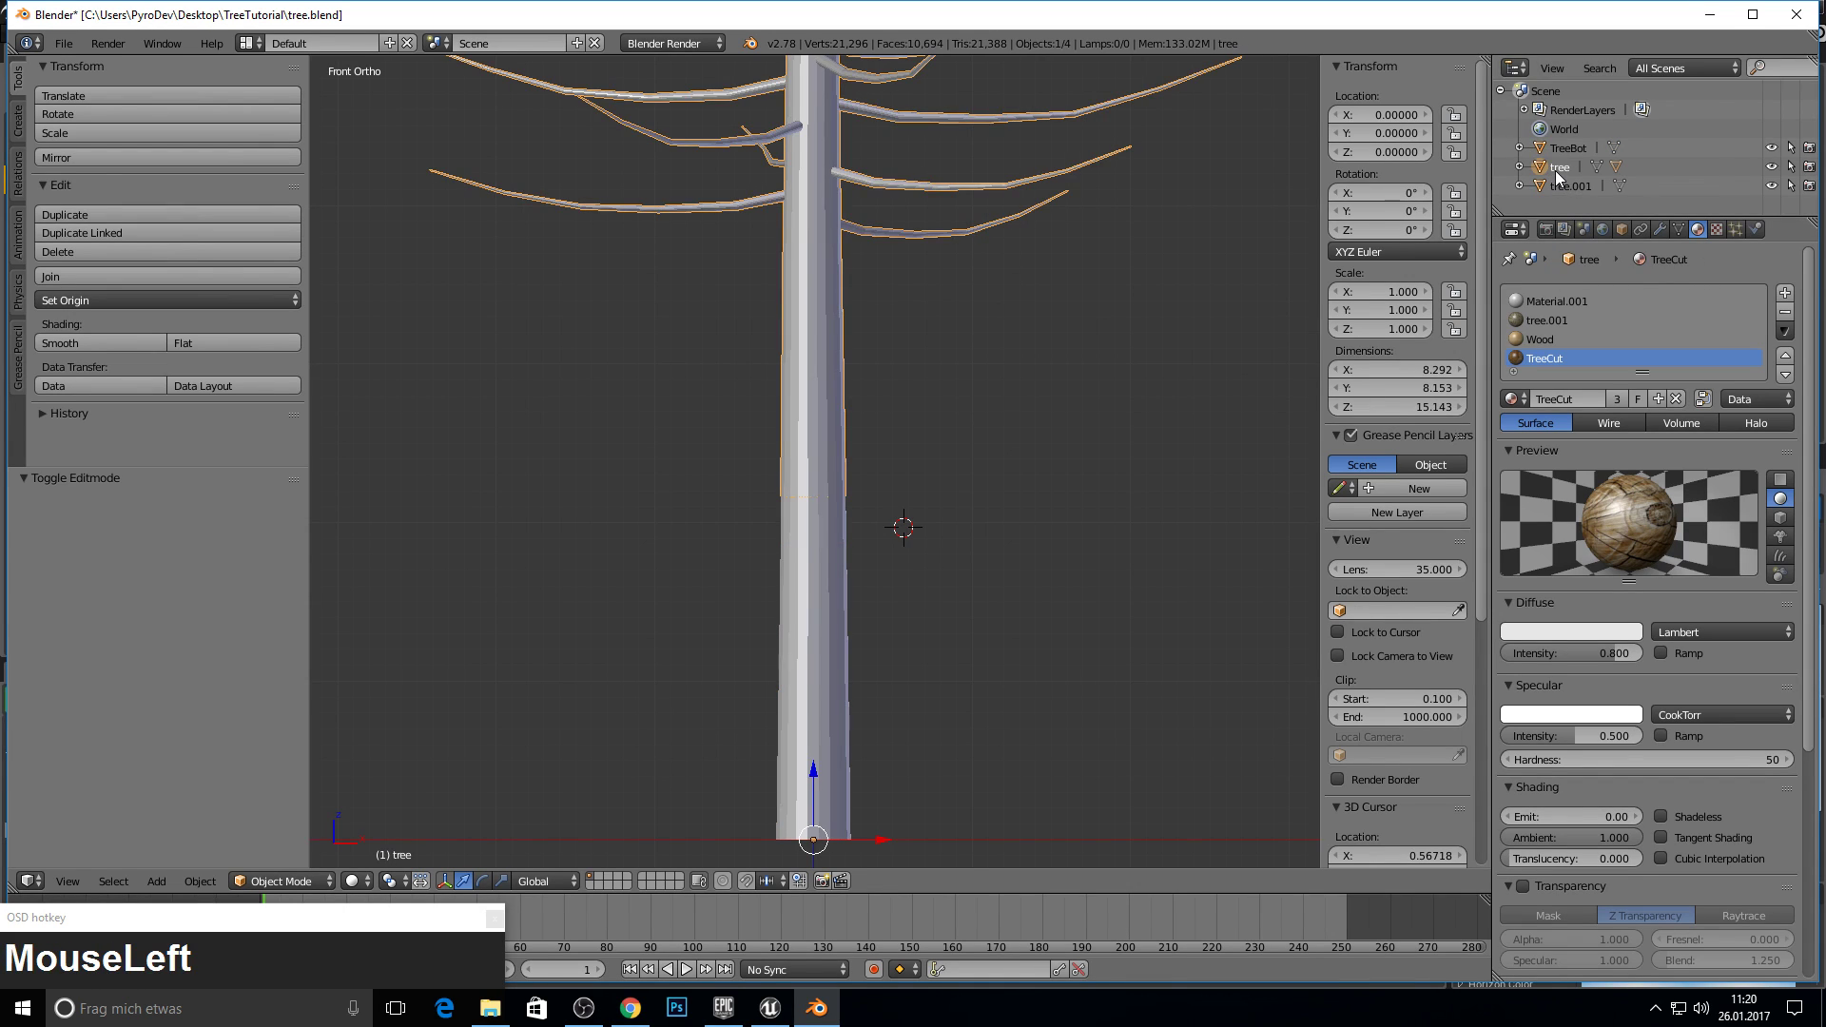
{"action": "key", "text": "F2"}
{"action": "key", "text": "Escape"}
{"action": "left_click", "coordinate": [1560, 174]}
{"action": "type", "text": "TreeTop"}
{"action": "key", "text": "Return"}
{"action": "left_click", "coordinate": [1591, 196]}
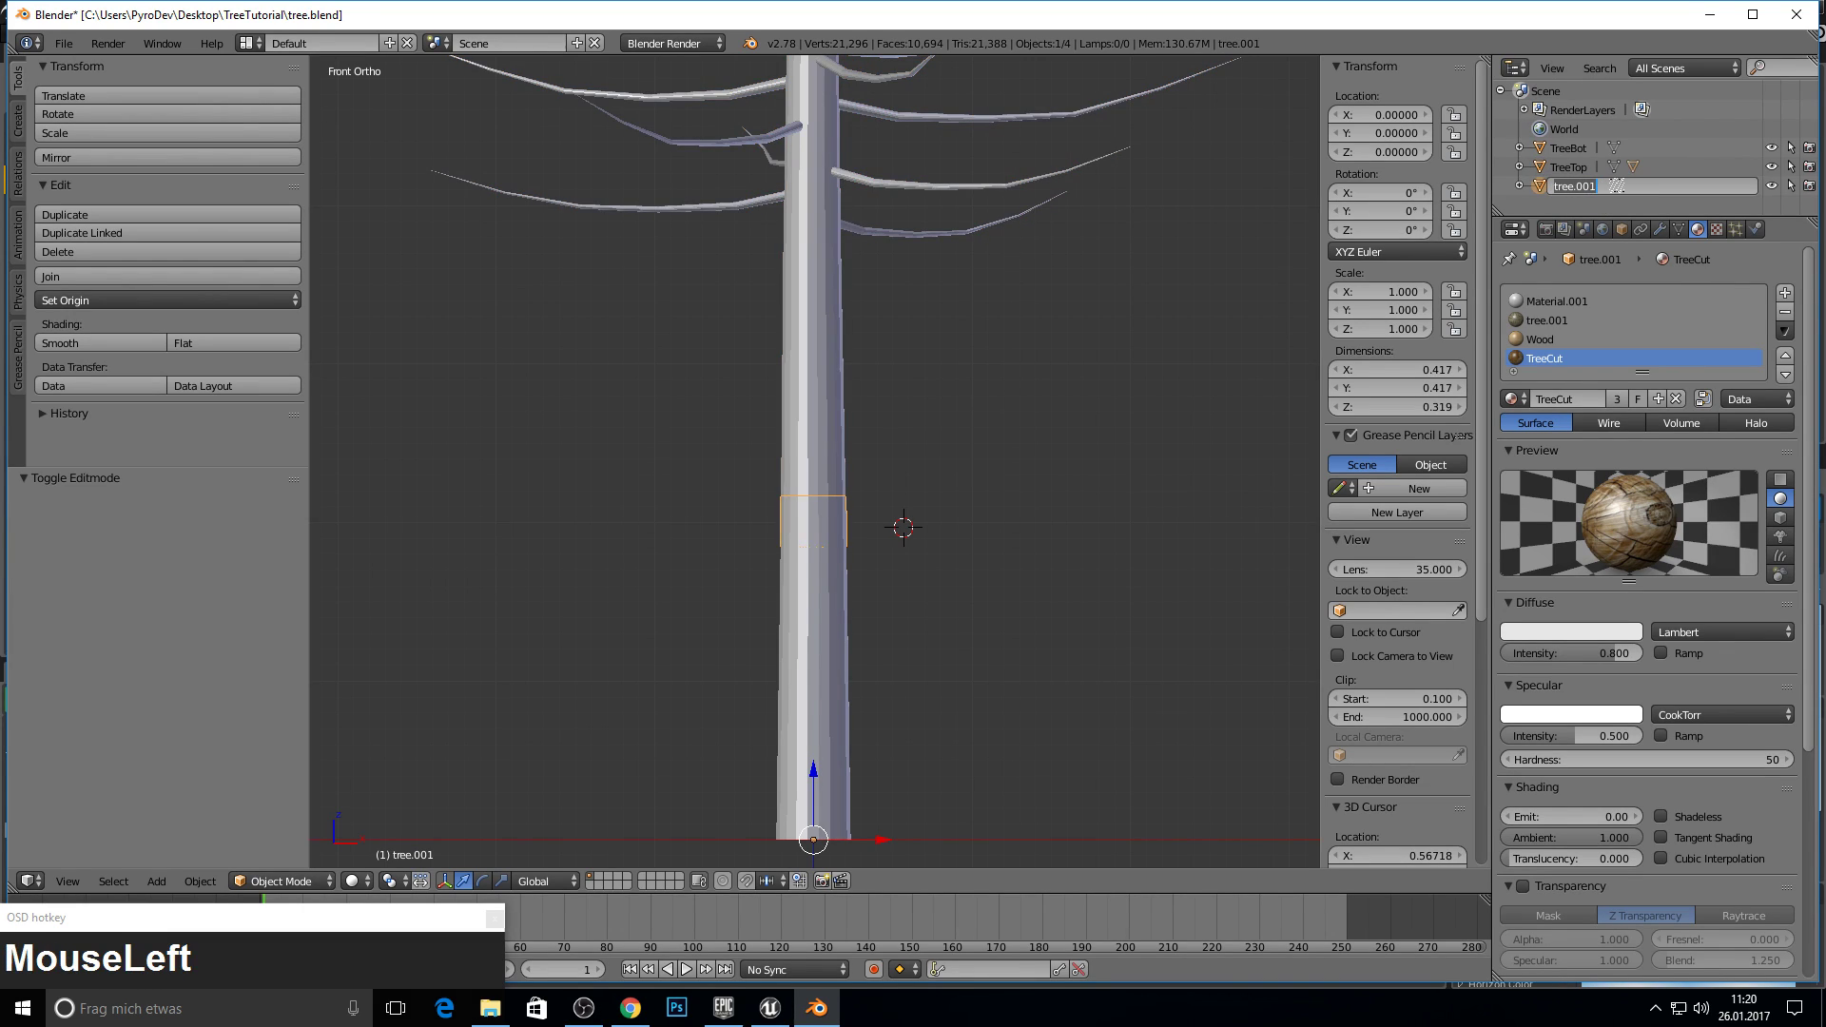
{"action": "type", "text": "TreeMiddle"}
{"action": "key", "text": "Return"}
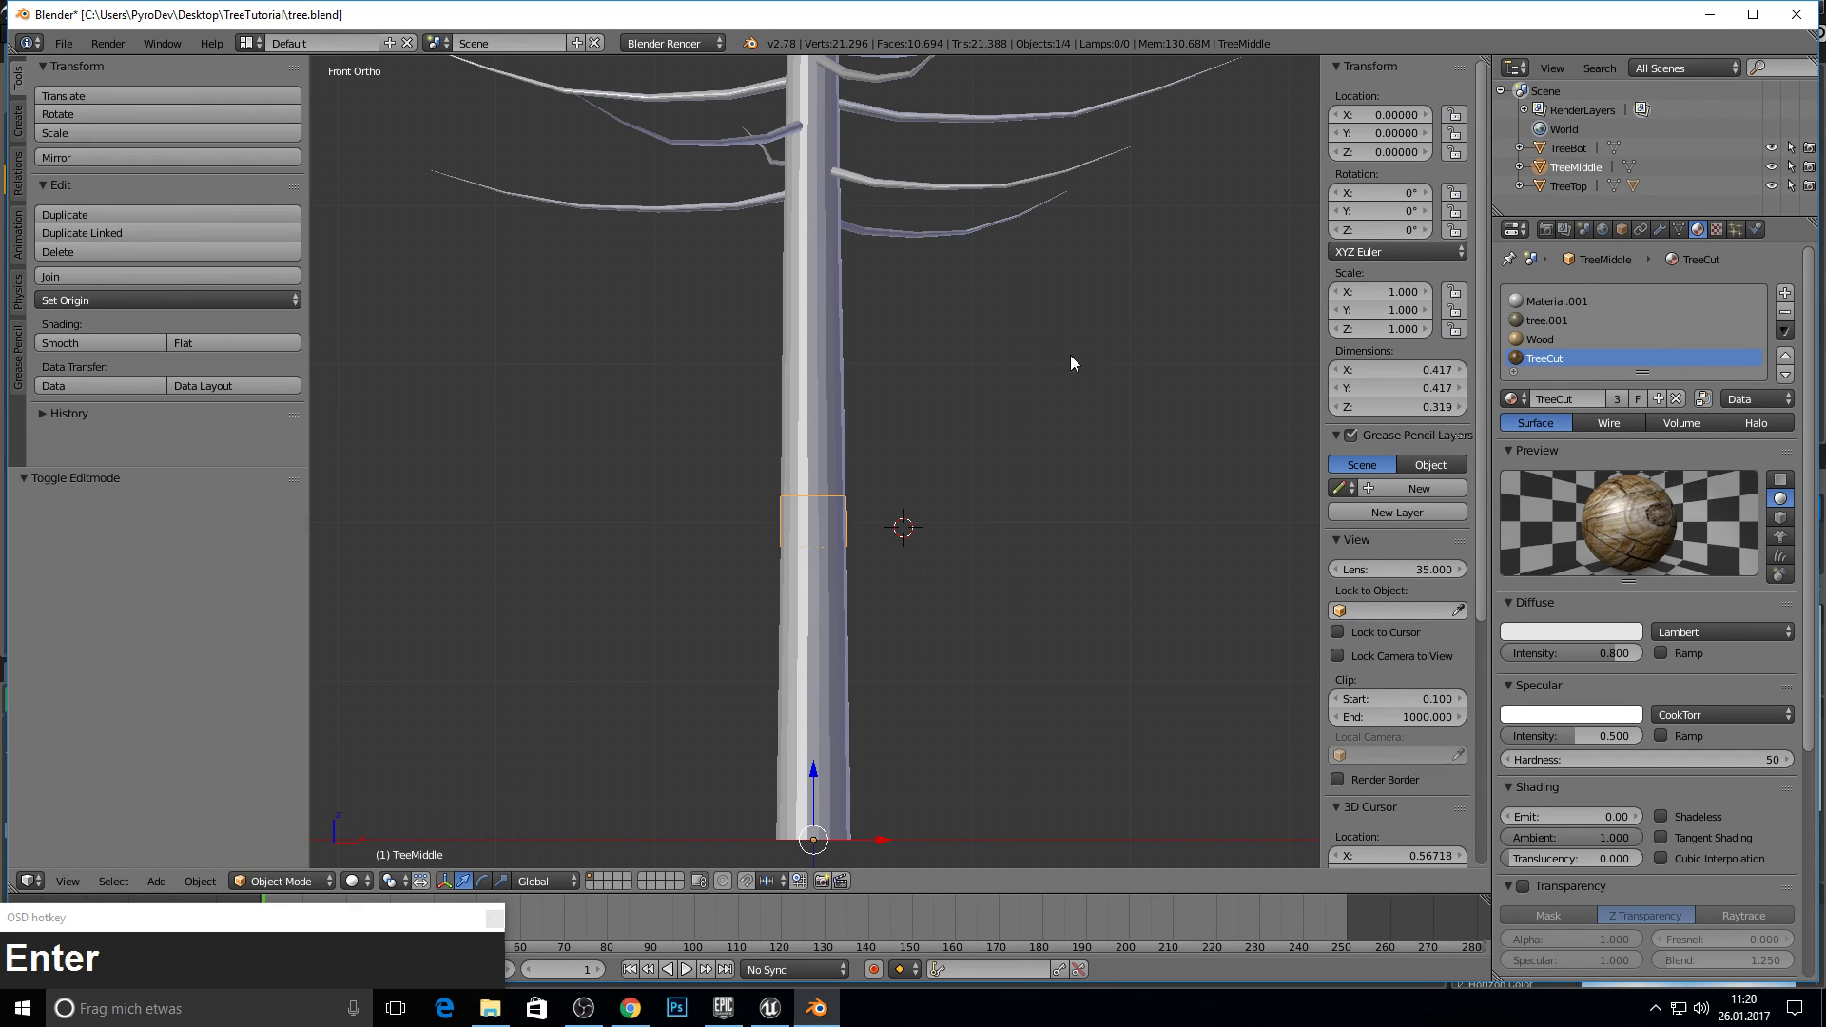
{"action": "middle_click", "coordinate": [1031, 350]}
{"action": "key", "text": "KP_1"}
- Select TreeMiddle, hide the other trunk pieces and enter Edit Mode on it
{"action": "key", "text": "F10"}
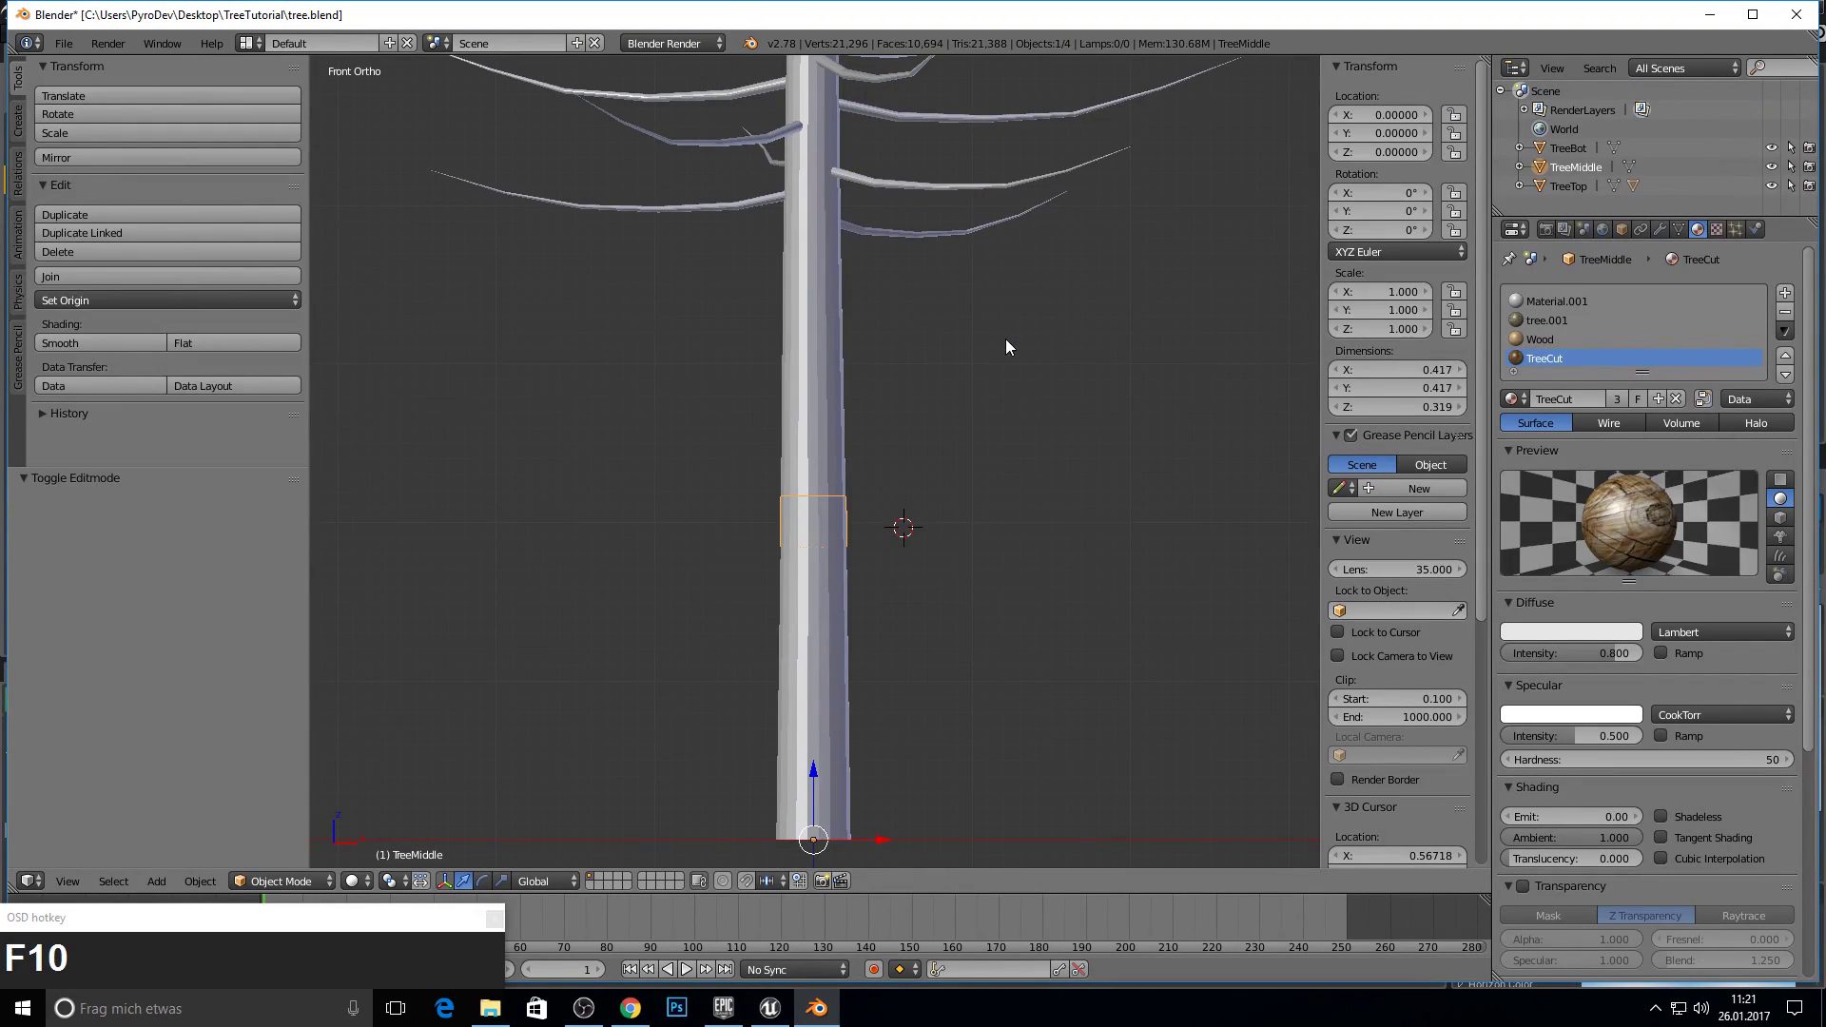
{"action": "left_click_drag", "start_coordinate": [996, 358], "coordinate": [855, 381]}
{"action": "right_click", "coordinate": [855, 381]}
{"action": "key", "text": "h"}
{"action": "right_click", "coordinate": [818, 624]}
{"action": "middle_click", "coordinate": [766, 532]}
{"action": "key", "text": "KP_1"}
{"action": "scroll", "scroll_direction": "up", "scroll_amount": 3}
{"action": "middle_click", "coordinate": [782, 617]}
{"action": "key", "text": "Tab"}
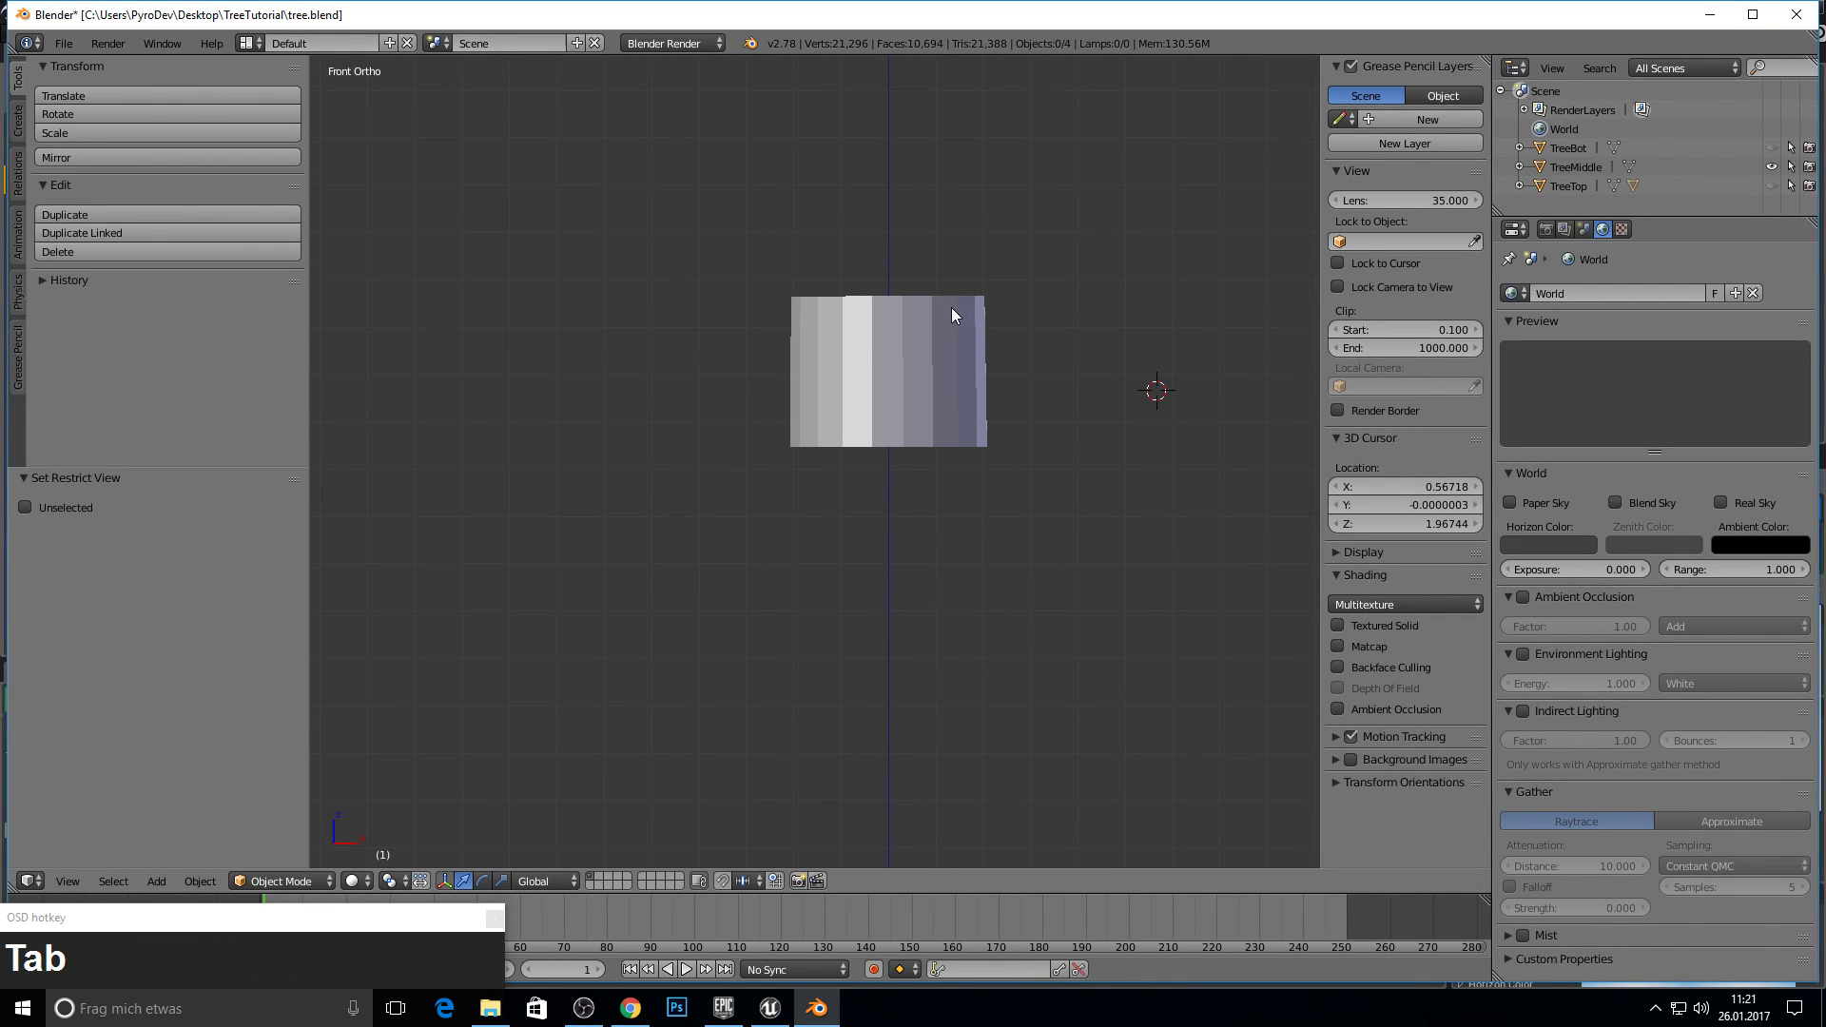
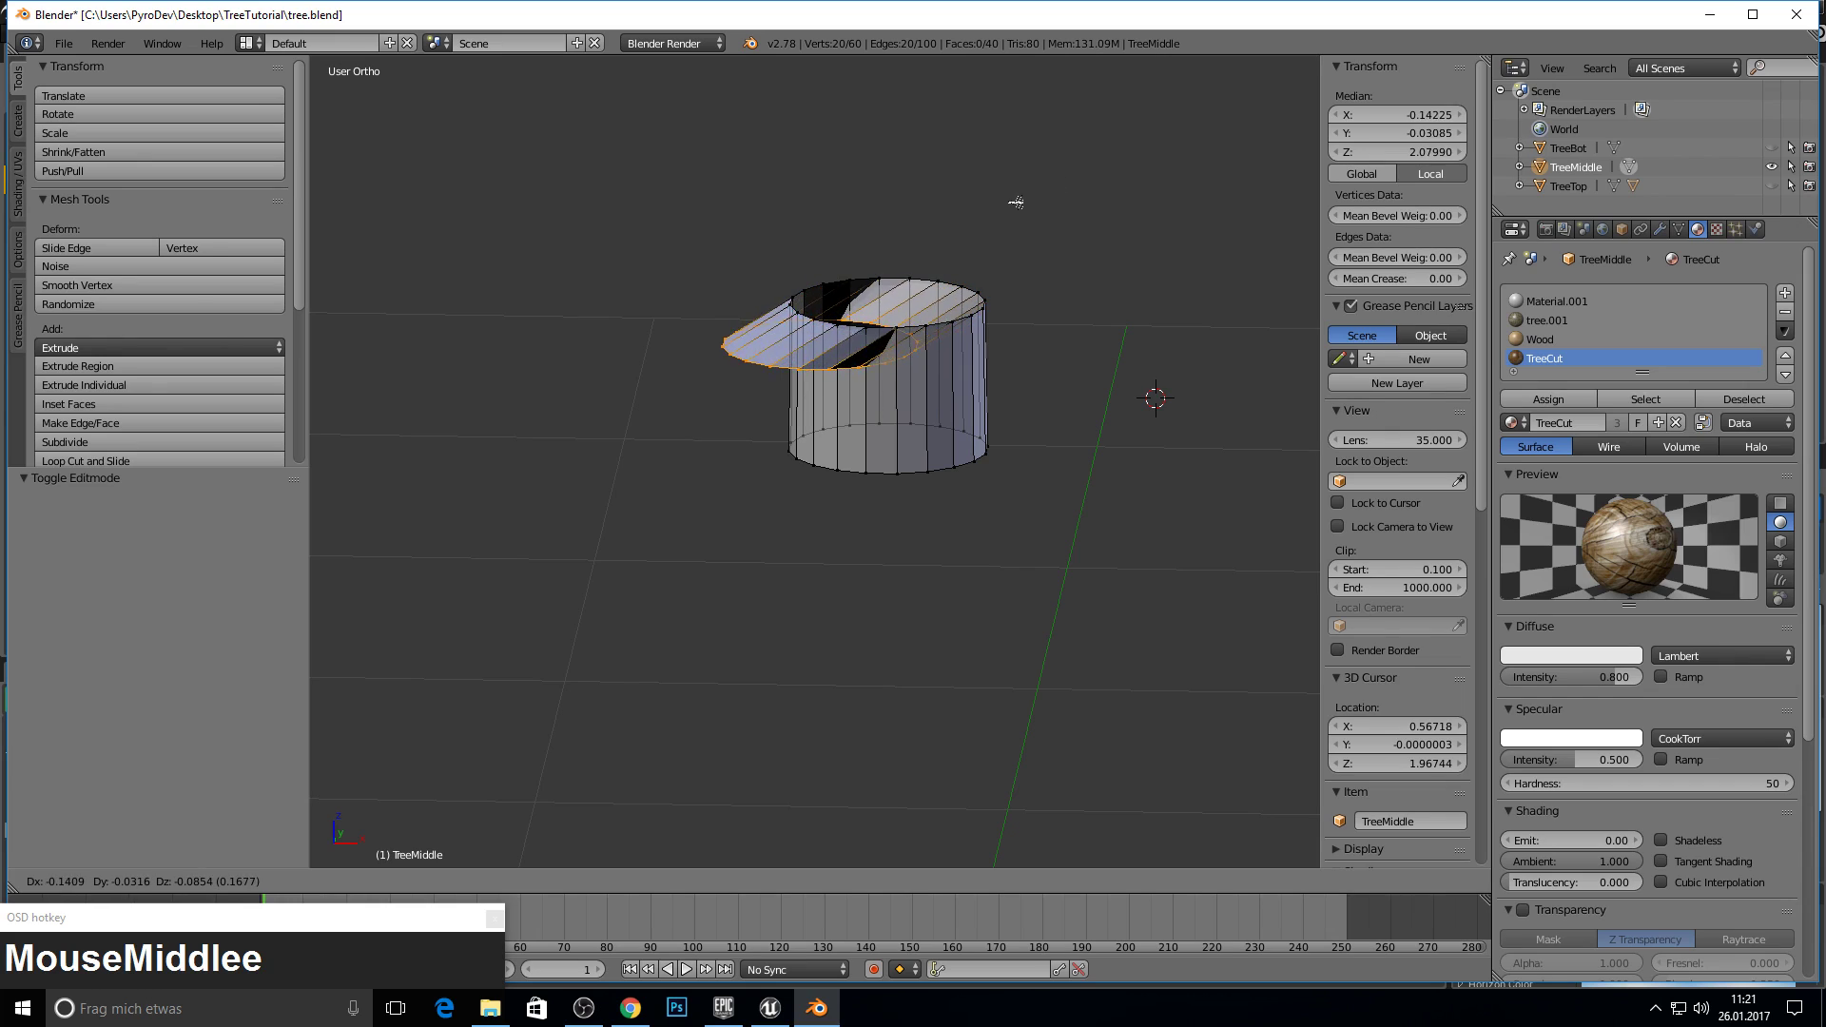
- Scale the selected top rim ring of TreeMiddle
{"action": "key", "text": "s"}
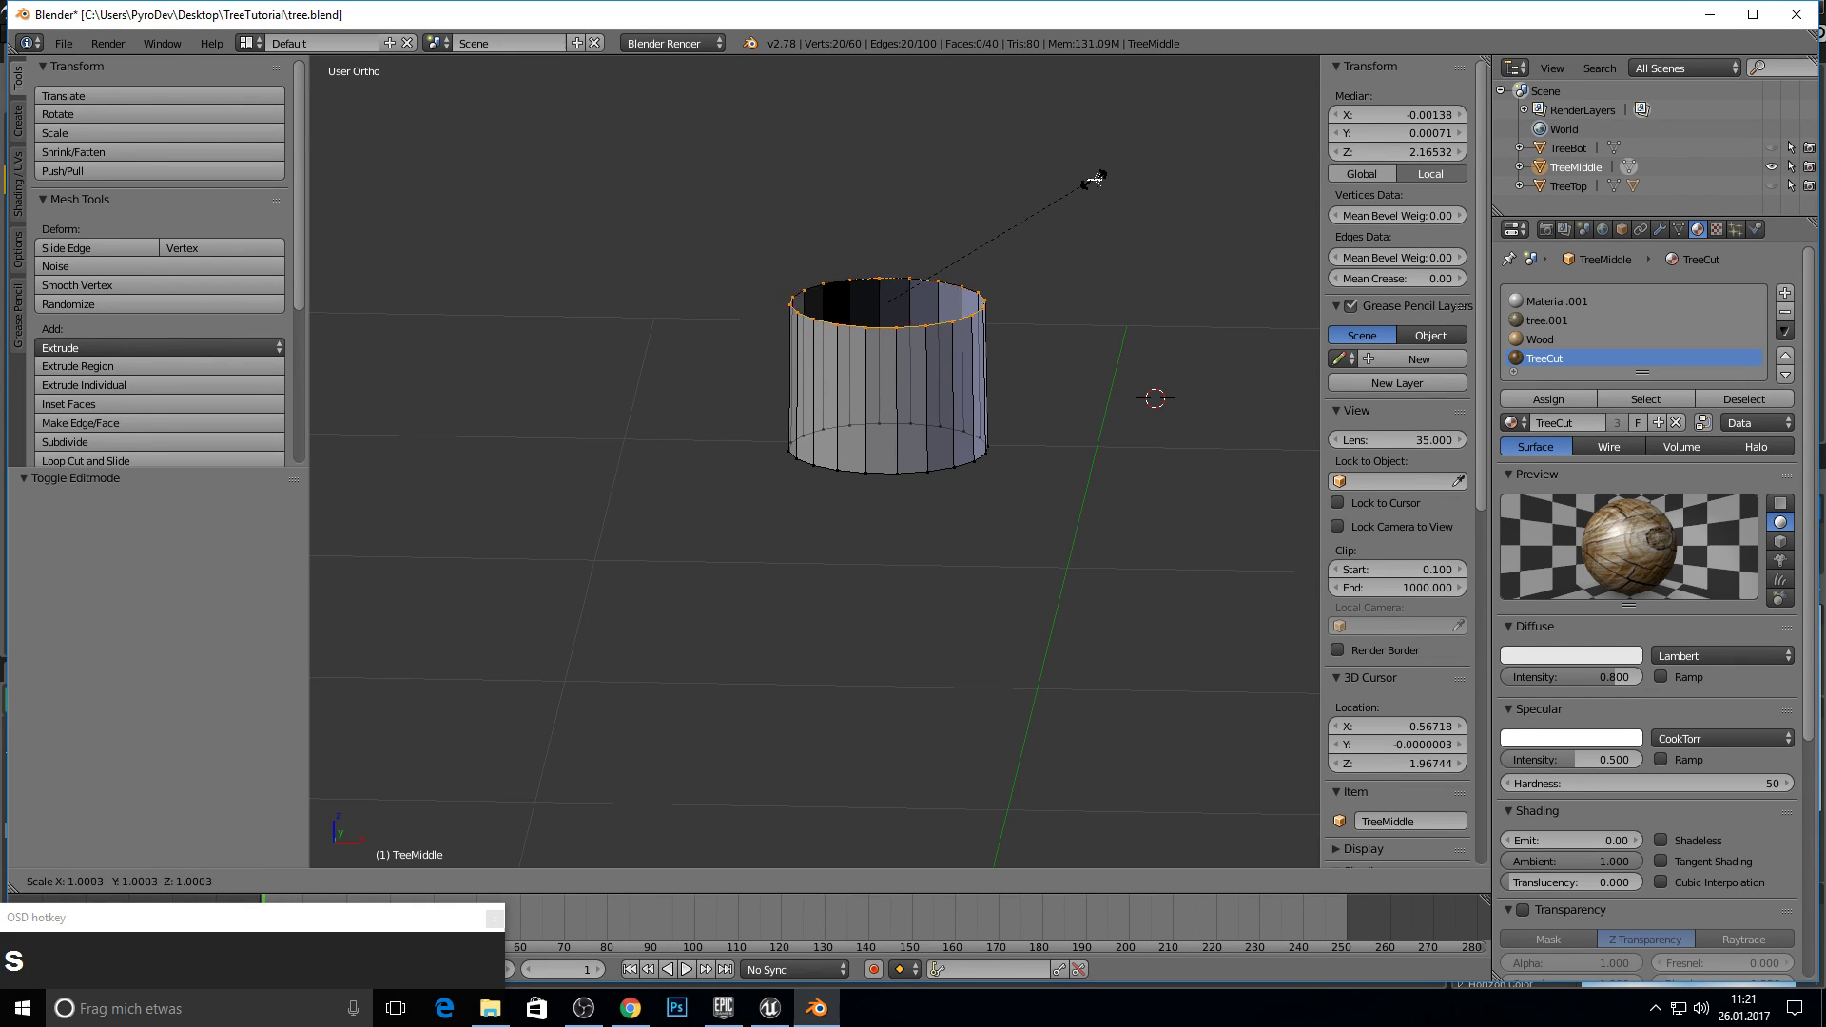
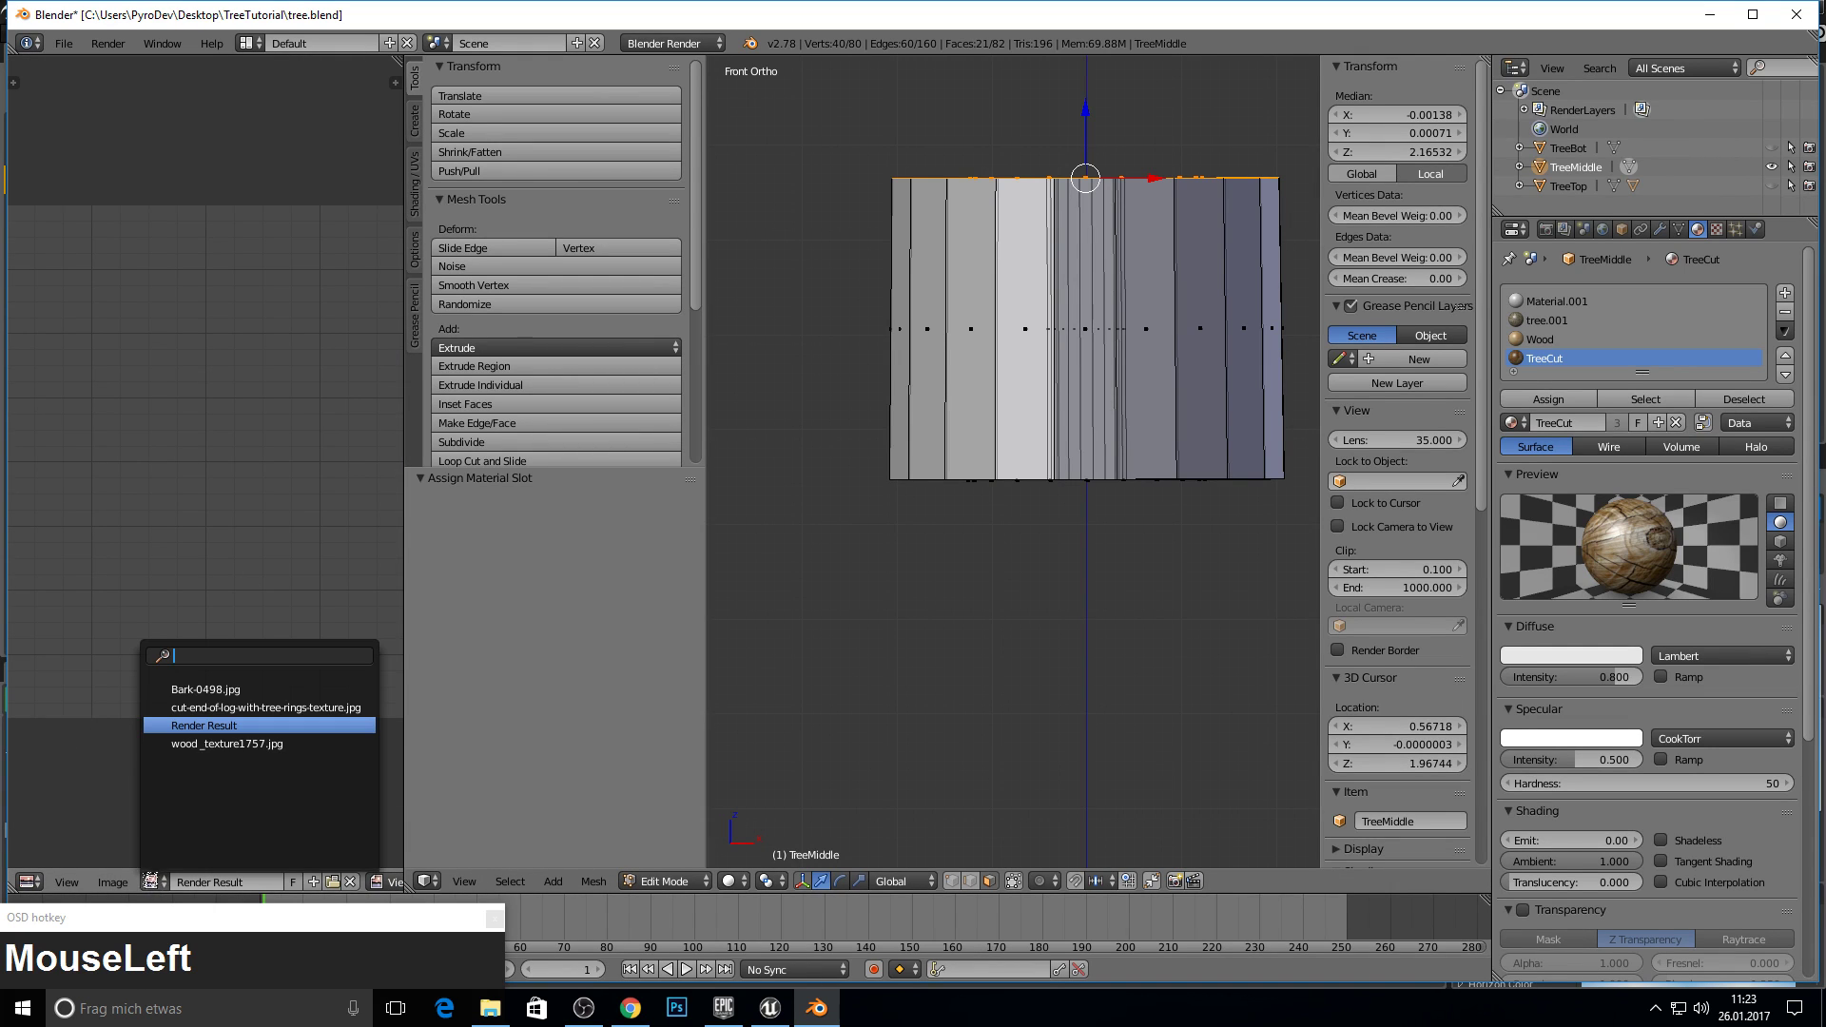
- Unwrap the top cap with U > Unwrap after trying island projection
{"action": "scroll", "scroll_direction": "down", "scroll_amount": 3}
{"action": "scroll", "scroll_direction": "up", "scroll_amount": 3}
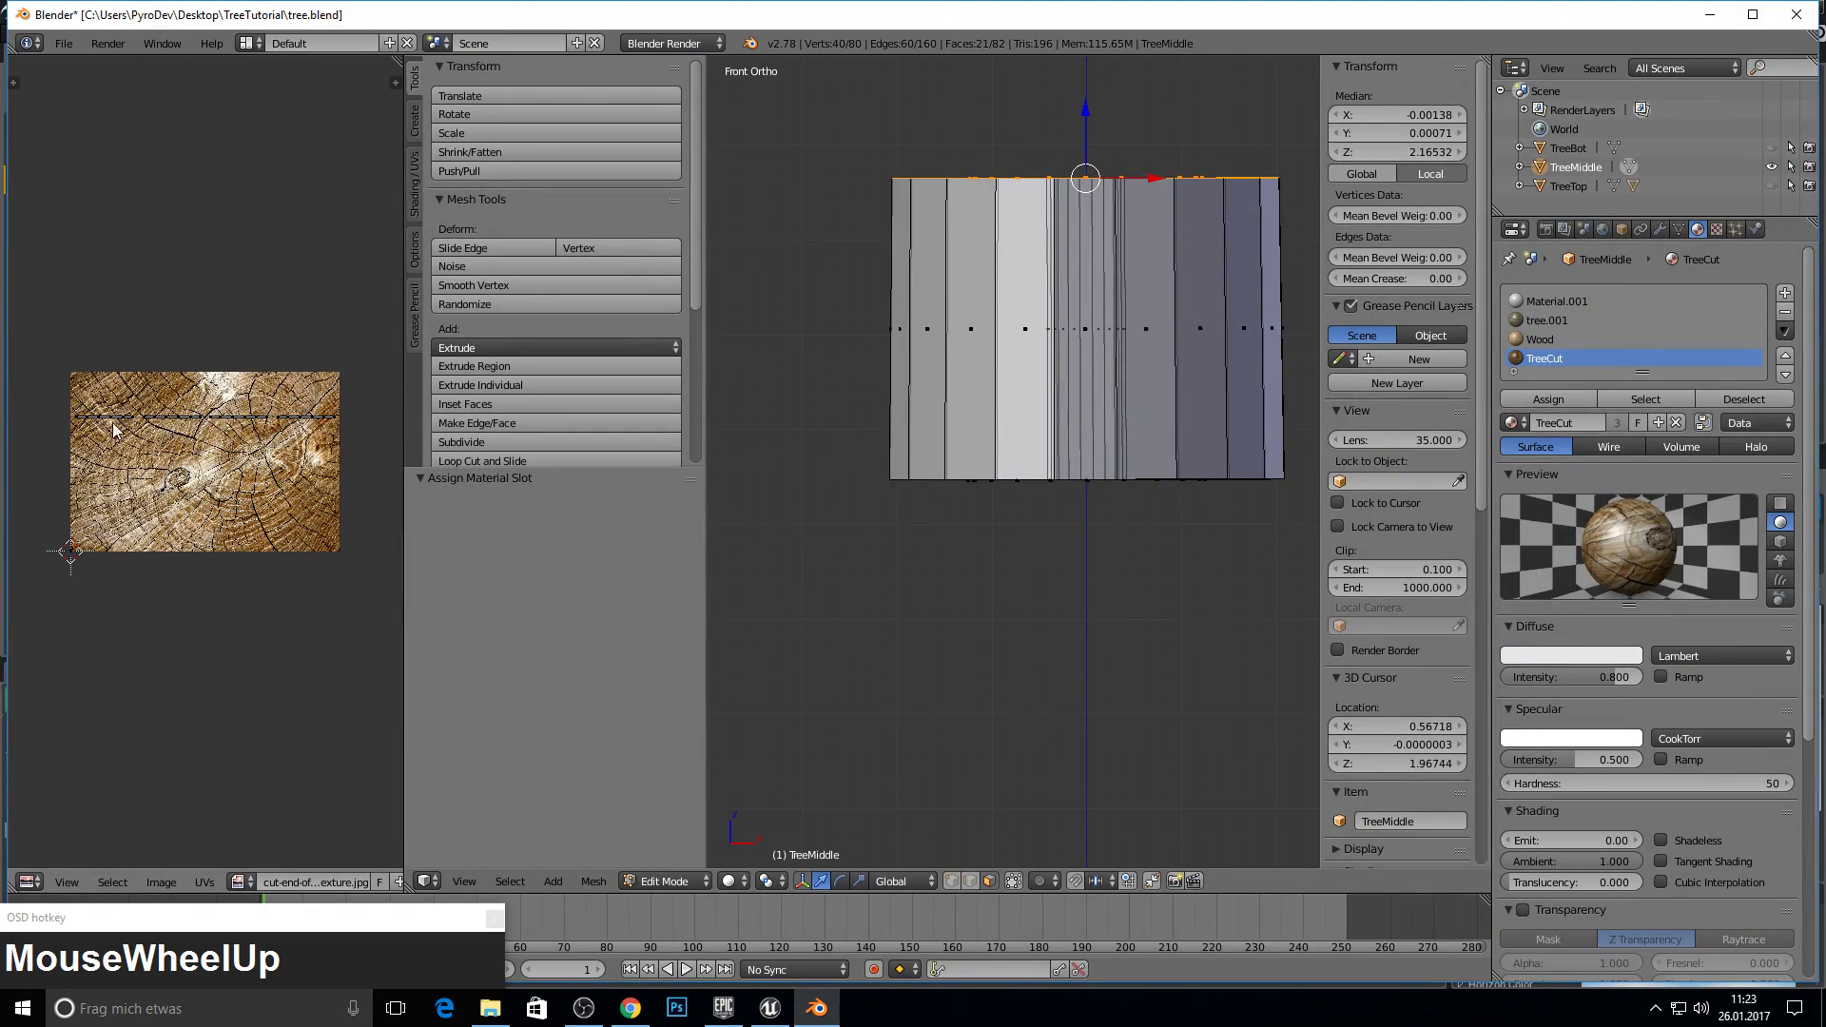
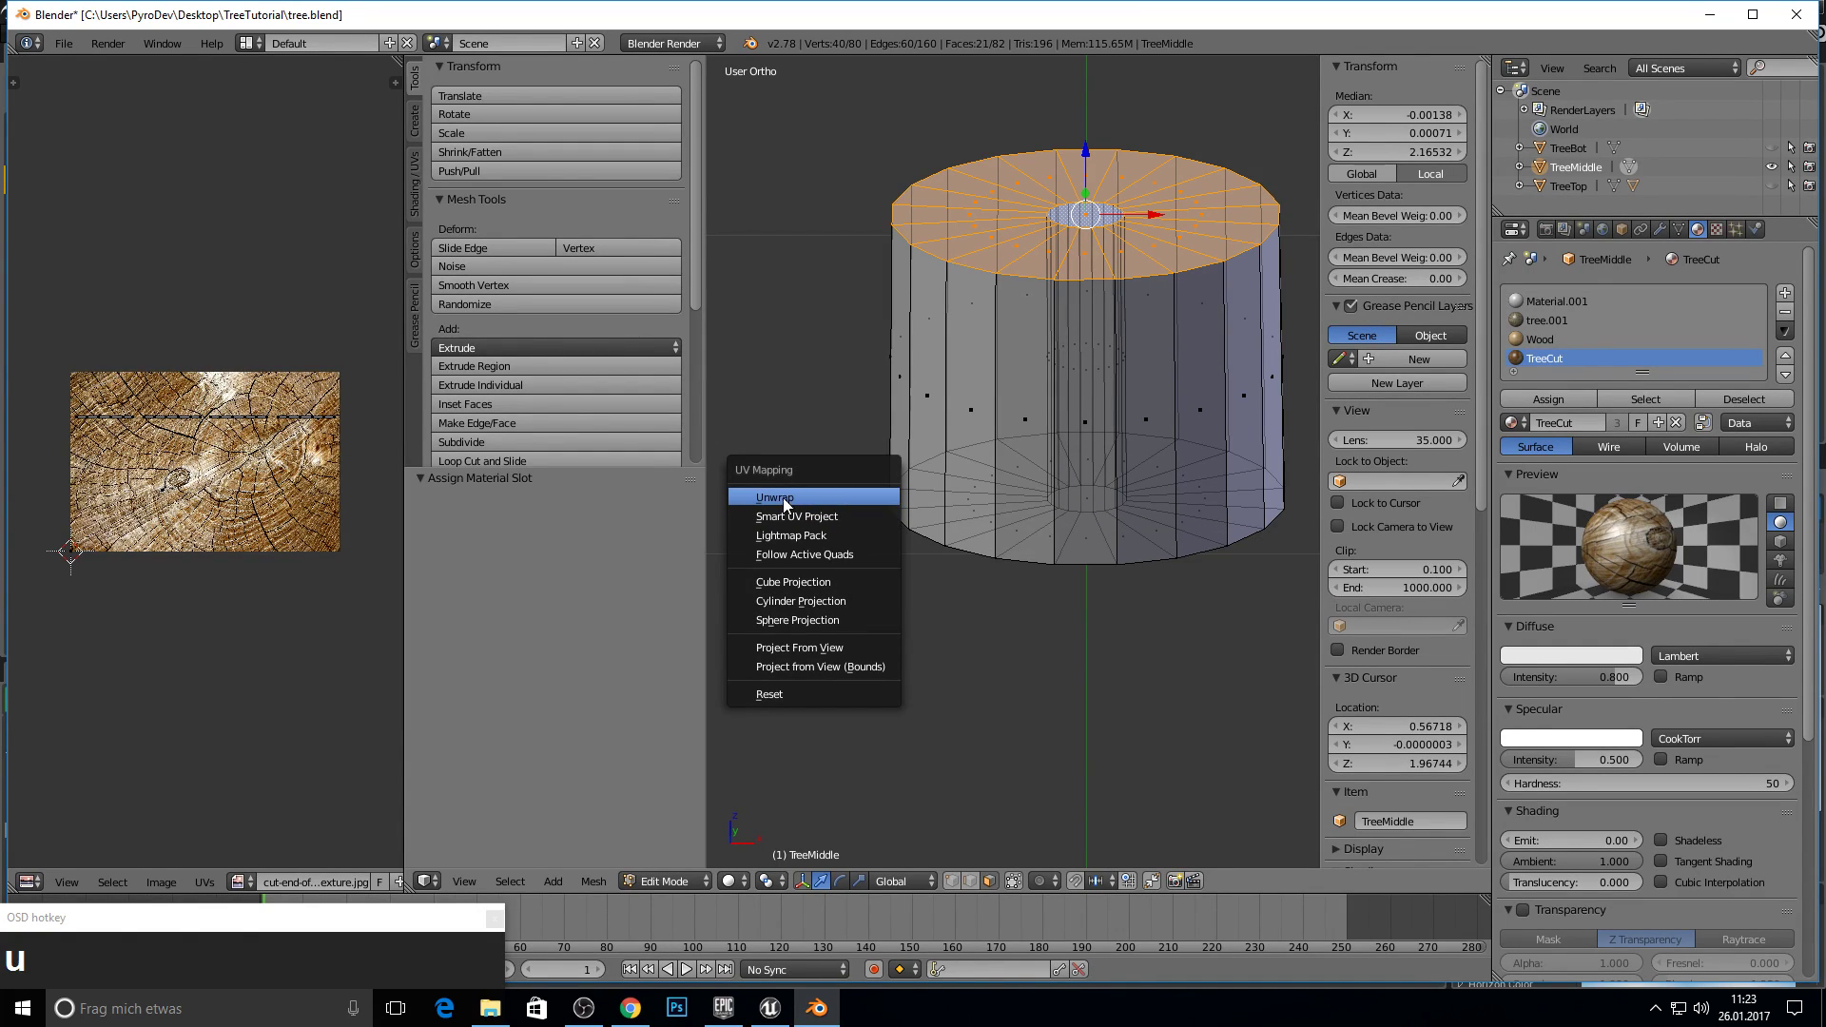
{"action": "left_click", "coordinate": [788, 505]}
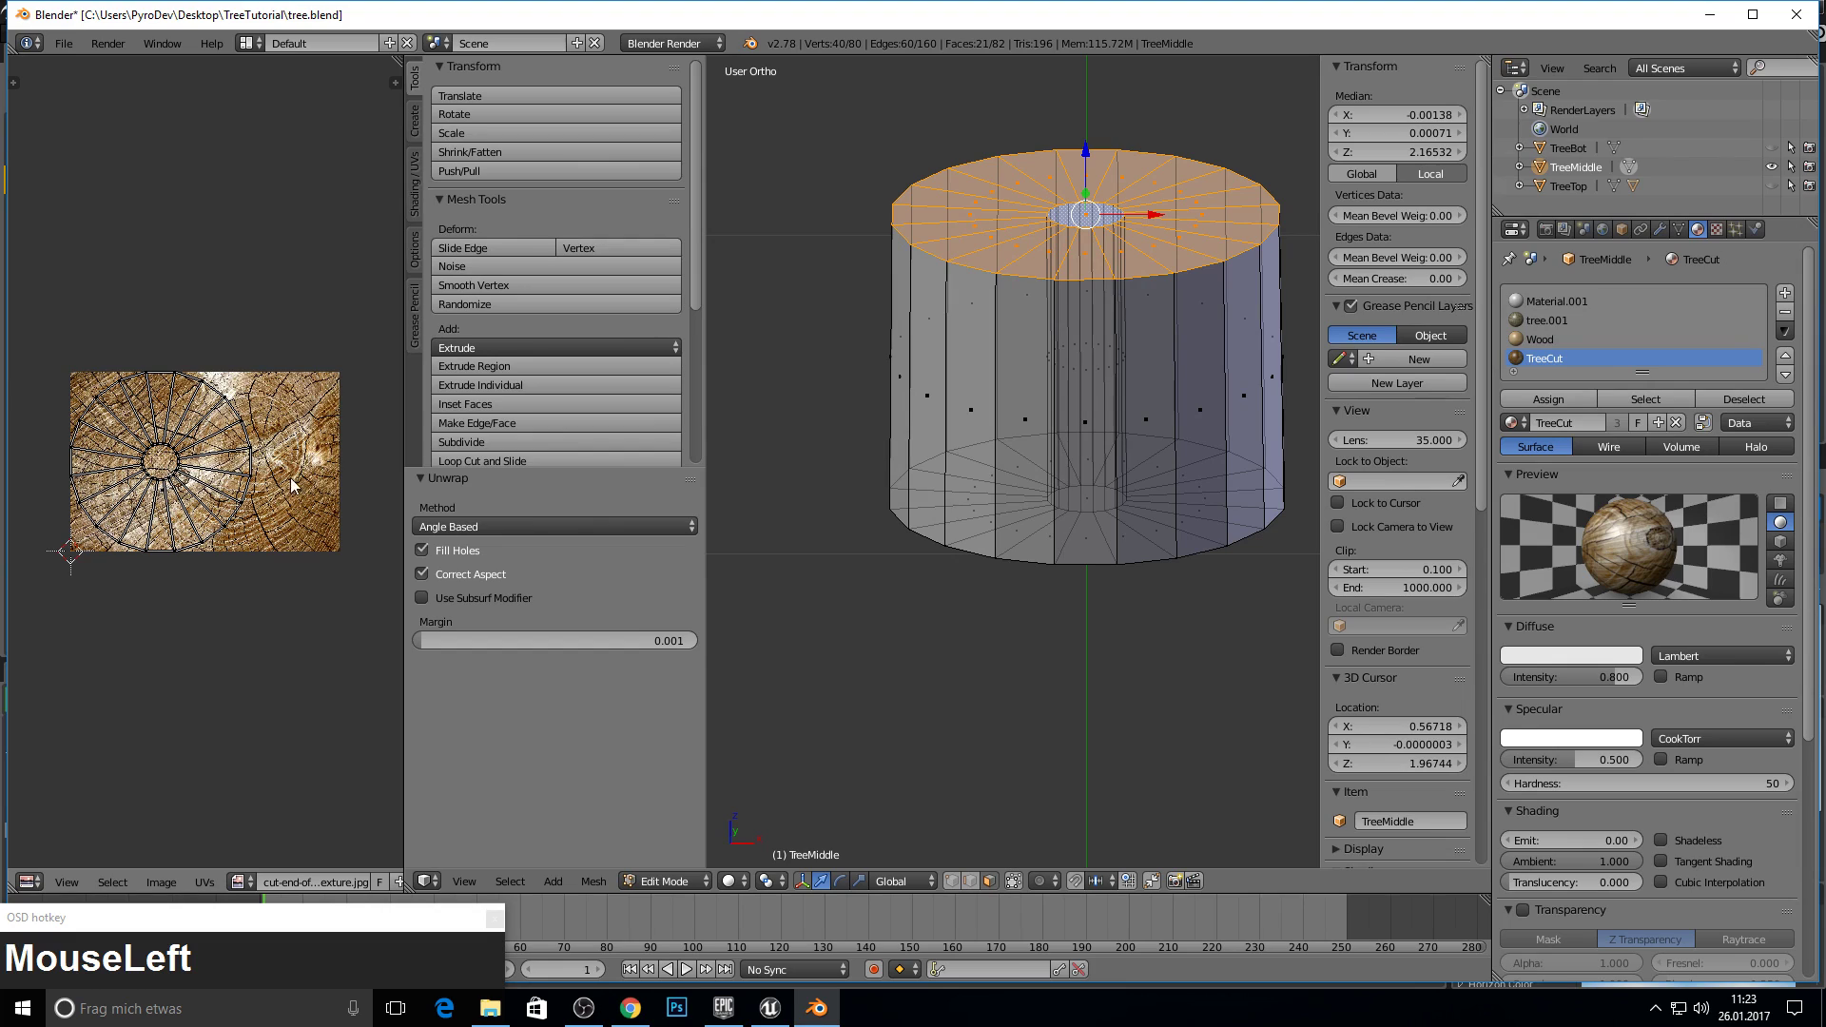
{"action": "key", "text": "u"}
{"action": "left_click", "coordinate": [779, 565]}
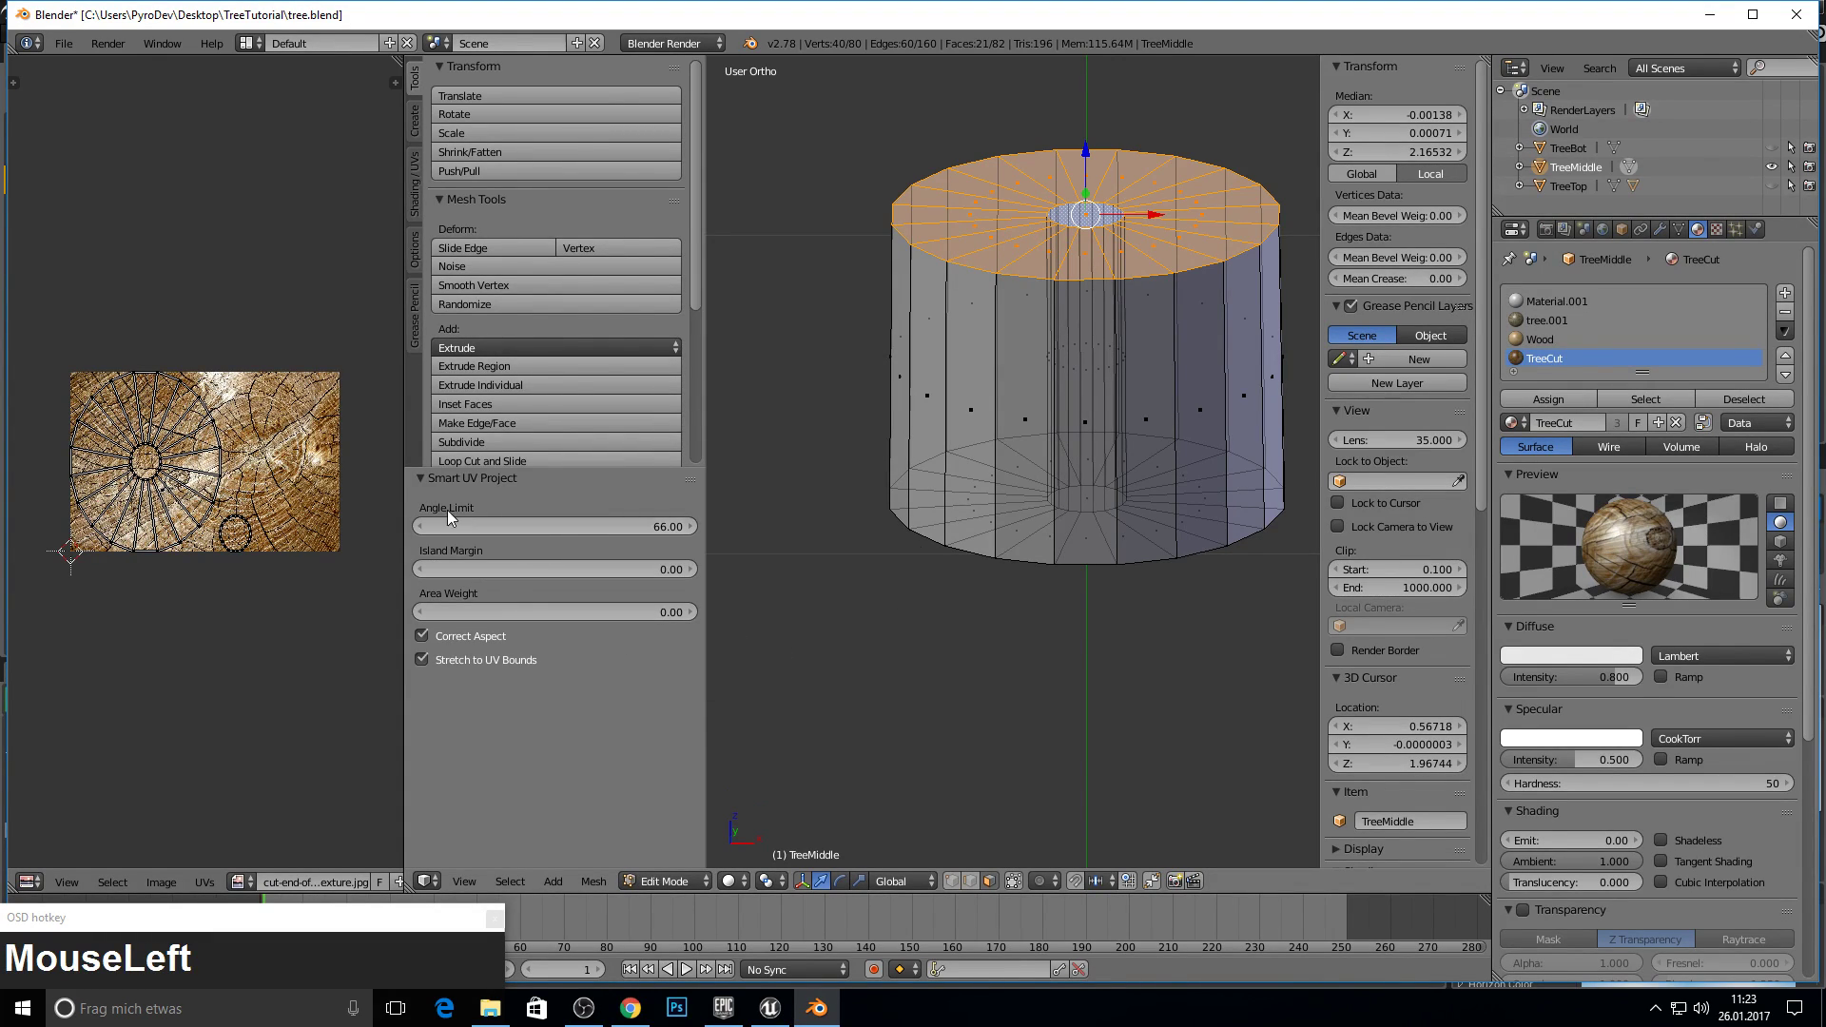
{"action": "key", "text": "u"}
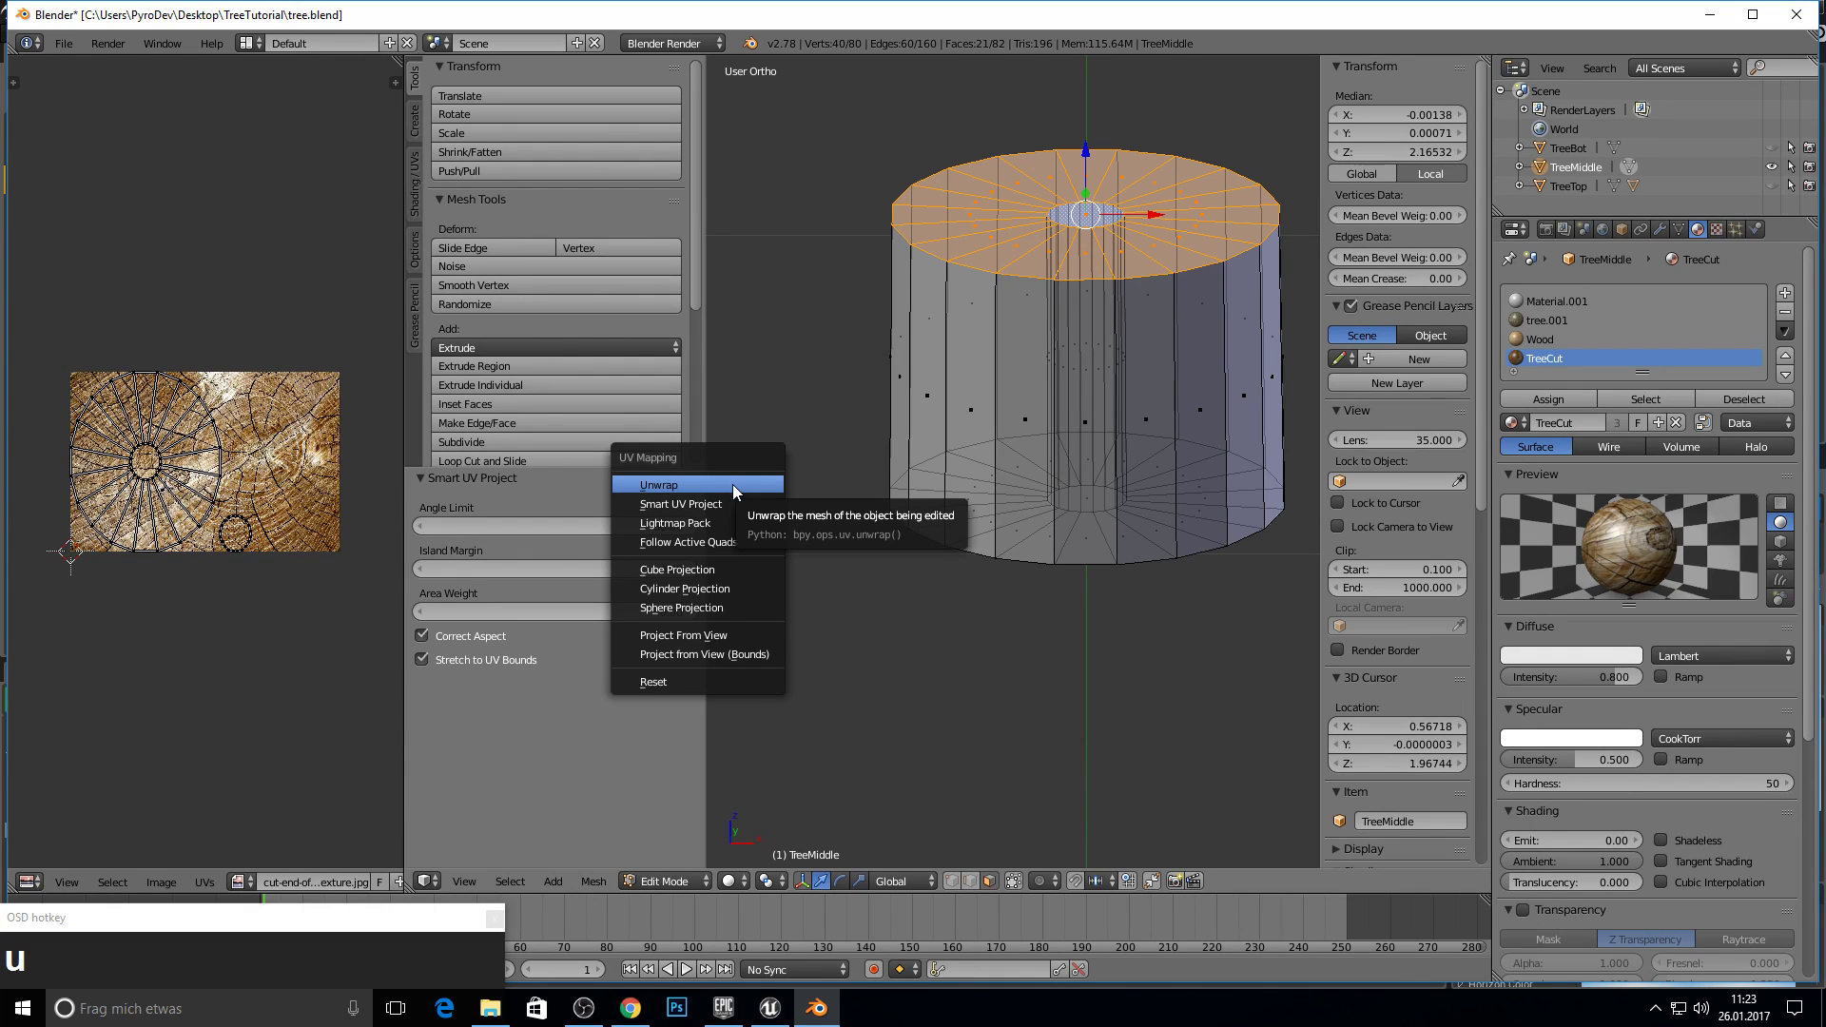
{"action": "left_click", "coordinate": [735, 491]}
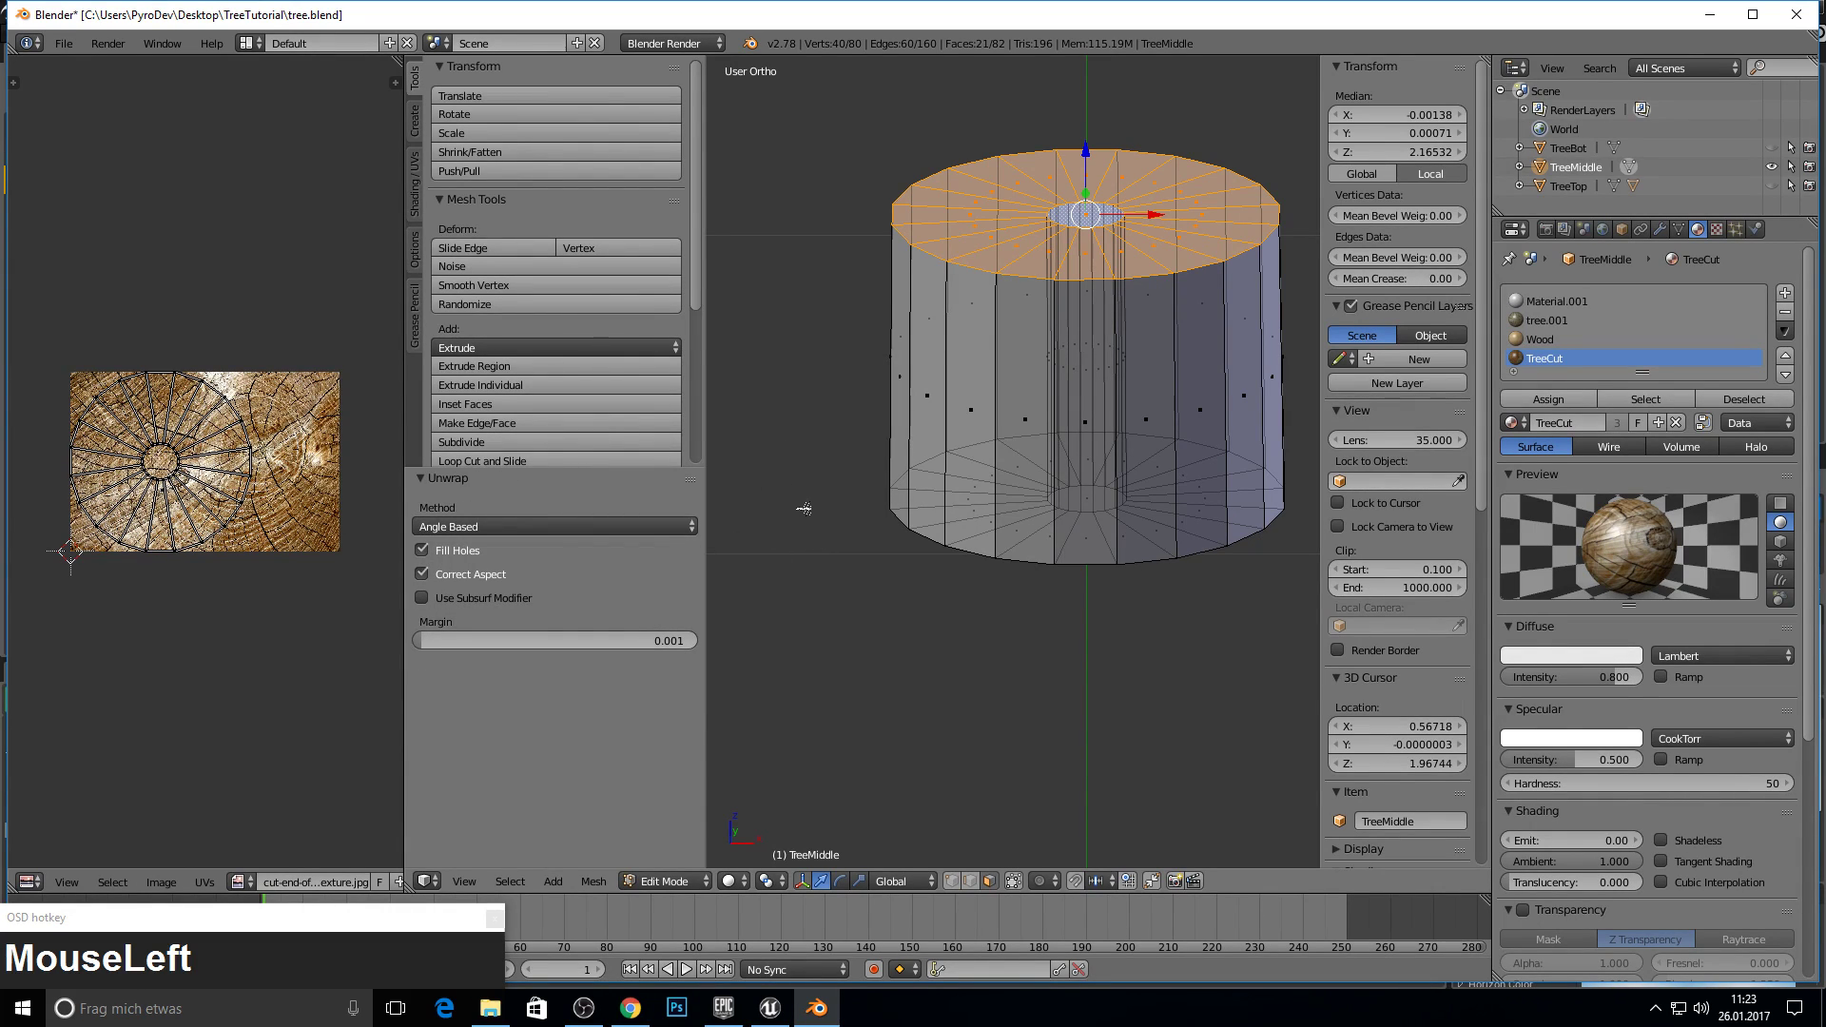
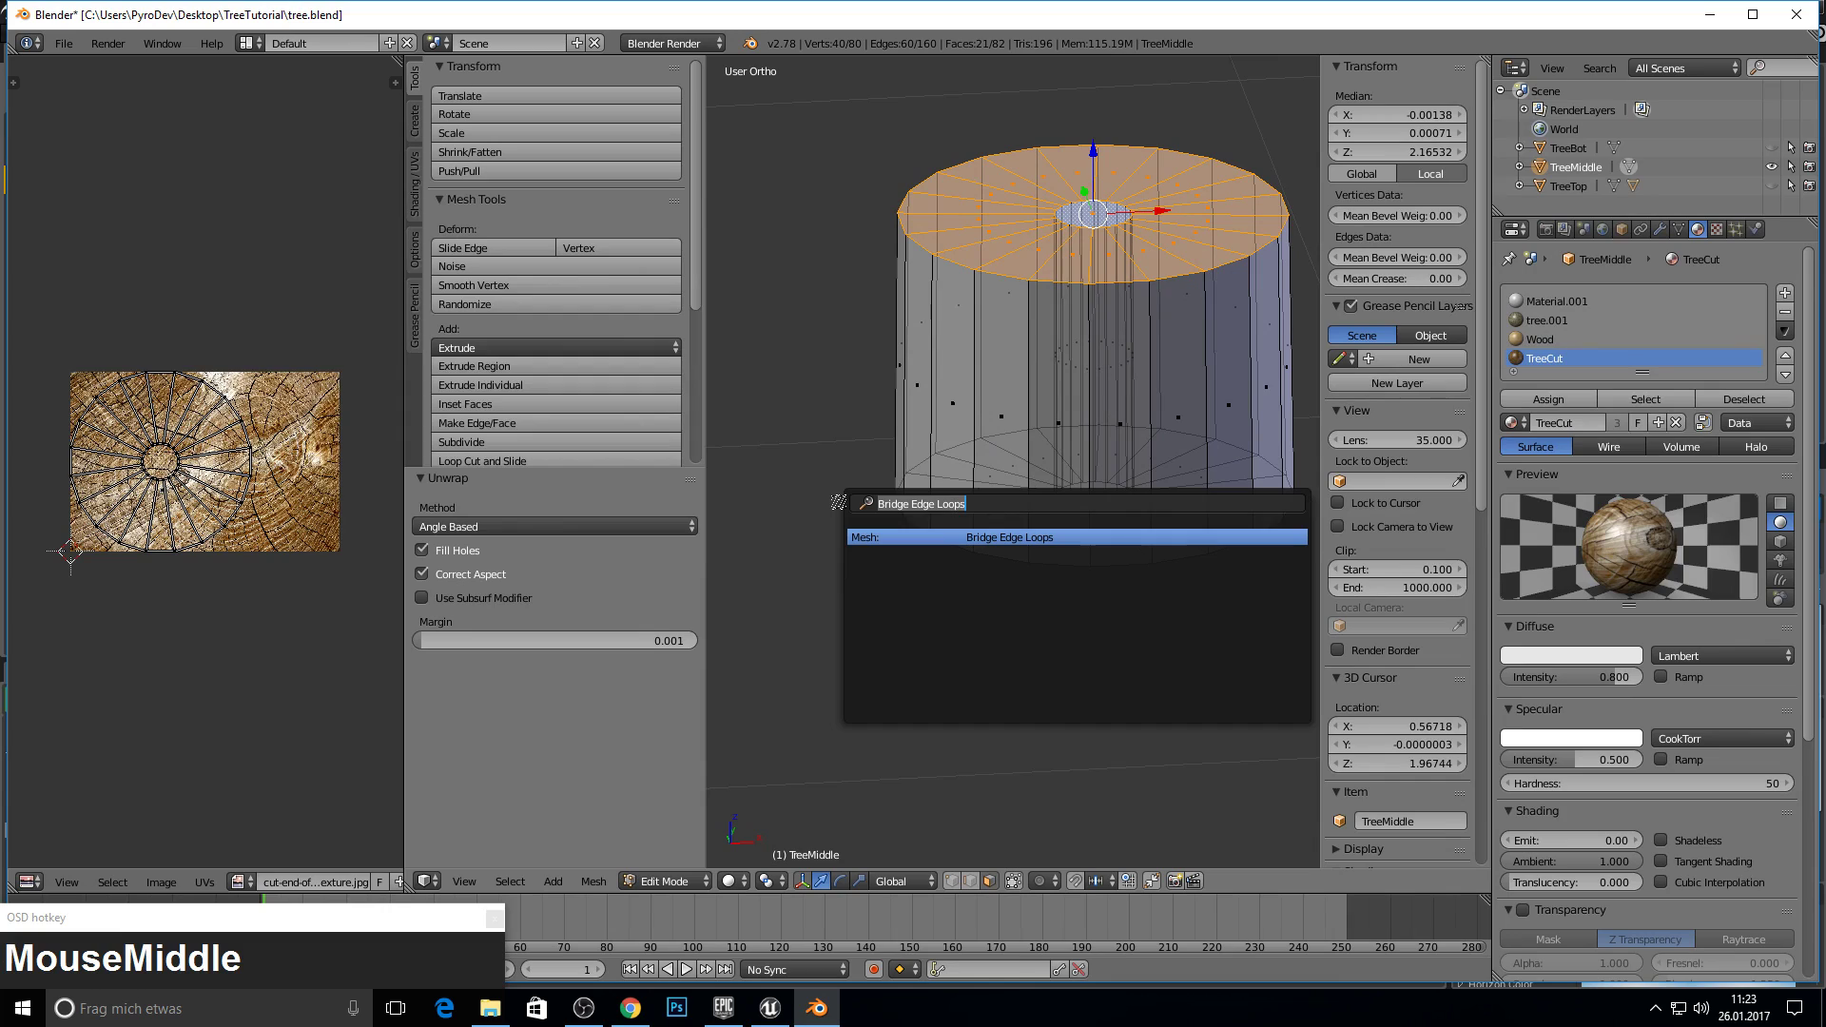
{"action": "type", "text": "unw"}
{"action": "key", "text": "BackSpace"}
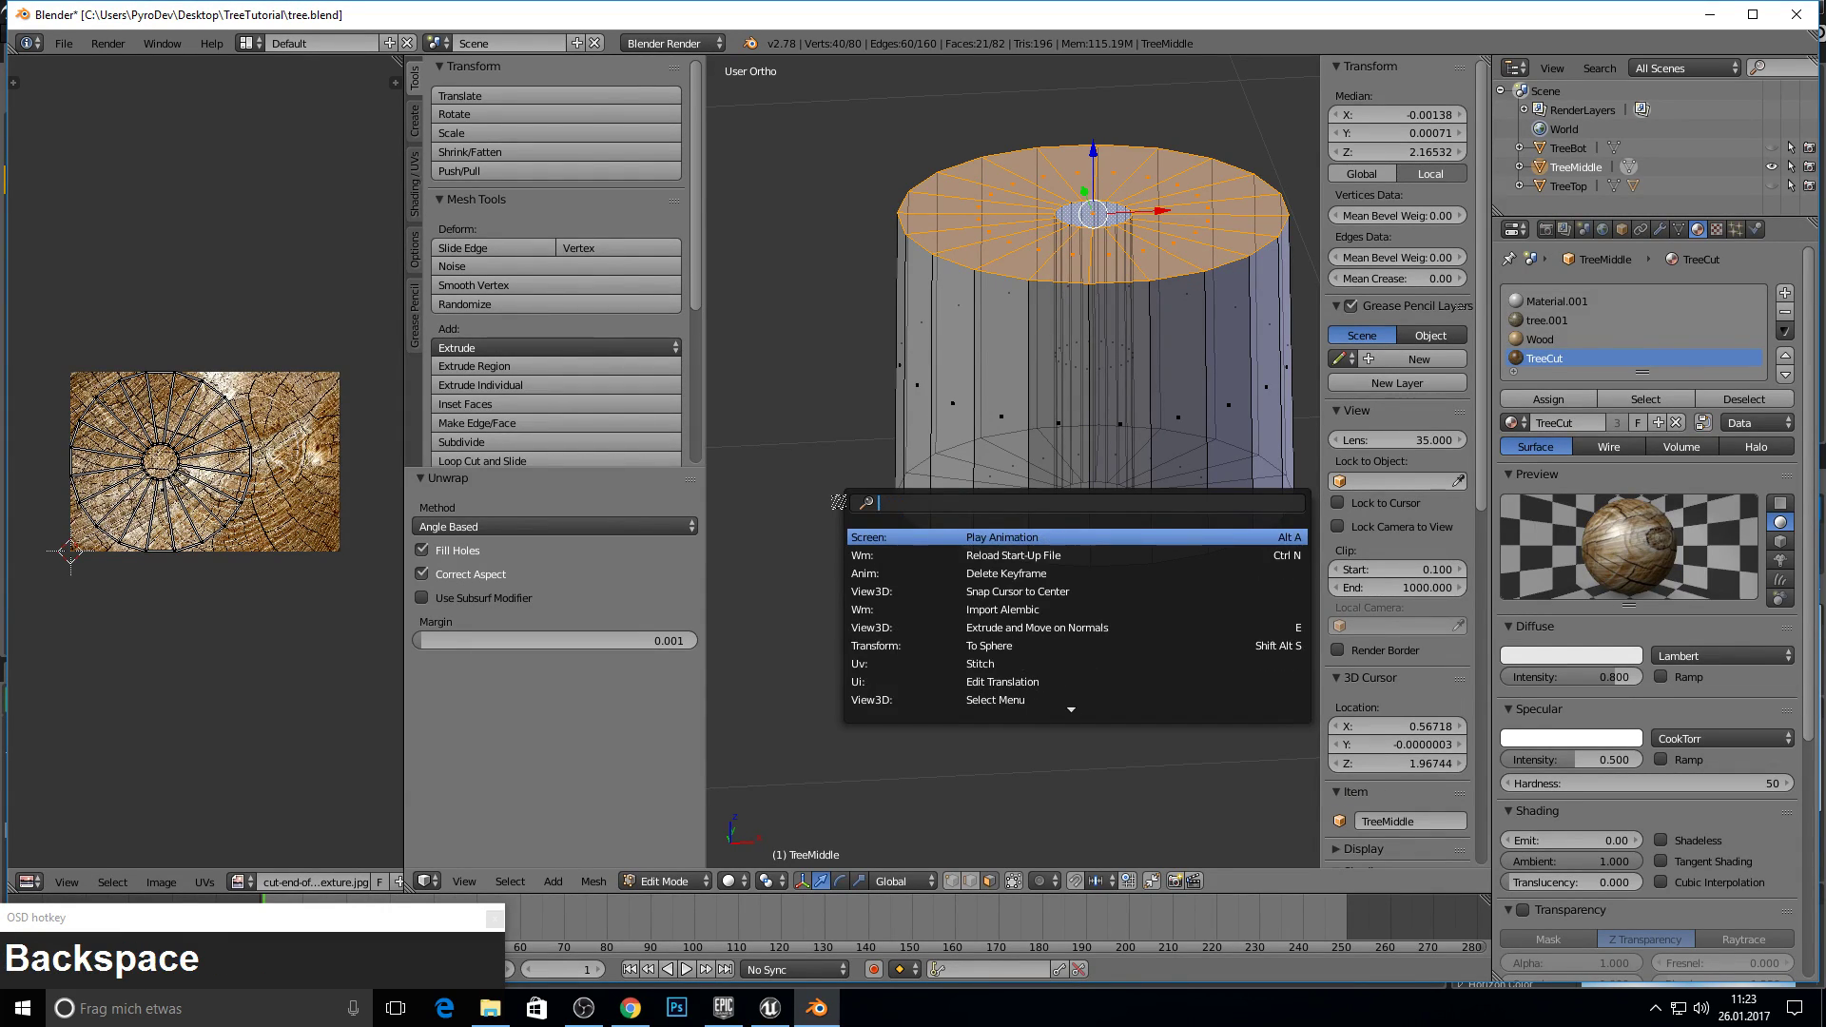
{"action": "key", "text": "Escape"}
- Move the top cap's UV circle onto the tree rings in the UV editor
{"action": "left_click", "coordinate": [246, 402]}
{"action": "key", "text": "a"}
{"action": "key", "text": "g"}
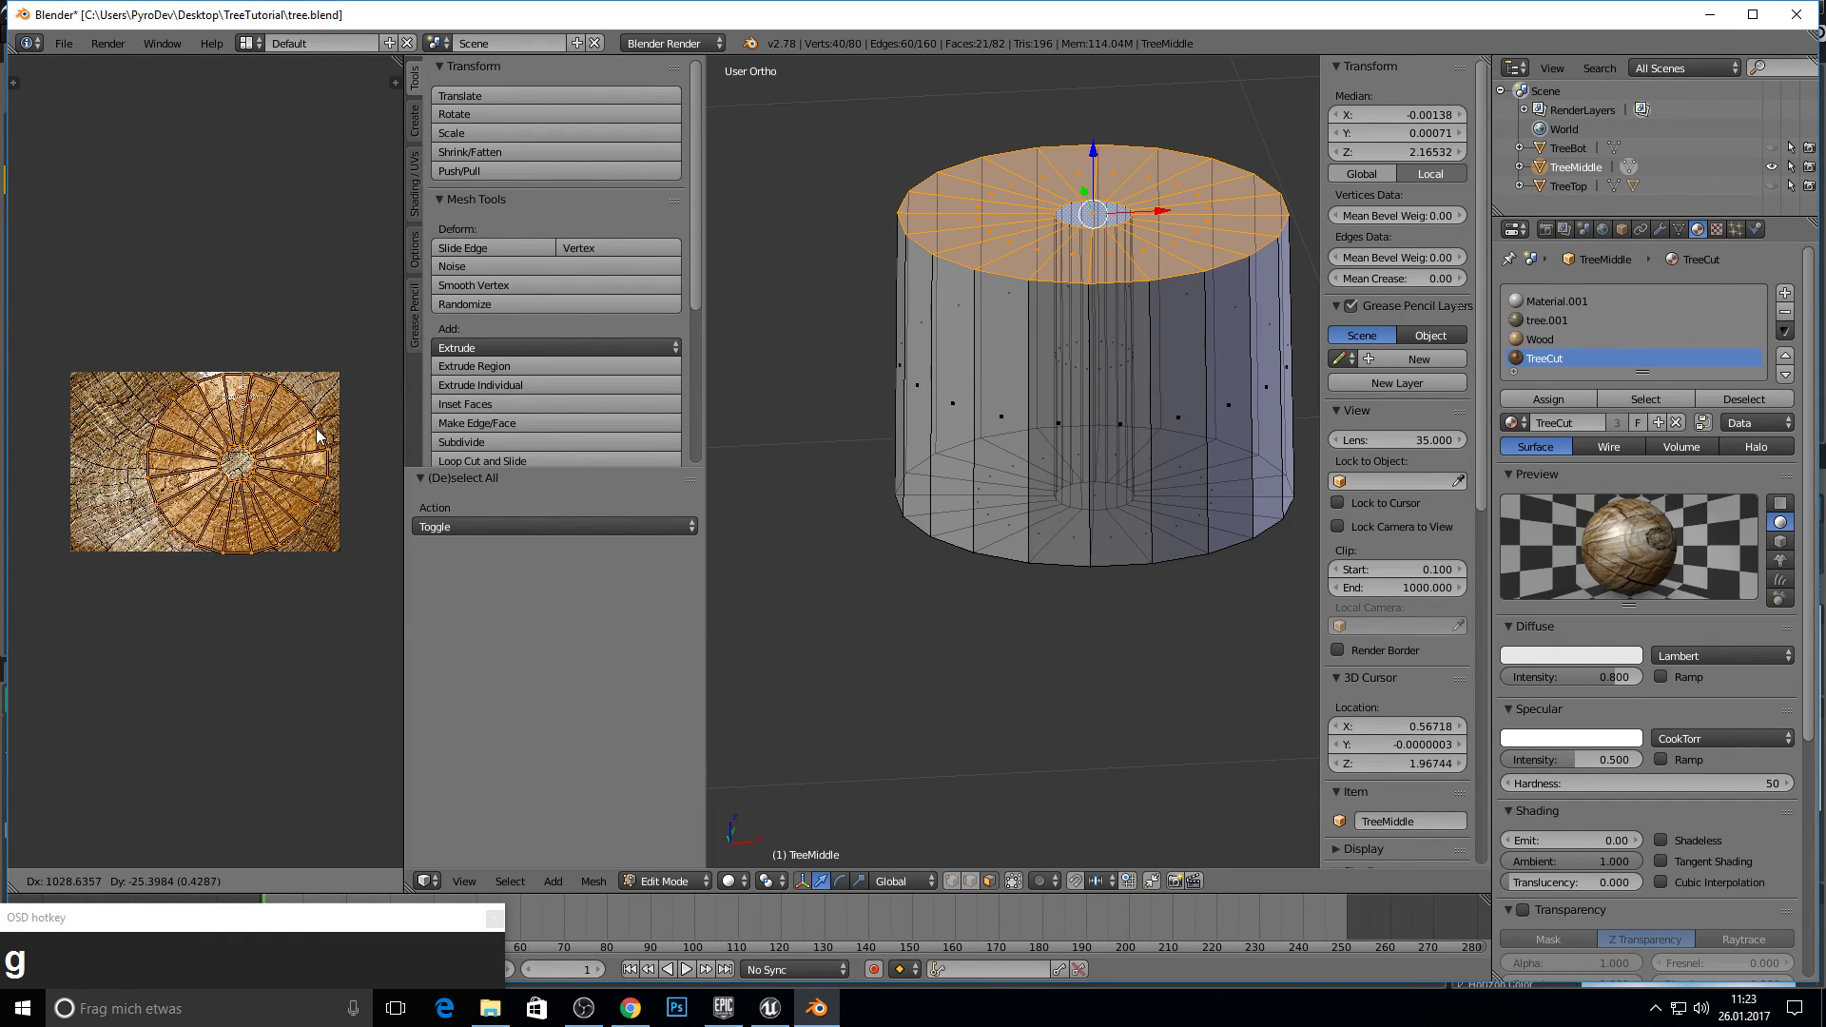
{"action": "left_click_drag", "start_coordinate": [332, 433], "coordinate": [280, 452]}
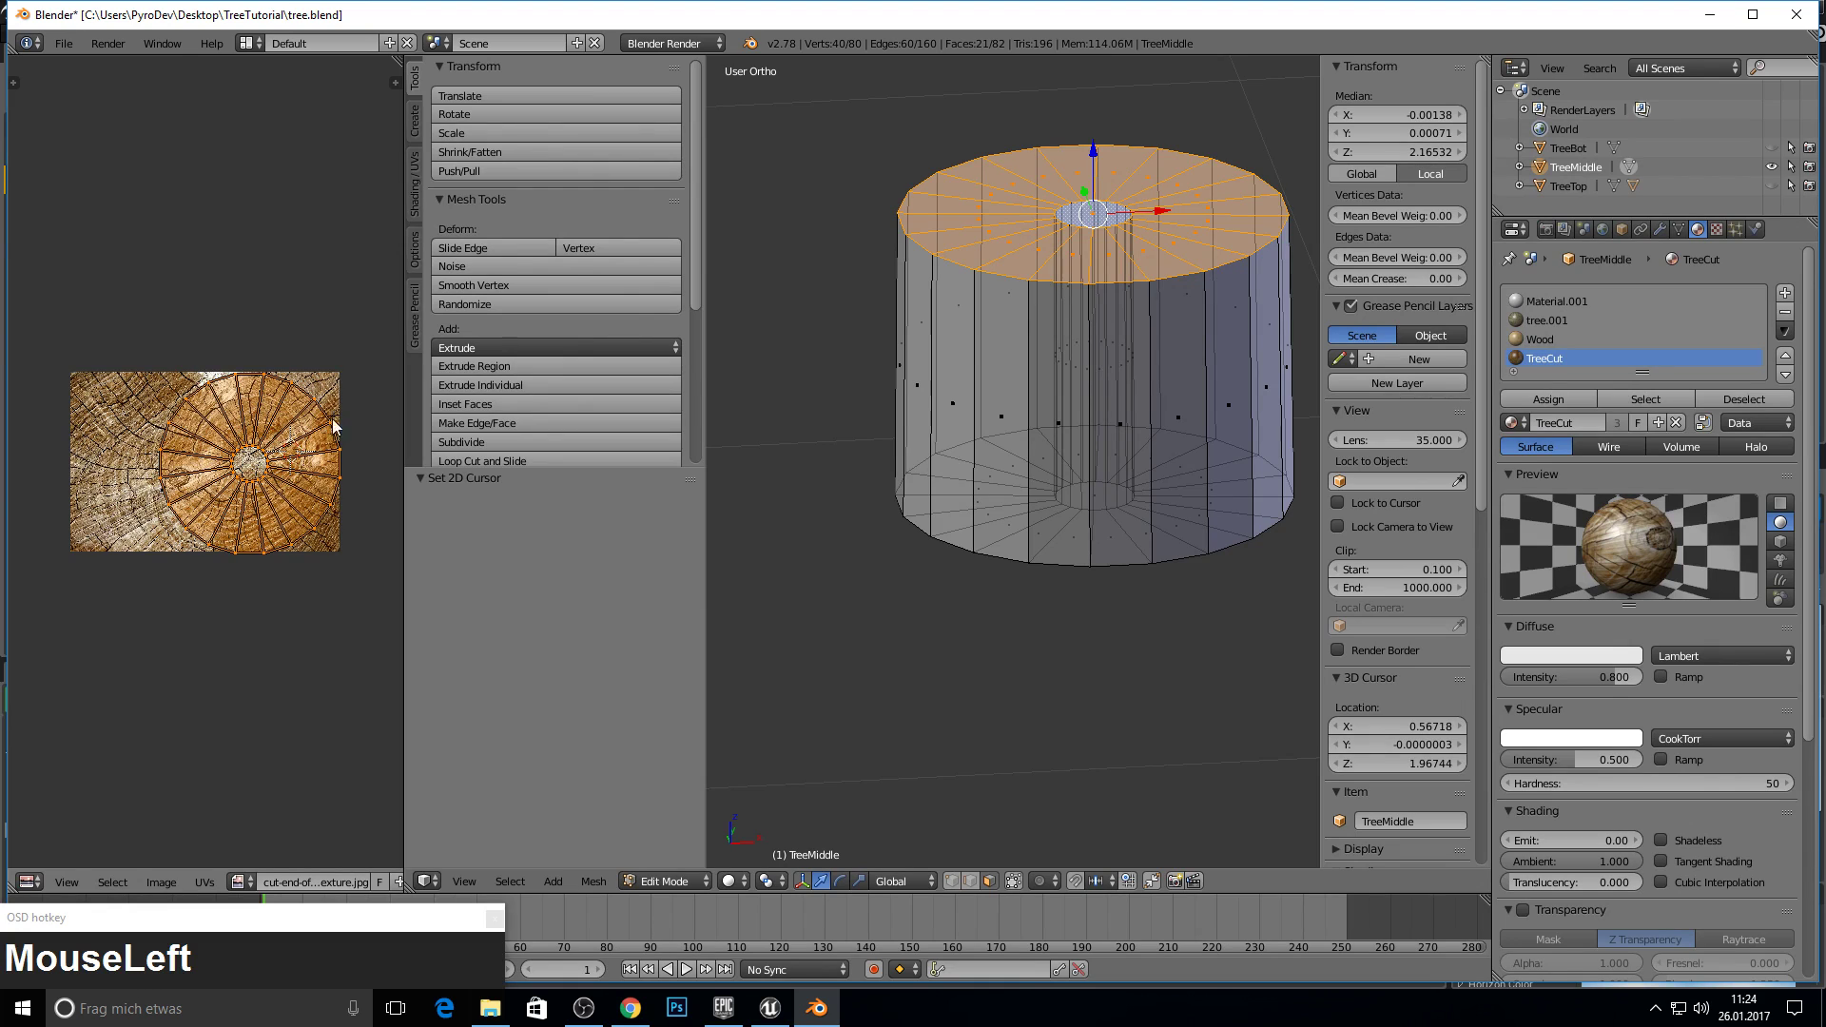
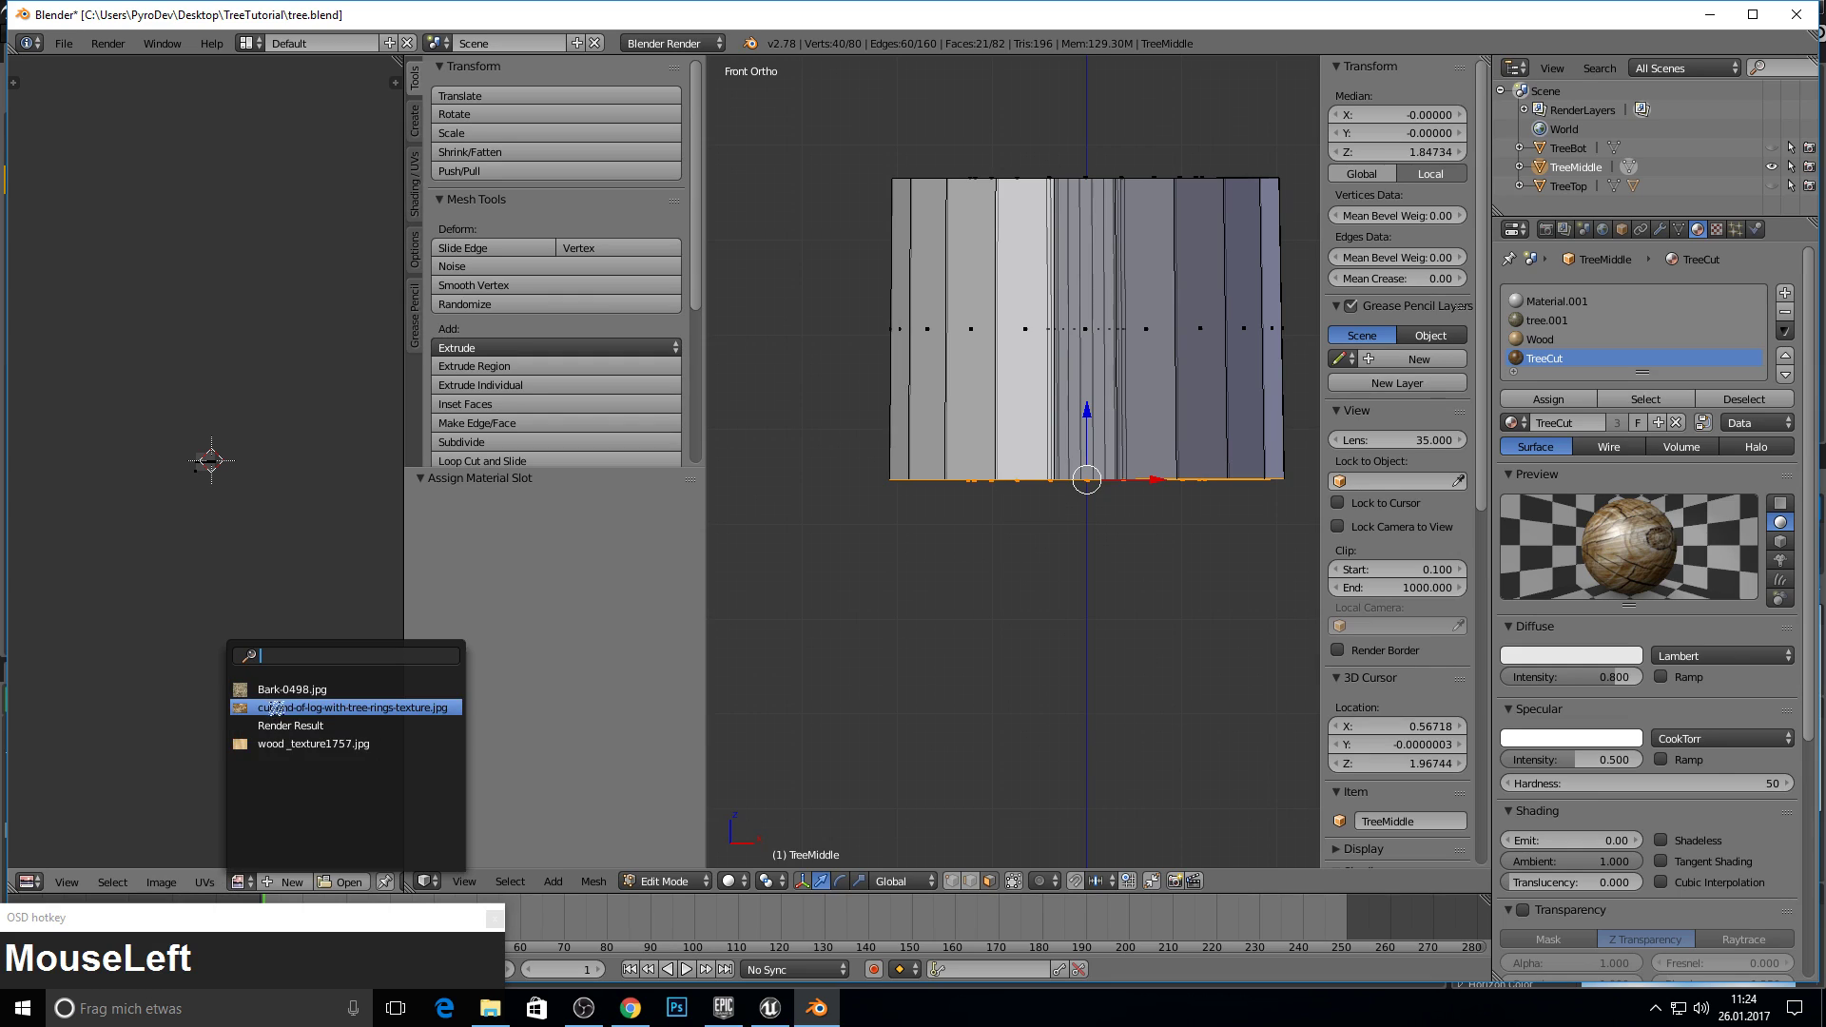
- Unwrap the bottom cap and centre its UVs over the tree-rings image
{"action": "type", "text": "u"}
{"action": "left_click", "coordinate": [1018, 582]}
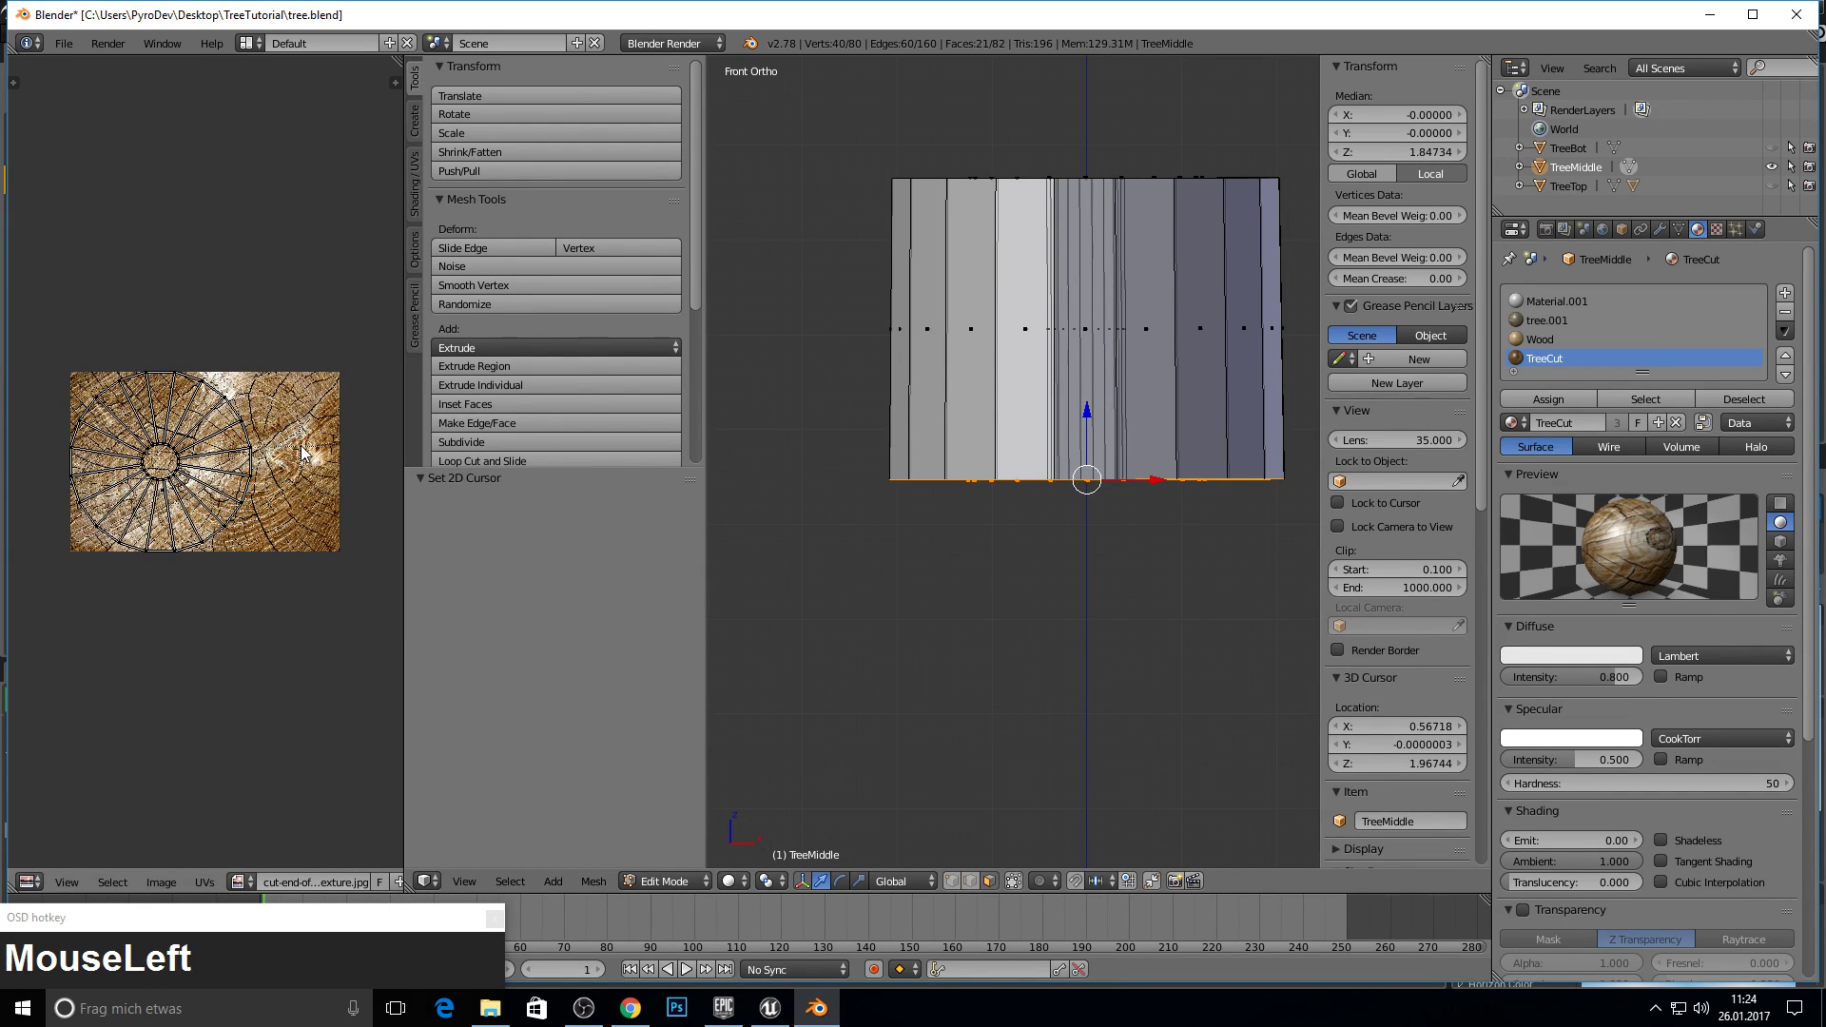
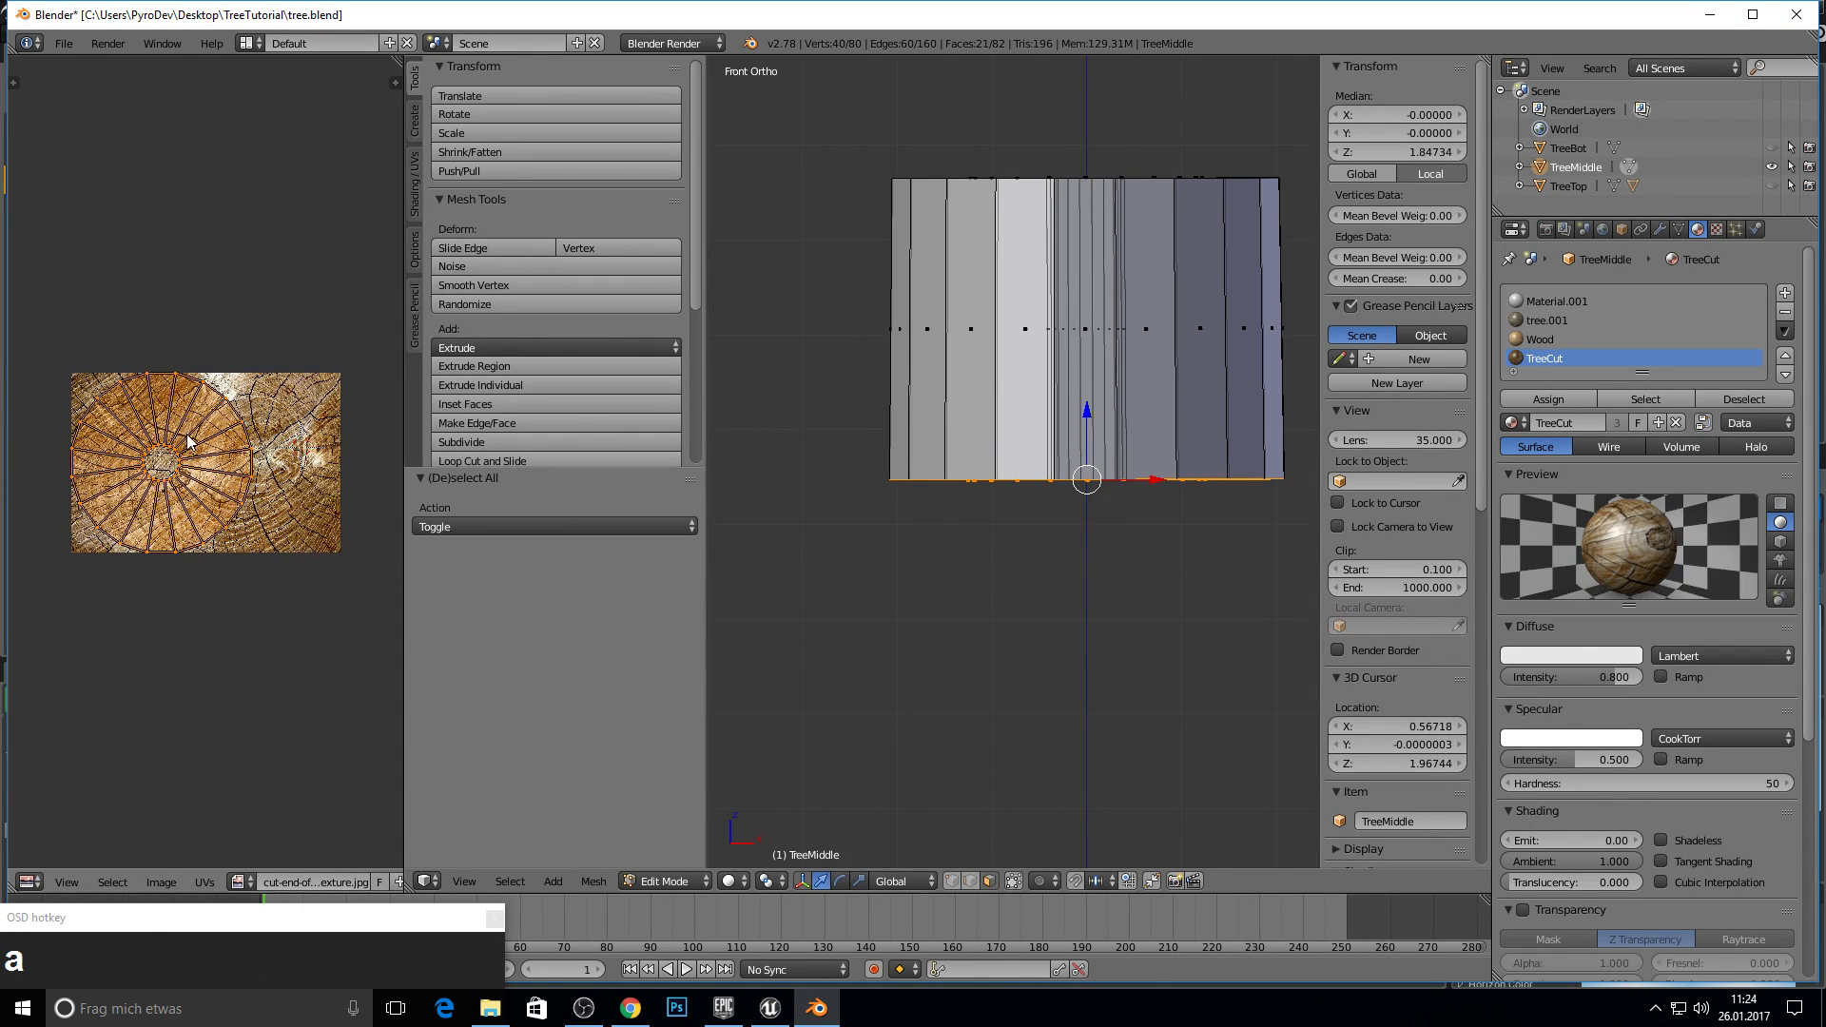
{"action": "key", "text": "g"}
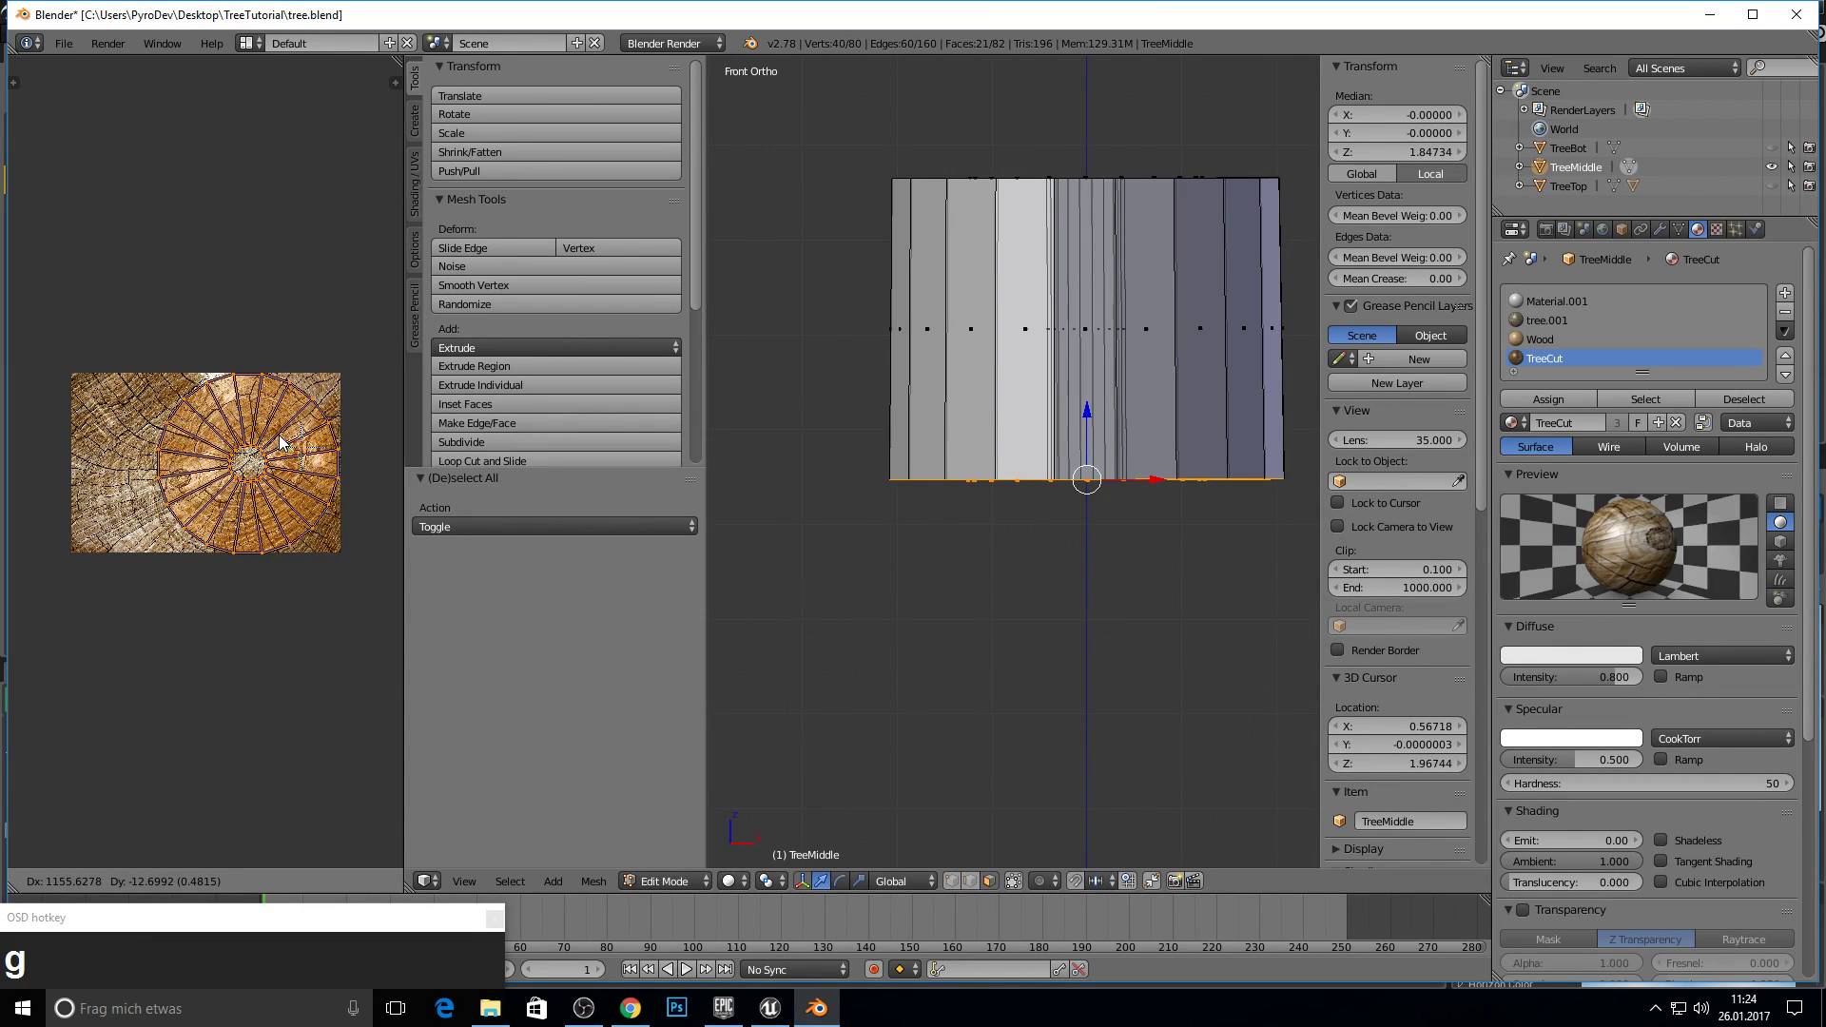
{"action": "left_click", "coordinate": [284, 443]}
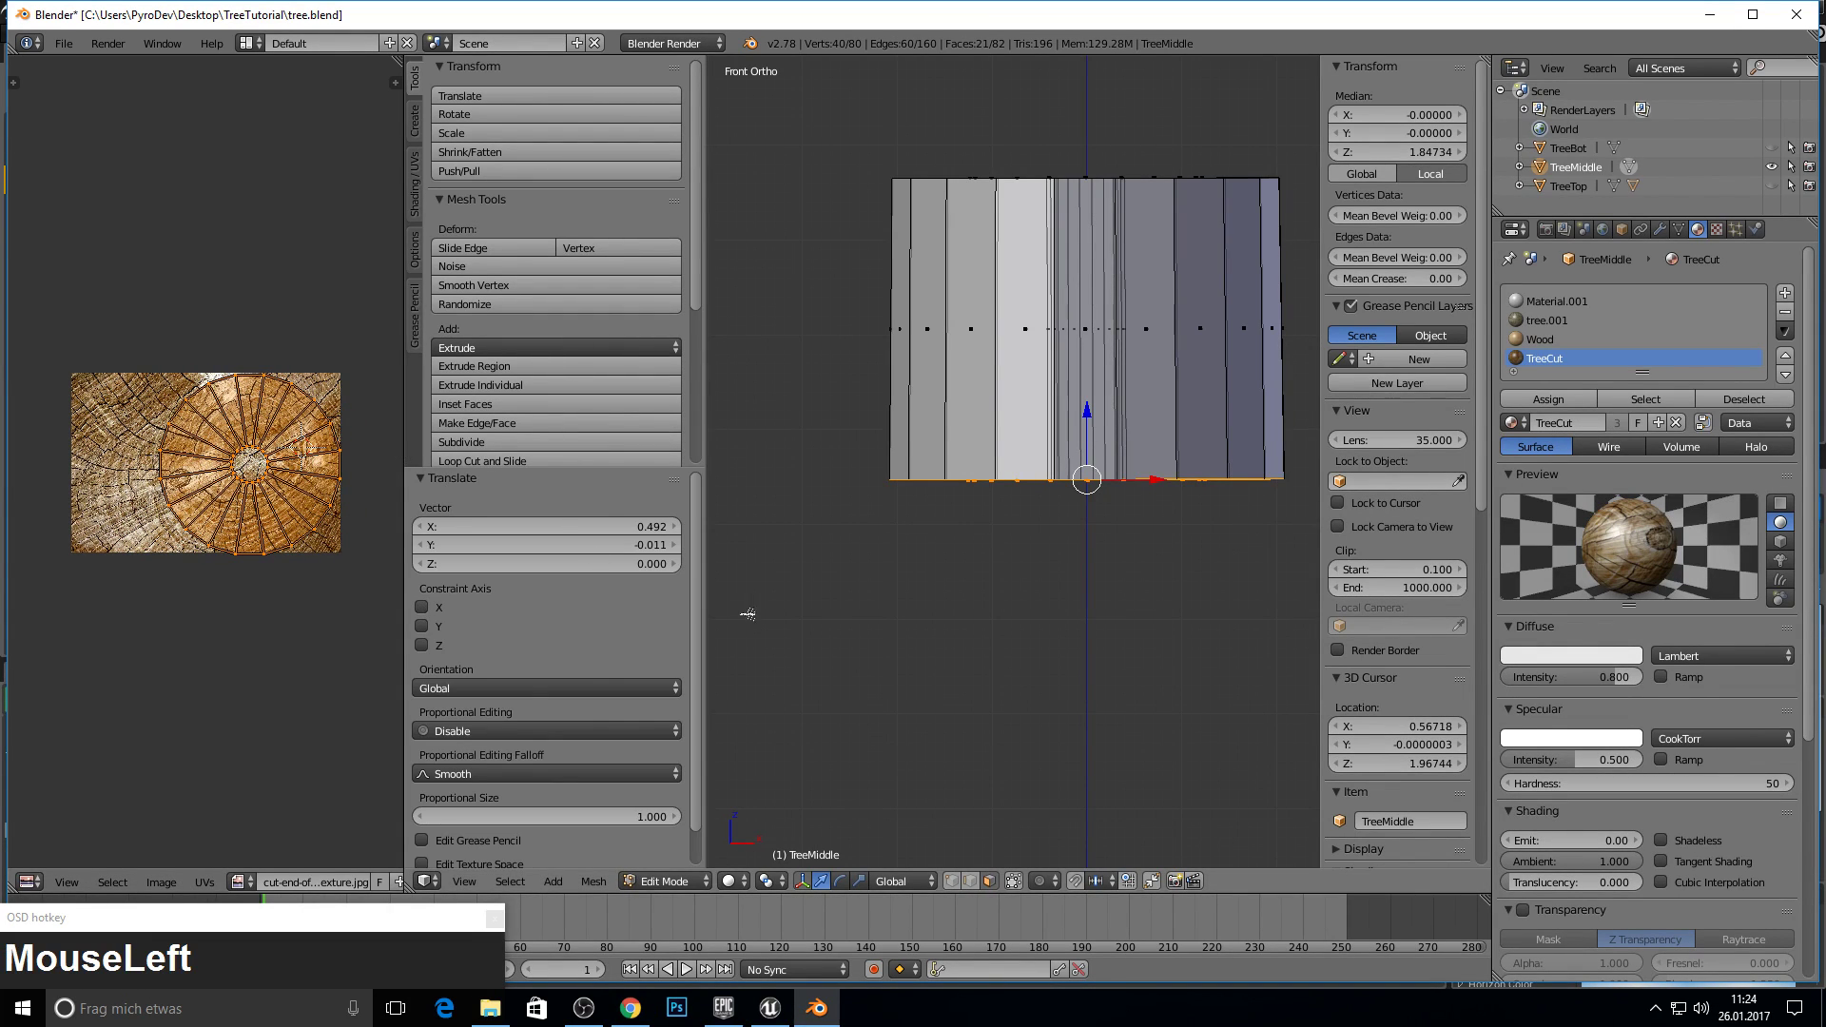
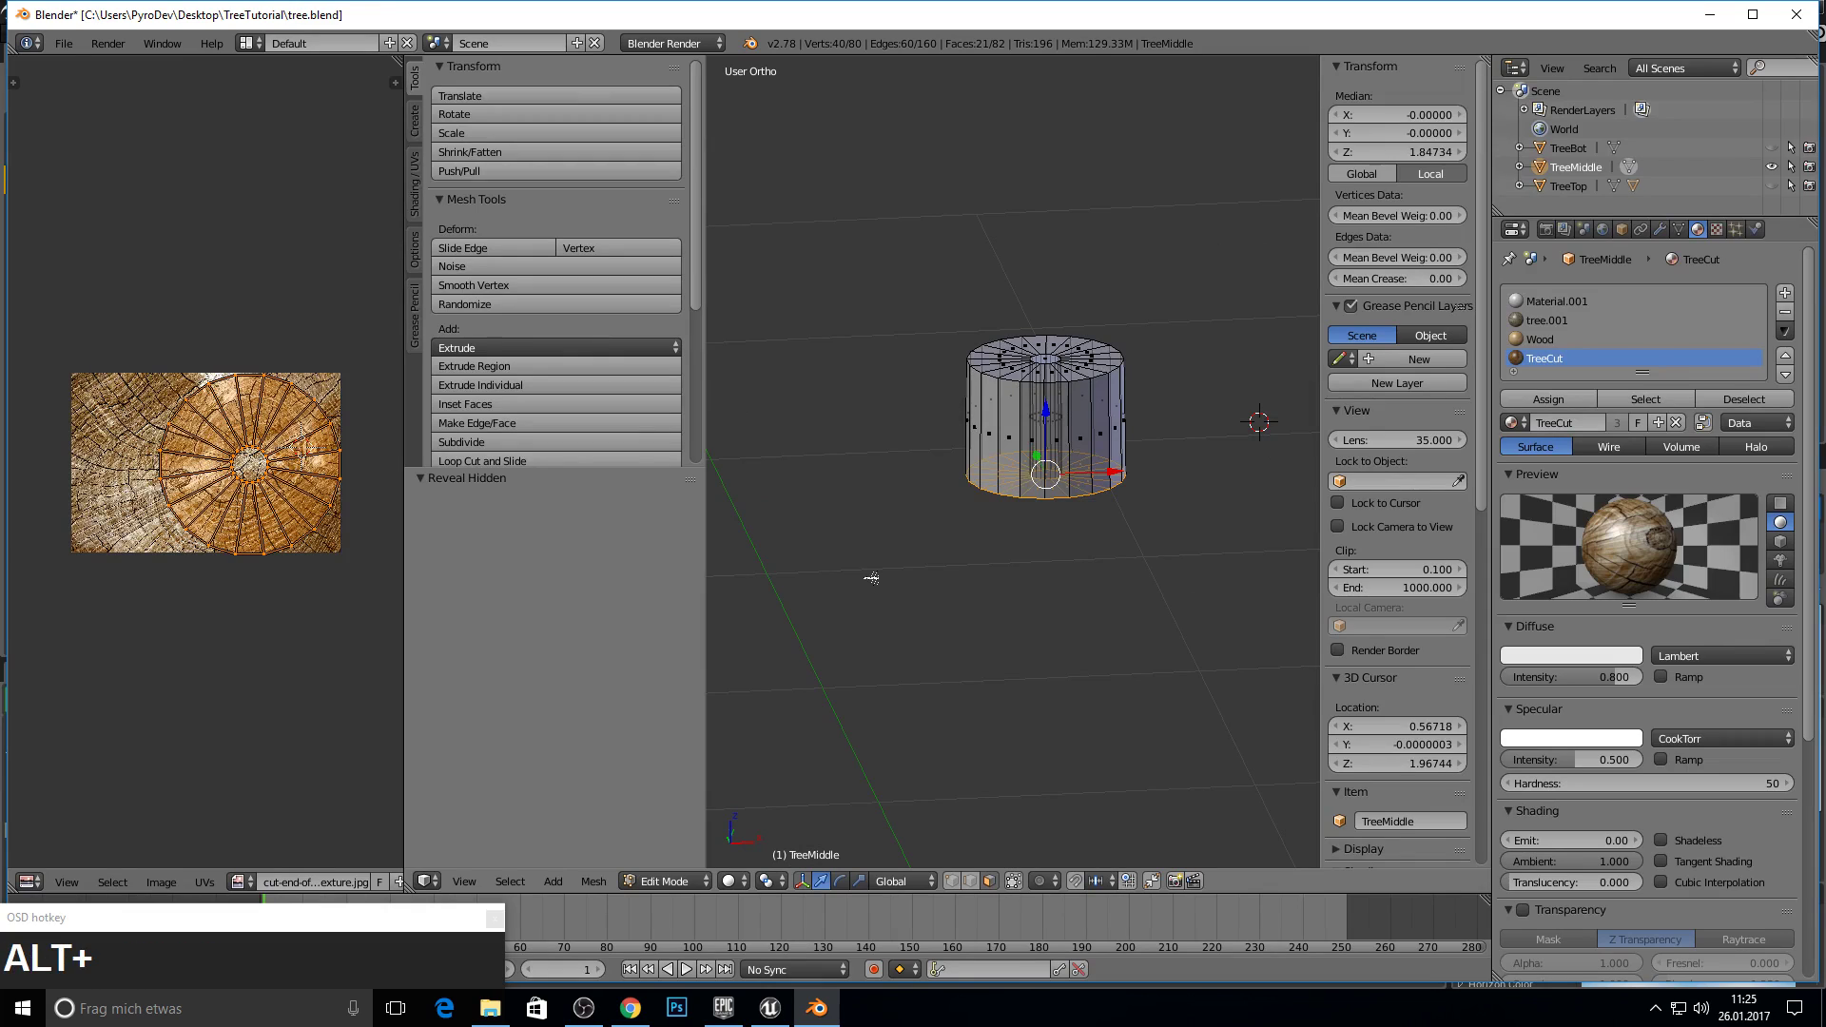
- Unhide all pieces, select TreeBot and enter Edit Mode with nothing selected
{"action": "key", "text": "Tab"}
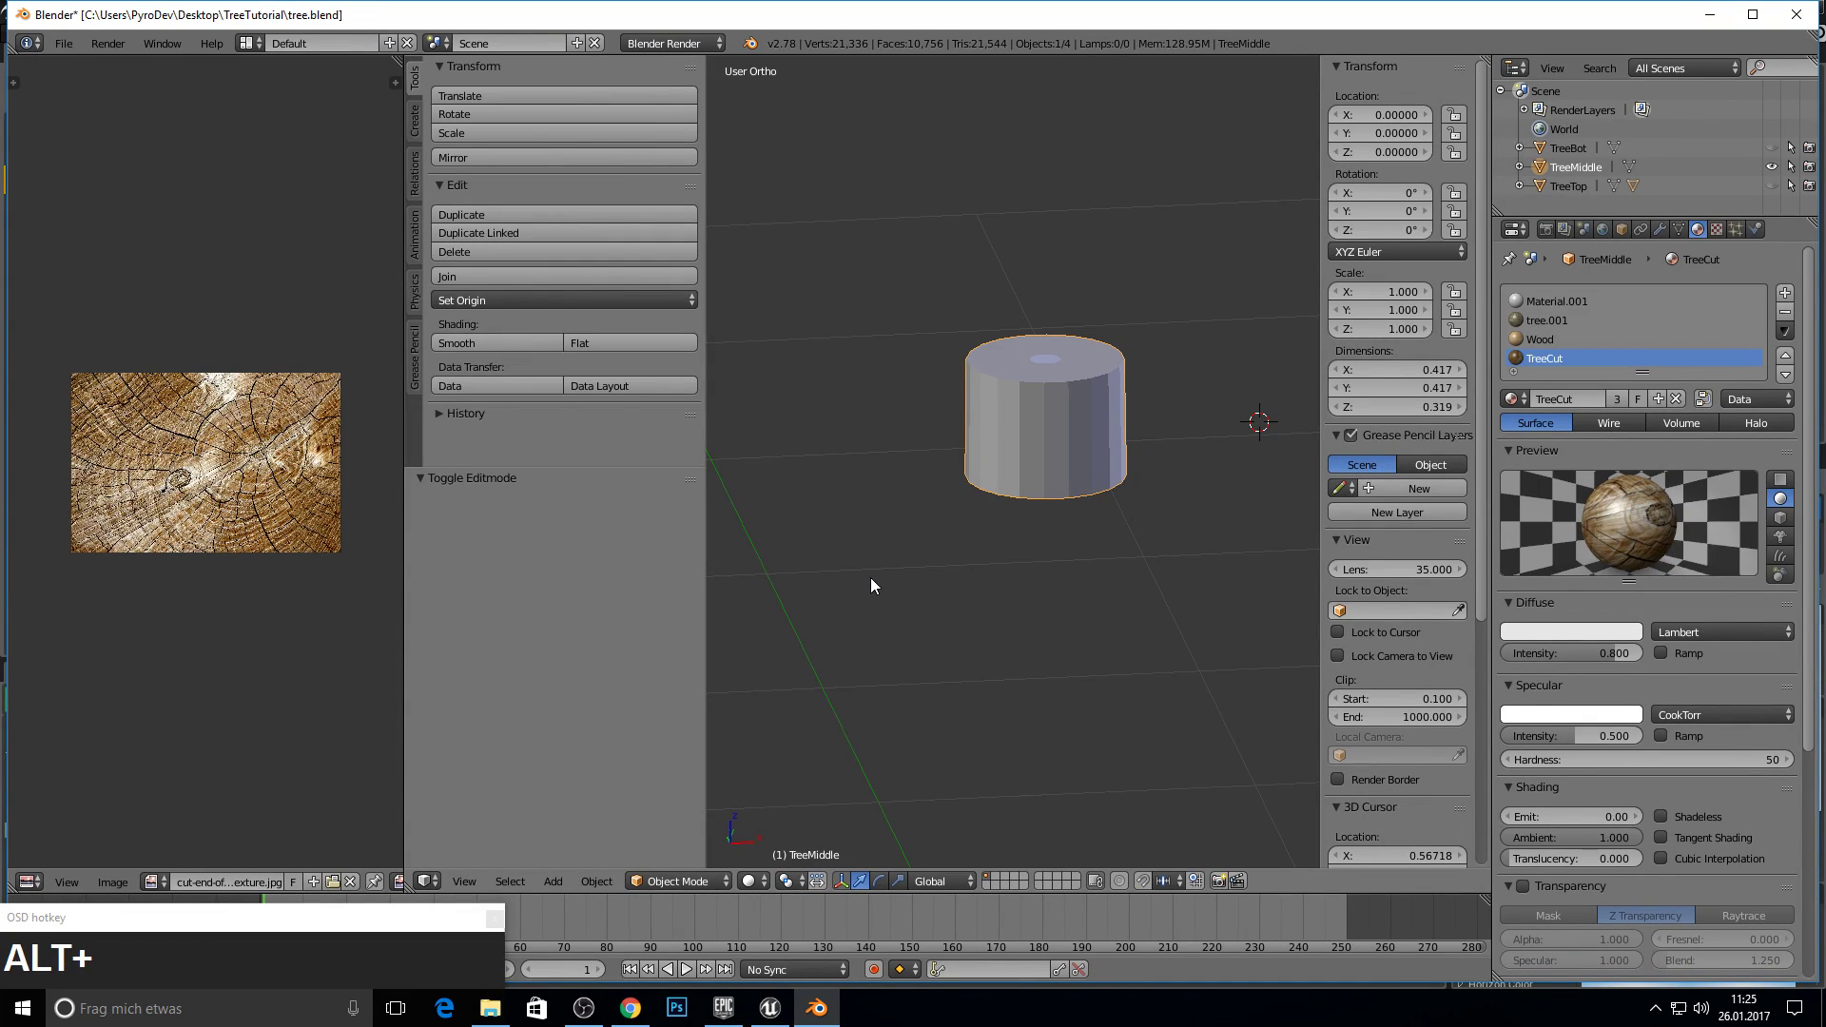
{"action": "key", "text": "alt+h"}
{"action": "right_click", "coordinate": [1042, 321]}
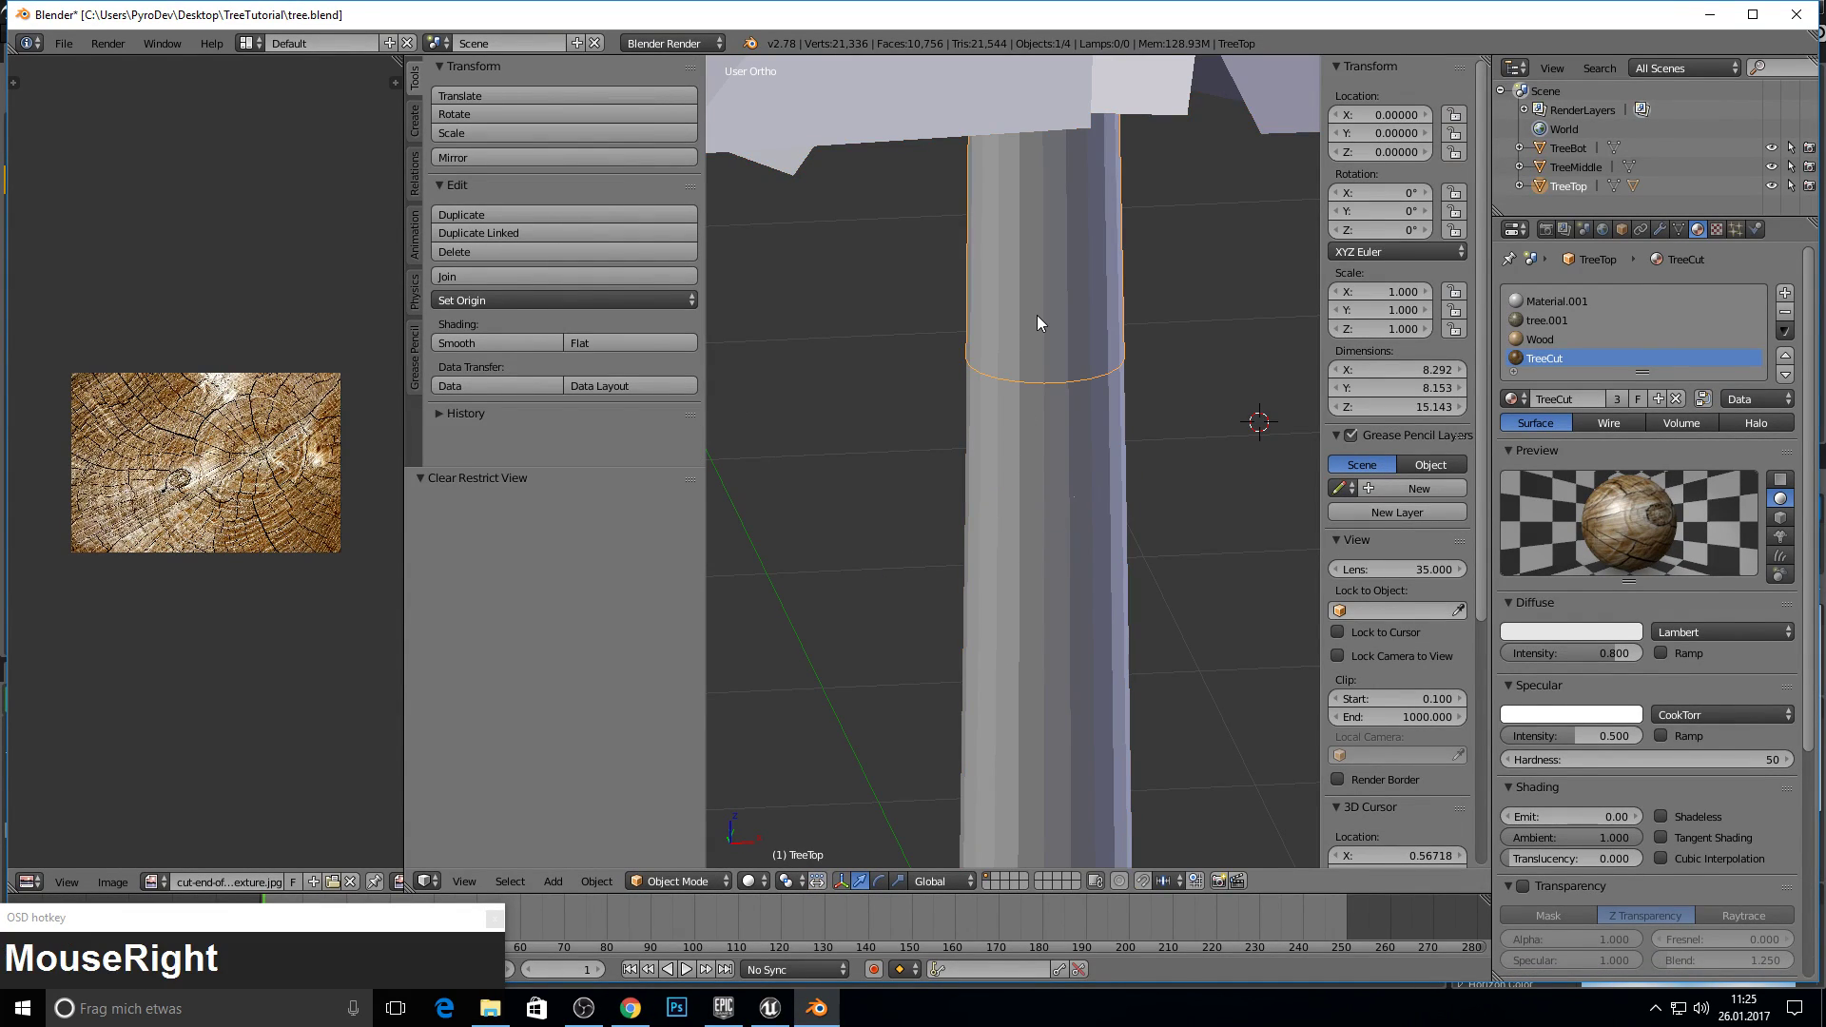
{"action": "right_click", "coordinate": [1049, 386]}
{"action": "scroll", "scroll_direction": "up", "scroll_amount": 3}
{"action": "right_click", "coordinate": [1081, 595]}
{"action": "key", "text": "Tab"}
{"action": "key", "text": "a"}
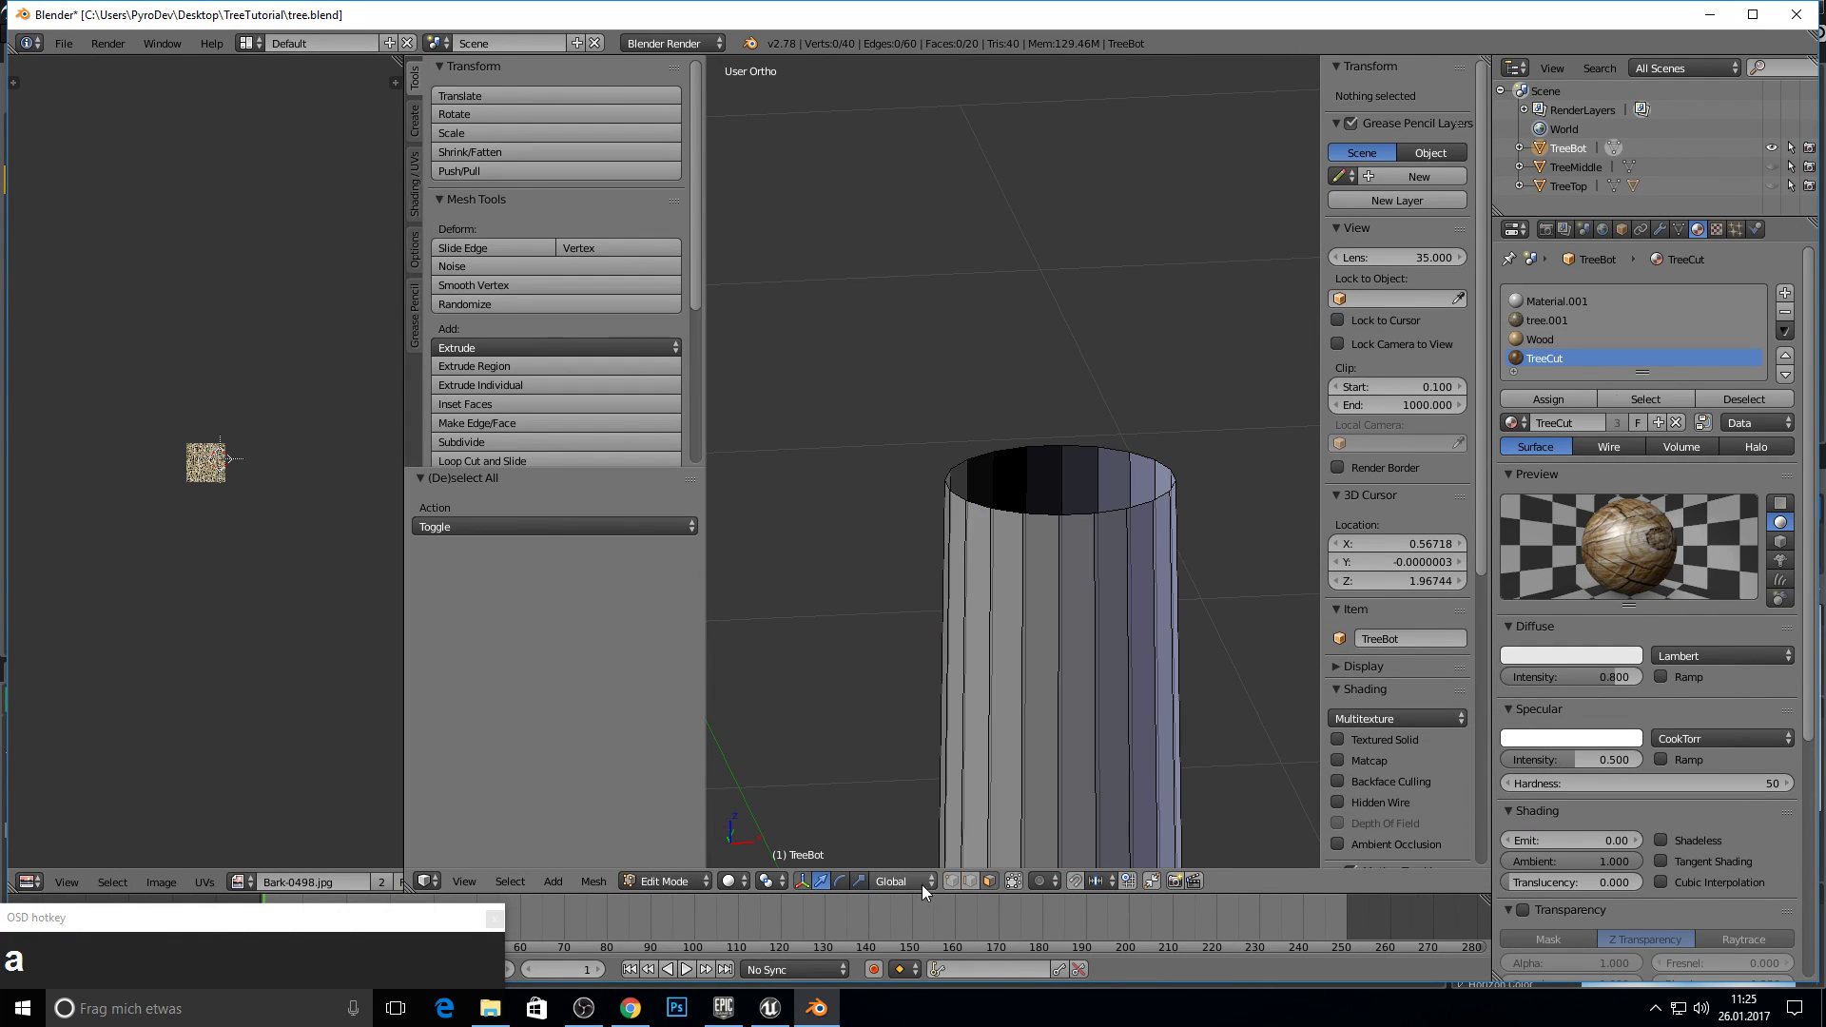
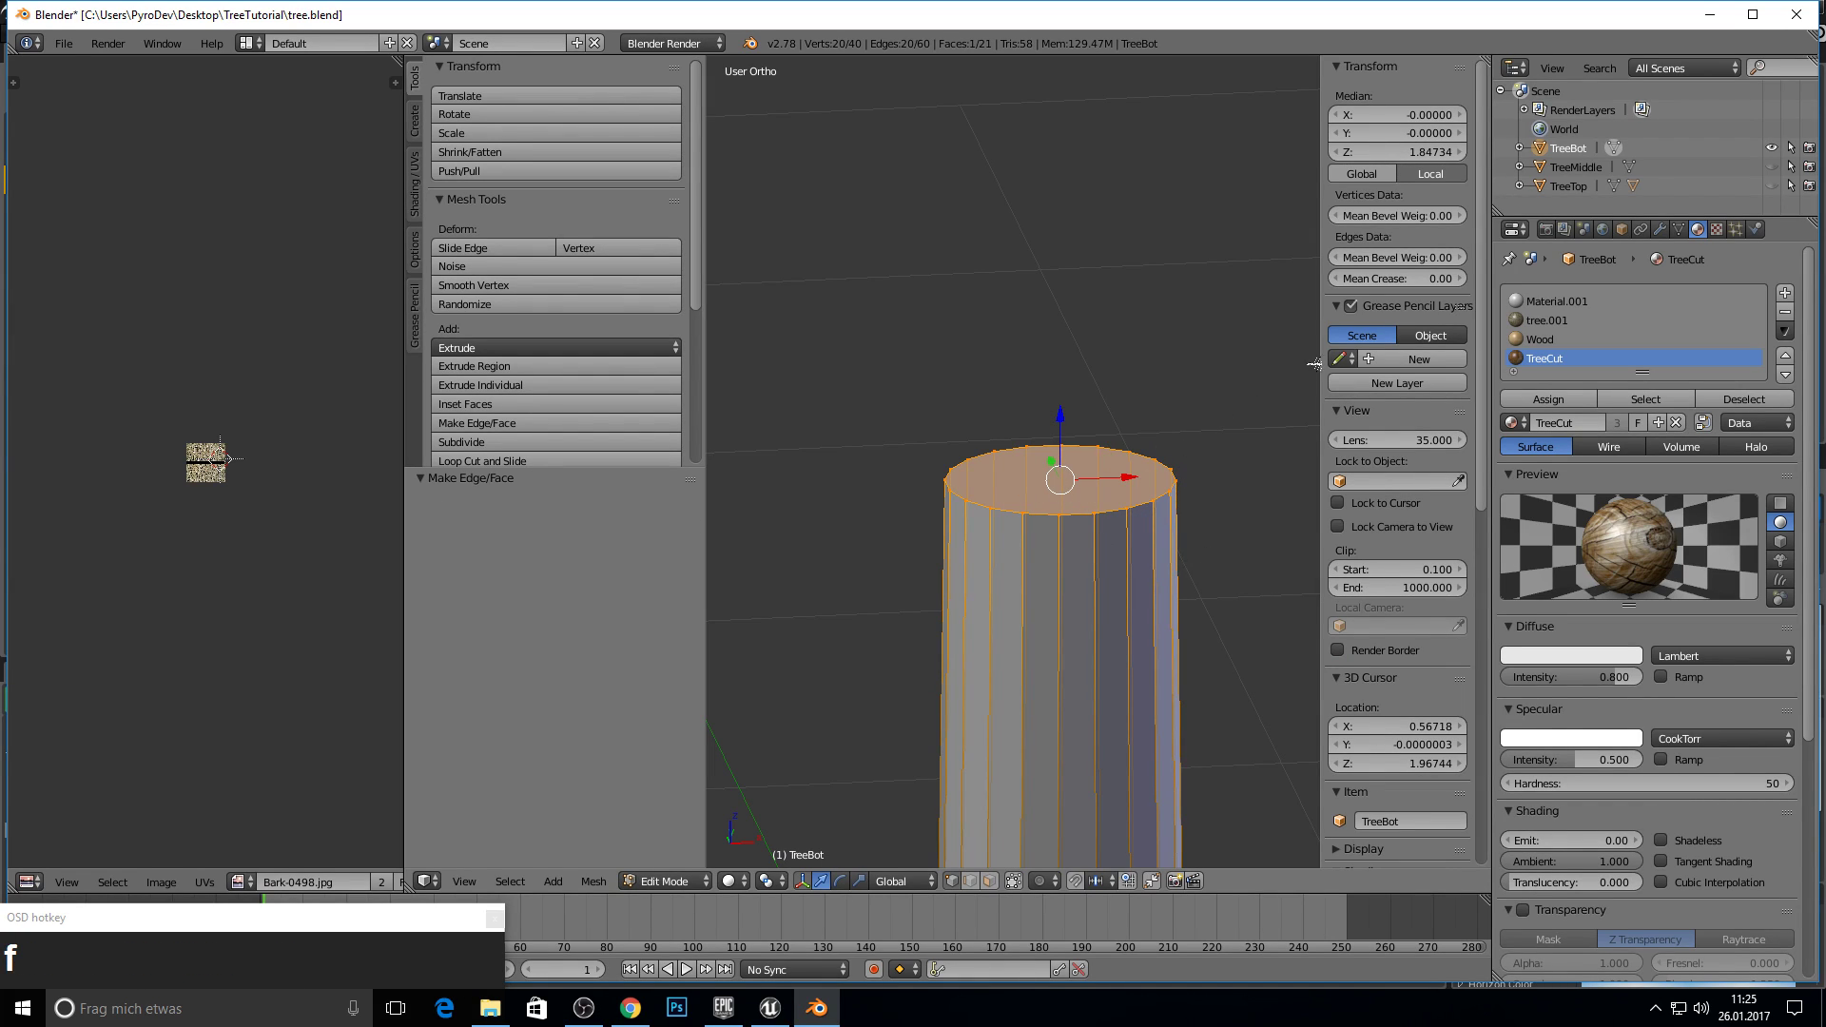
- Assign the TreeCut material to TreeBot's new top cap and return to Object Mode
{"action": "left_click", "coordinate": [1564, 401]}
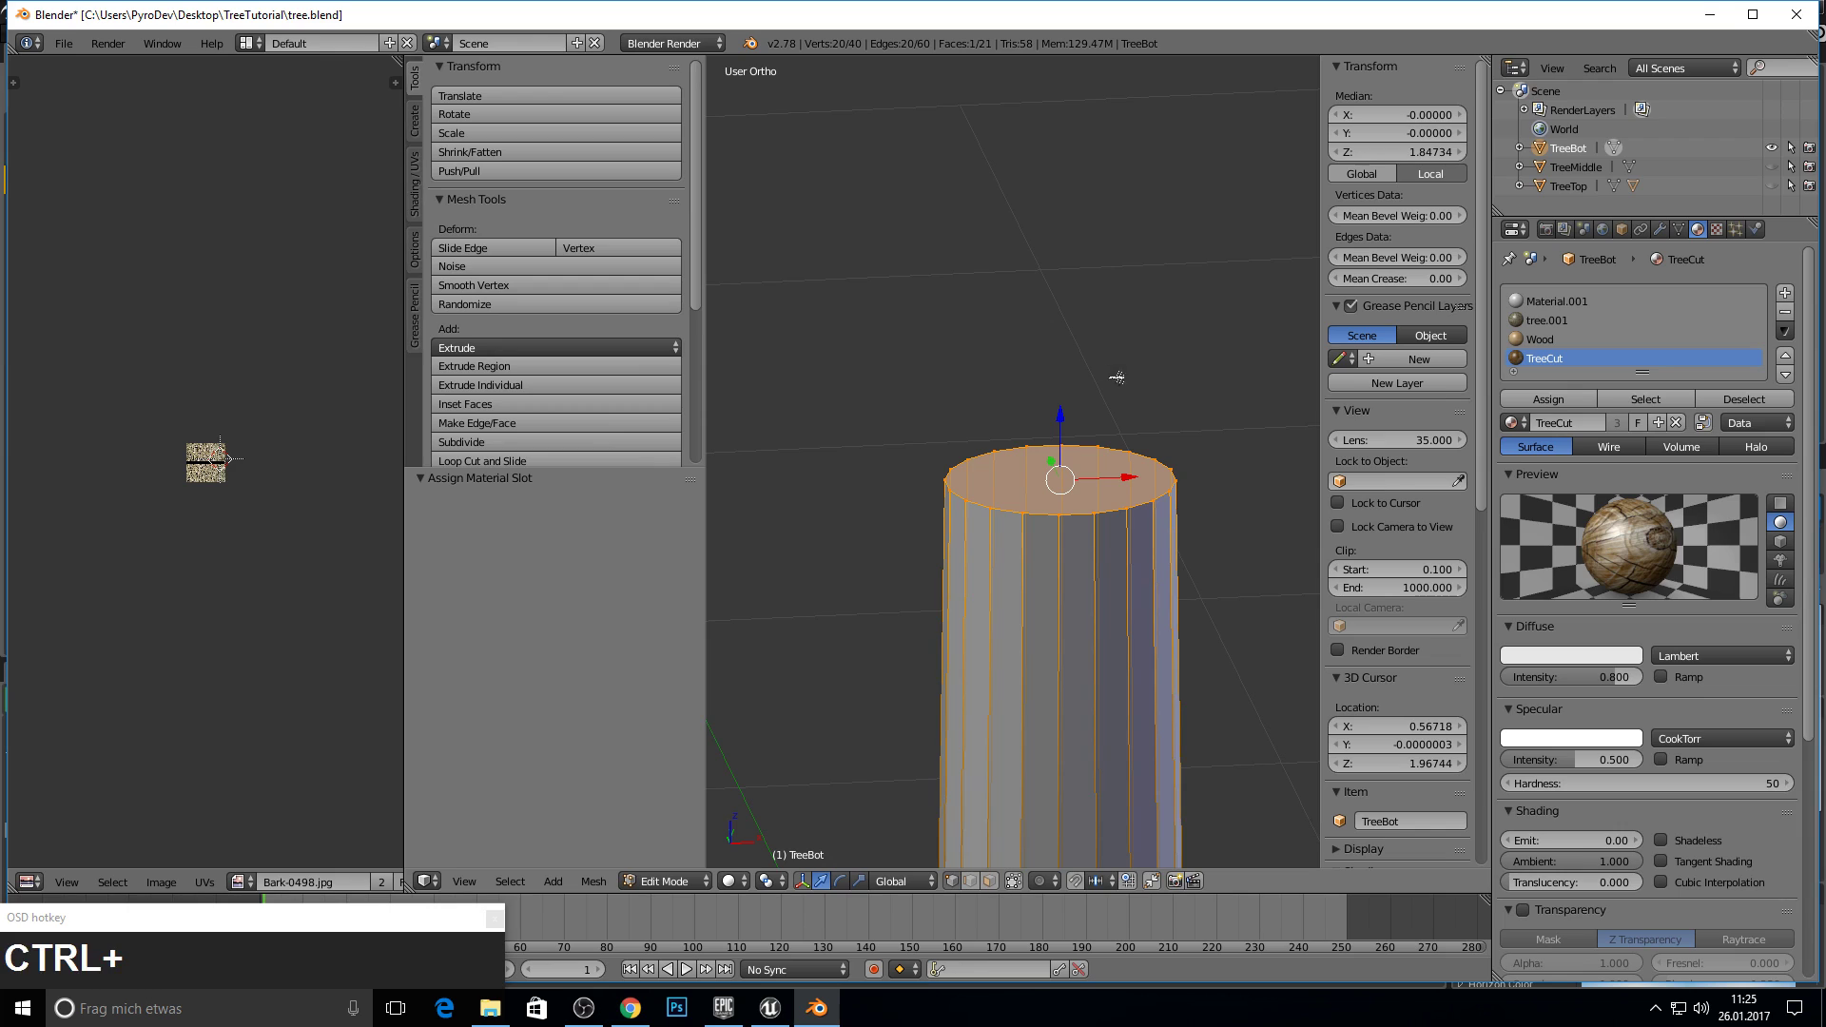
{"action": "key", "text": "ctrl+z"}
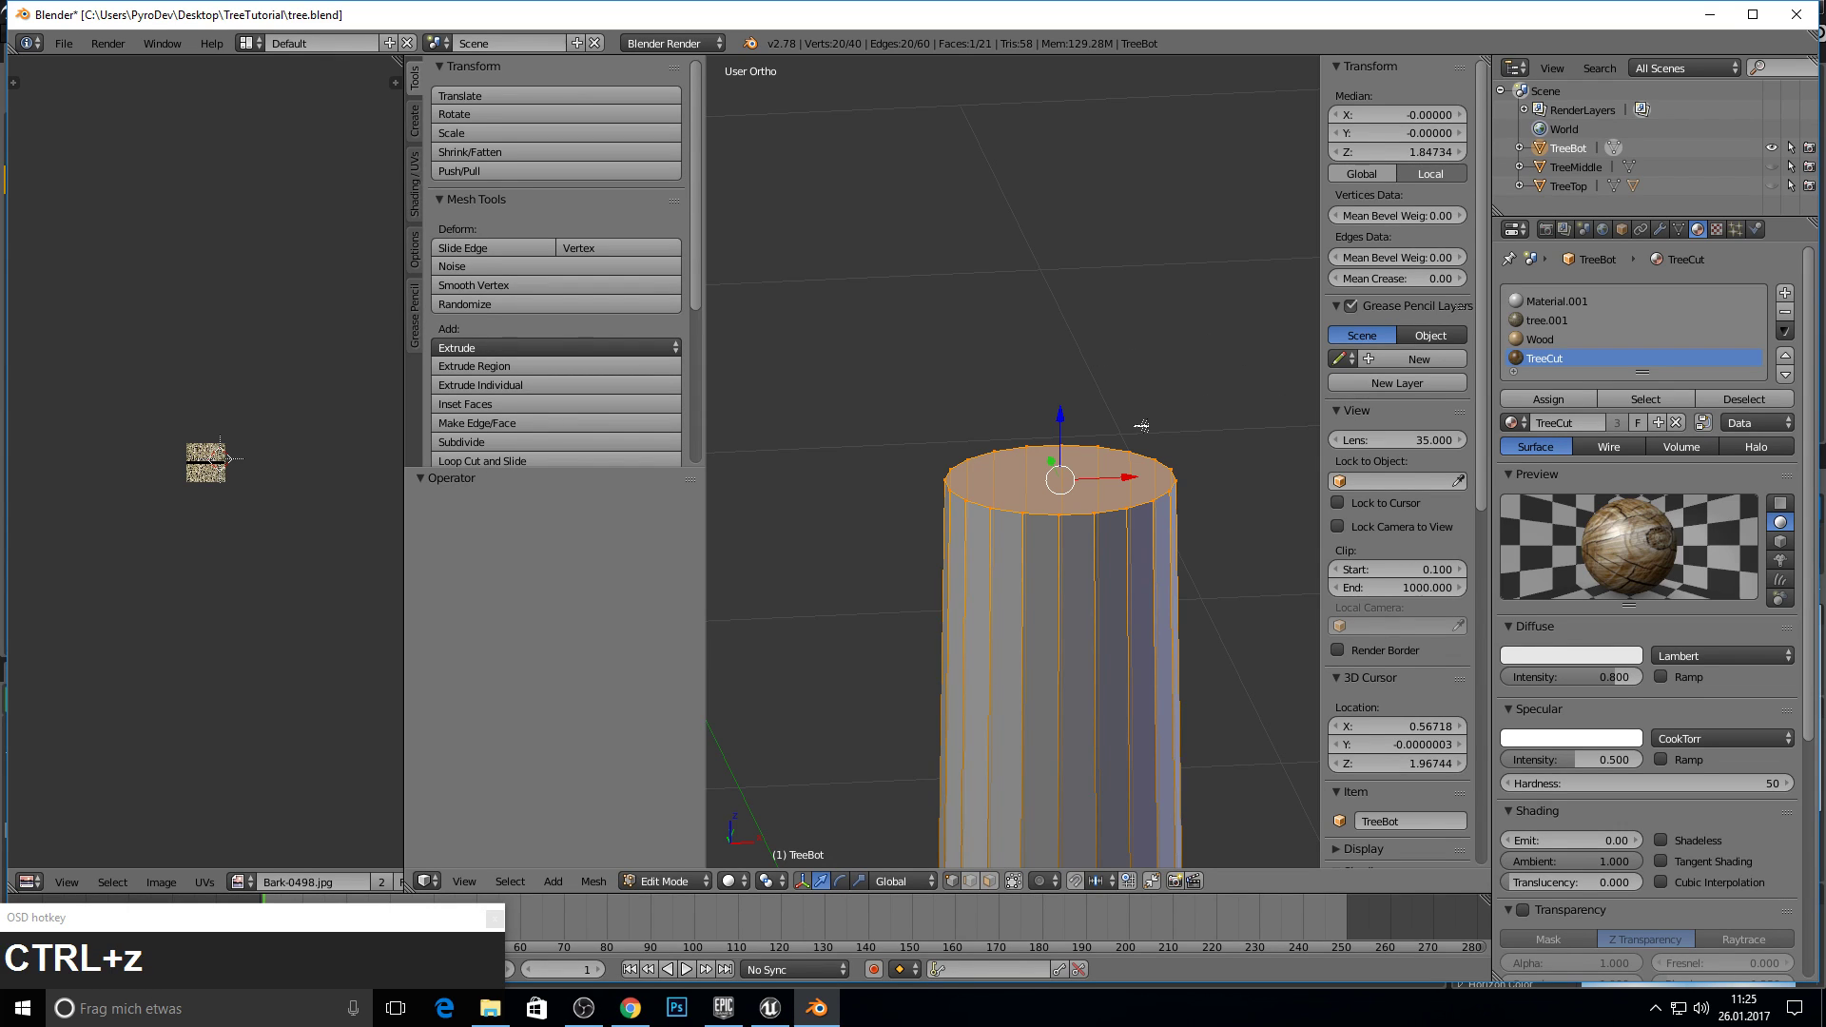
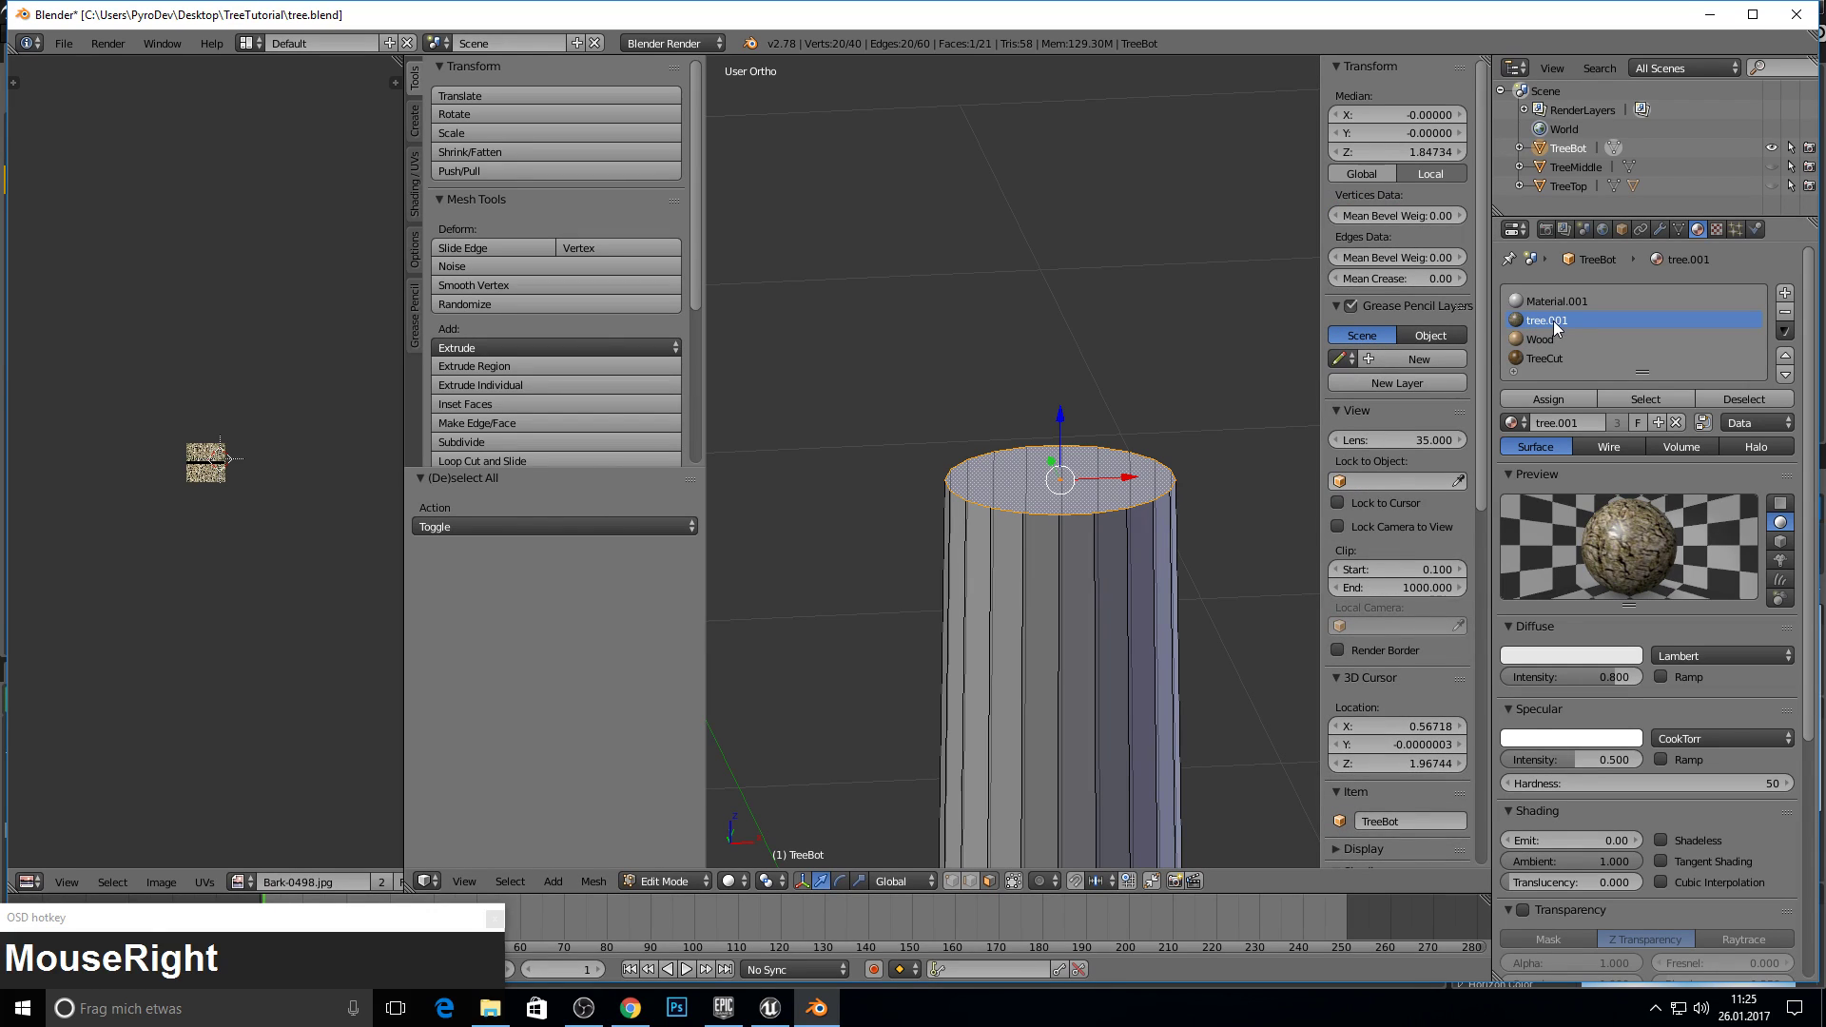
{"action": "left_click_drag", "start_coordinate": [1575, 362], "coordinate": [1671, 405]}
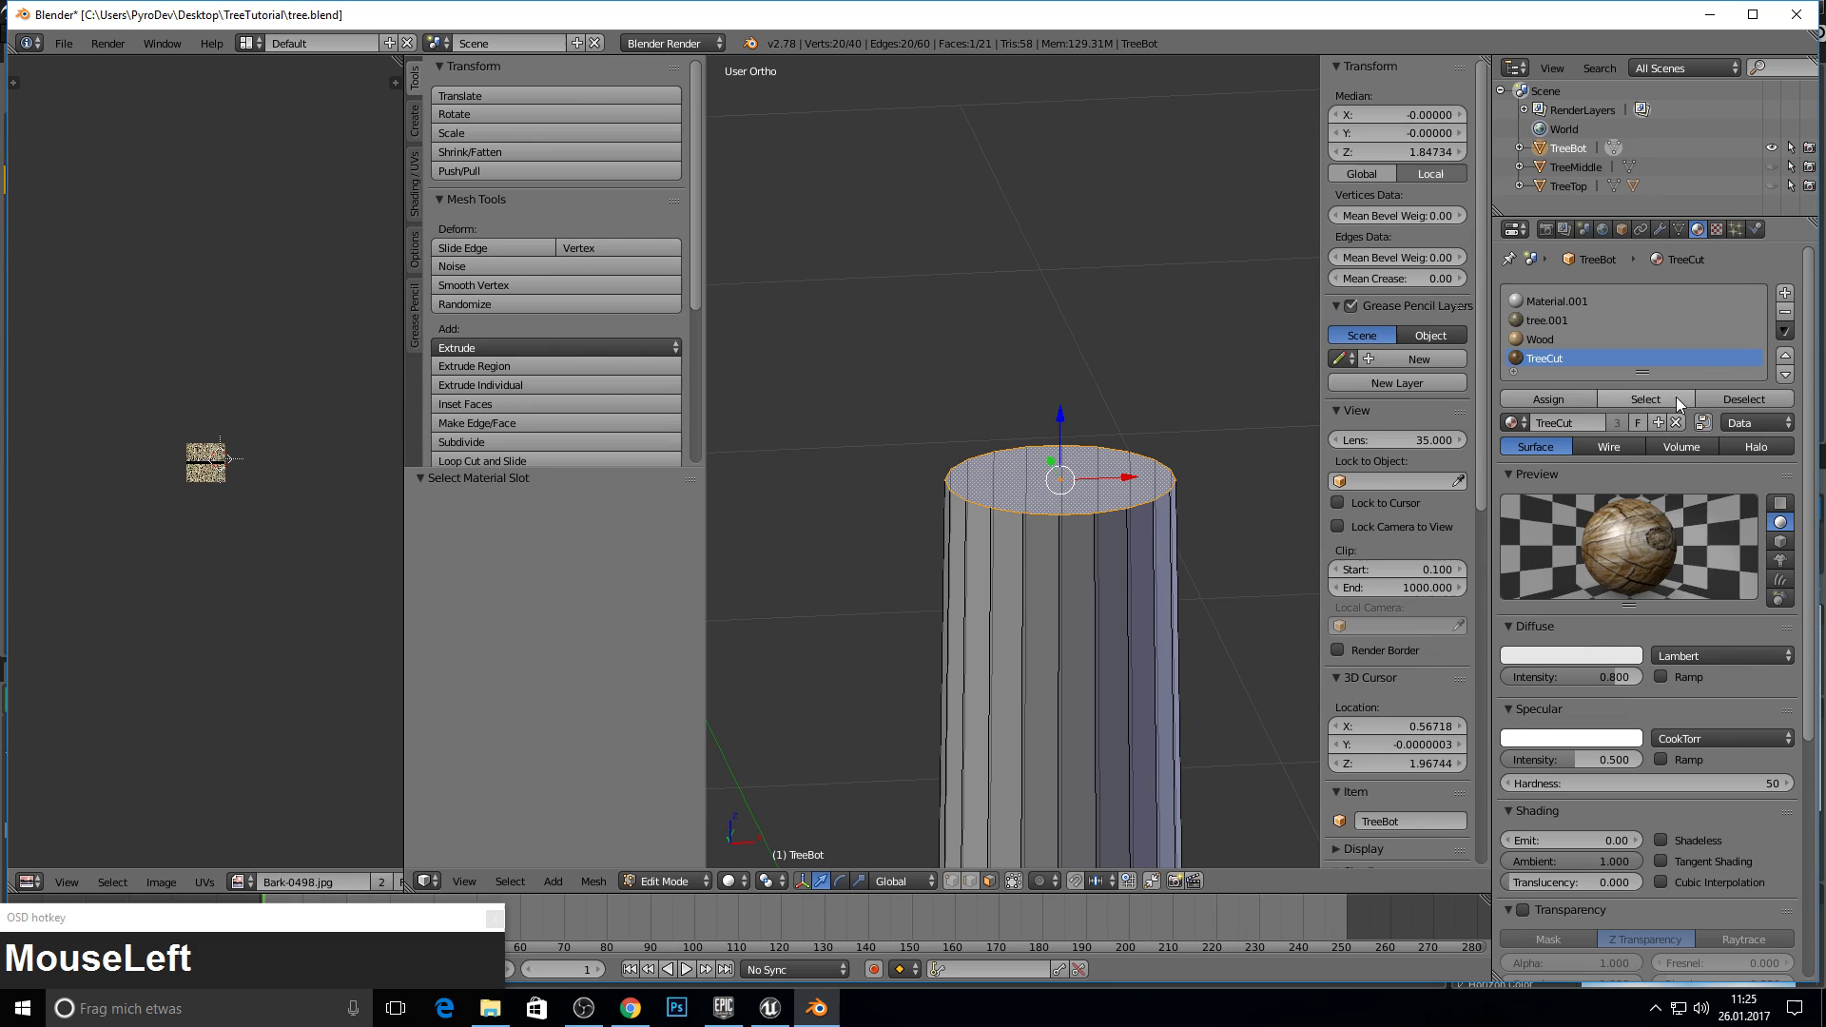
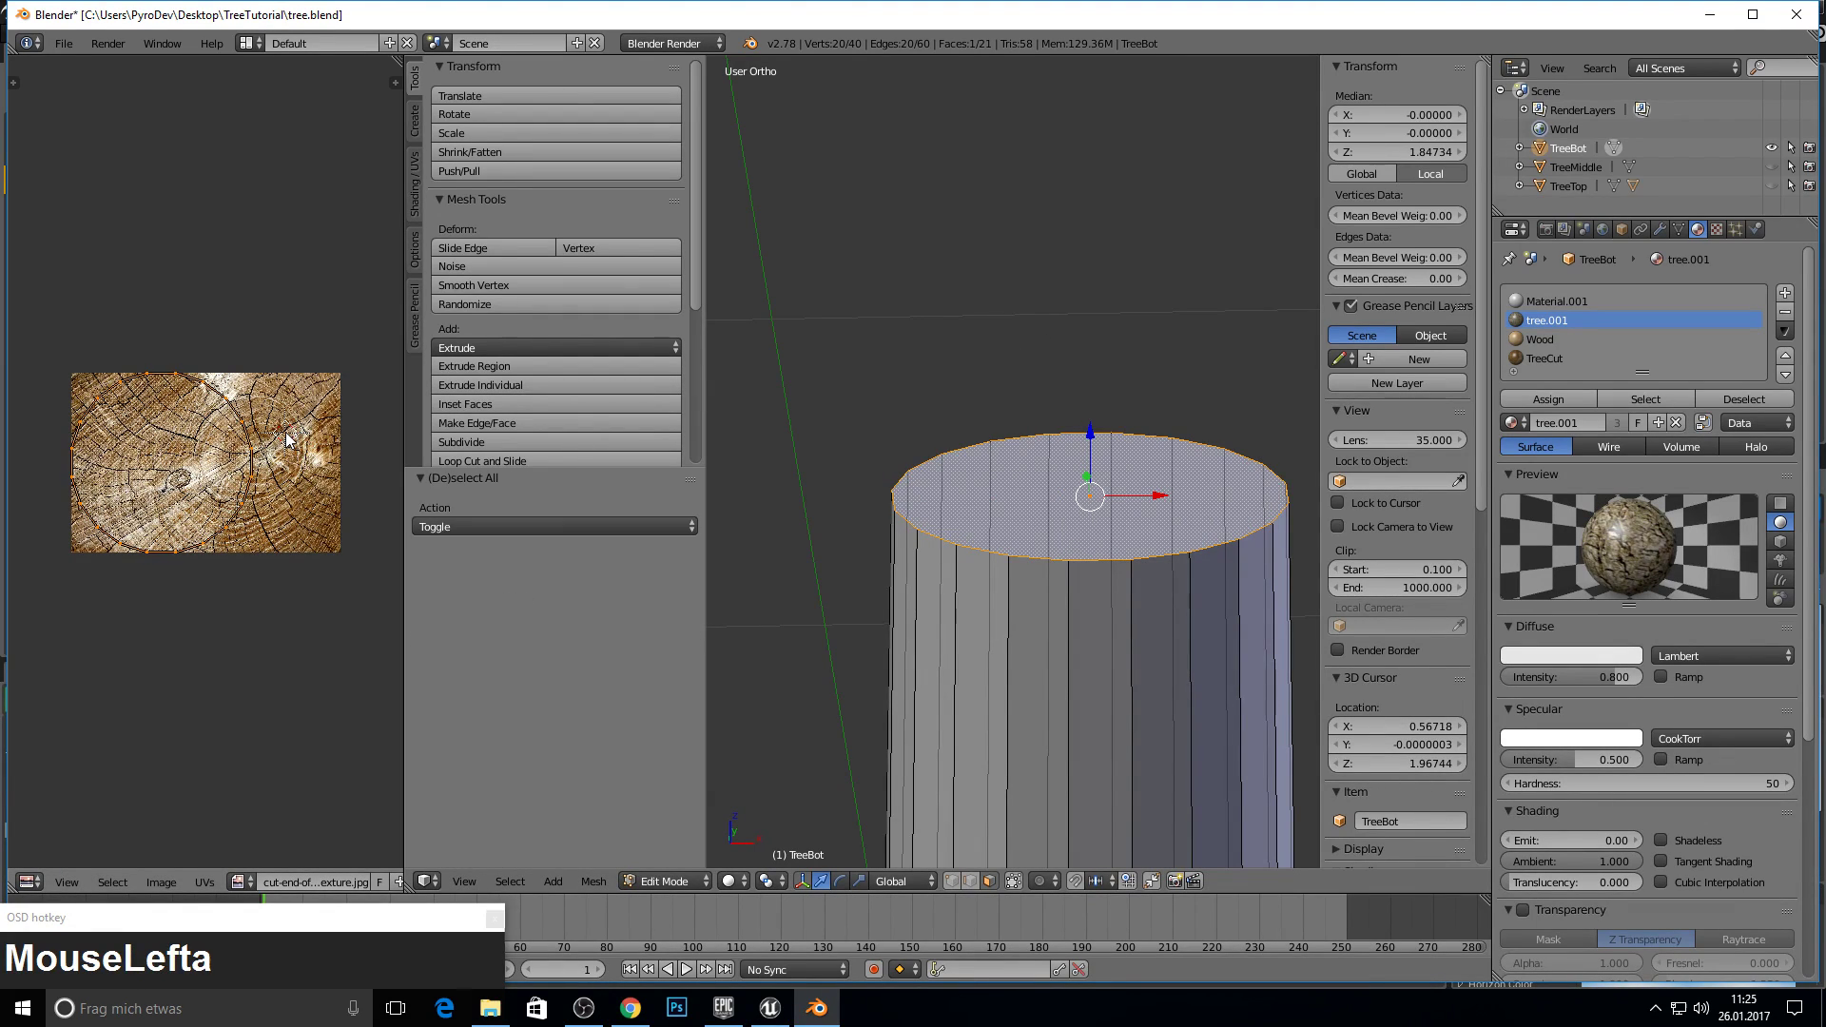
{"action": "key", "text": "g"}
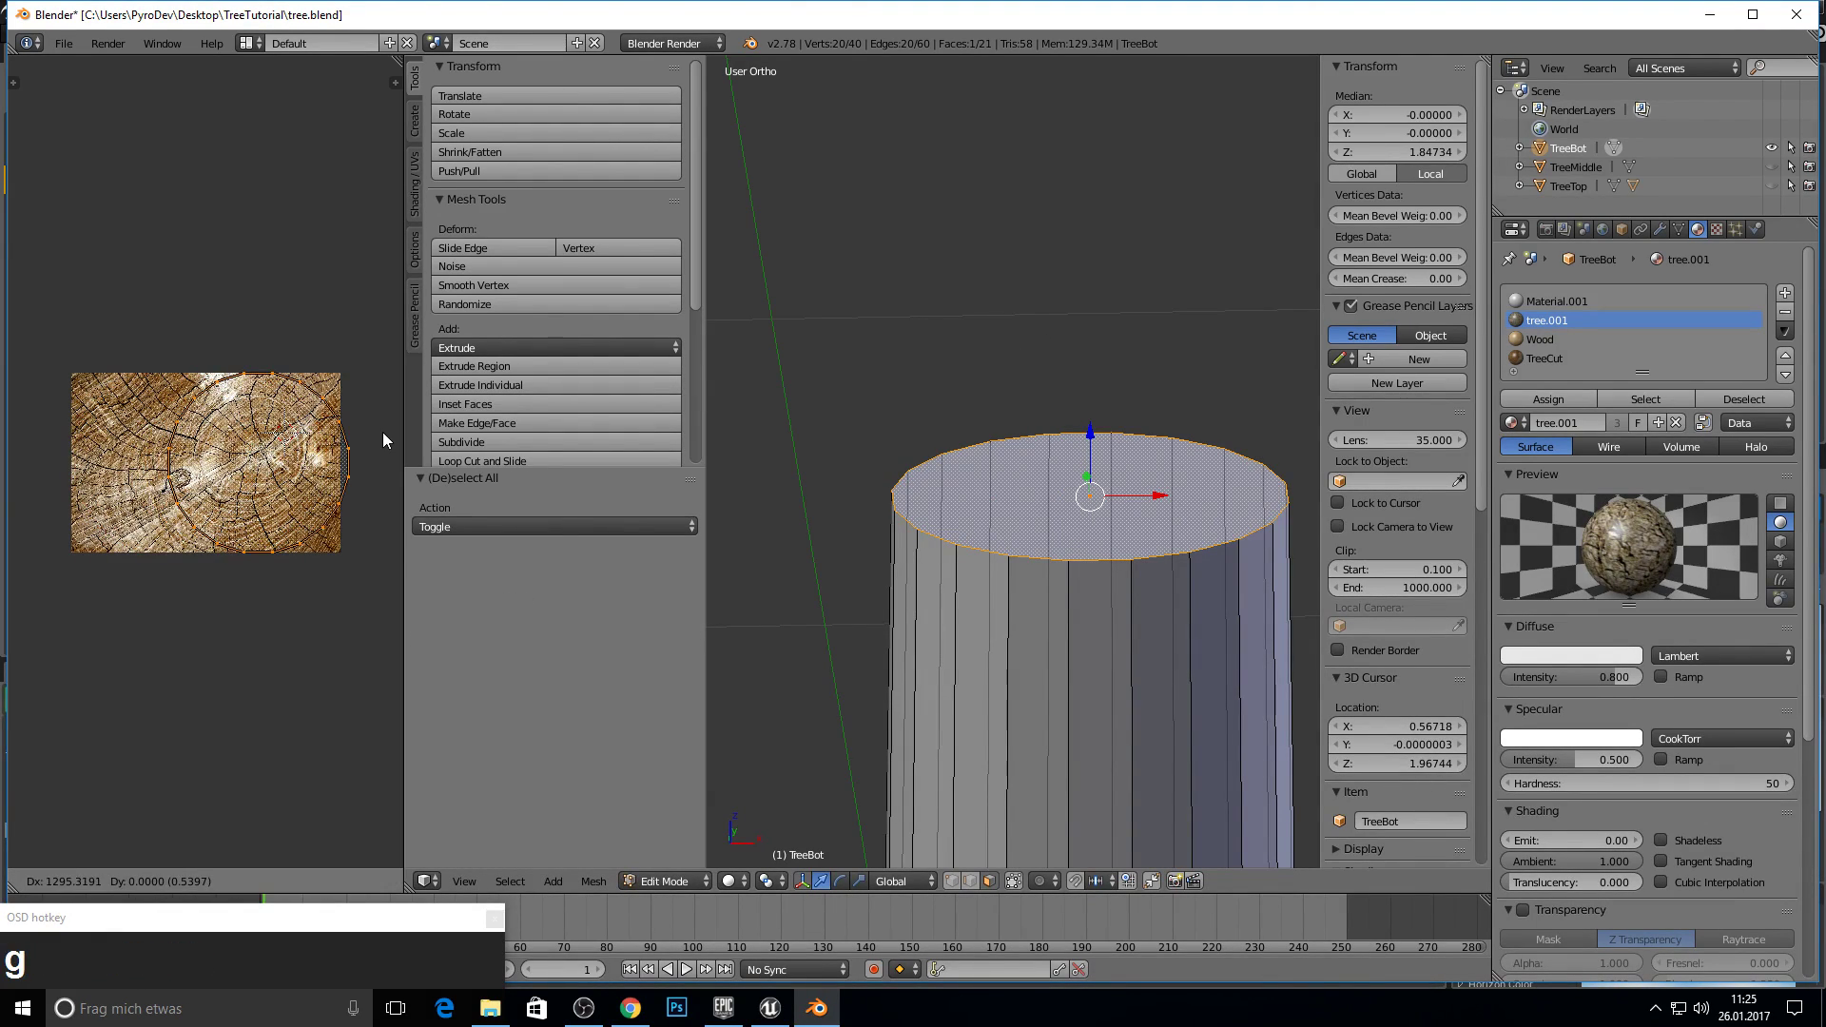
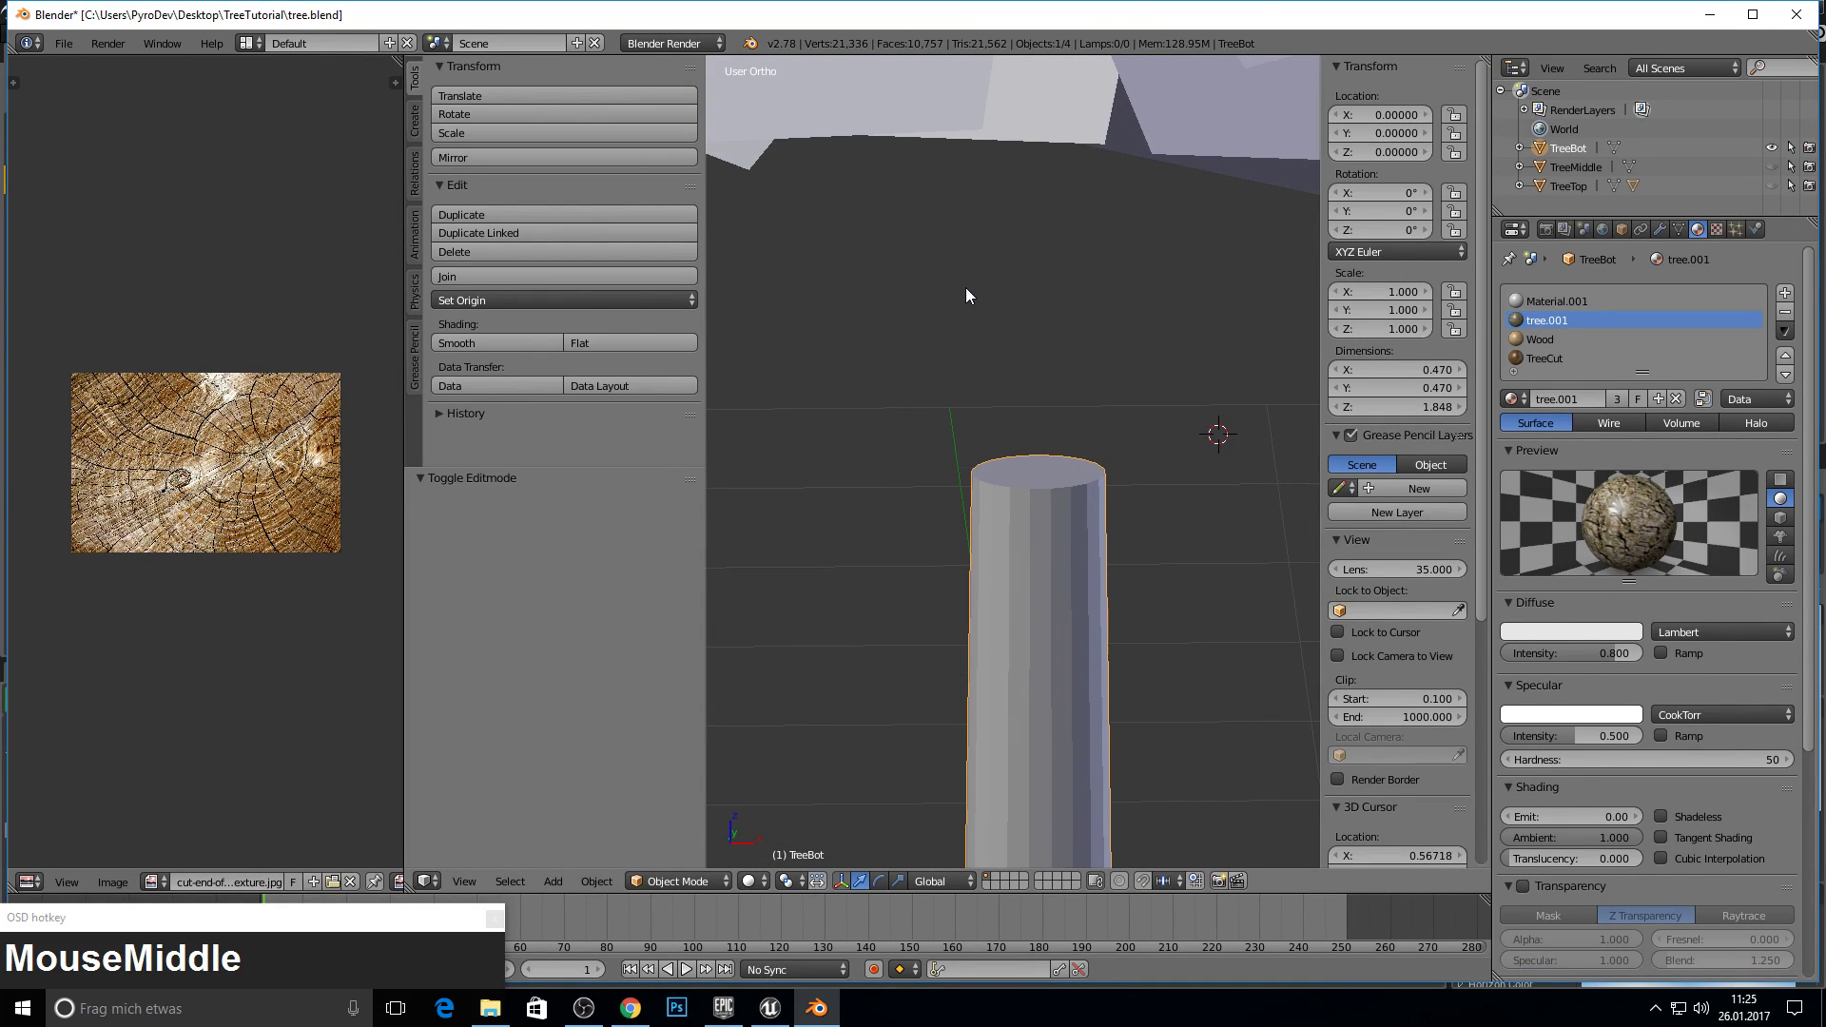
{"action": "key", "text": "Tab"}
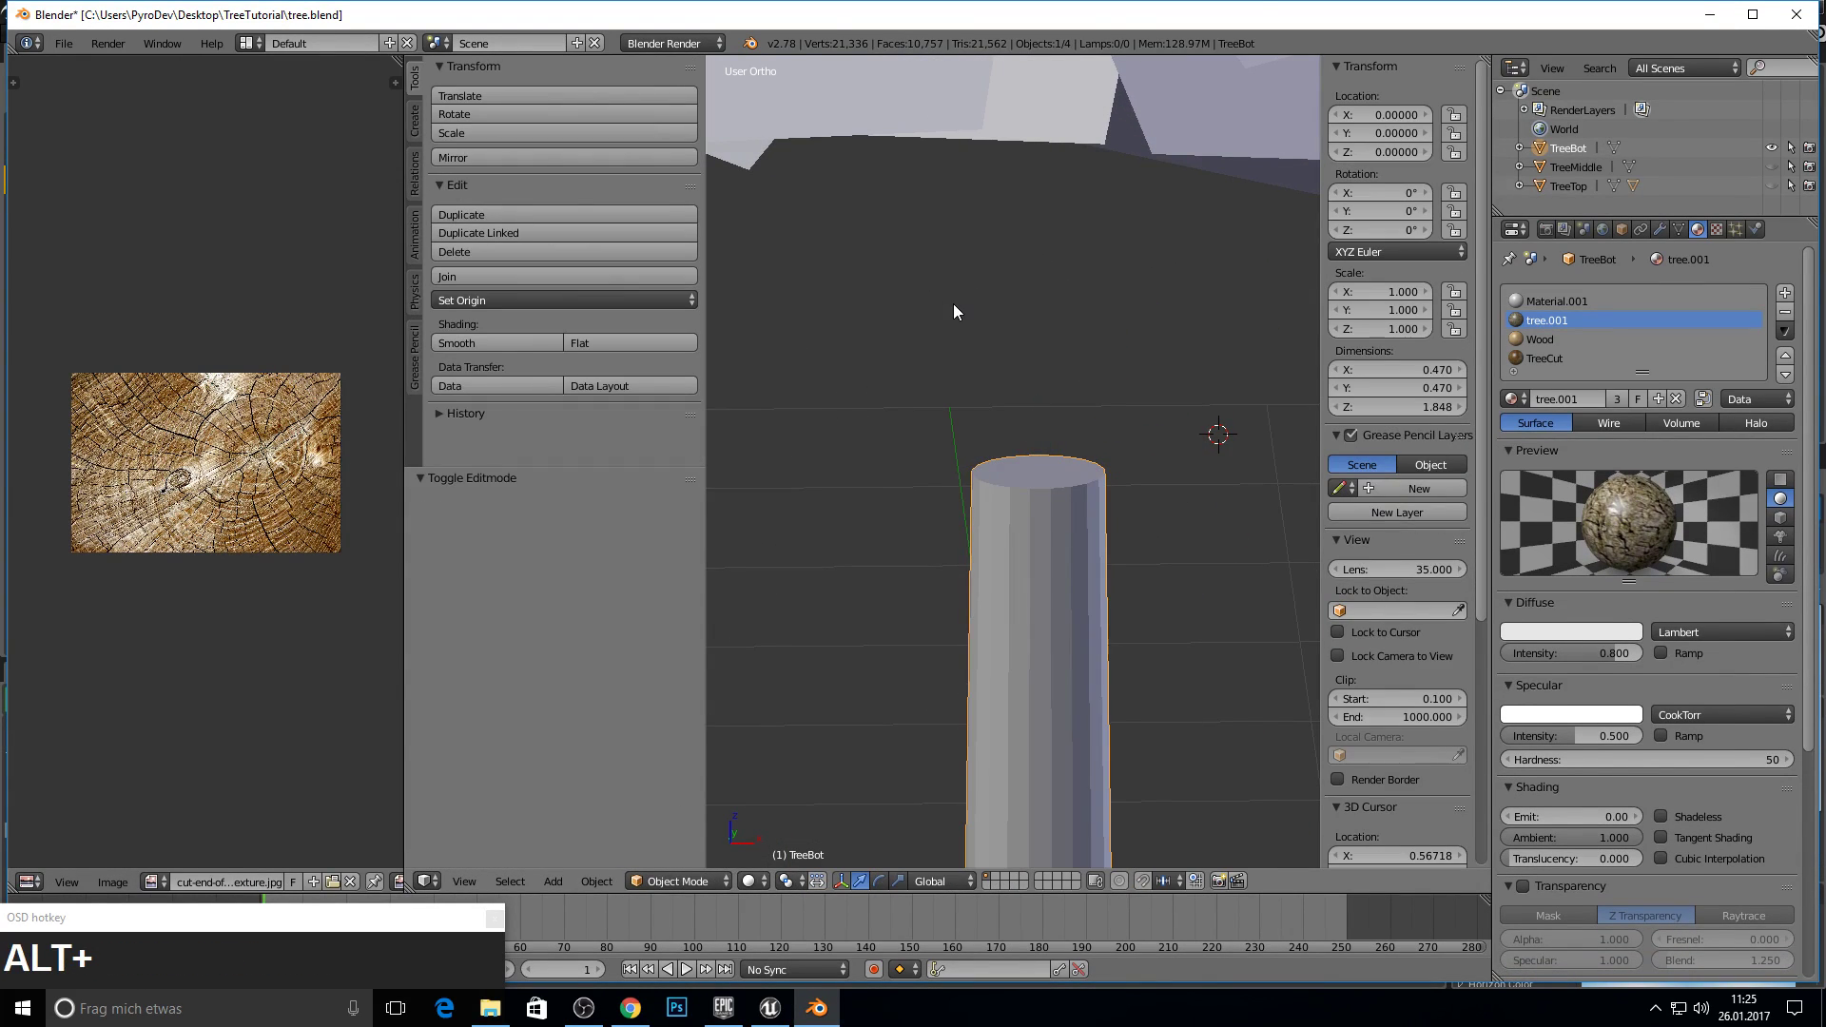
{"action": "middle_click", "coordinate": [950, 321]}
{"action": "right_click", "coordinate": [1037, 385]}
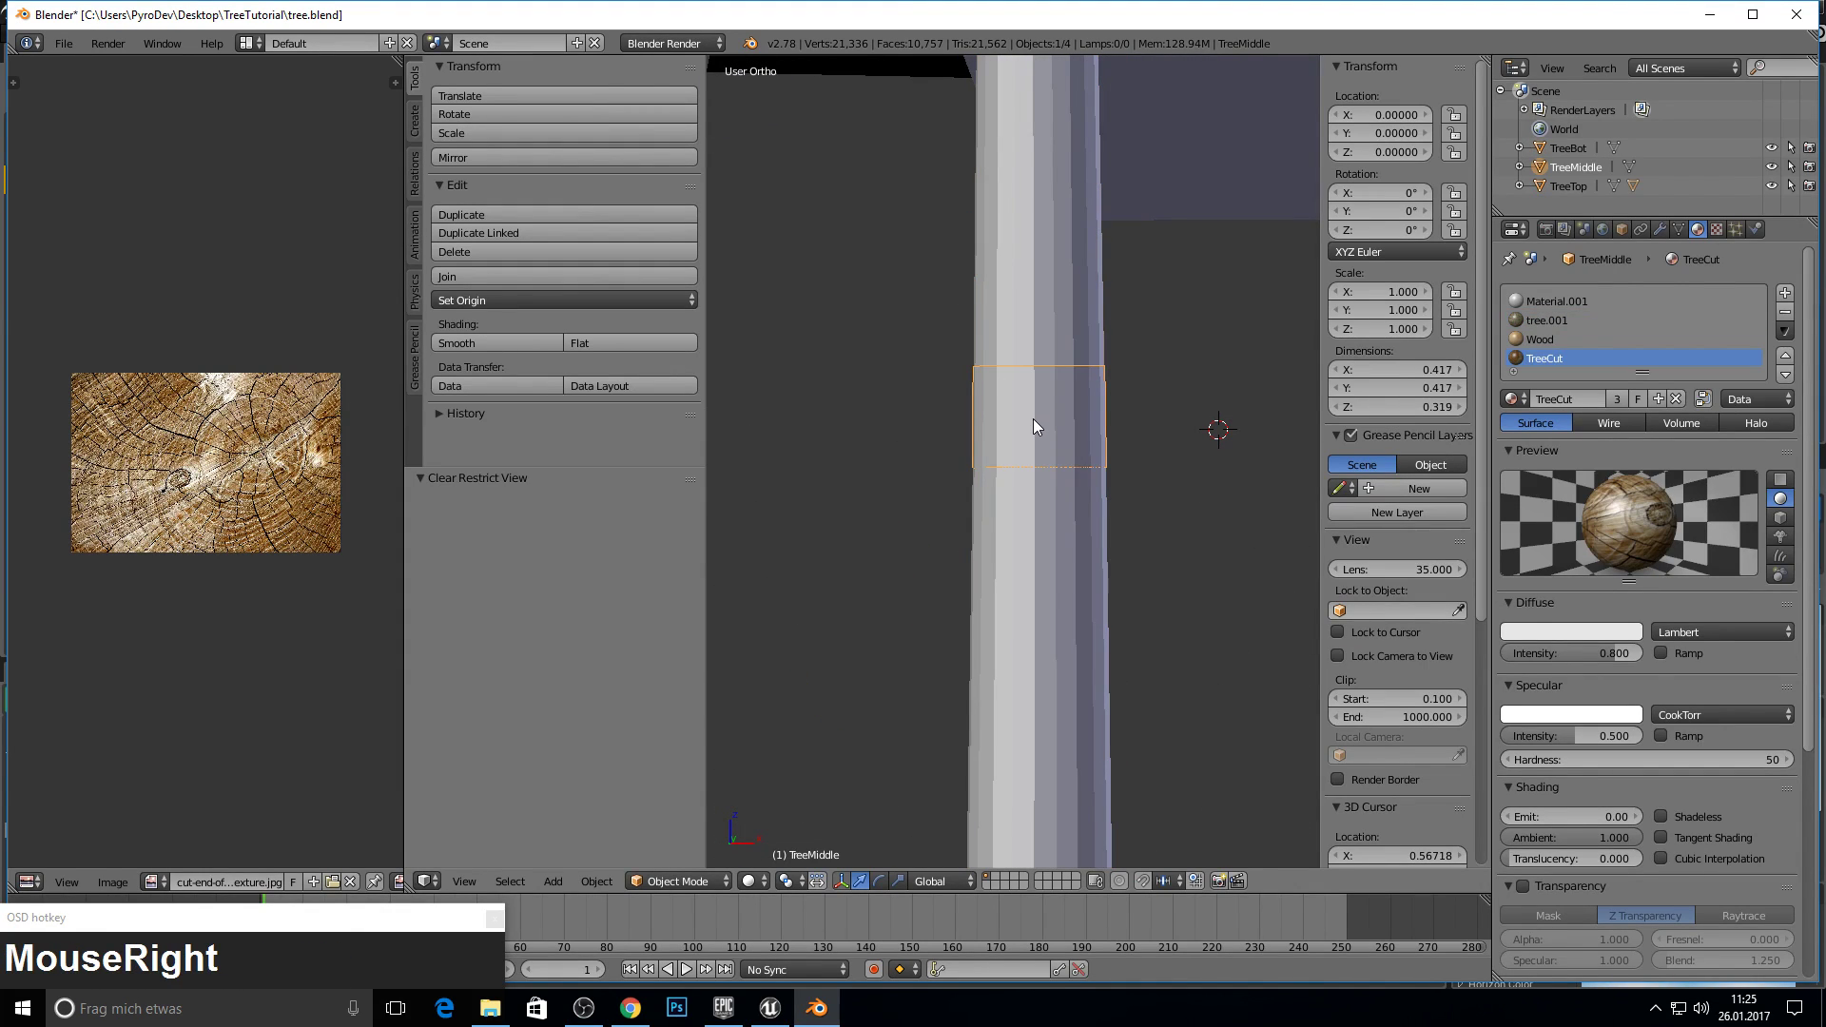
{"action": "right_click", "coordinate": [1029, 563]}
{"action": "middle_click", "coordinate": [1019, 223]}
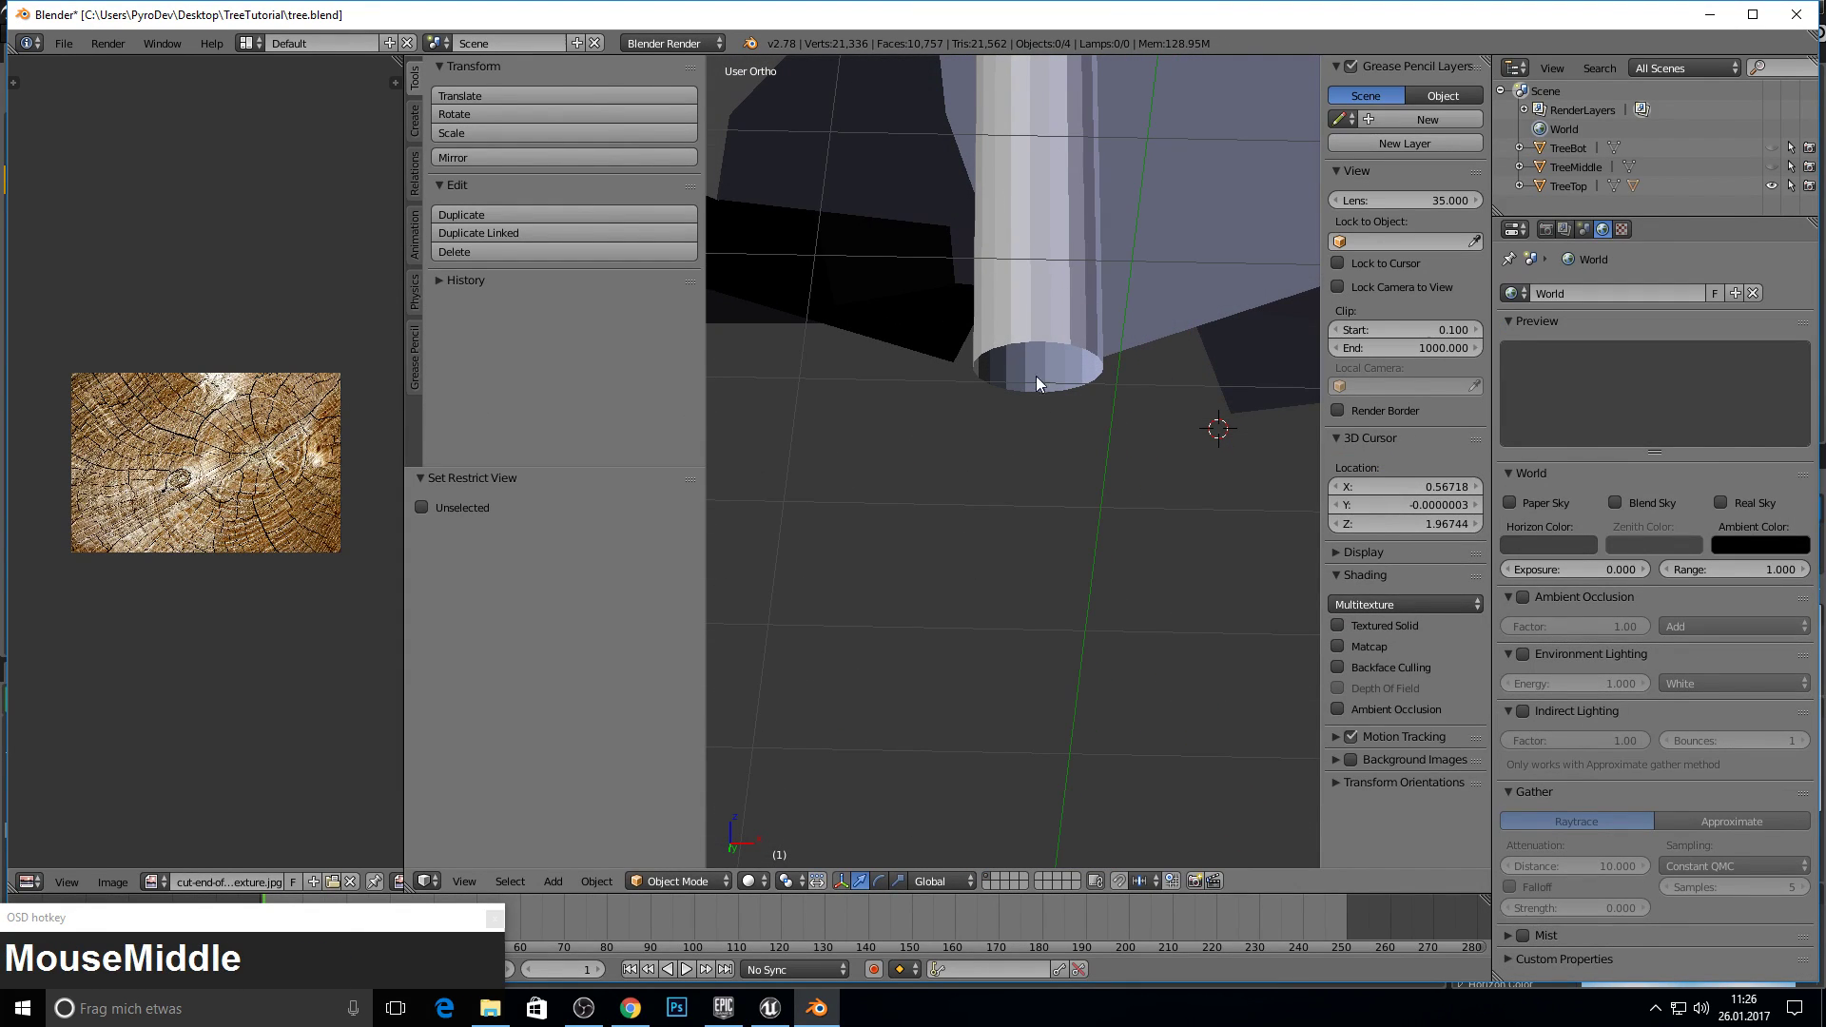
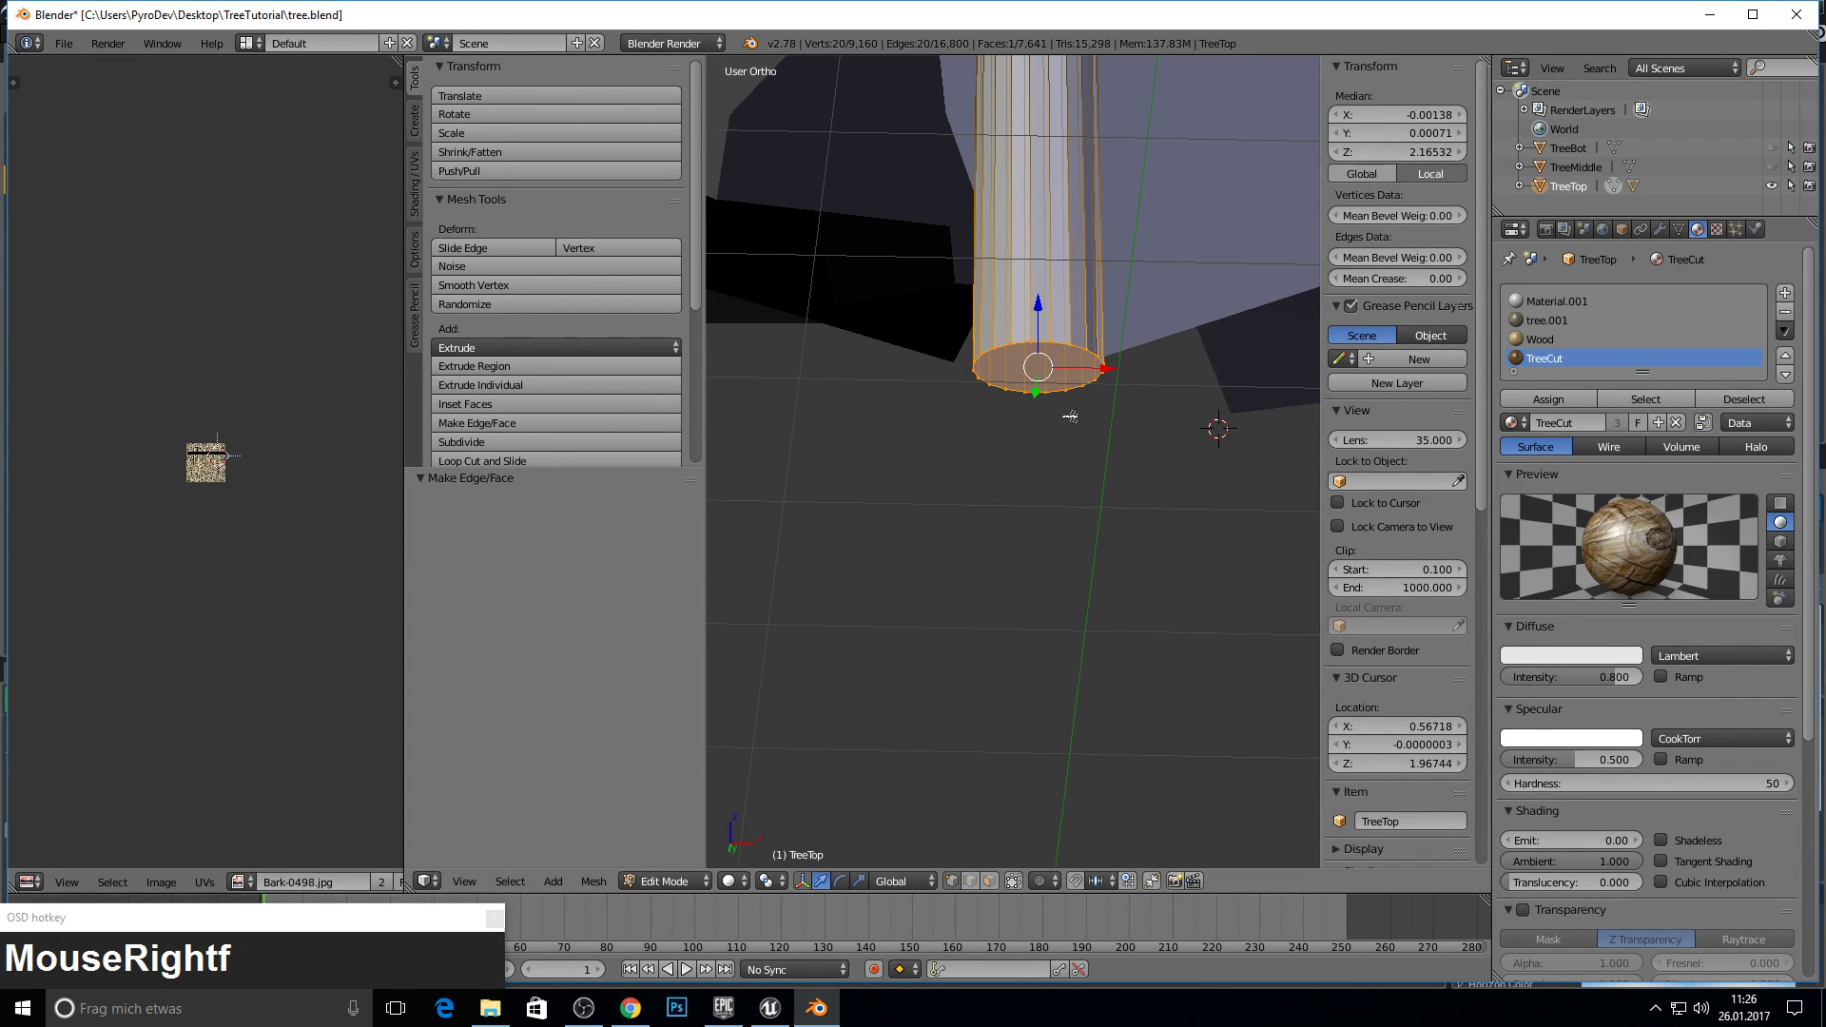
{"action": "left_click", "coordinate": [998, 884]}
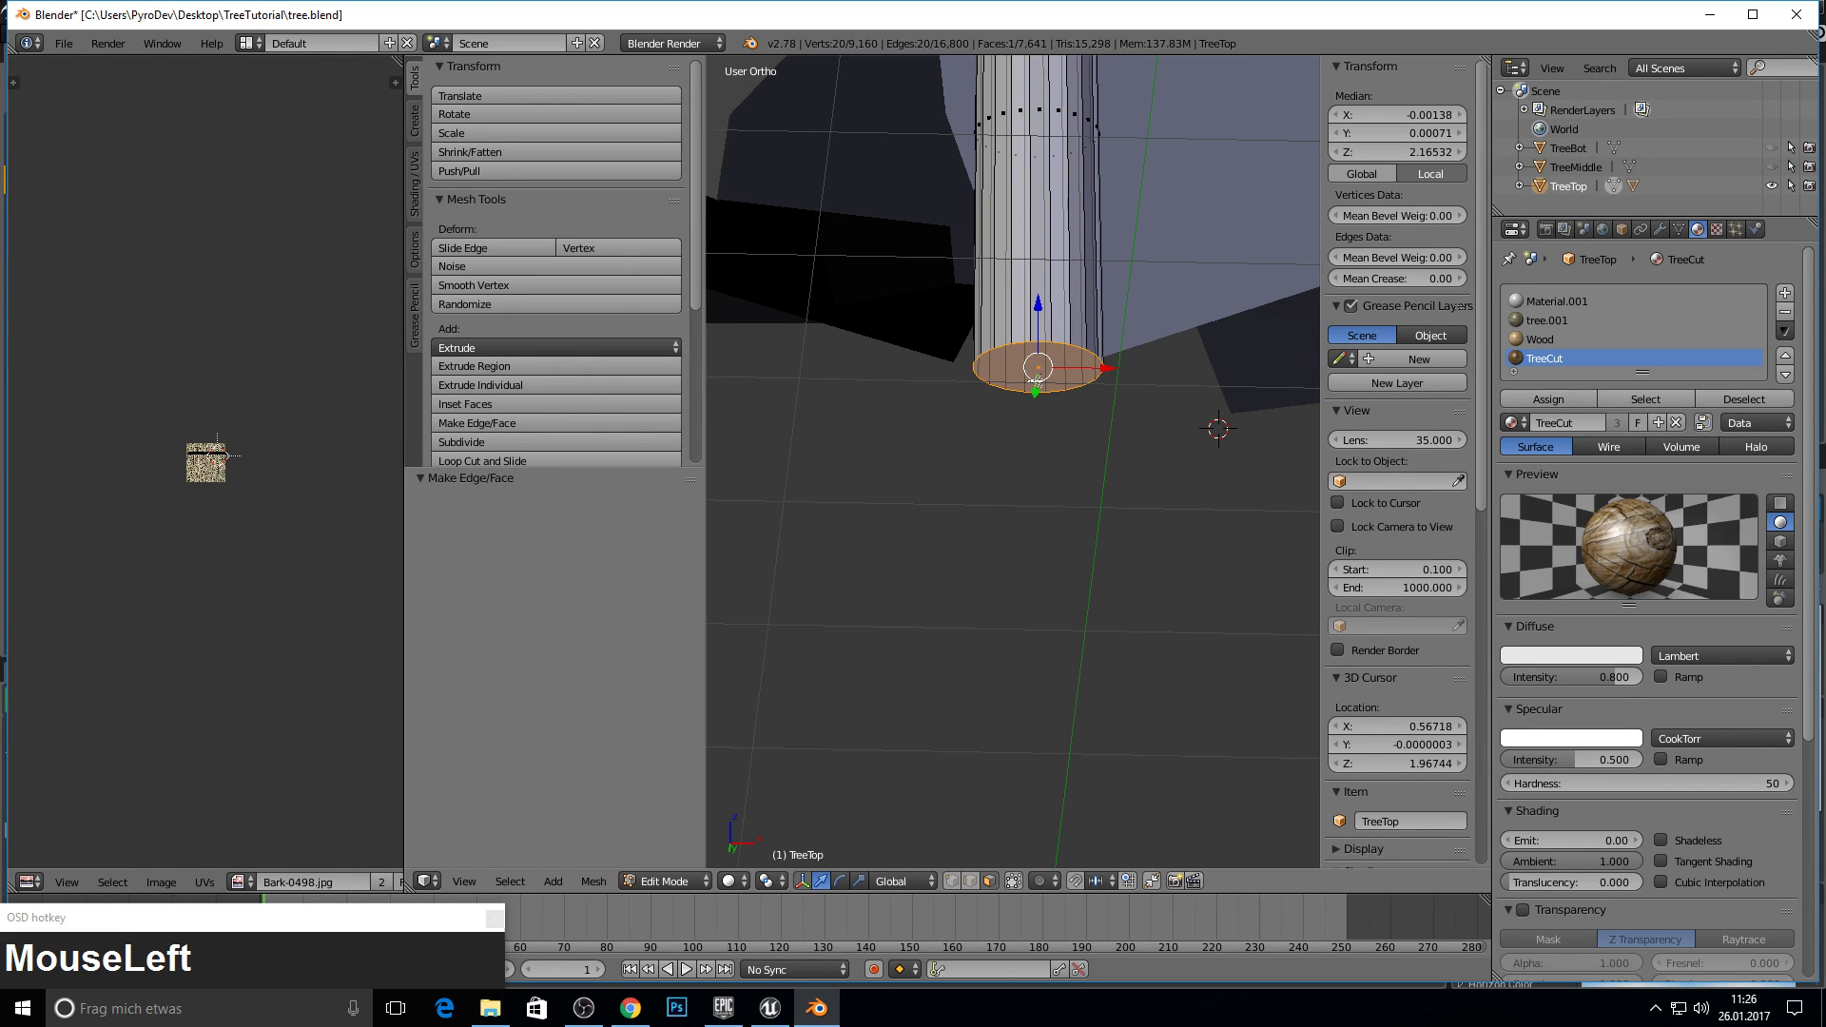
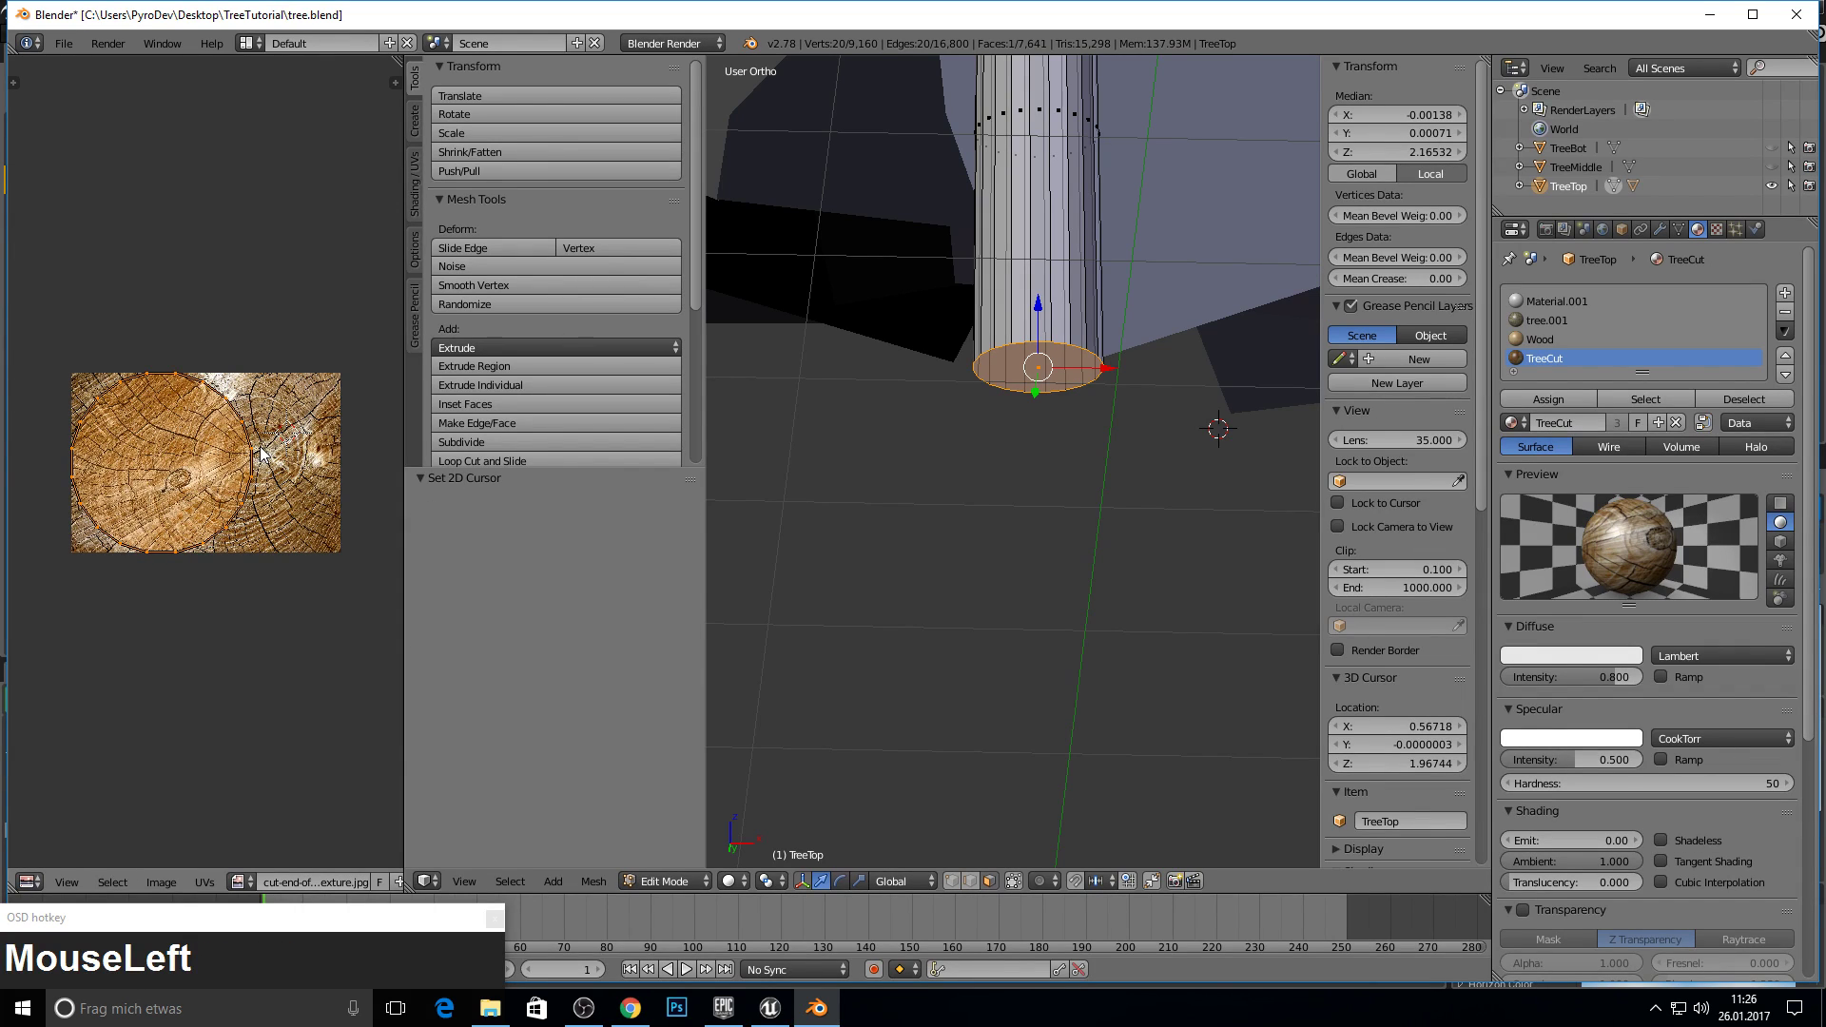
{"action": "key", "text": "g"}
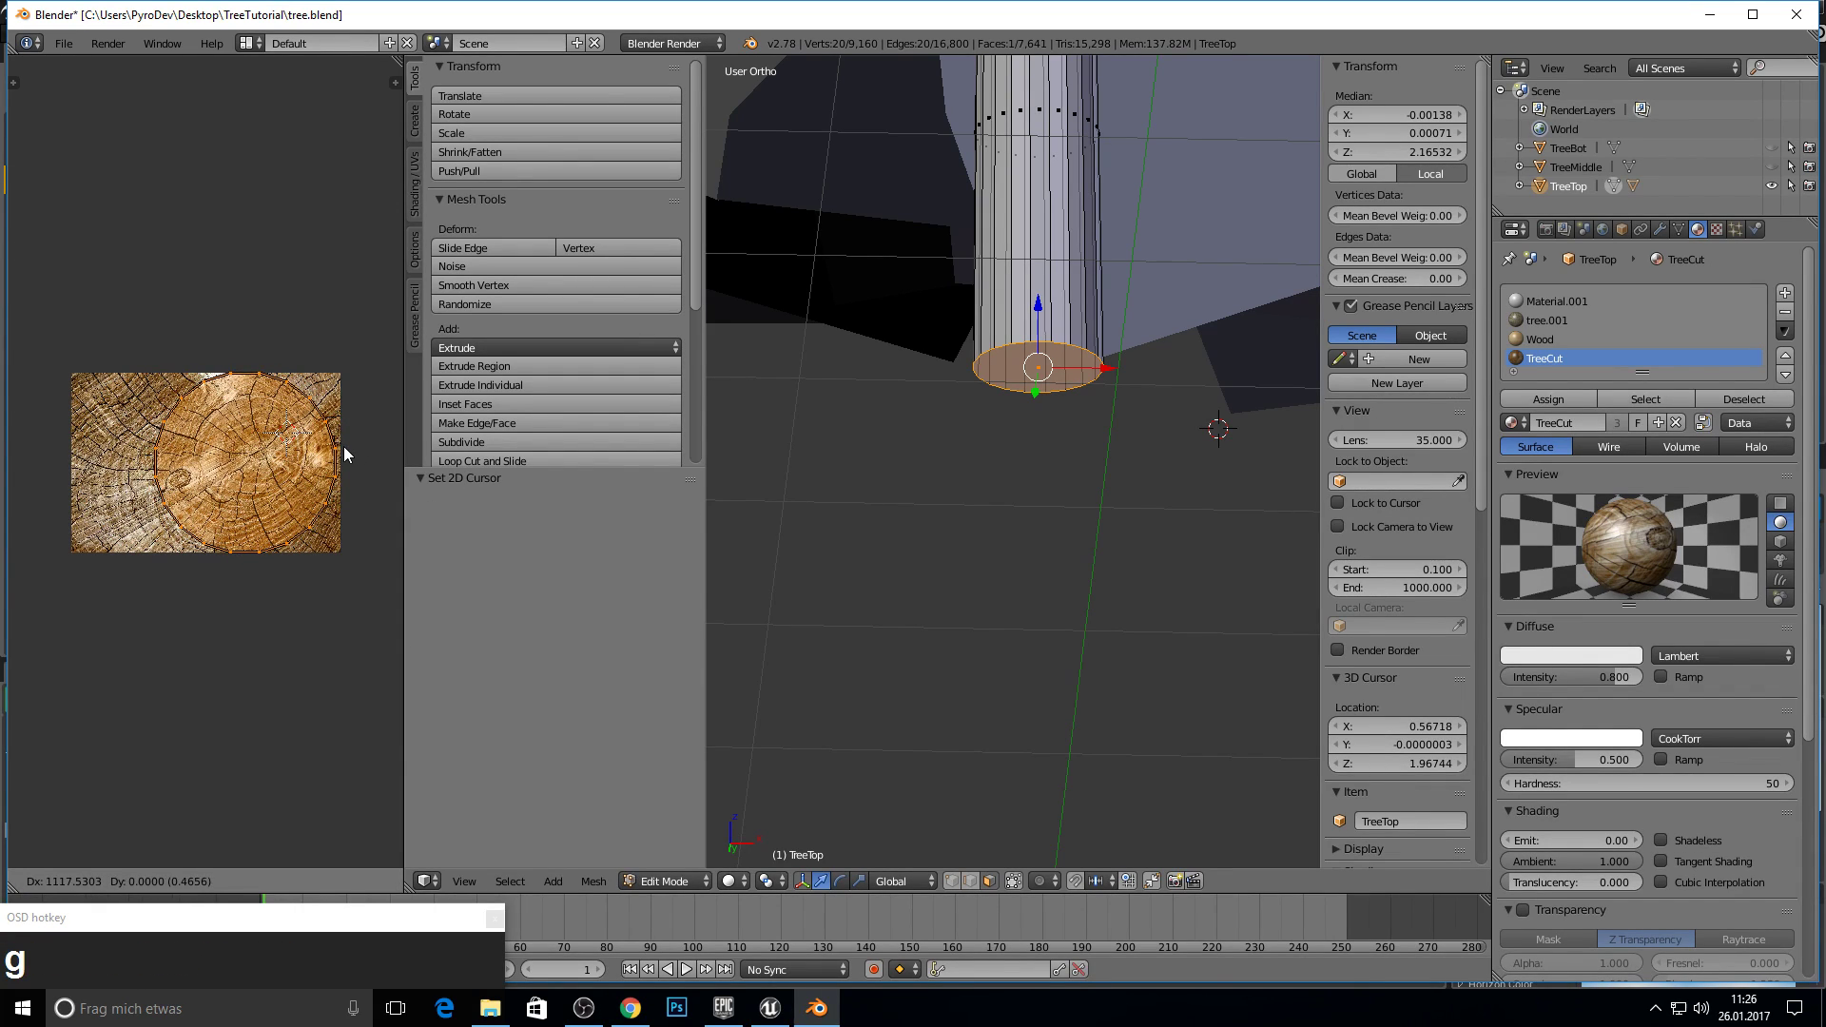
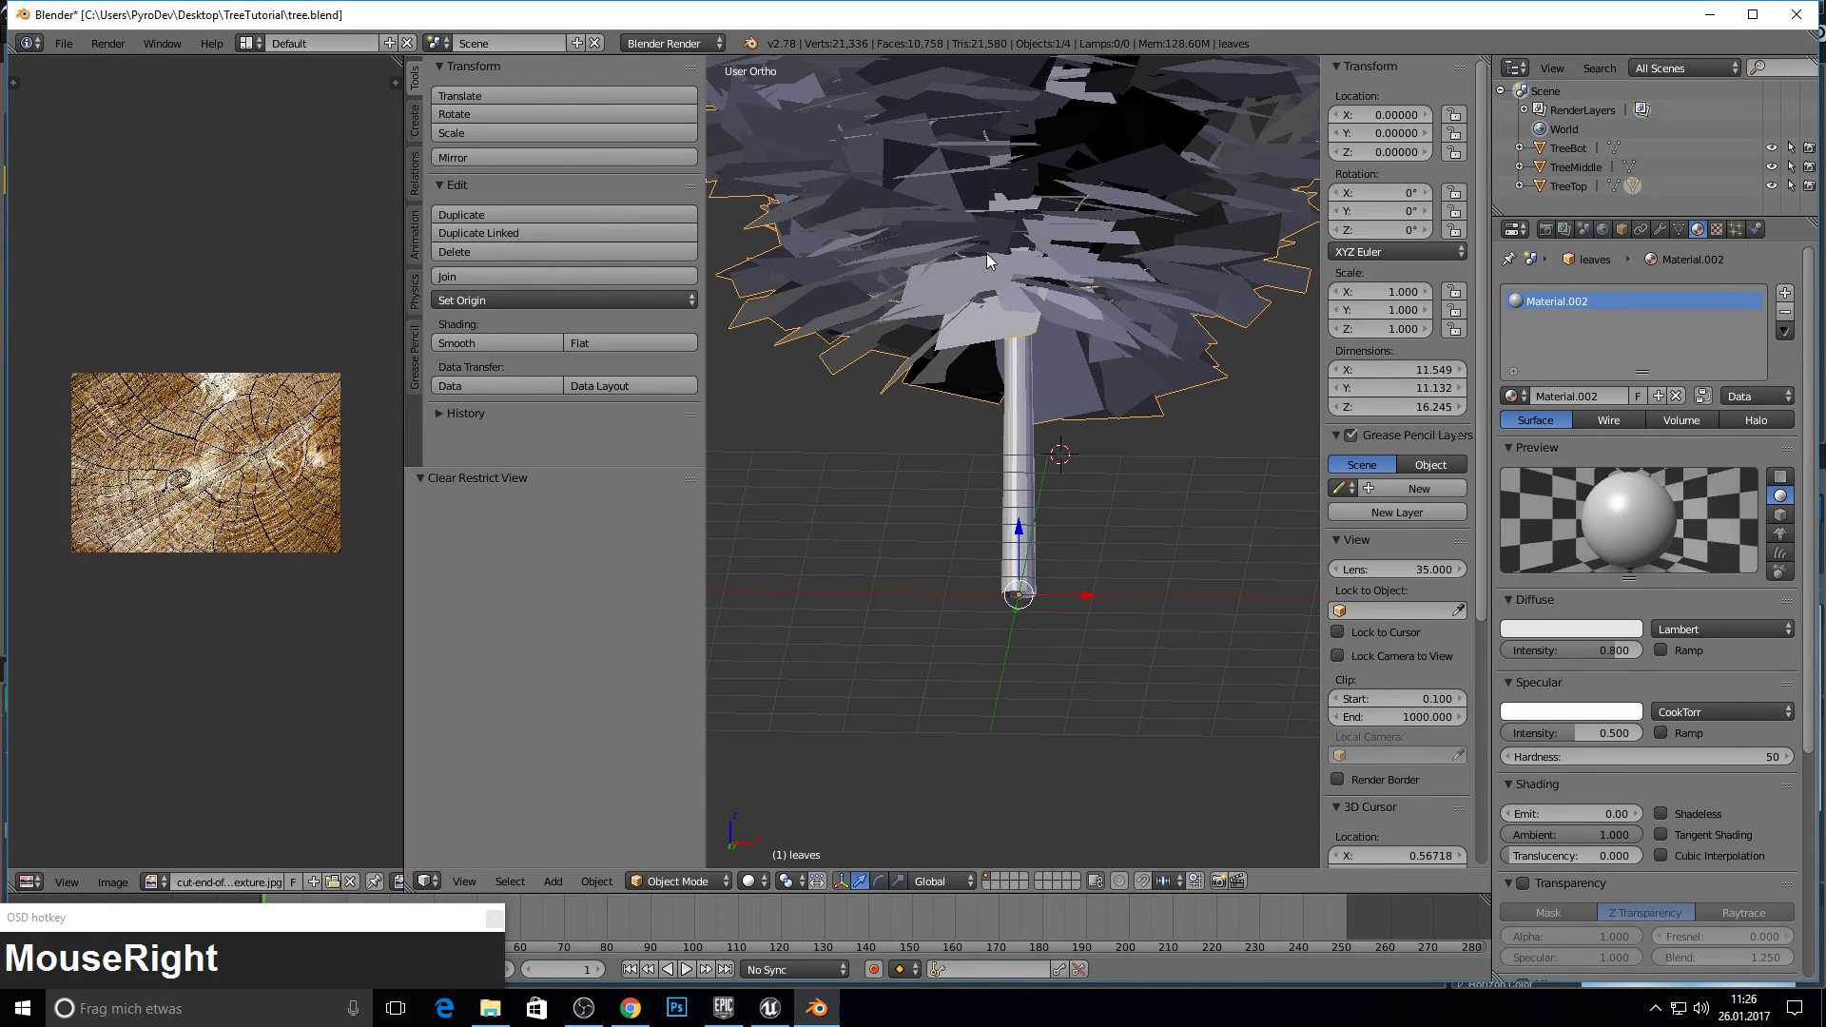
- Isolate TreeMiddle in local view, enter Edit Mode and frame it to pick a wedge's faces
{"action": "key", "text": "h"}
{"action": "right_click", "coordinate": [1025, 263]}
{"action": "key", "text": "h"}
{"action": "right_click", "coordinate": [1029, 536]}
{"action": "key", "text": "h"}
{"action": "middle_click", "coordinate": [1074, 440]}
{"action": "scroll", "scroll_direction": "up", "scroll_amount": 3}
{"action": "middle_click", "coordinate": [1023, 502]}
{"action": "scroll", "scroll_direction": "up", "scroll_amount": 3}
{"action": "middle_click", "coordinate": [1124, 481]}
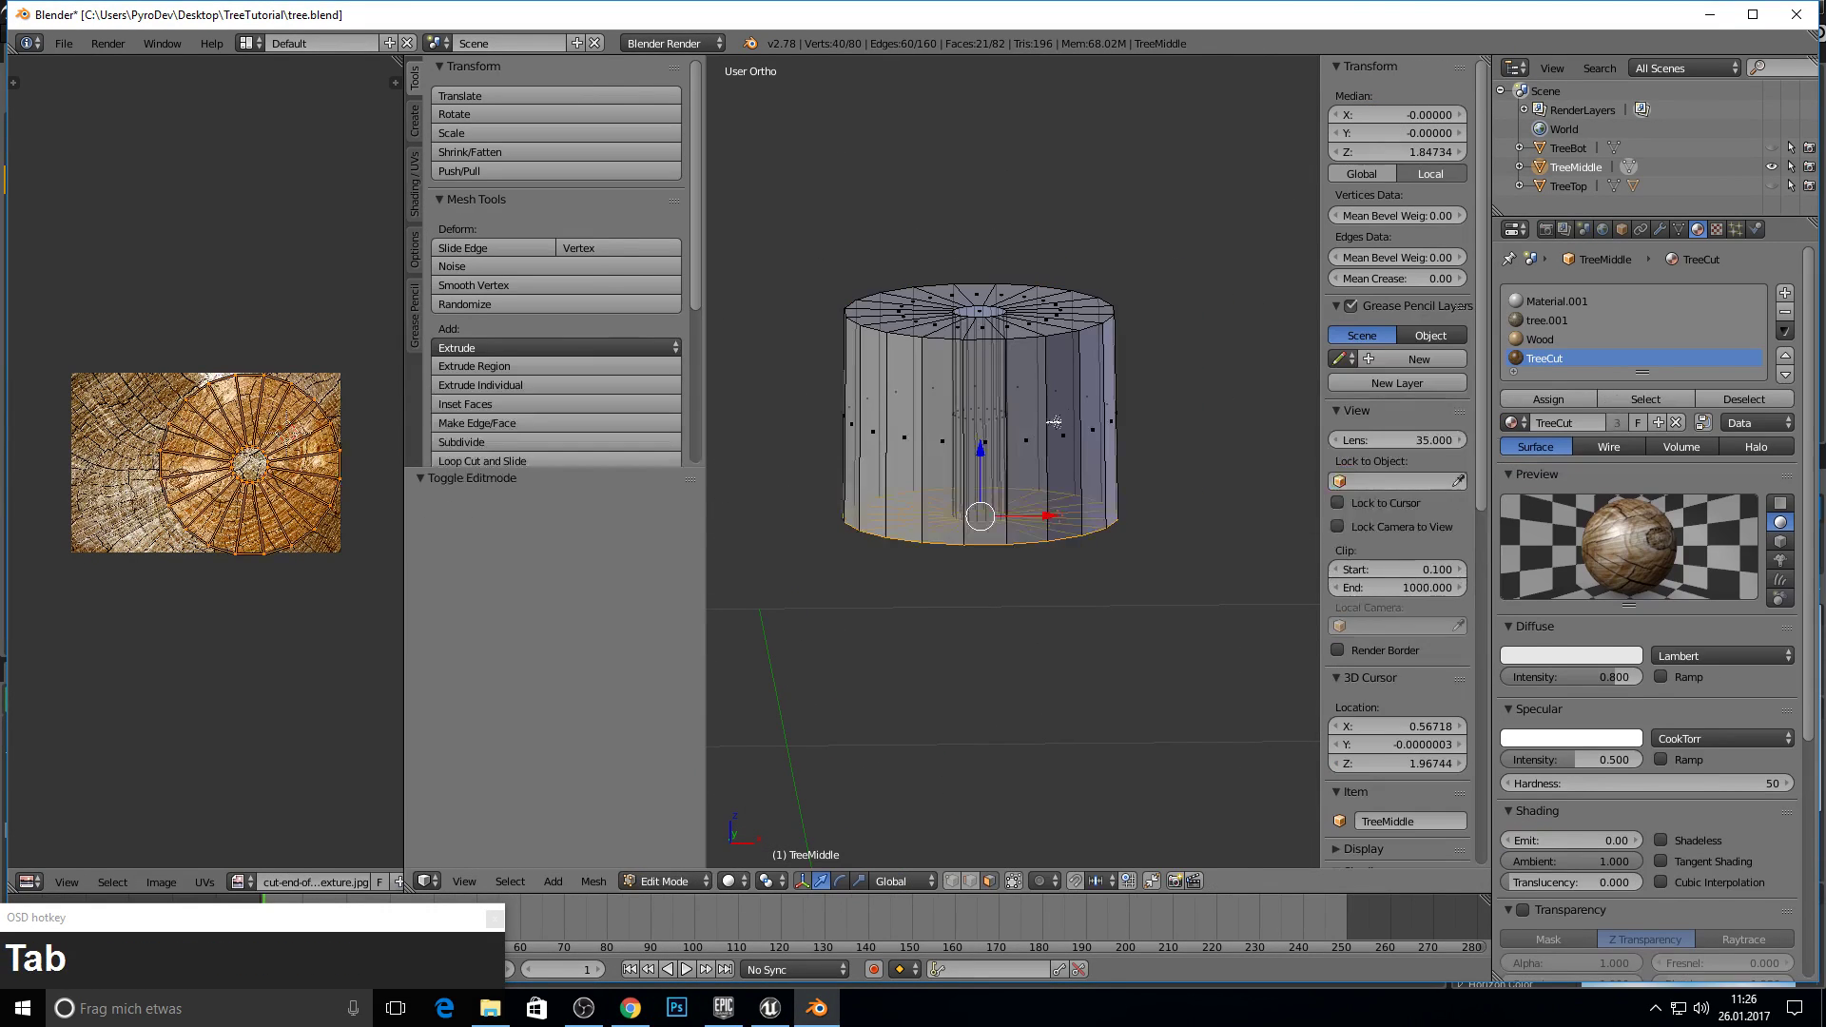
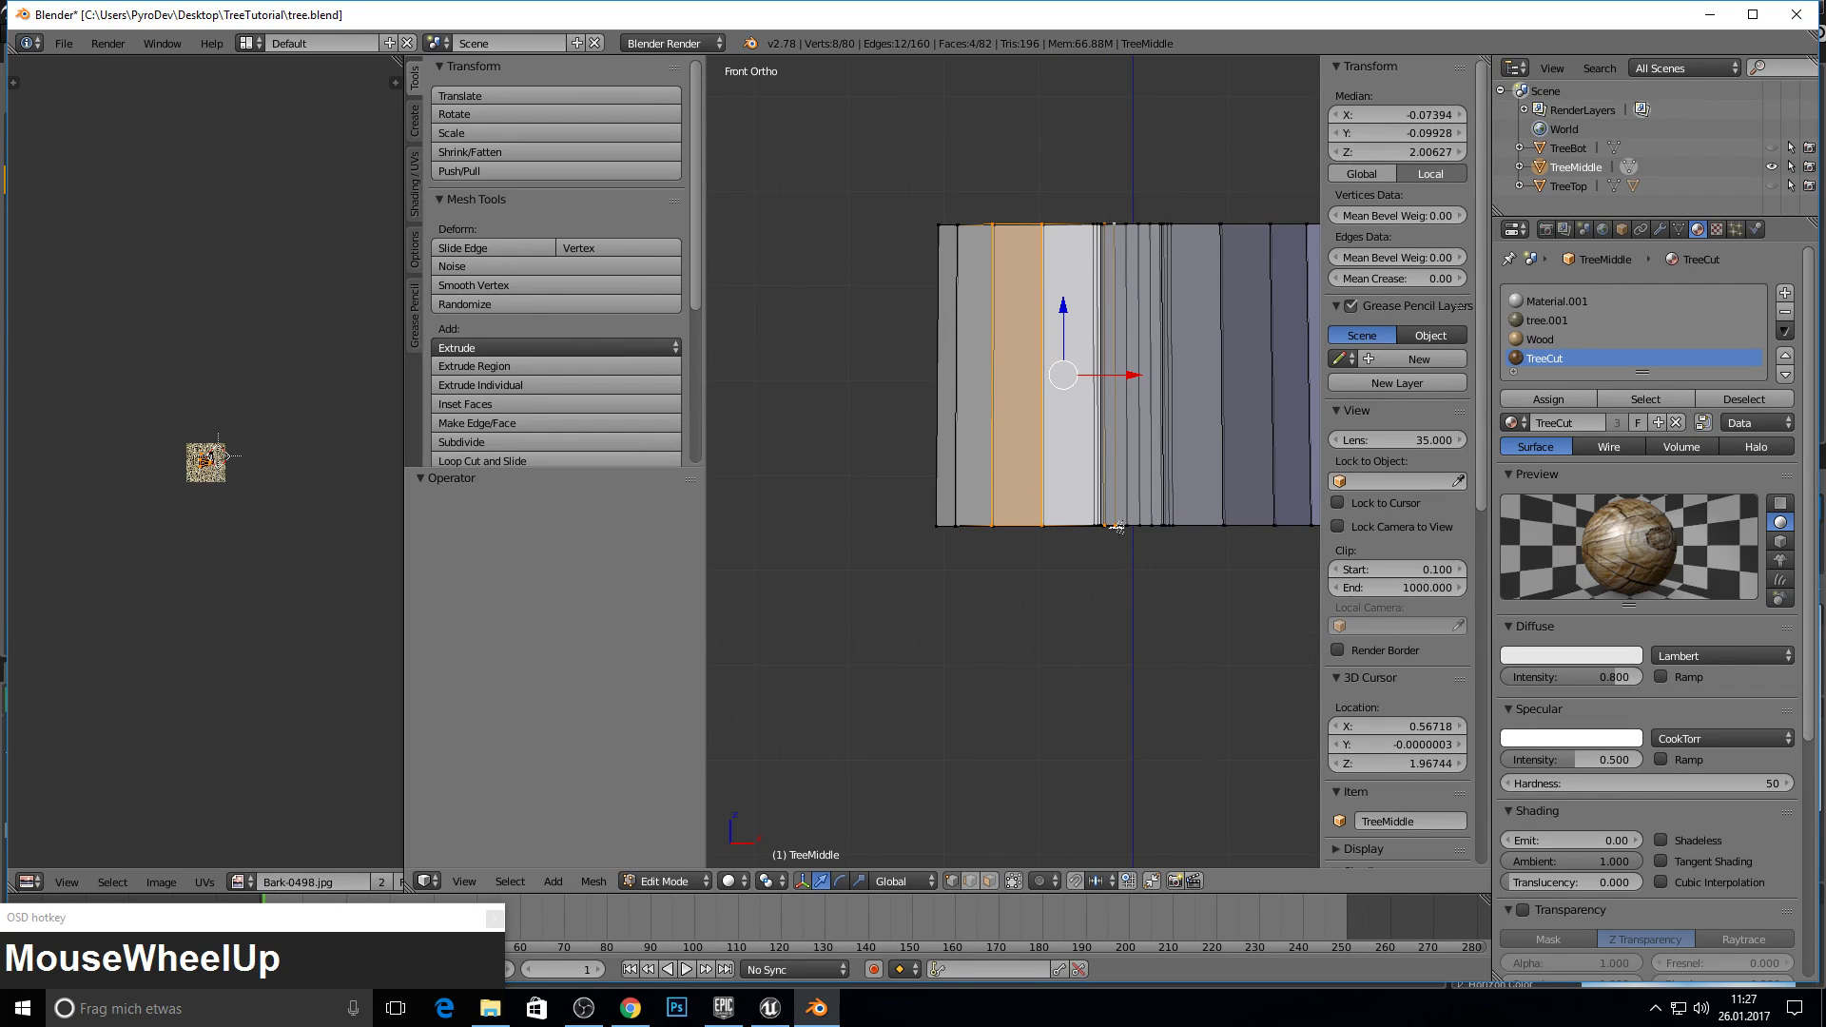
- Separate the selected wedge into TreeMiddle.001 and slide it along X beside the trunk
{"action": "scroll", "scroll_direction": "up", "scroll_amount": 3}
{"action": "left_click", "coordinate": [1100, 539]}
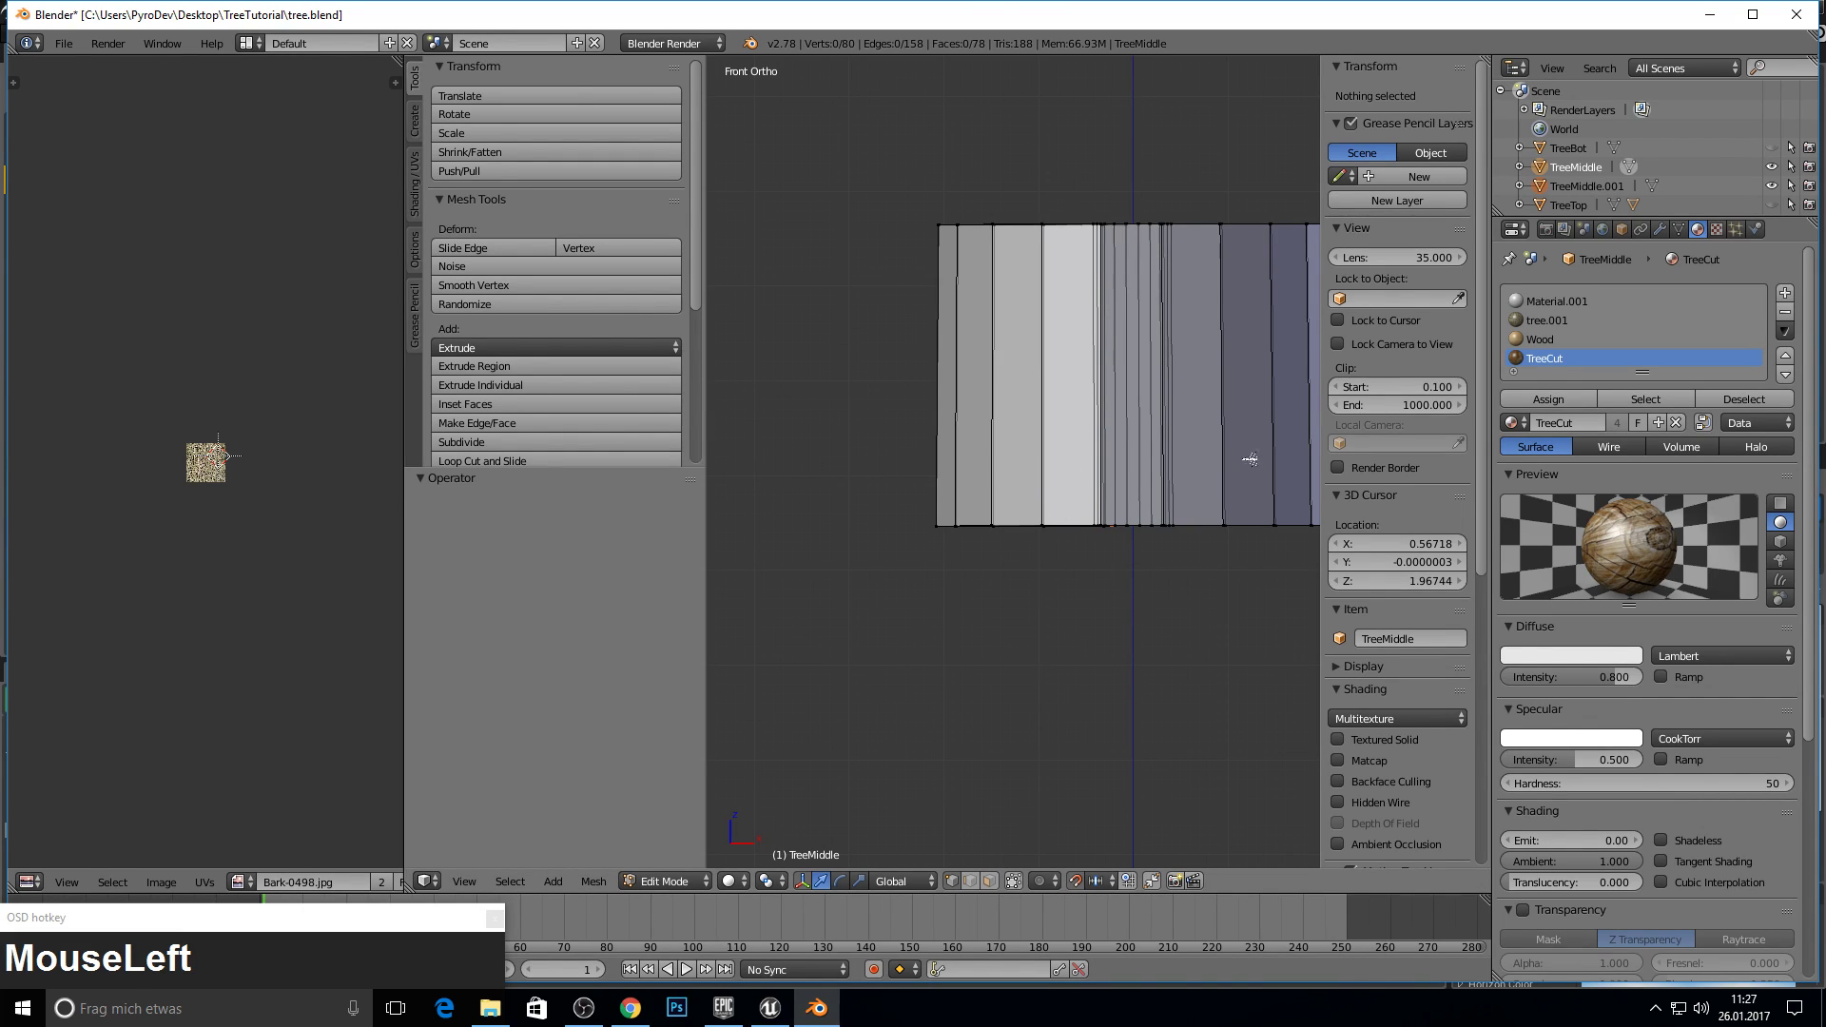
{"action": "scroll", "scroll_direction": "down", "scroll_amount": 3}
{"action": "left_click_drag", "start_coordinate": [1585, 194], "coordinate": [1095, 260]}
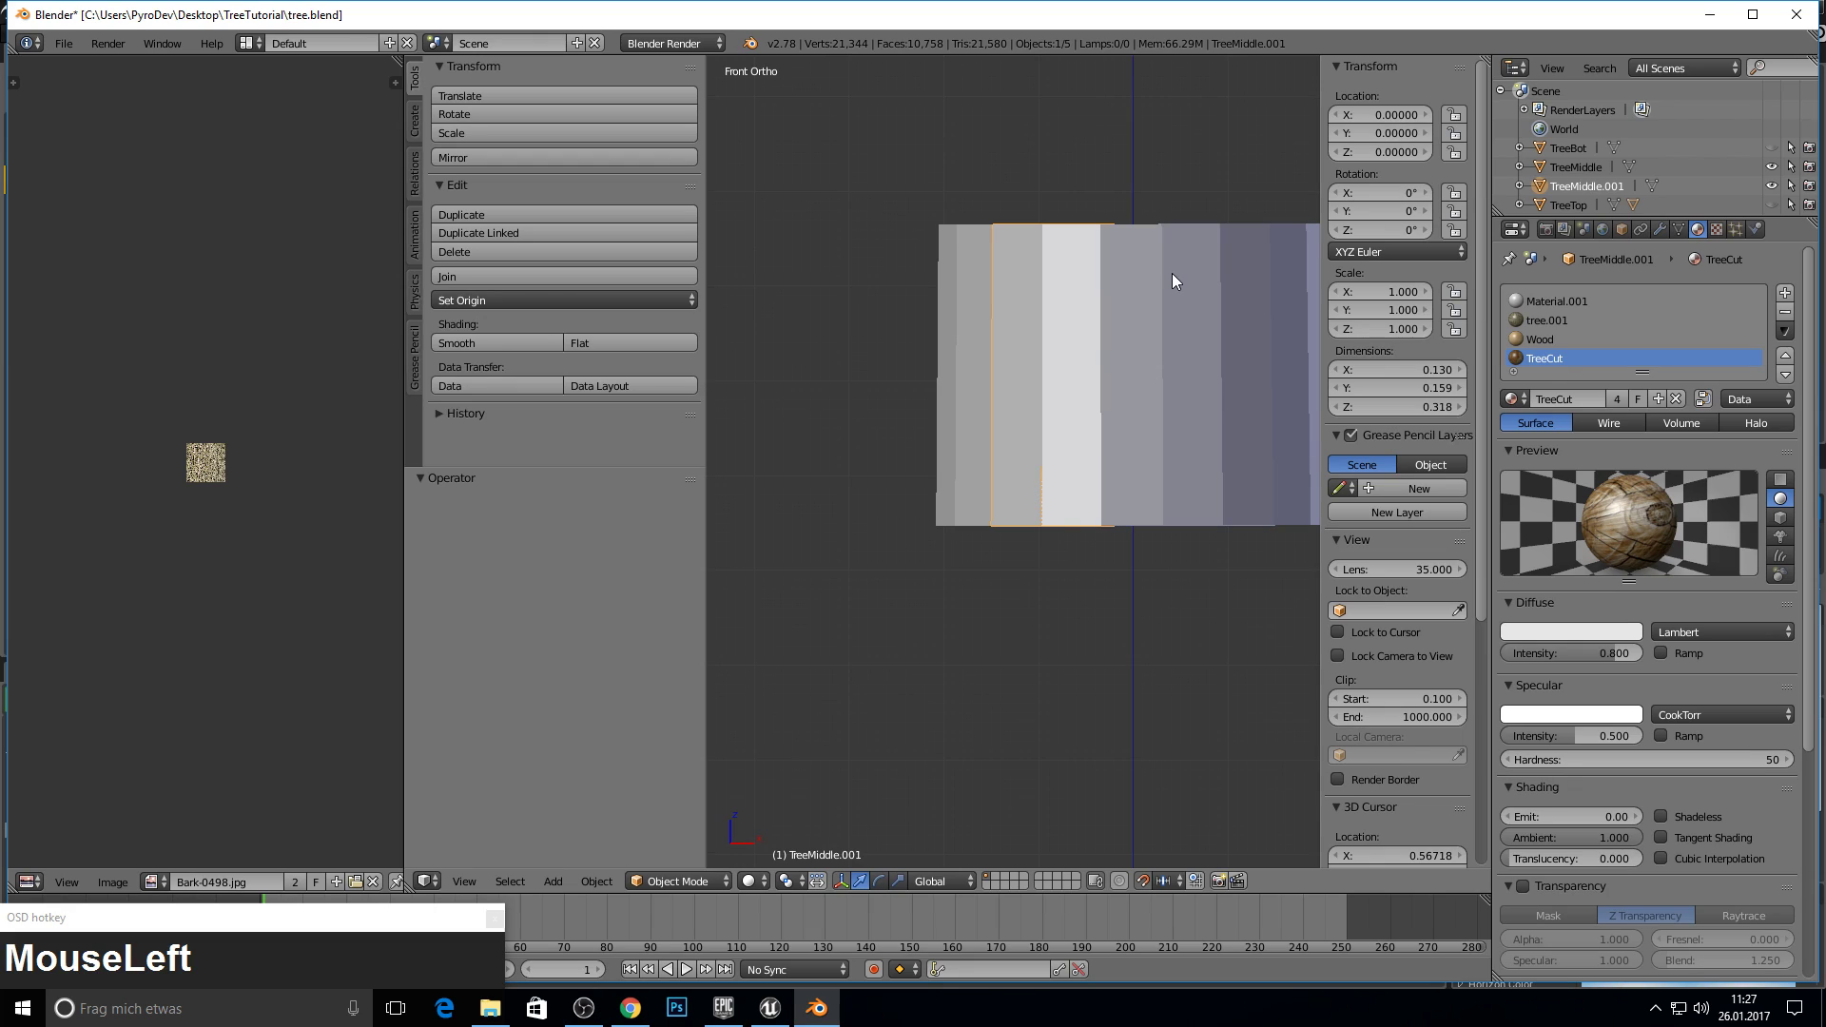
{"action": "key", "text": "g"}
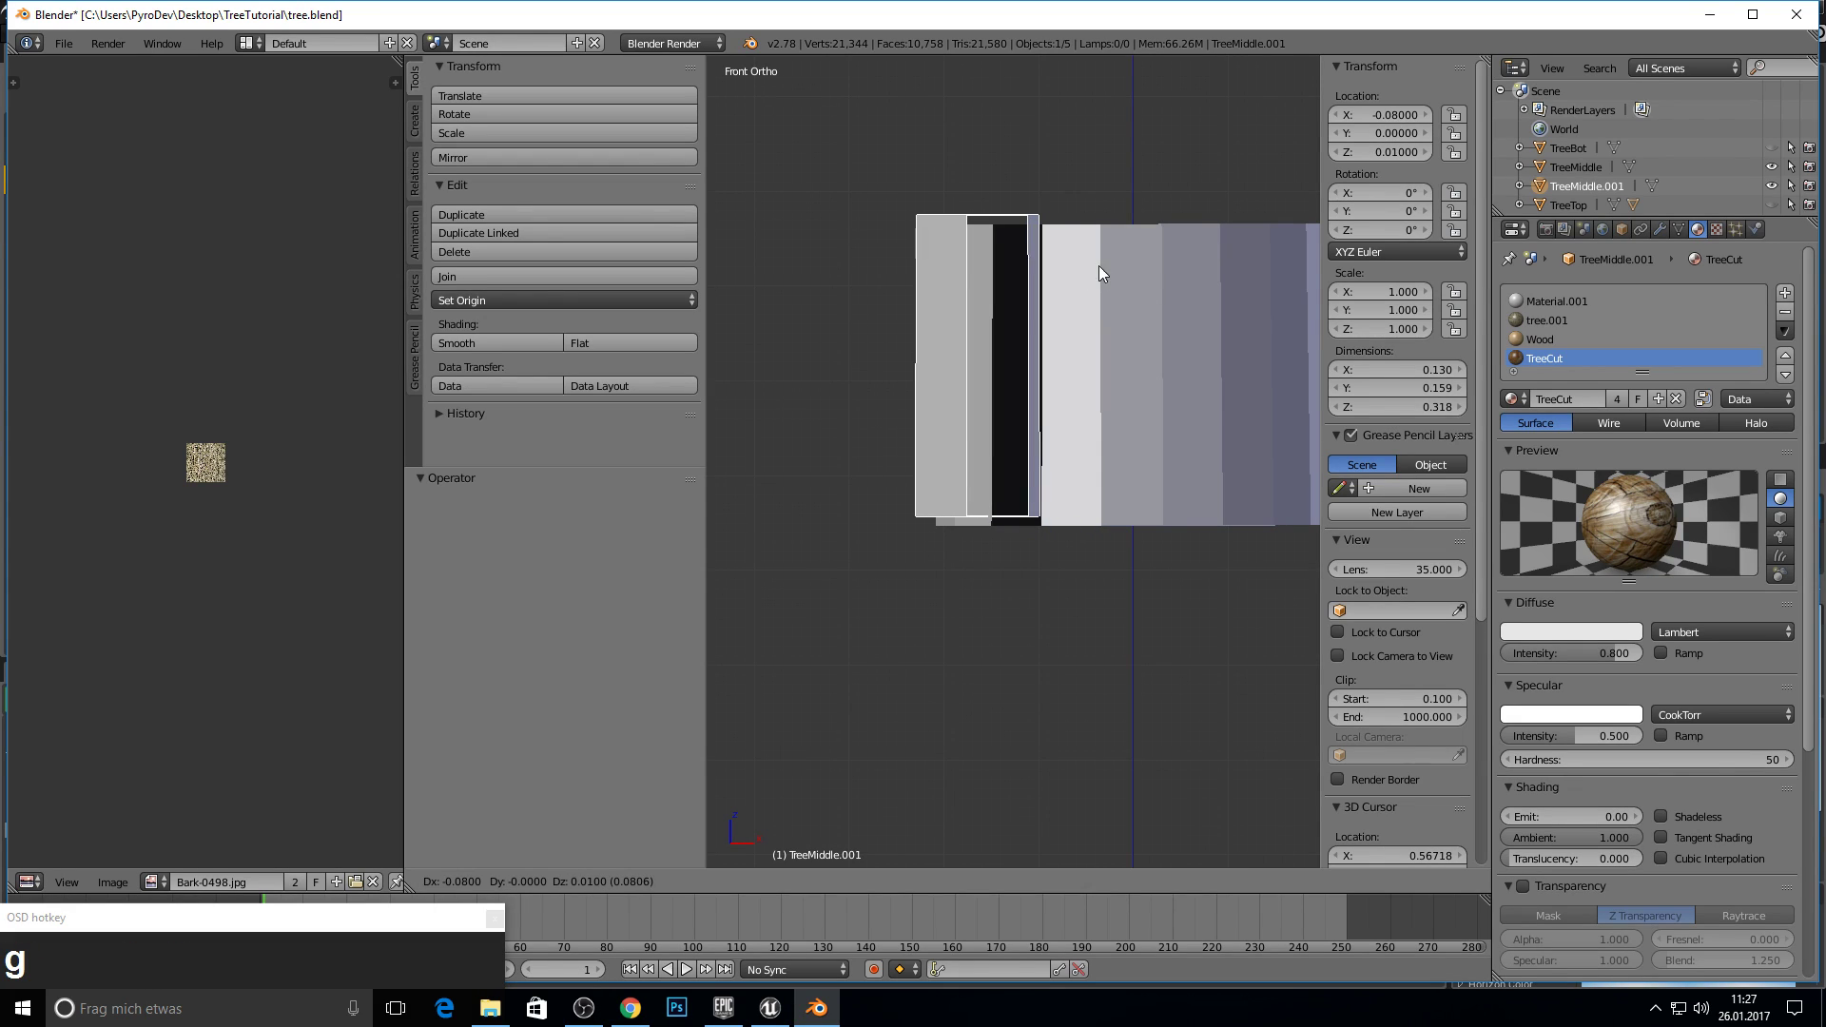
{"action": "key", "text": "x"}
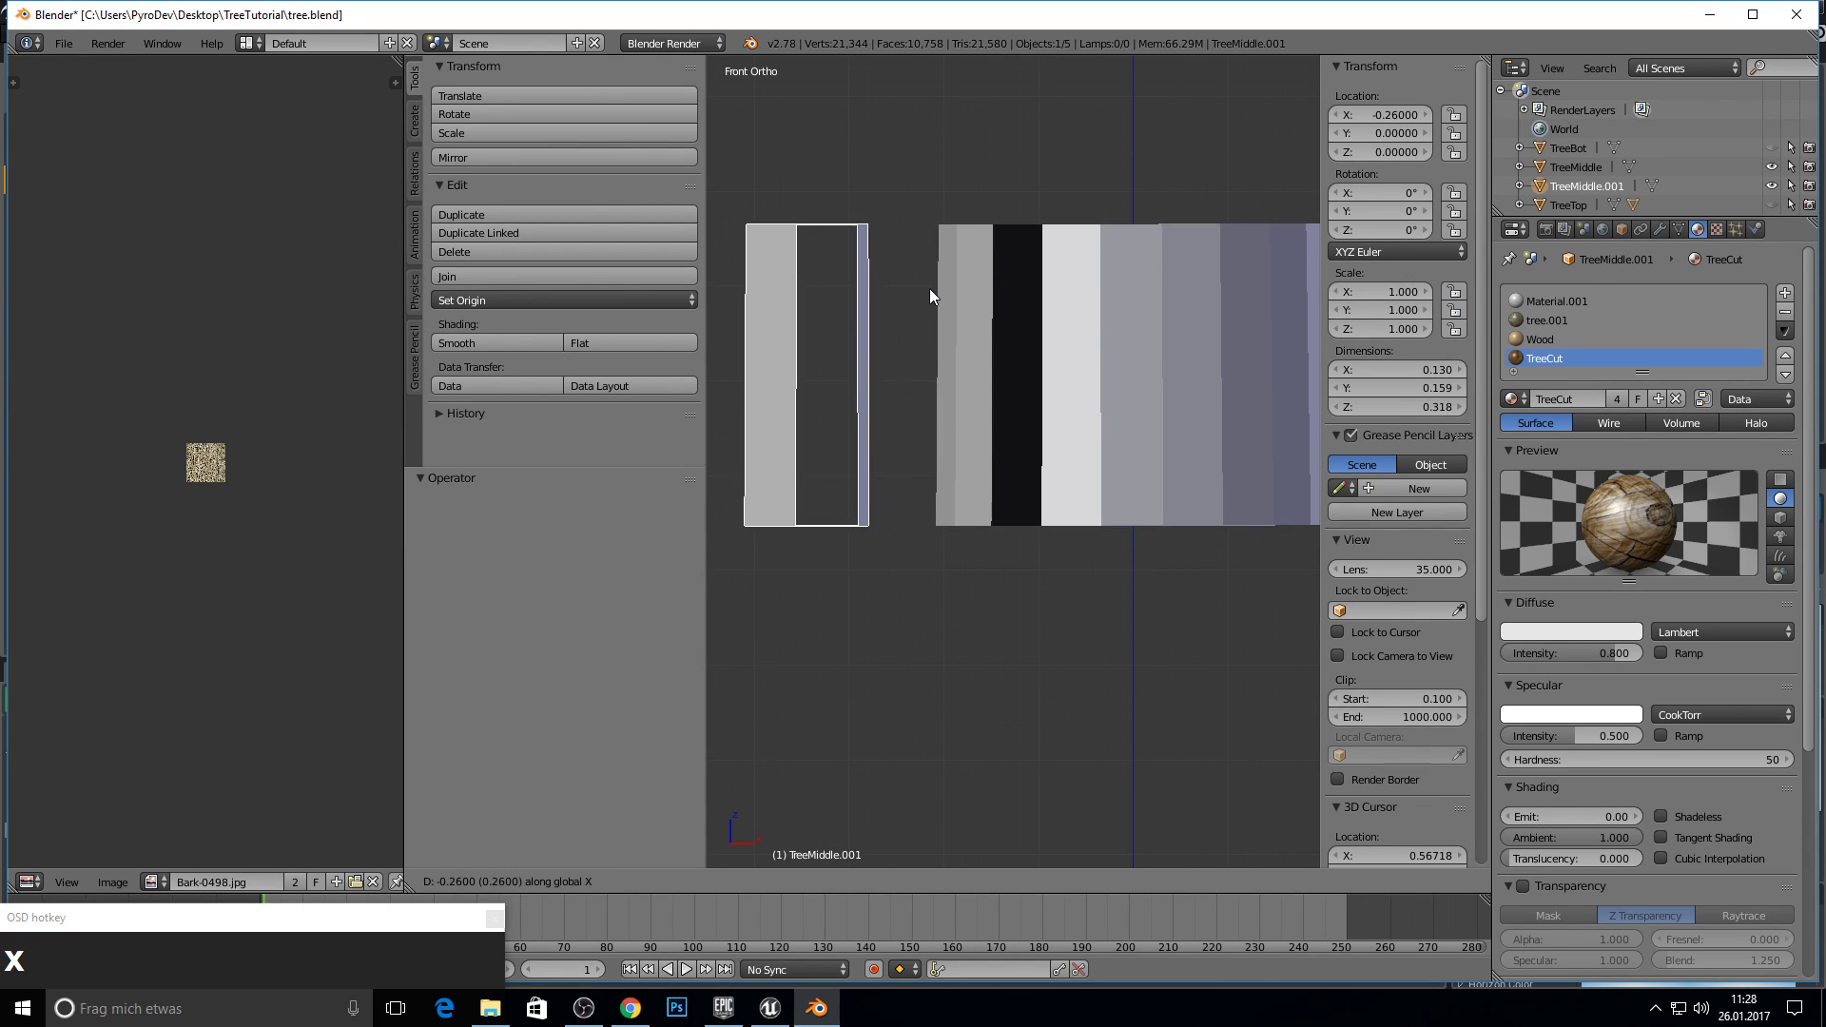
{"action": "left_click", "coordinate": [905, 348]}
{"action": "middle_click", "coordinate": [887, 392]}
{"action": "scroll", "scroll_direction": "up", "scroll_amount": 3}
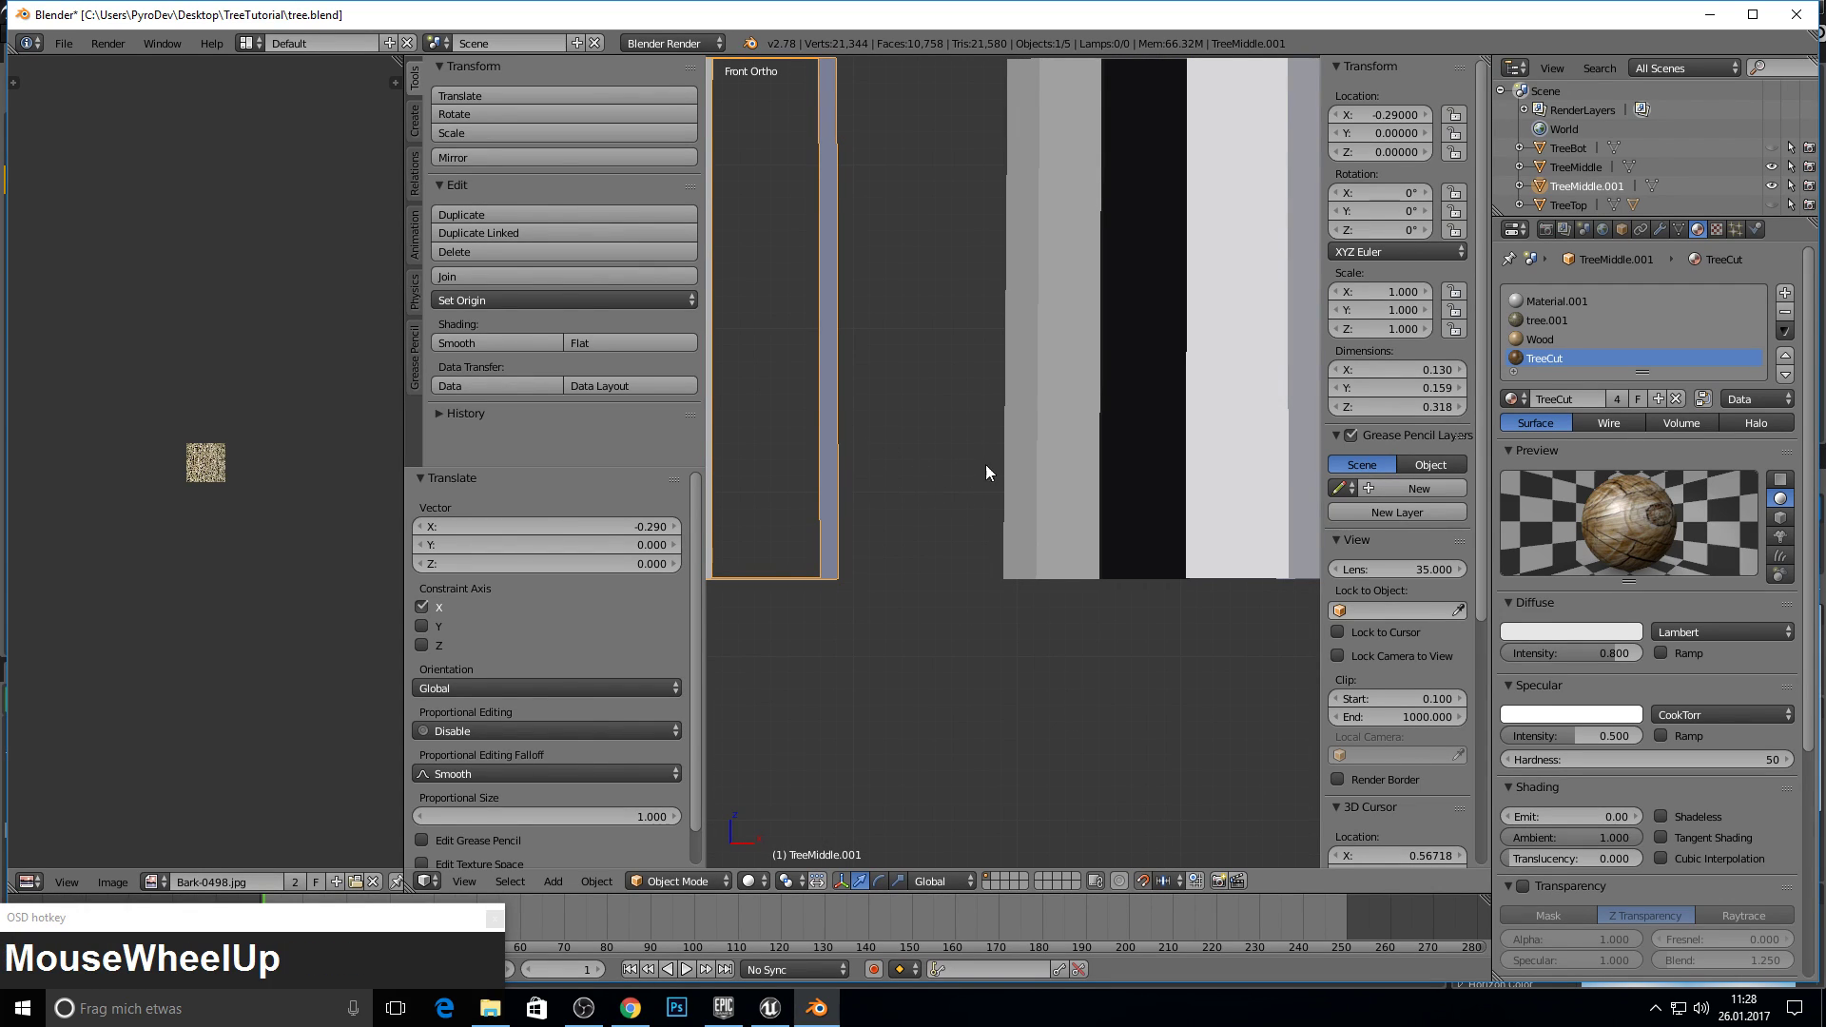
- Nudge the wedge further along X, checking its spacing against the trunk from several angles
{"action": "key", "text": "g"}
{"action": "key", "text": "x"}
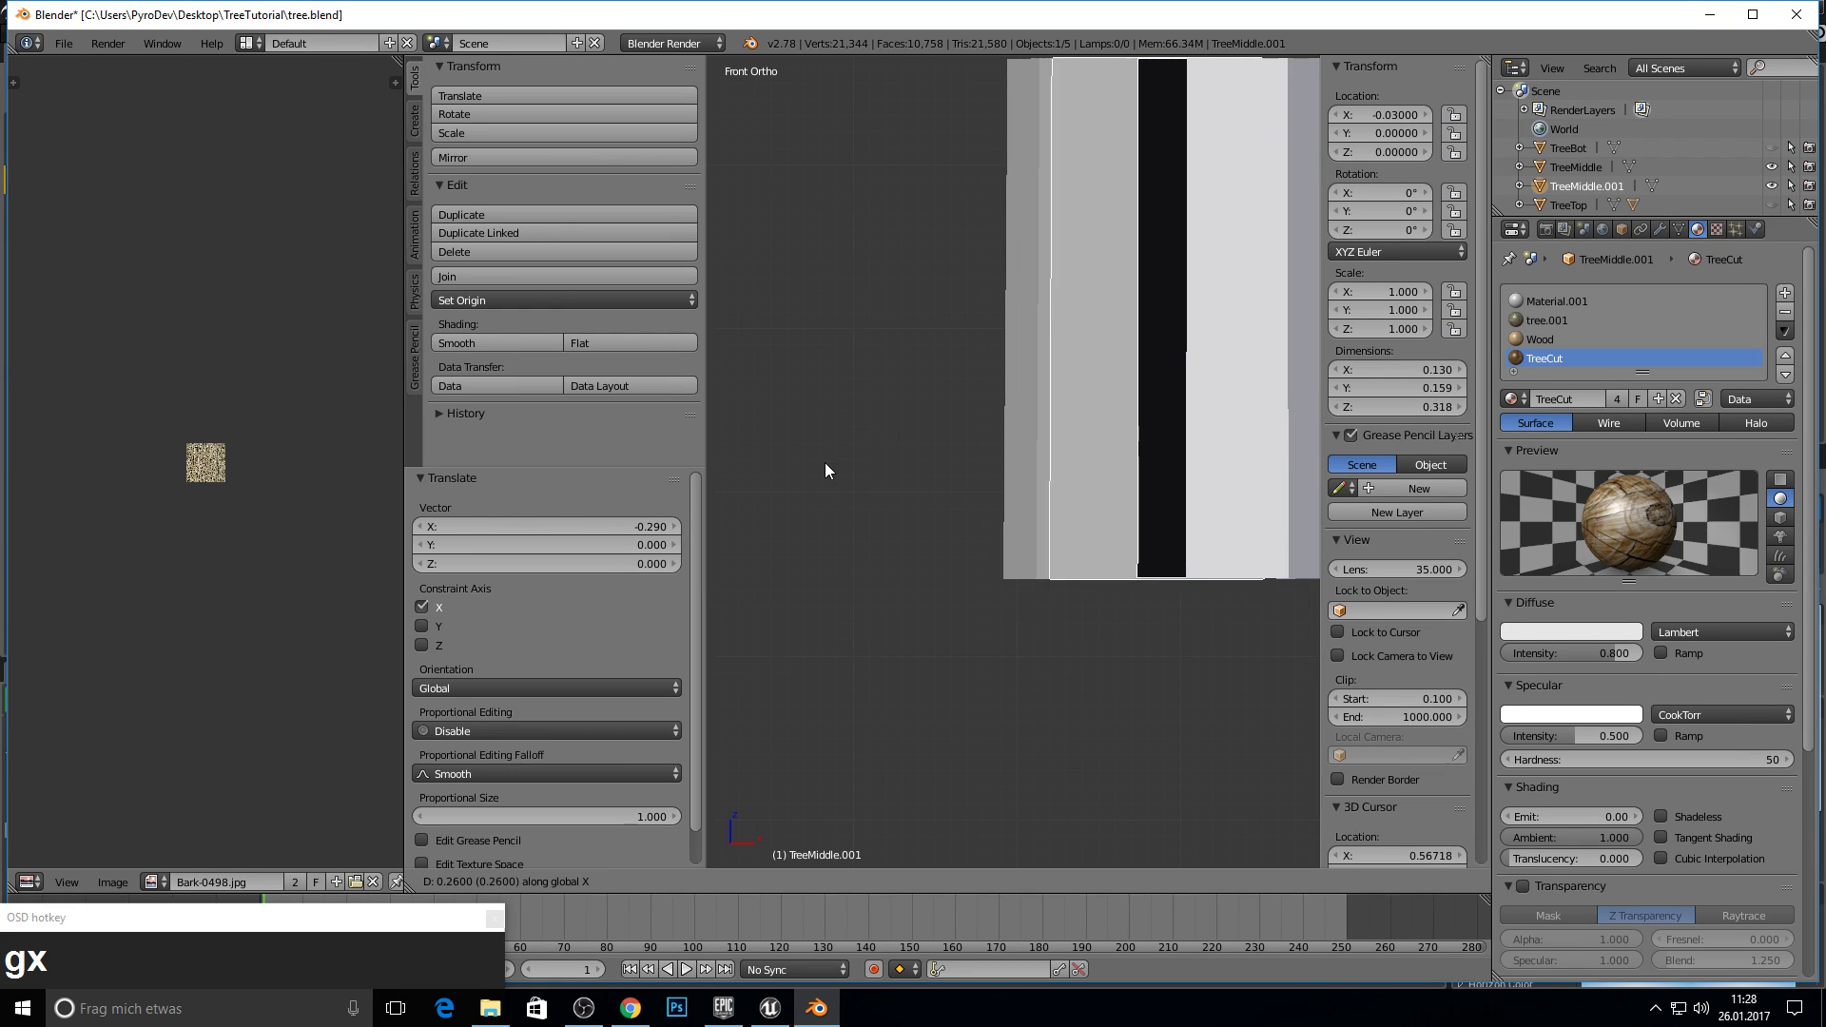
{"action": "left_click", "coordinate": [801, 479]}
{"action": "left_click_drag", "start_coordinate": [961, 355], "coordinate": [1026, 556]}
{"action": "key", "text": "x"}
{"action": "key", "text": "Escape"}
{"action": "key", "text": "g"}
{"action": "key", "text": "x"}
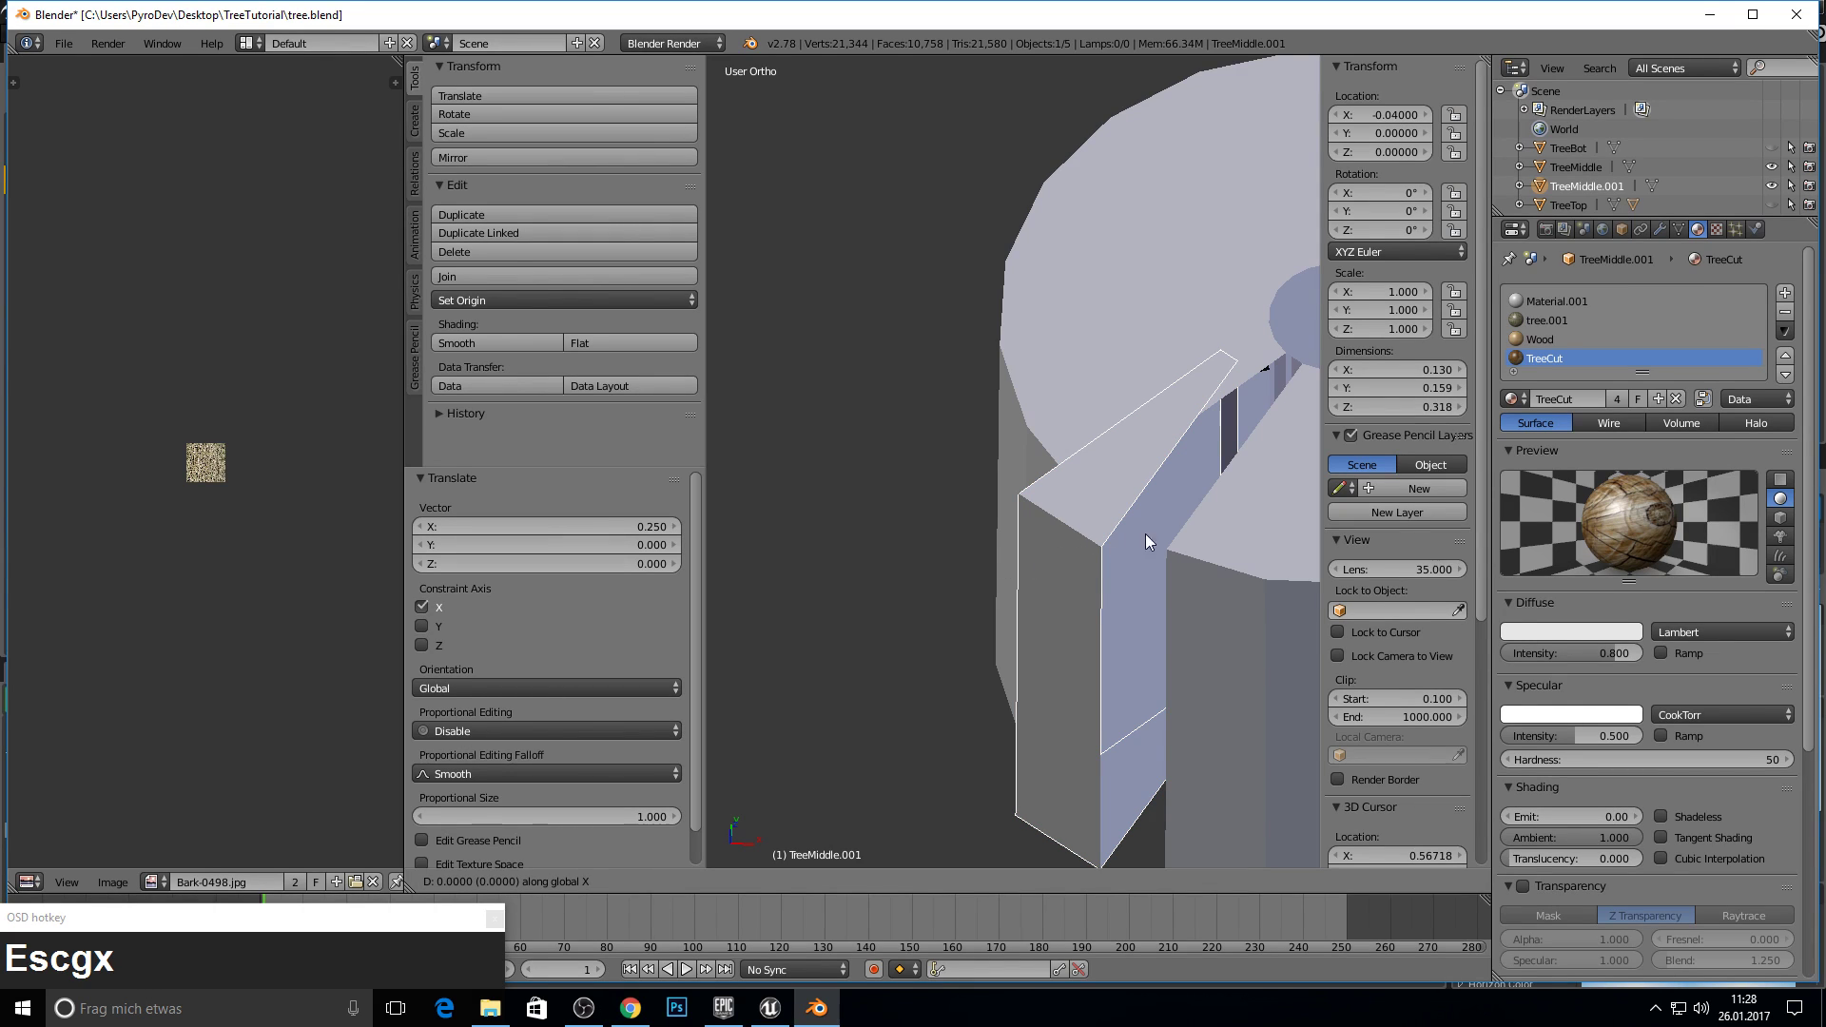
{"action": "middle_click", "coordinate": [1148, 548]}
{"action": "key", "text": "Escape"}
{"action": "left_click_drag", "start_coordinate": [1169, 601], "coordinate": [1194, 559]}
- From Front view, fine-tune the wedge's X position so it sits cleanly apart from the band
{"action": "key", "text": "g"}
{"action": "key", "text": "x"}
{"action": "key", "text": "Escape"}
{"action": "key", "text": "KP_1"}
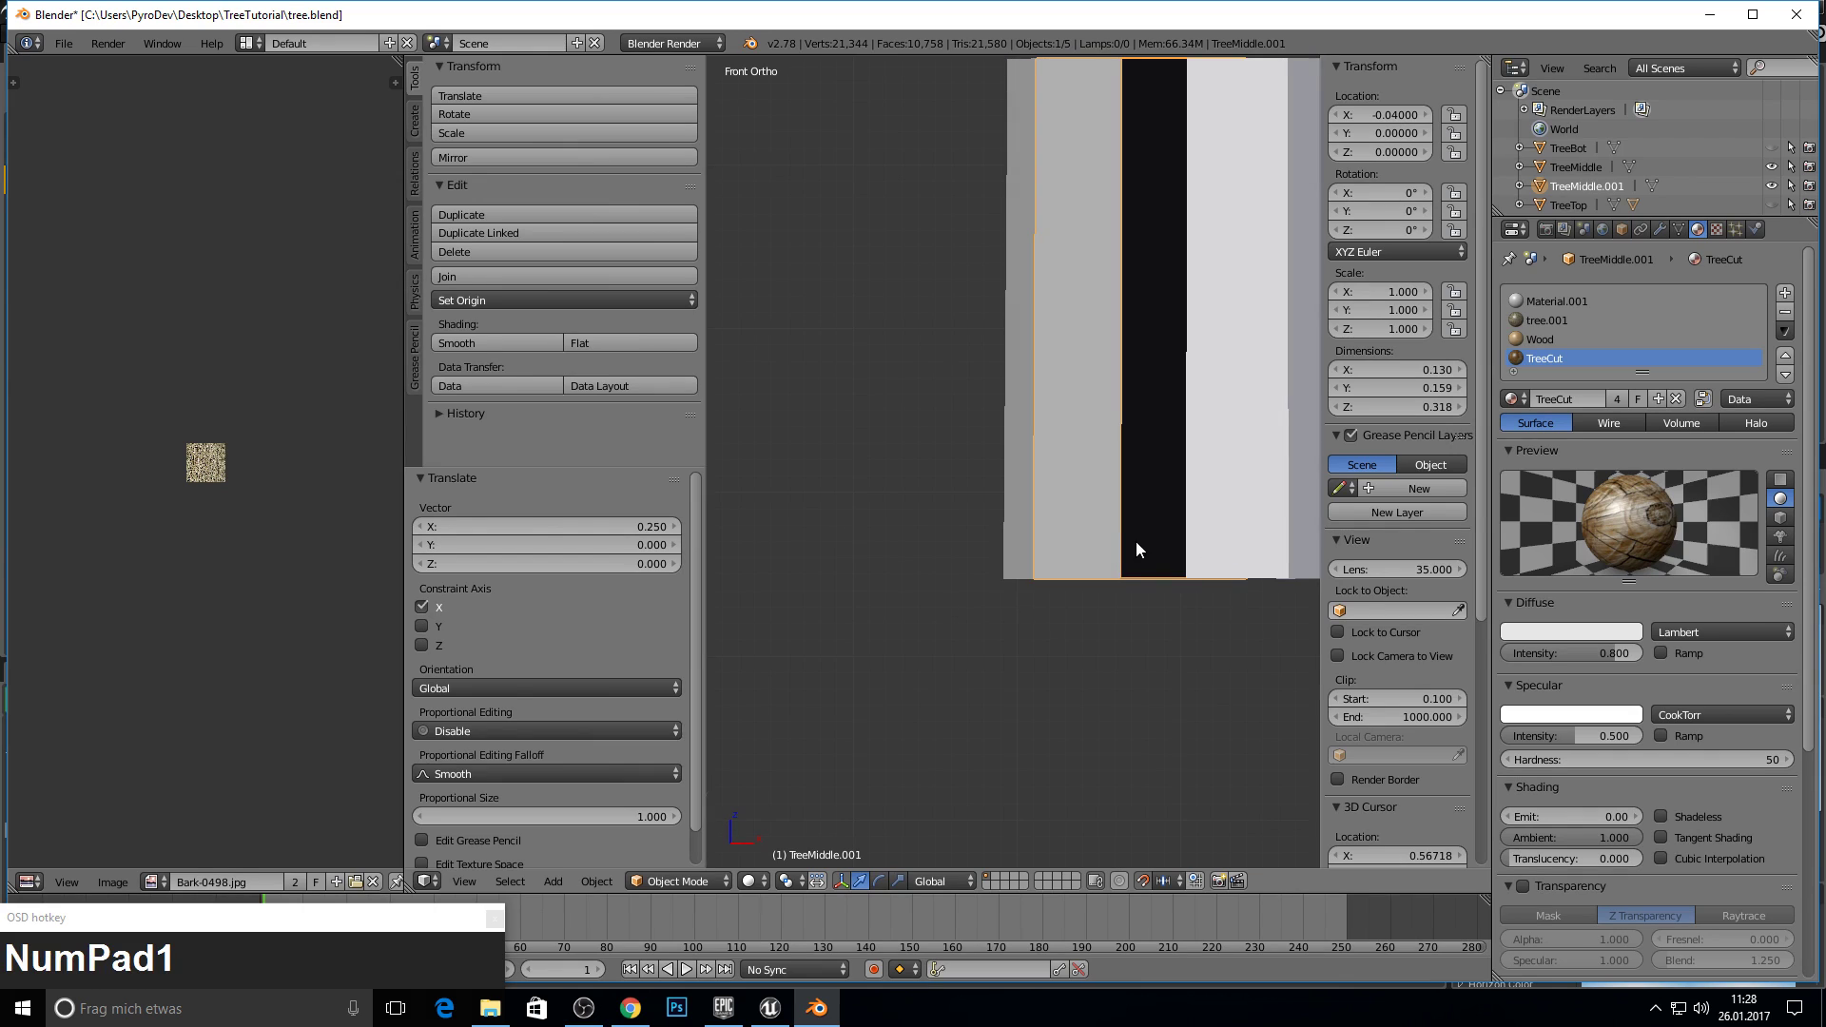
{"action": "key", "text": "g"}
{"action": "key", "text": "x"}
{"action": "left_click", "coordinate": [1212, 546]}
{"action": "left_click_drag", "start_coordinate": [1062, 435], "coordinate": [1017, 538]}
{"action": "key", "text": "KP_1"}
{"action": "scroll", "scroll_direction": "down", "scroll_amount": 3}
{"action": "key", "text": "g"}
{"action": "key", "text": "x"}
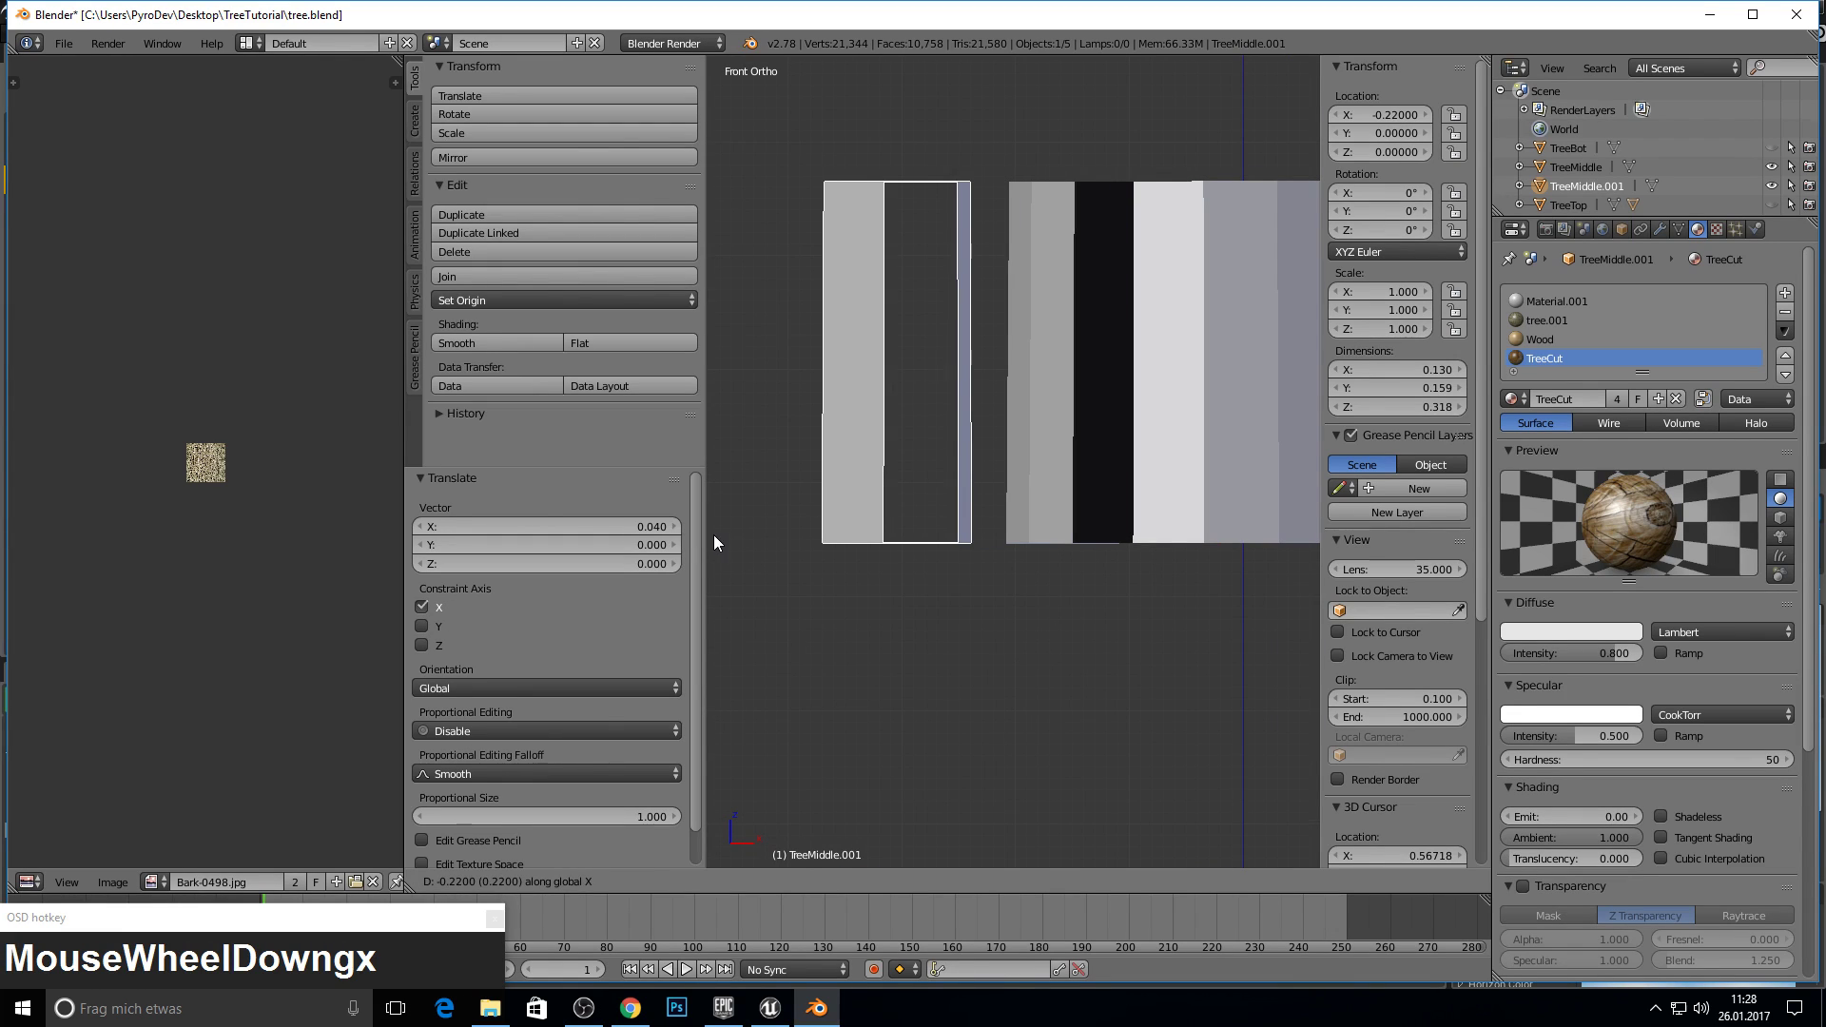
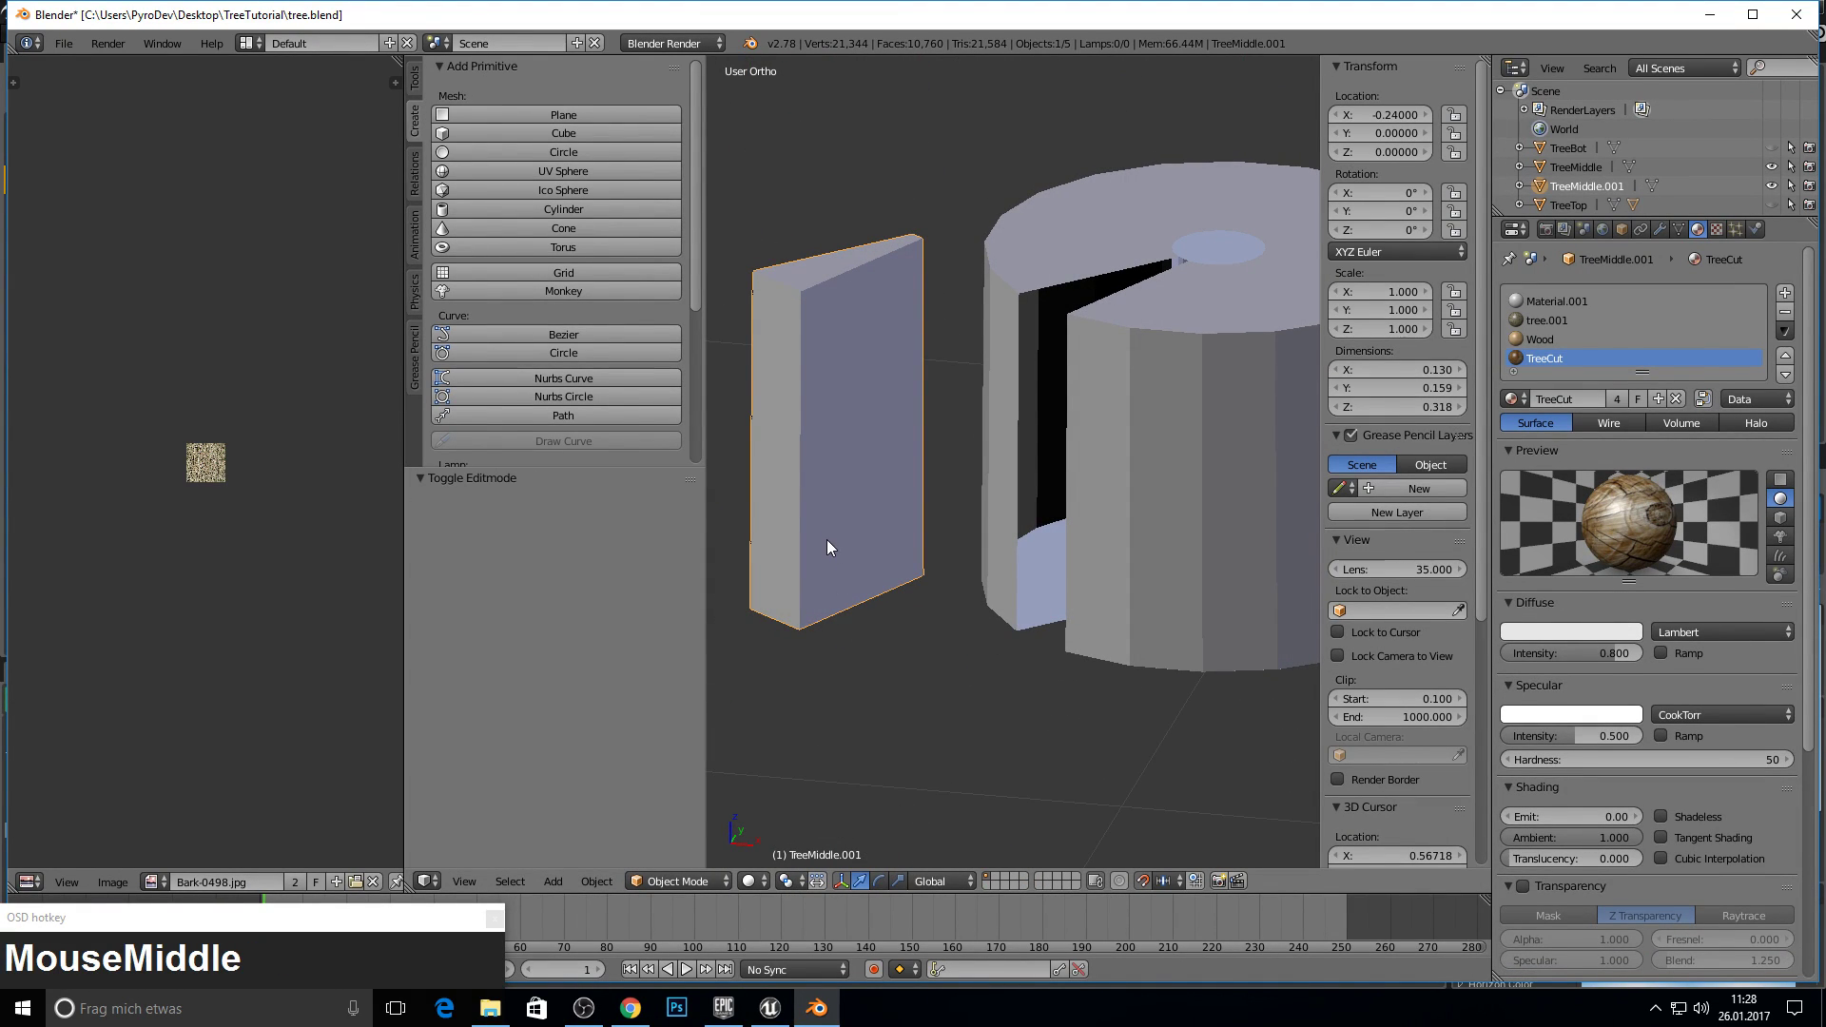
- Enter Edit Mode on the separated TreeMiddle.001 wedge to assign its Wood material
{"action": "key", "text": "Tab"}
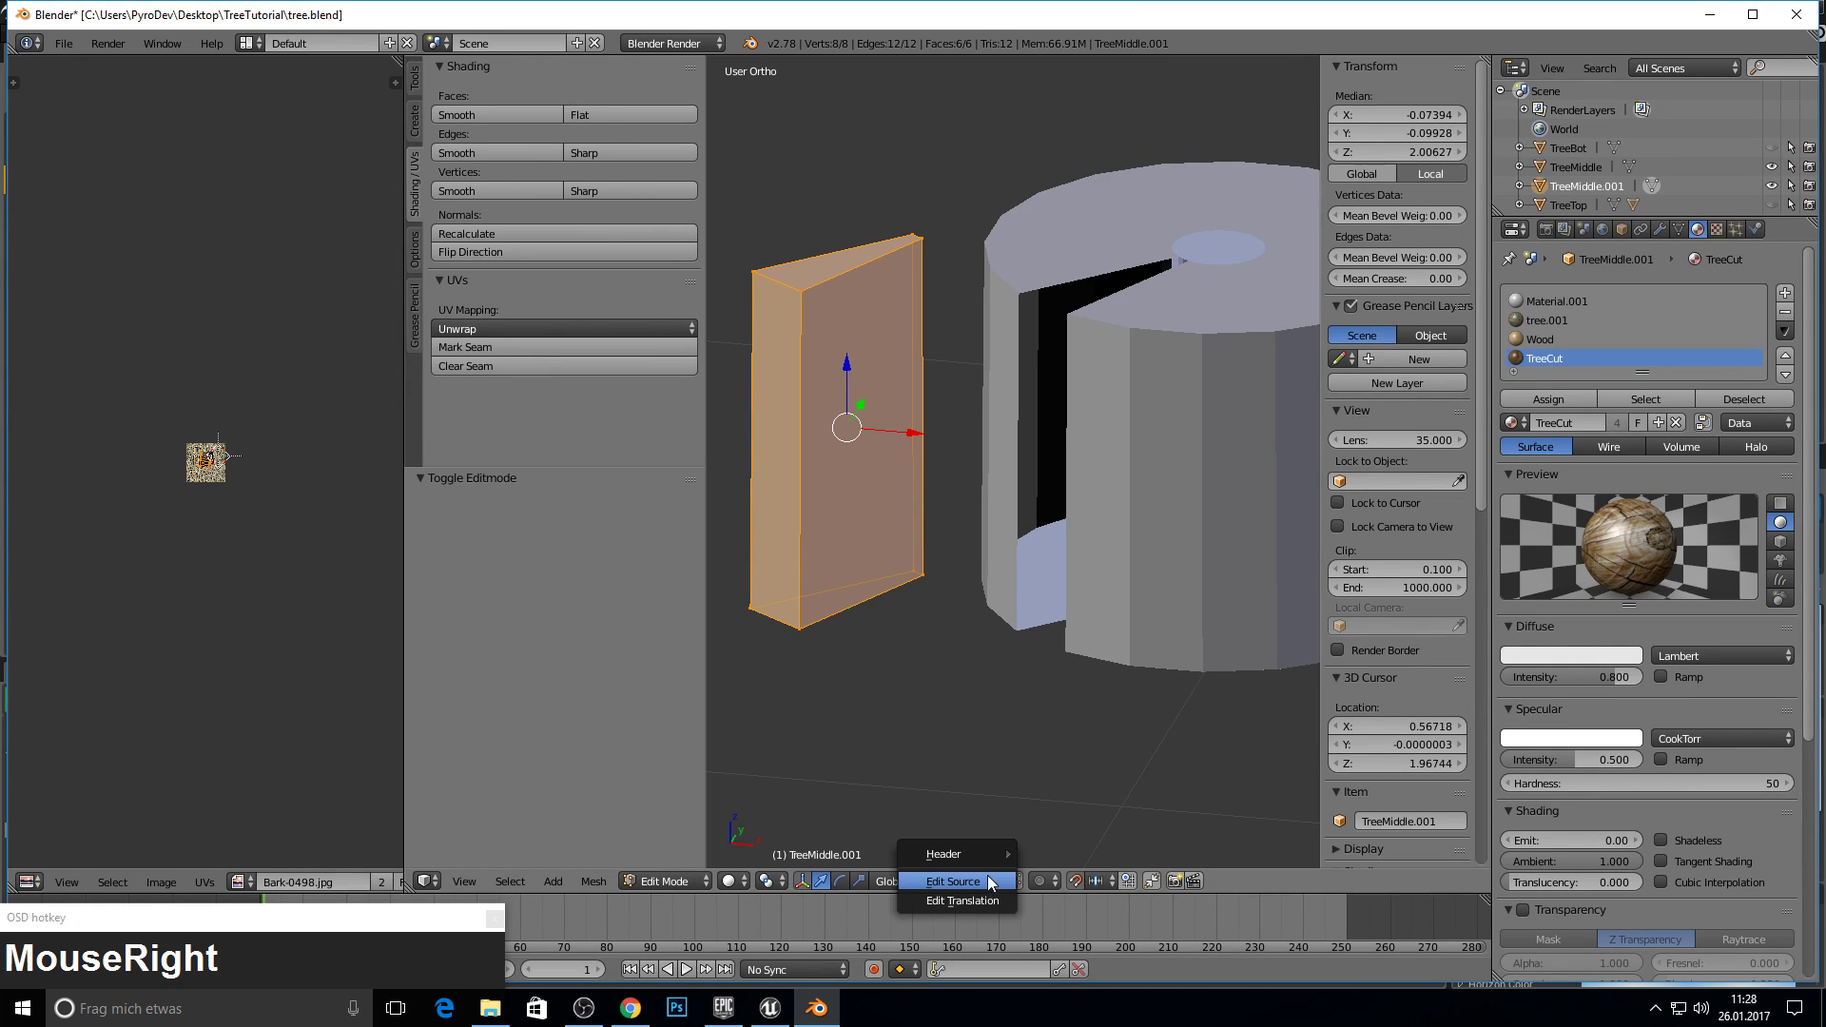
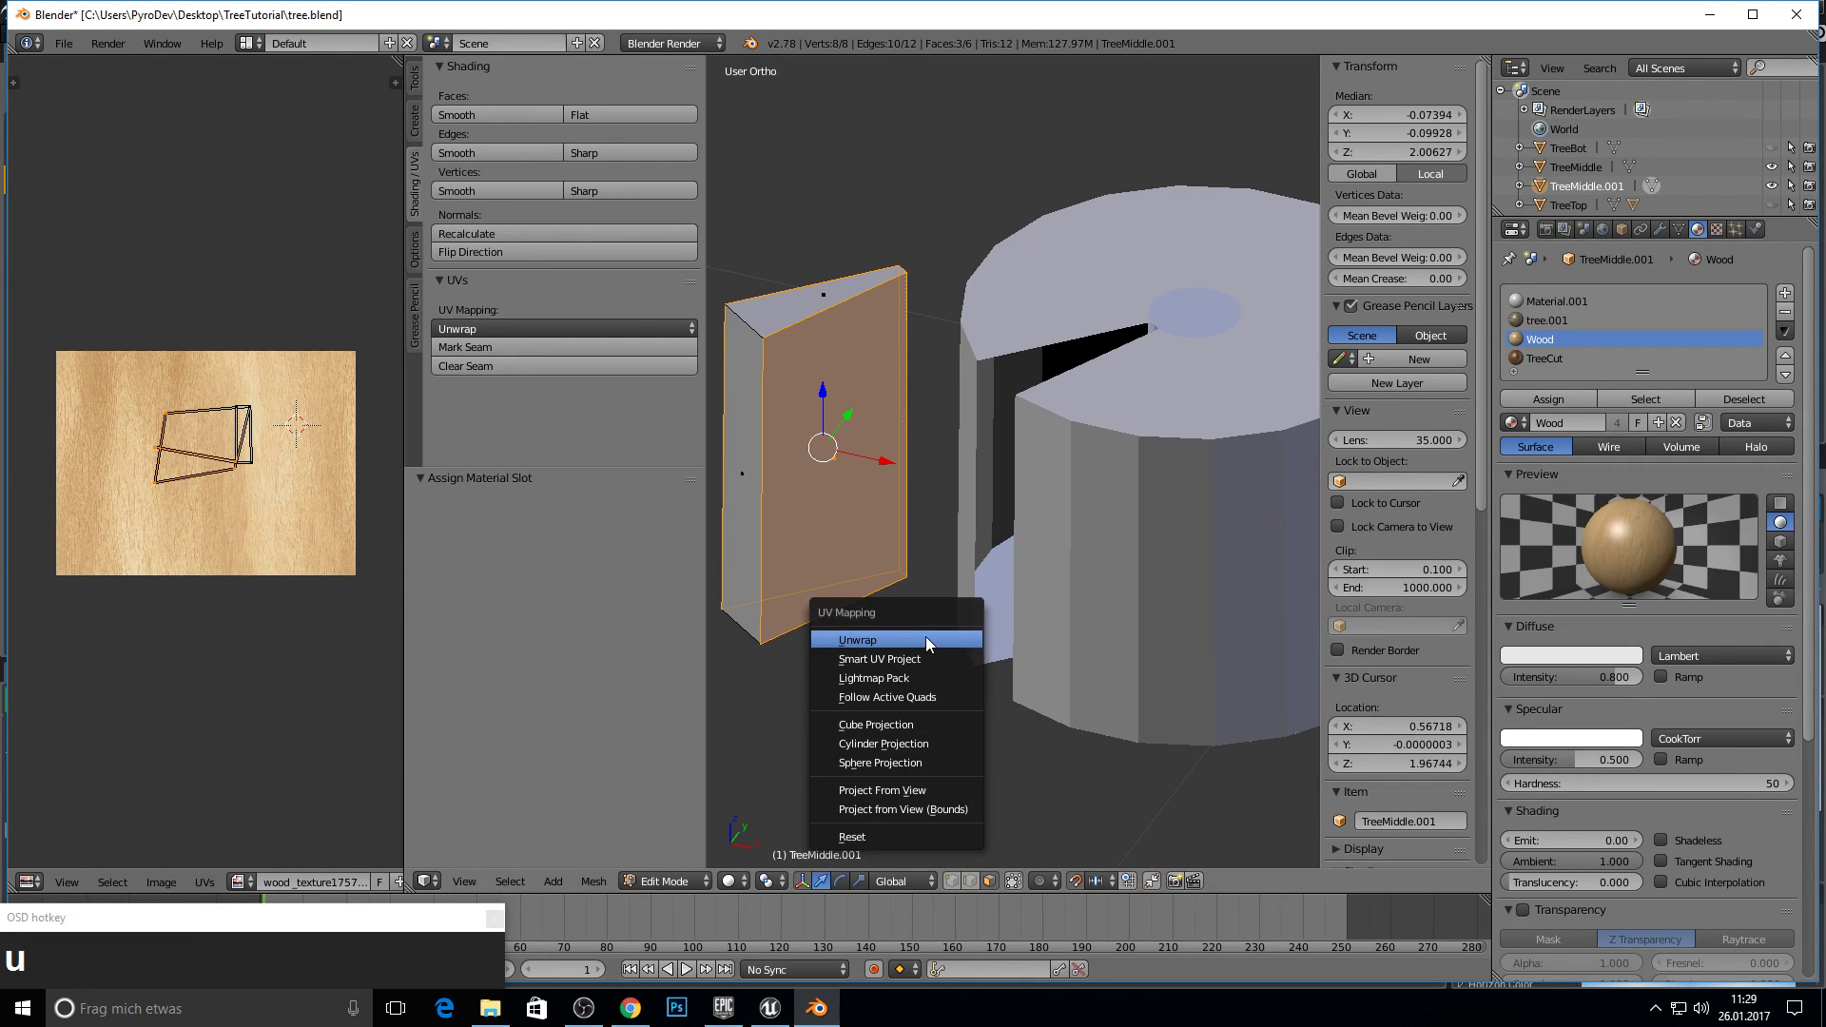
- Smart UV Project the wedge's faces over the wood-grain texture
{"action": "key", "text": "u"}
{"action": "left_click", "coordinate": [816, 566]}
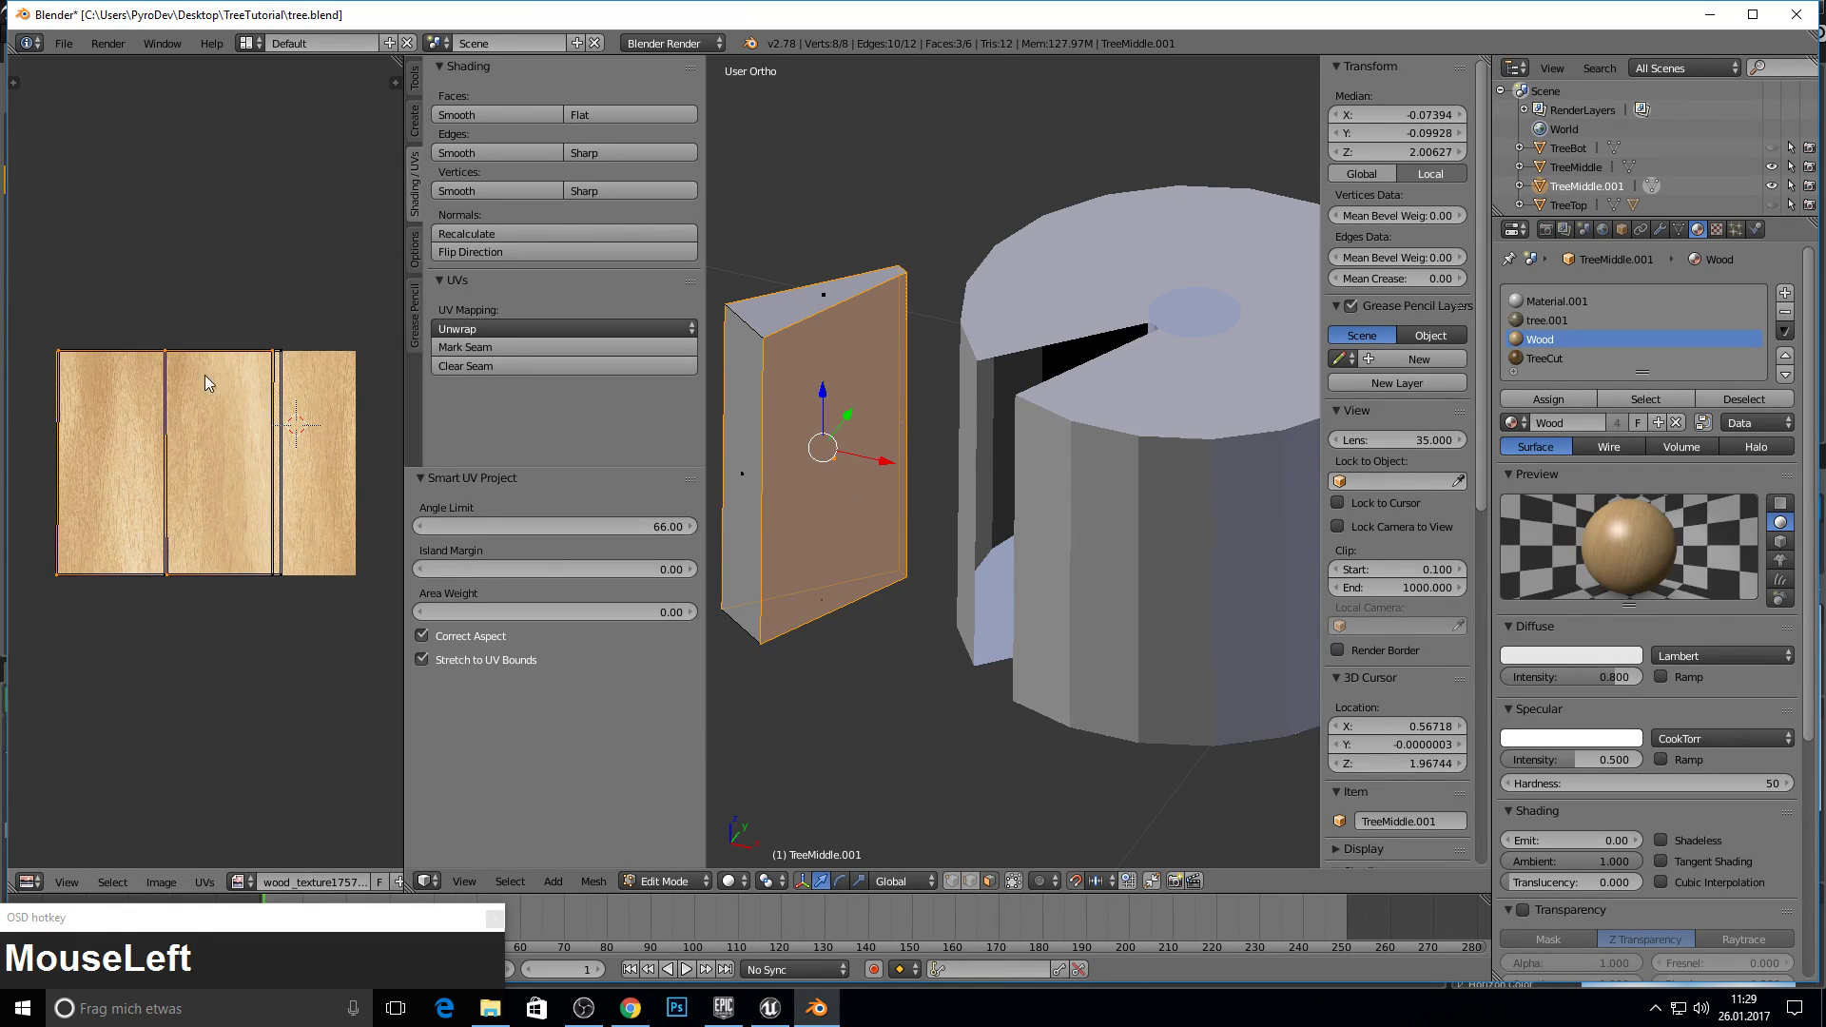
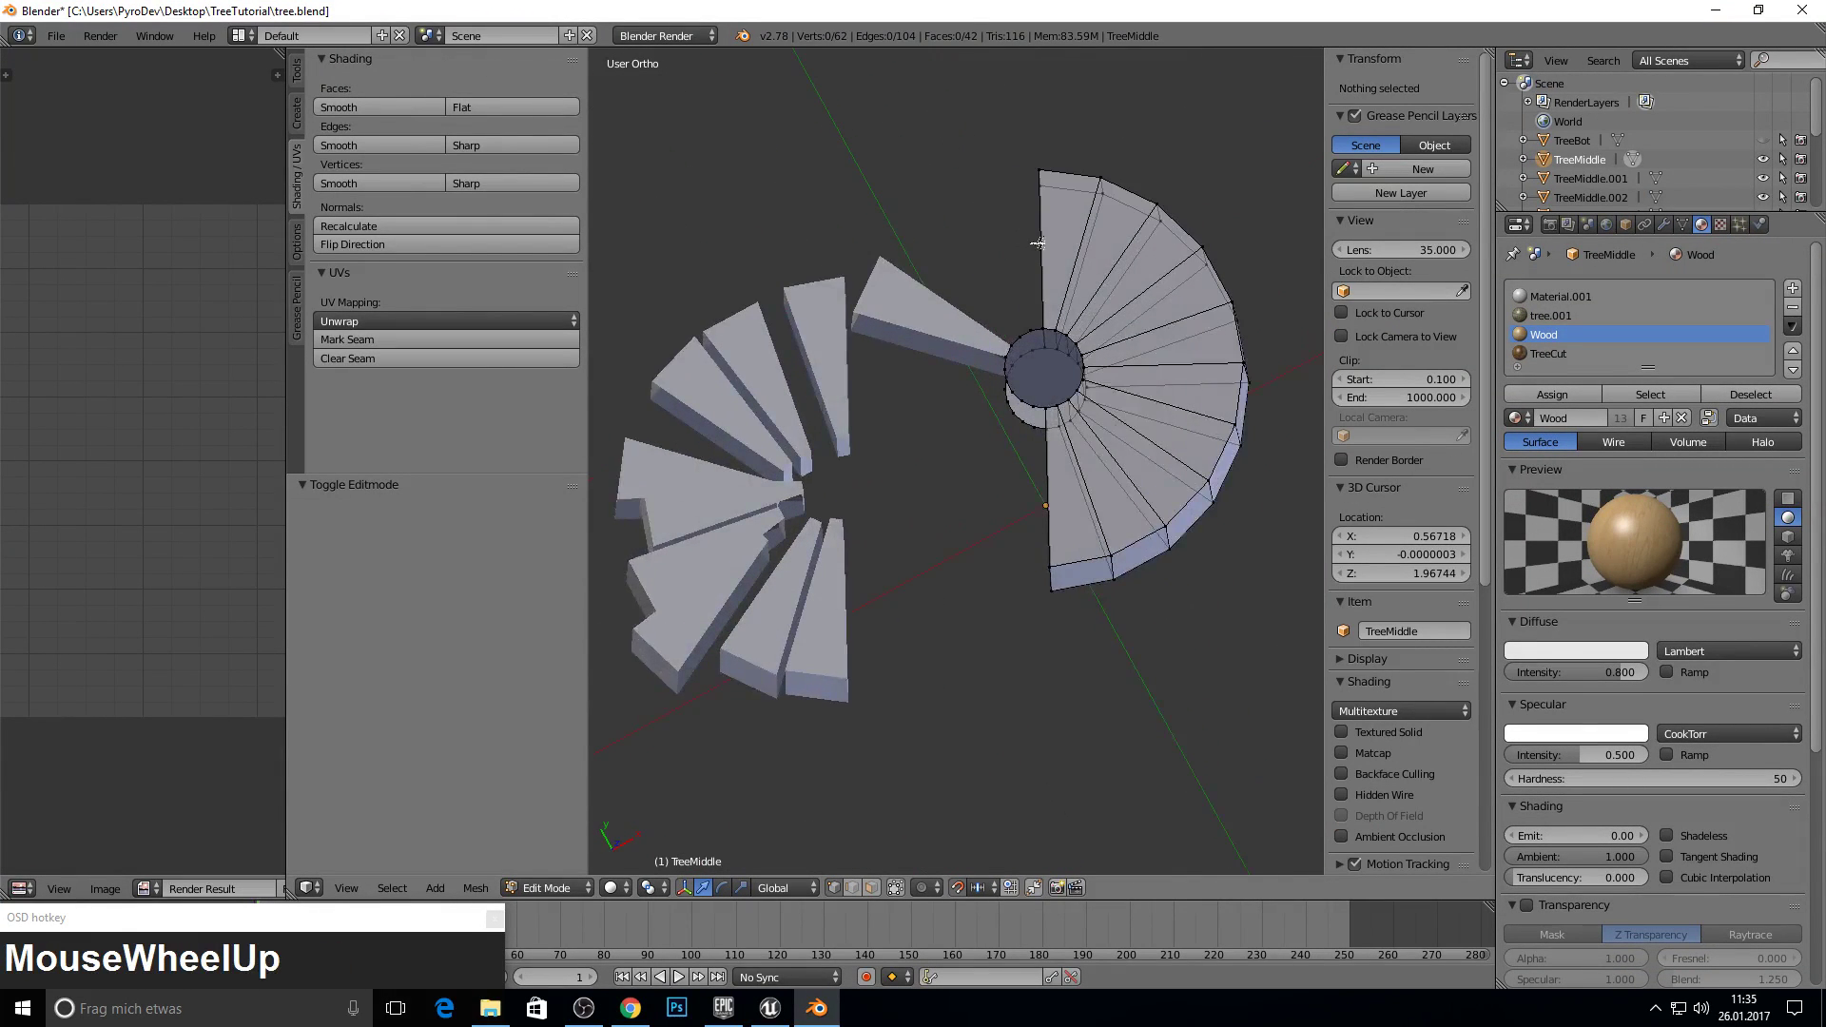
- From Top view, separate another wedge's faces with P > Selection and leave Edit Mode
{"action": "key", "text": "KP_7"}
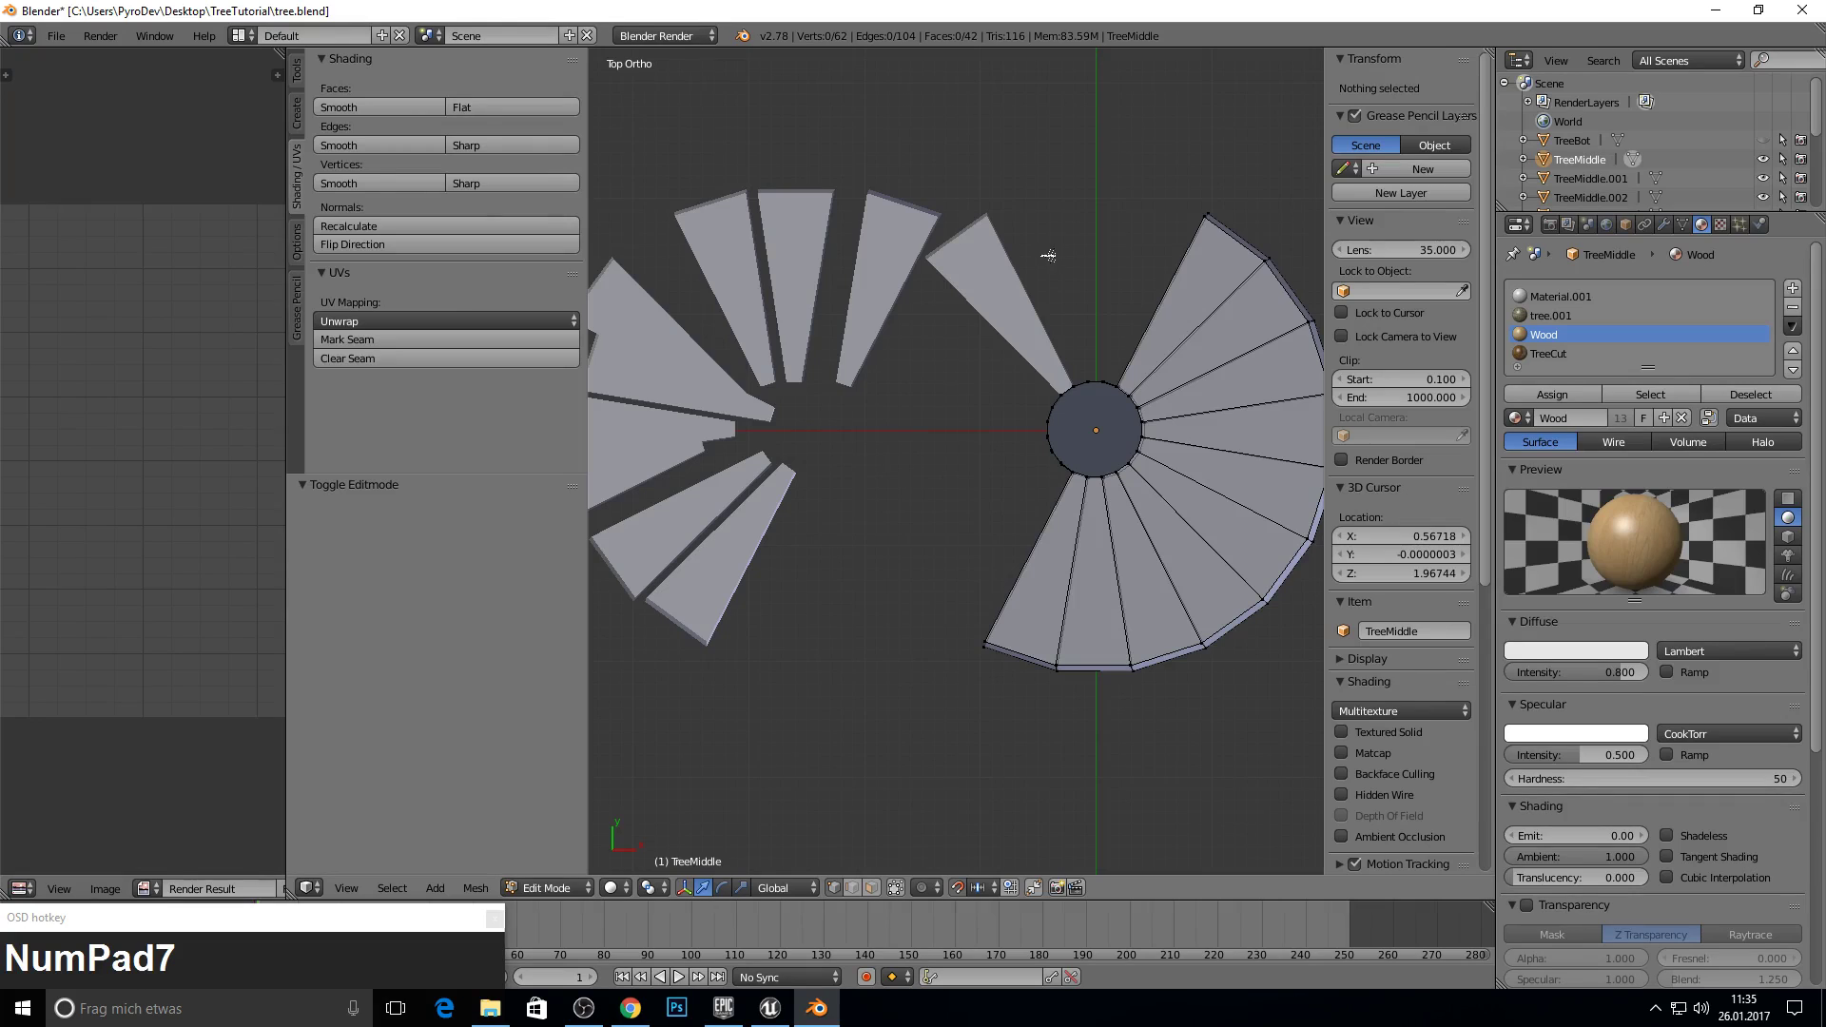
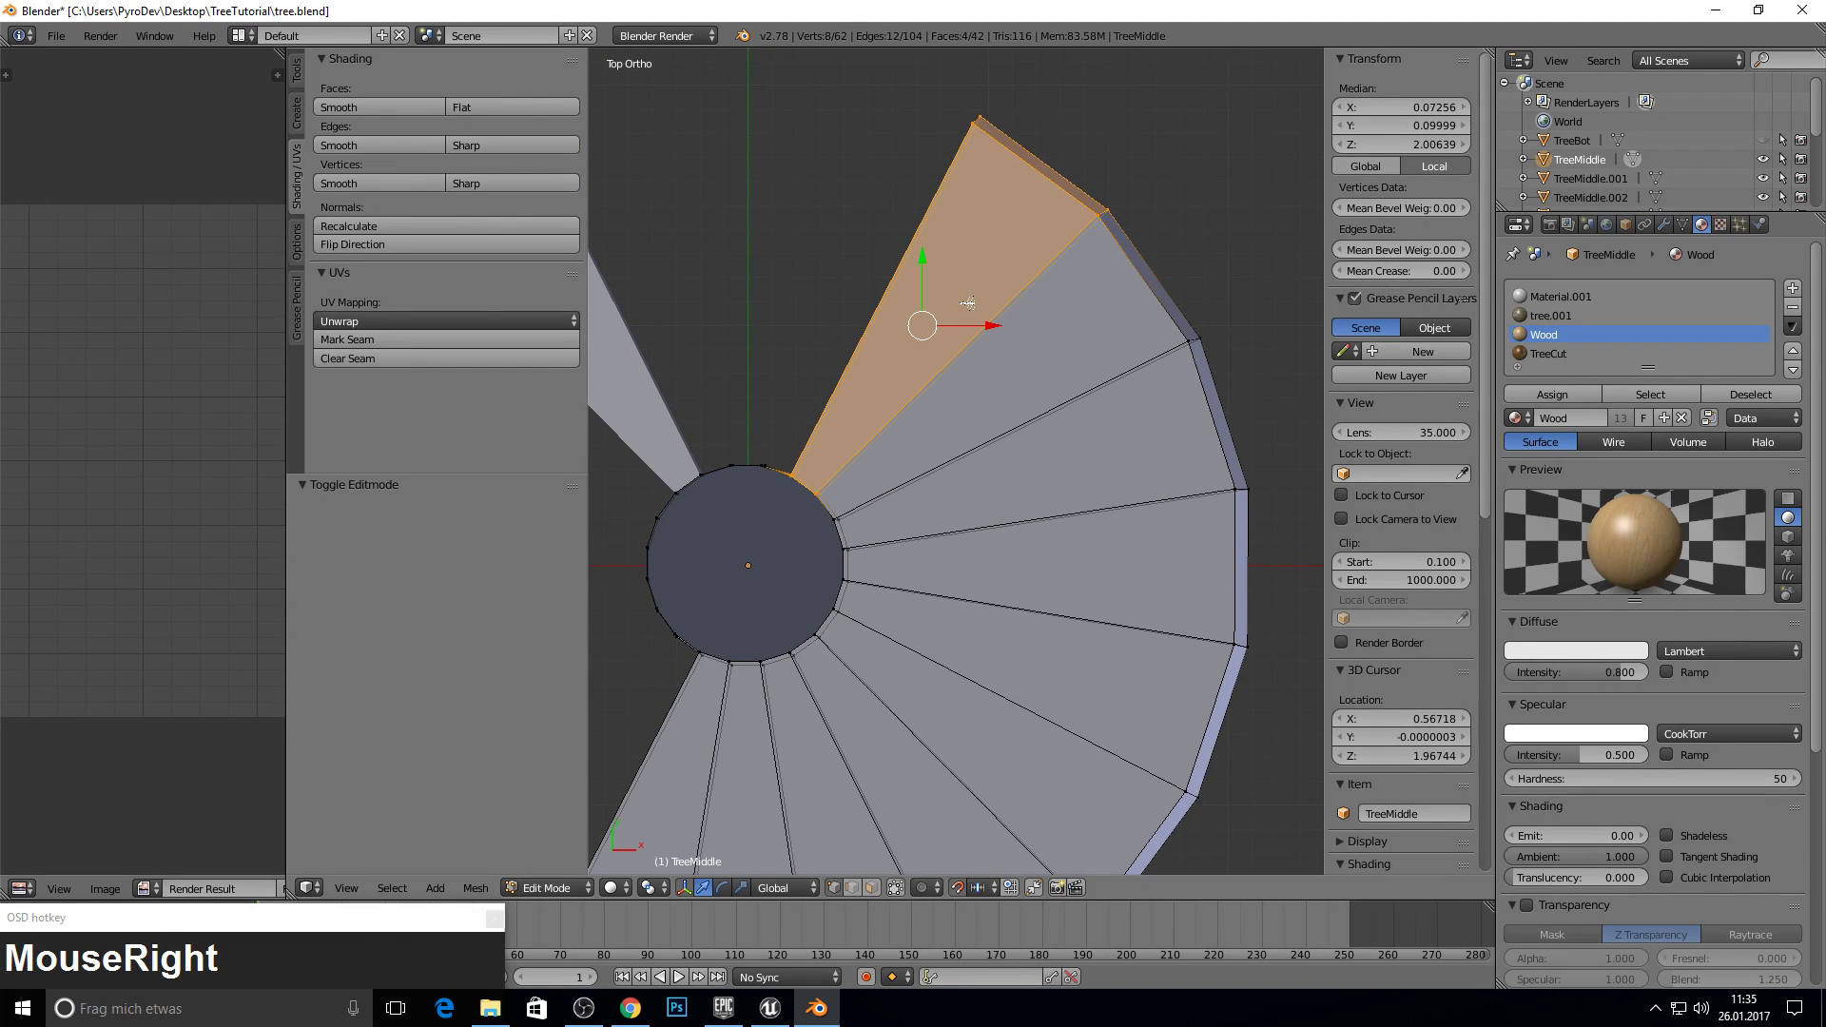
{"action": "key", "text": "p"}
{"action": "left_click", "coordinate": [970, 307]}
{"action": "key", "text": "a"}
{"action": "key", "text": "a"}
{"action": "key", "text": "Tab"}
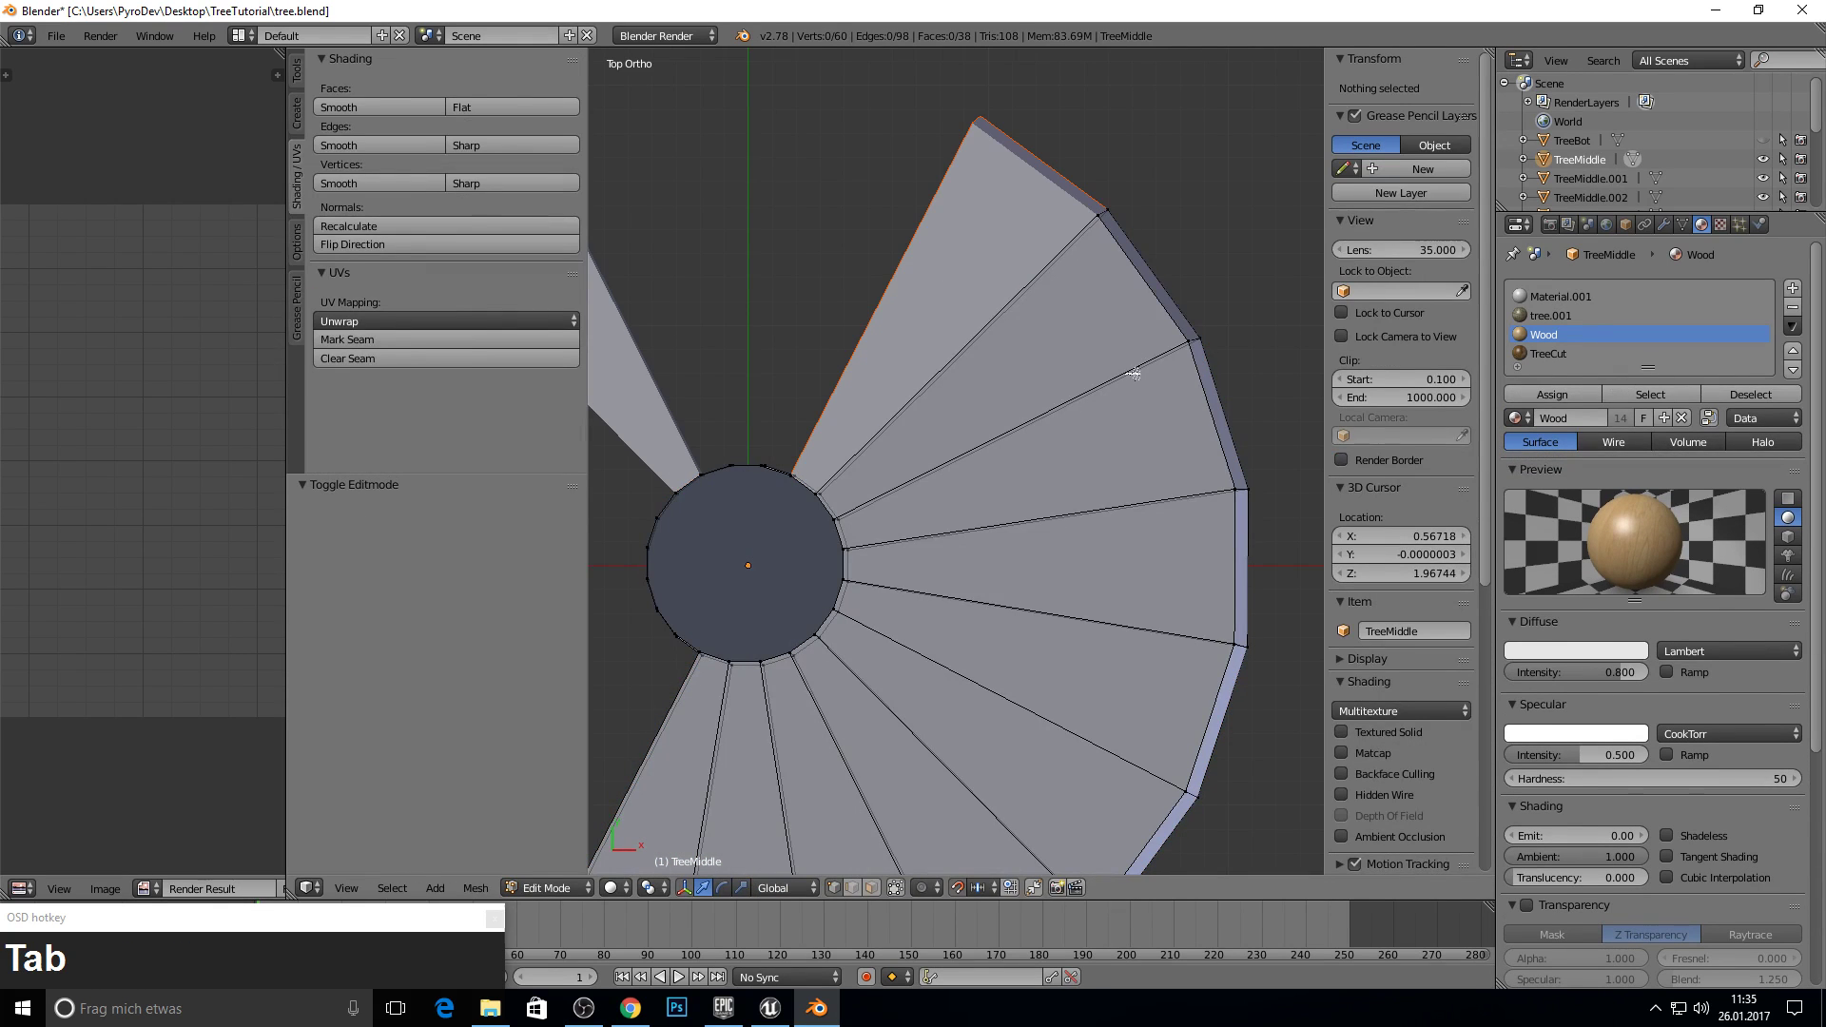
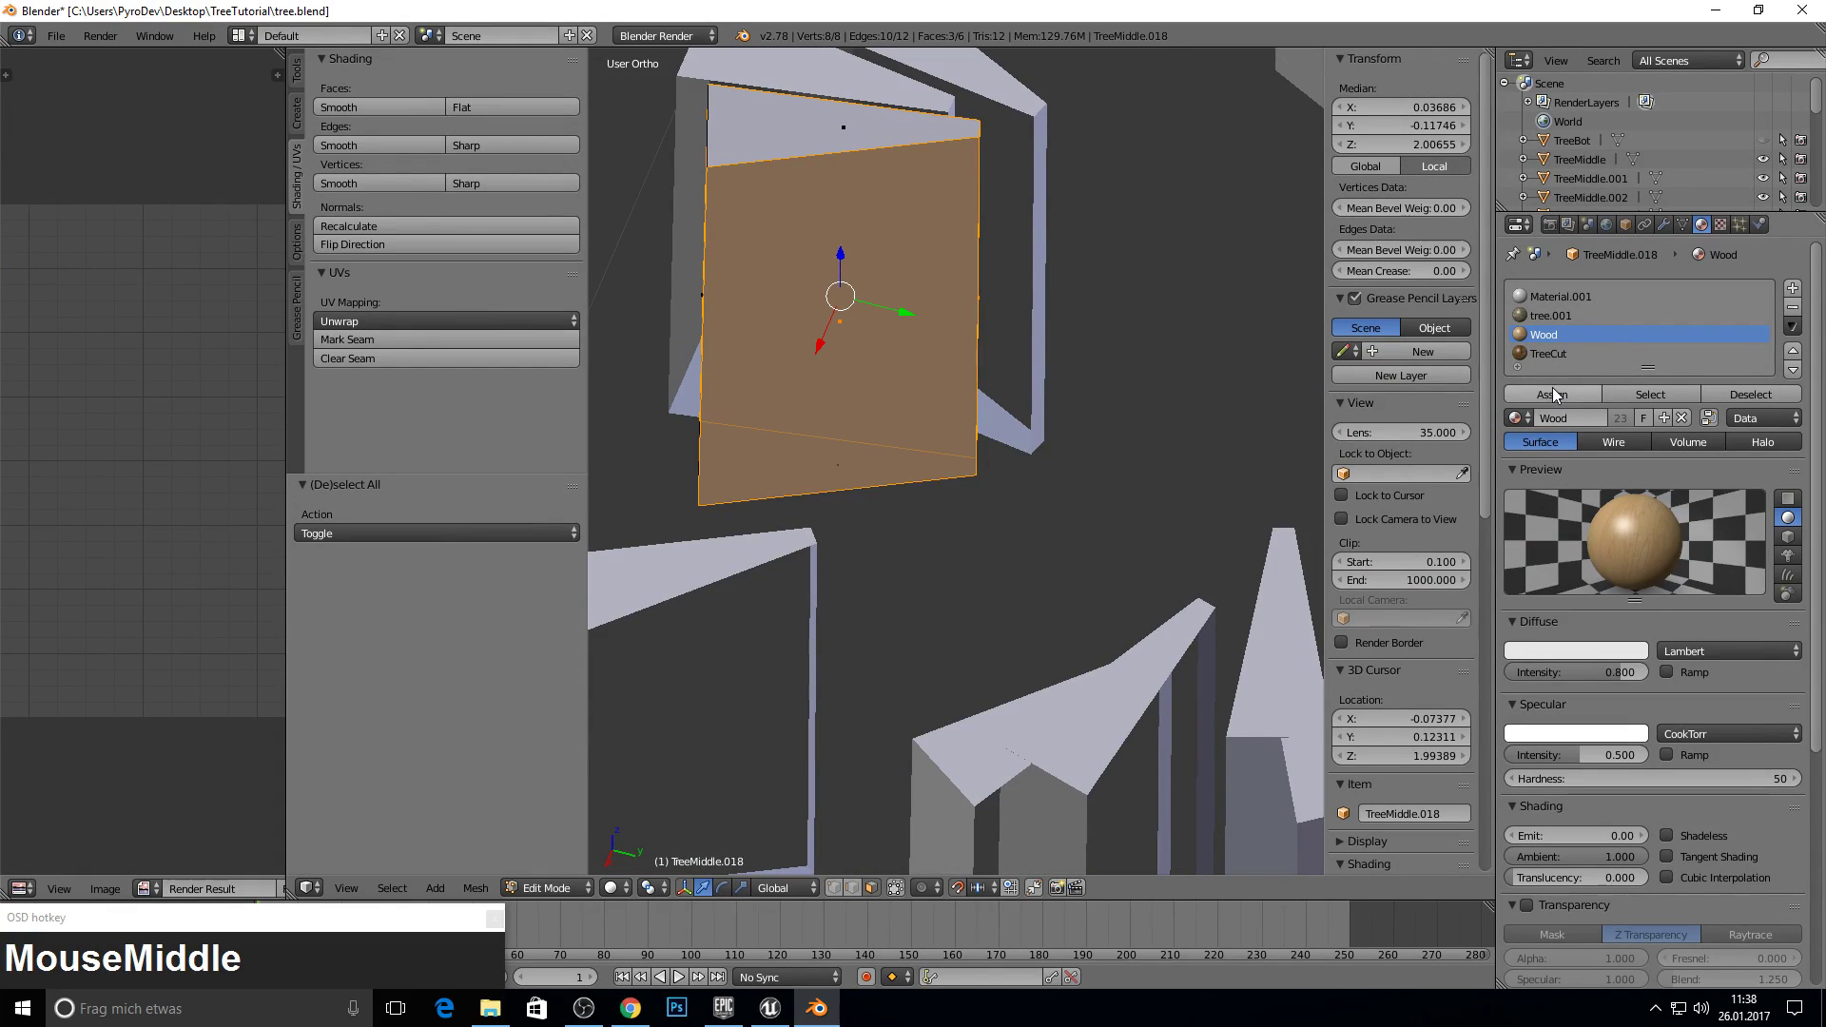
- Browse the loaded texture images to pick wood_texture for TreeMiddle.018
{"action": "left_click", "coordinate": [1556, 394]}
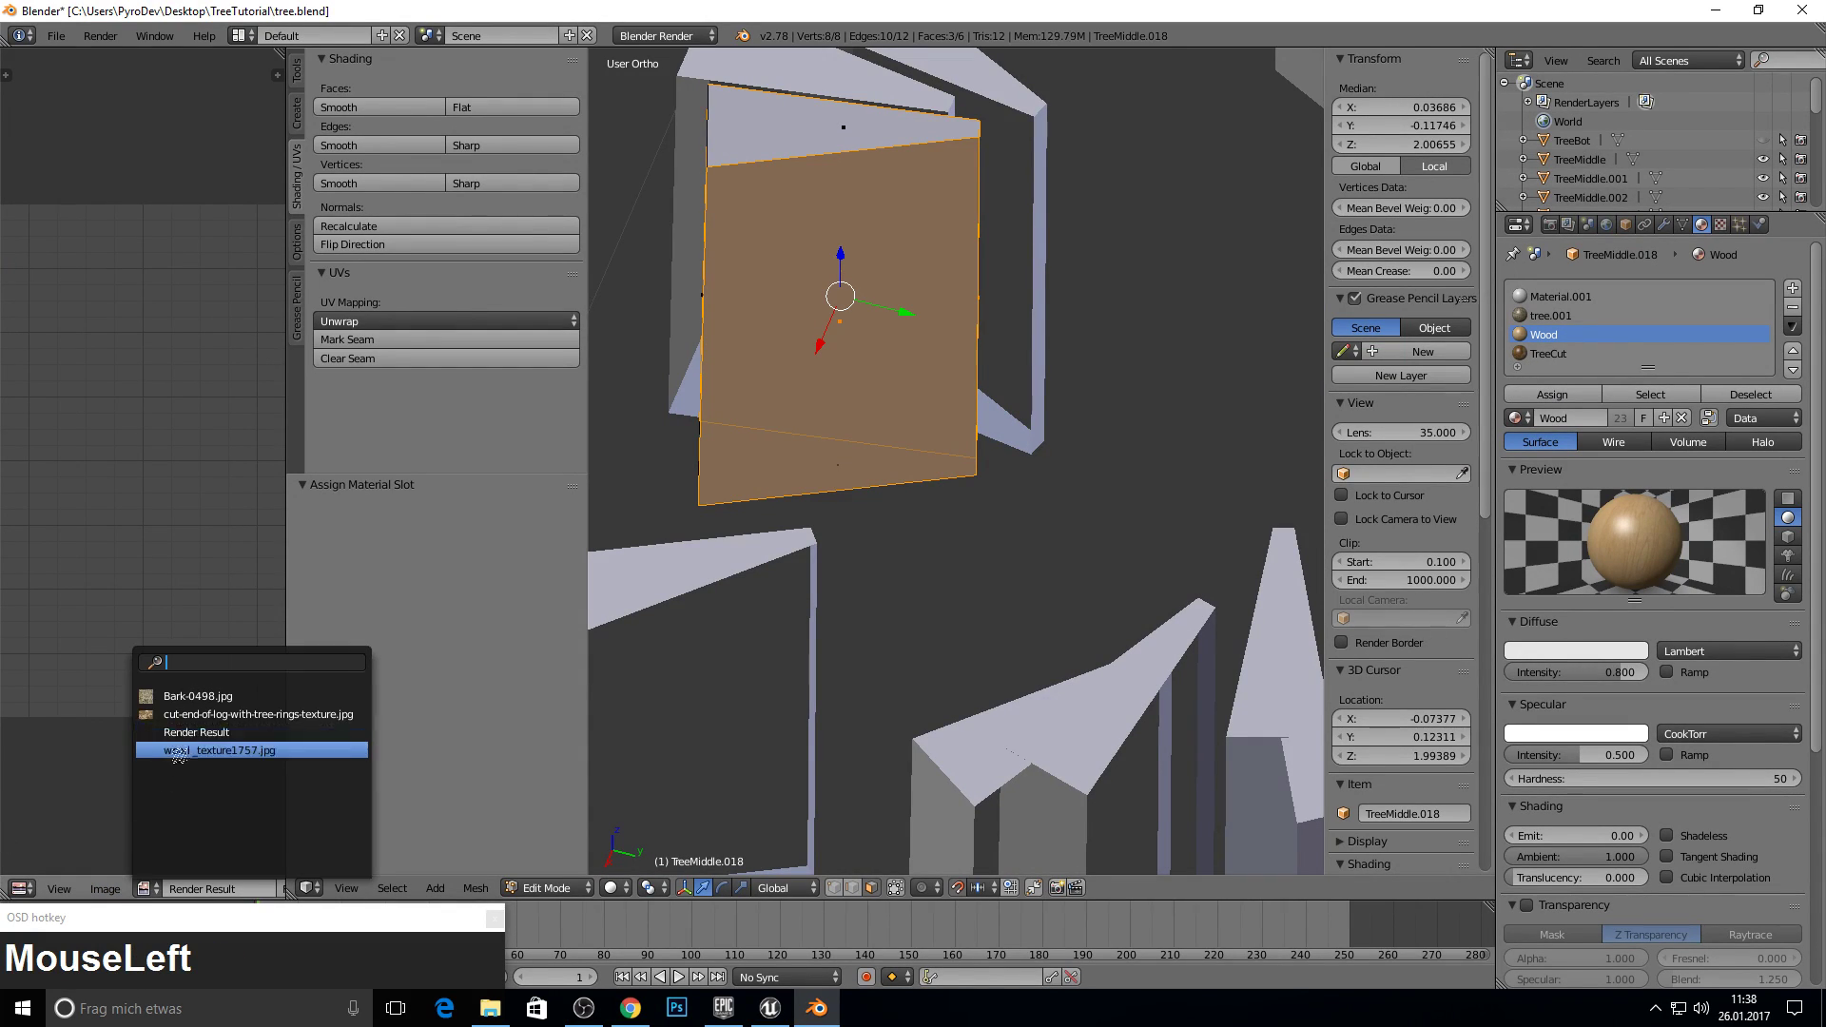
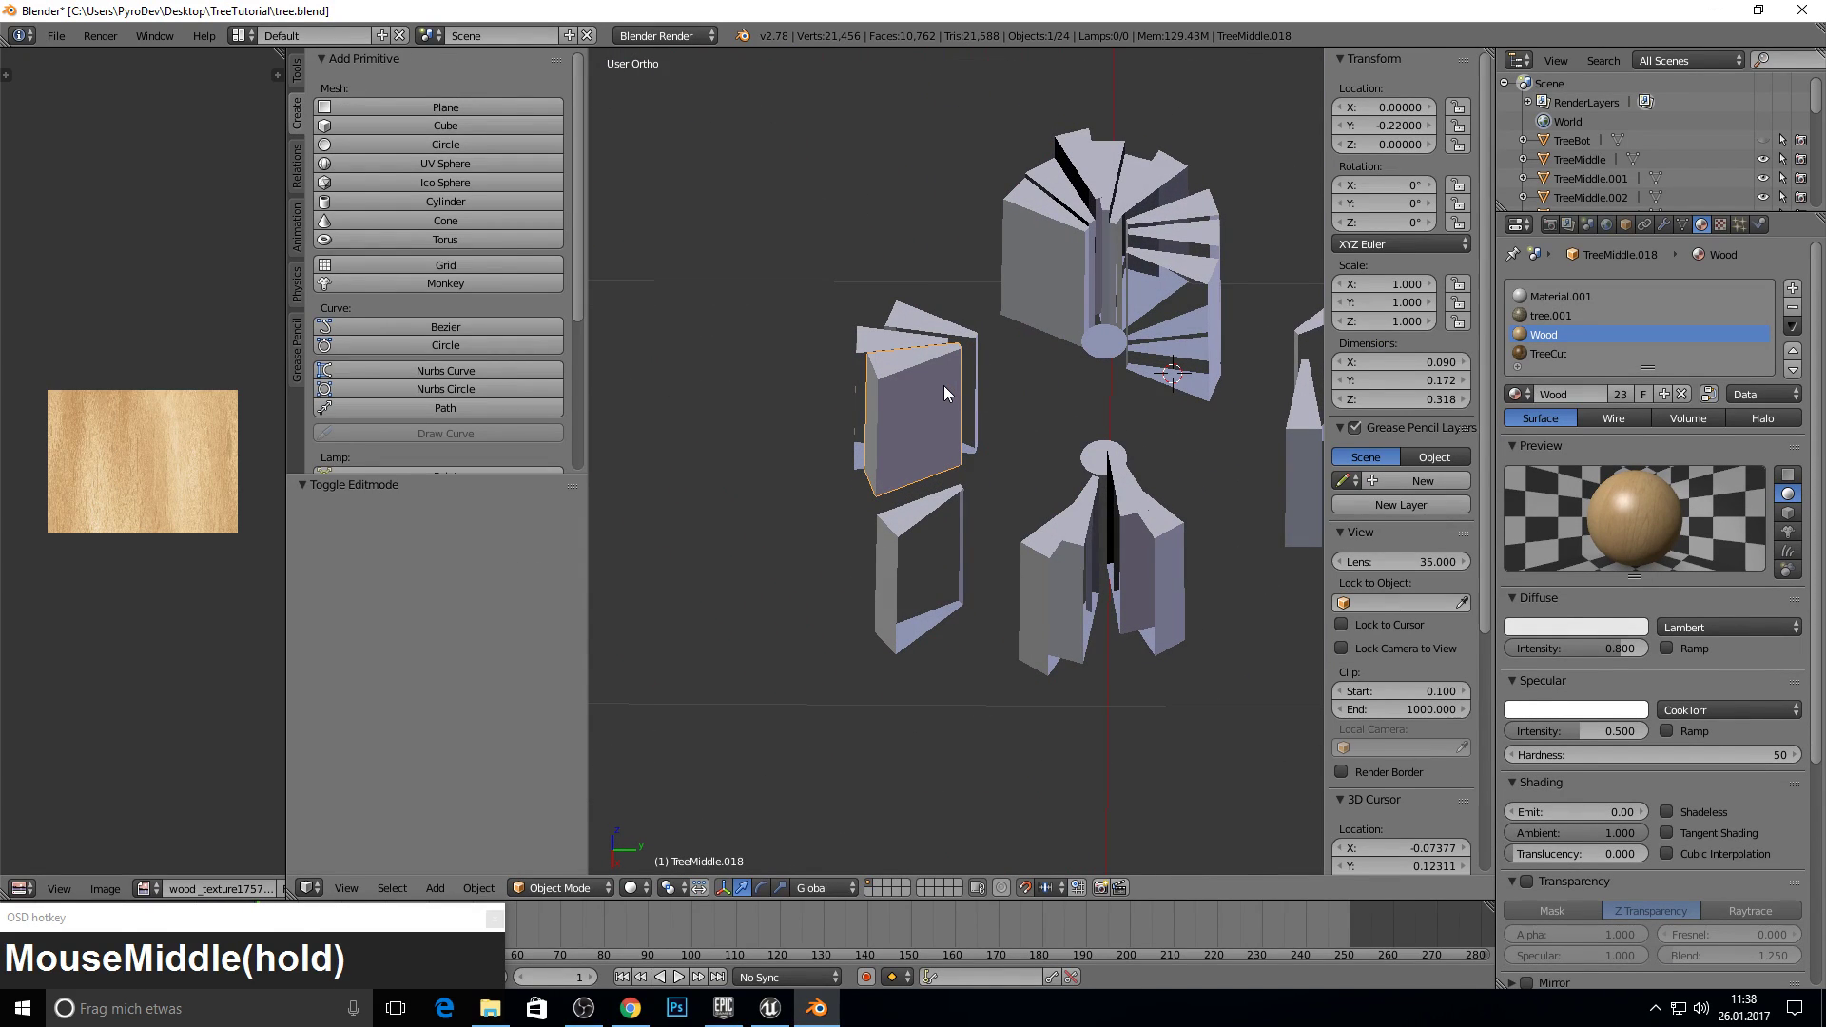
- From the side view, slide TreeMiddle.018 along Y toward its spot around the trunk
{"action": "key", "text": "KP_1"}
{"action": "key", "text": "KP_3"}
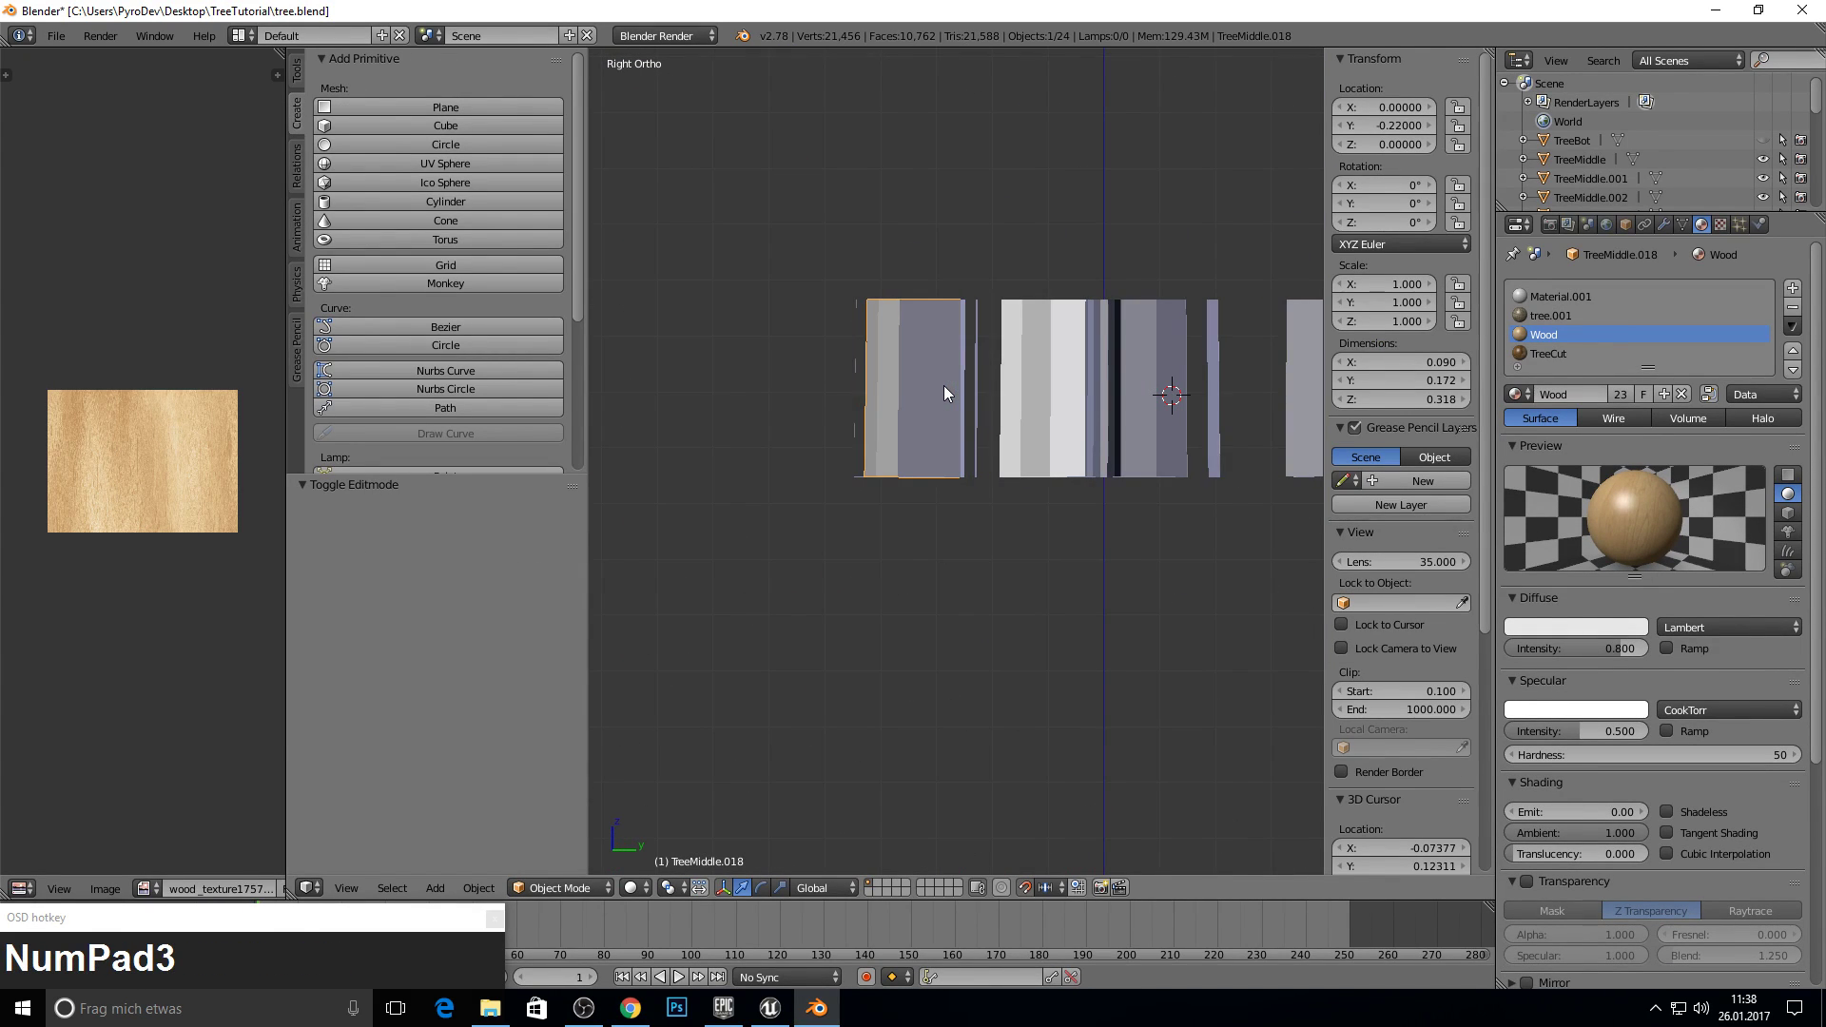
{"action": "key", "text": "g"}
{"action": "key", "text": "y"}
{"action": "left_click", "coordinate": [1074, 404]}
{"action": "middle_click", "coordinate": [1149, 288]}
{"action": "scroll", "scroll_direction": "up", "scroll_amount": 3}
{"action": "middle_click", "coordinate": [1244, 337]}
{"action": "scroll", "scroll_direction": "up", "scroll_amount": 3}
{"action": "middle_click", "coordinate": [886, 478]}
- Refine the wedge's Y position in further side-view moves, orbiting to check alignment
{"action": "key", "text": "KP_1"}
{"action": "key", "text": "KP_3"}
{"action": "key", "text": "g"}
{"action": "key", "text": "y"}
{"action": "left_click", "coordinate": [945, 457]}
{"action": "middle_click", "coordinate": [873, 308]}
{"action": "key", "text": "KP_3"}
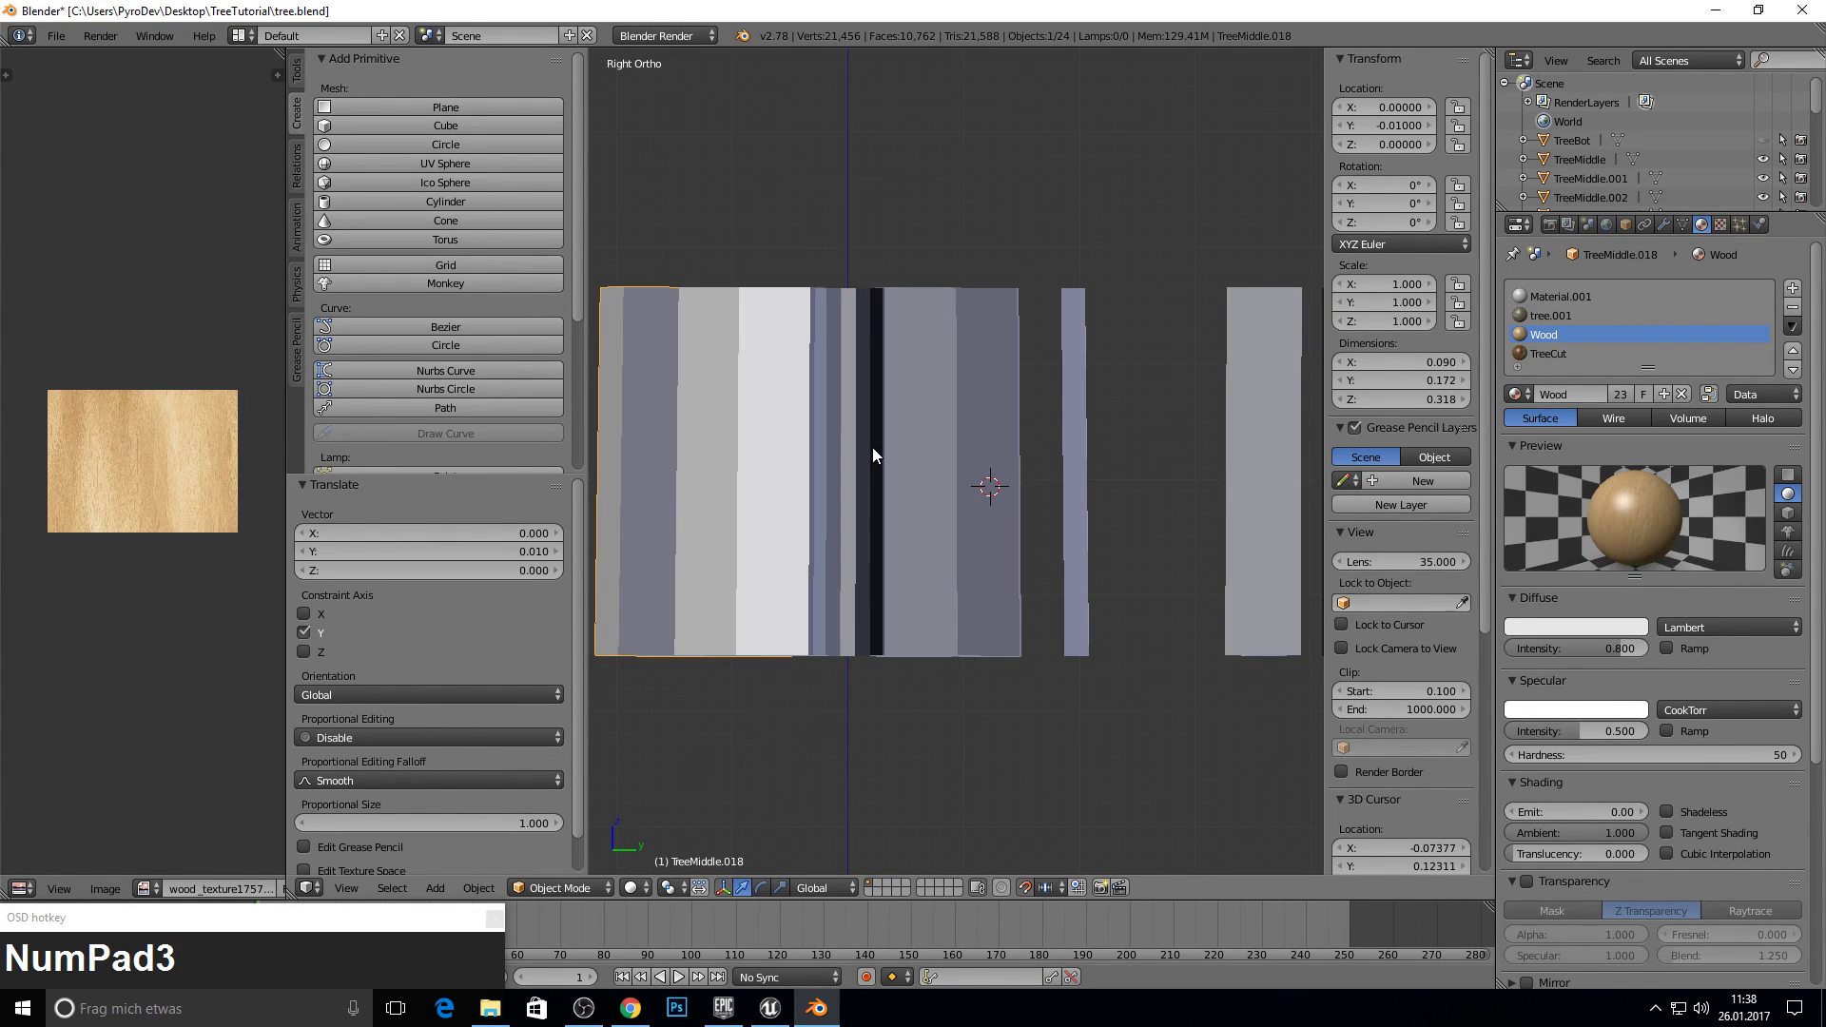
{"action": "key", "text": "KP_3"}
{"action": "key", "text": "g"}
{"action": "key", "text": "y"}
{"action": "left_click", "coordinate": [891, 453]}
{"action": "middle_click", "coordinate": [895, 317]}
{"action": "scroll", "scroll_direction": "down", "scroll_amount": 3}
{"action": "middle_click", "coordinate": [869, 559]}
{"action": "scroll", "scroll_direction": "down", "scroll_amount": 3}
{"action": "left_click_drag", "start_coordinate": [988, 505], "coordinate": [977, 437]}
- Reset the wedge to its original location, then enter Edit Mode and select all its faces
{"action": "right_click", "coordinate": [827, 622]}
{"action": "key", "text": "F10"}
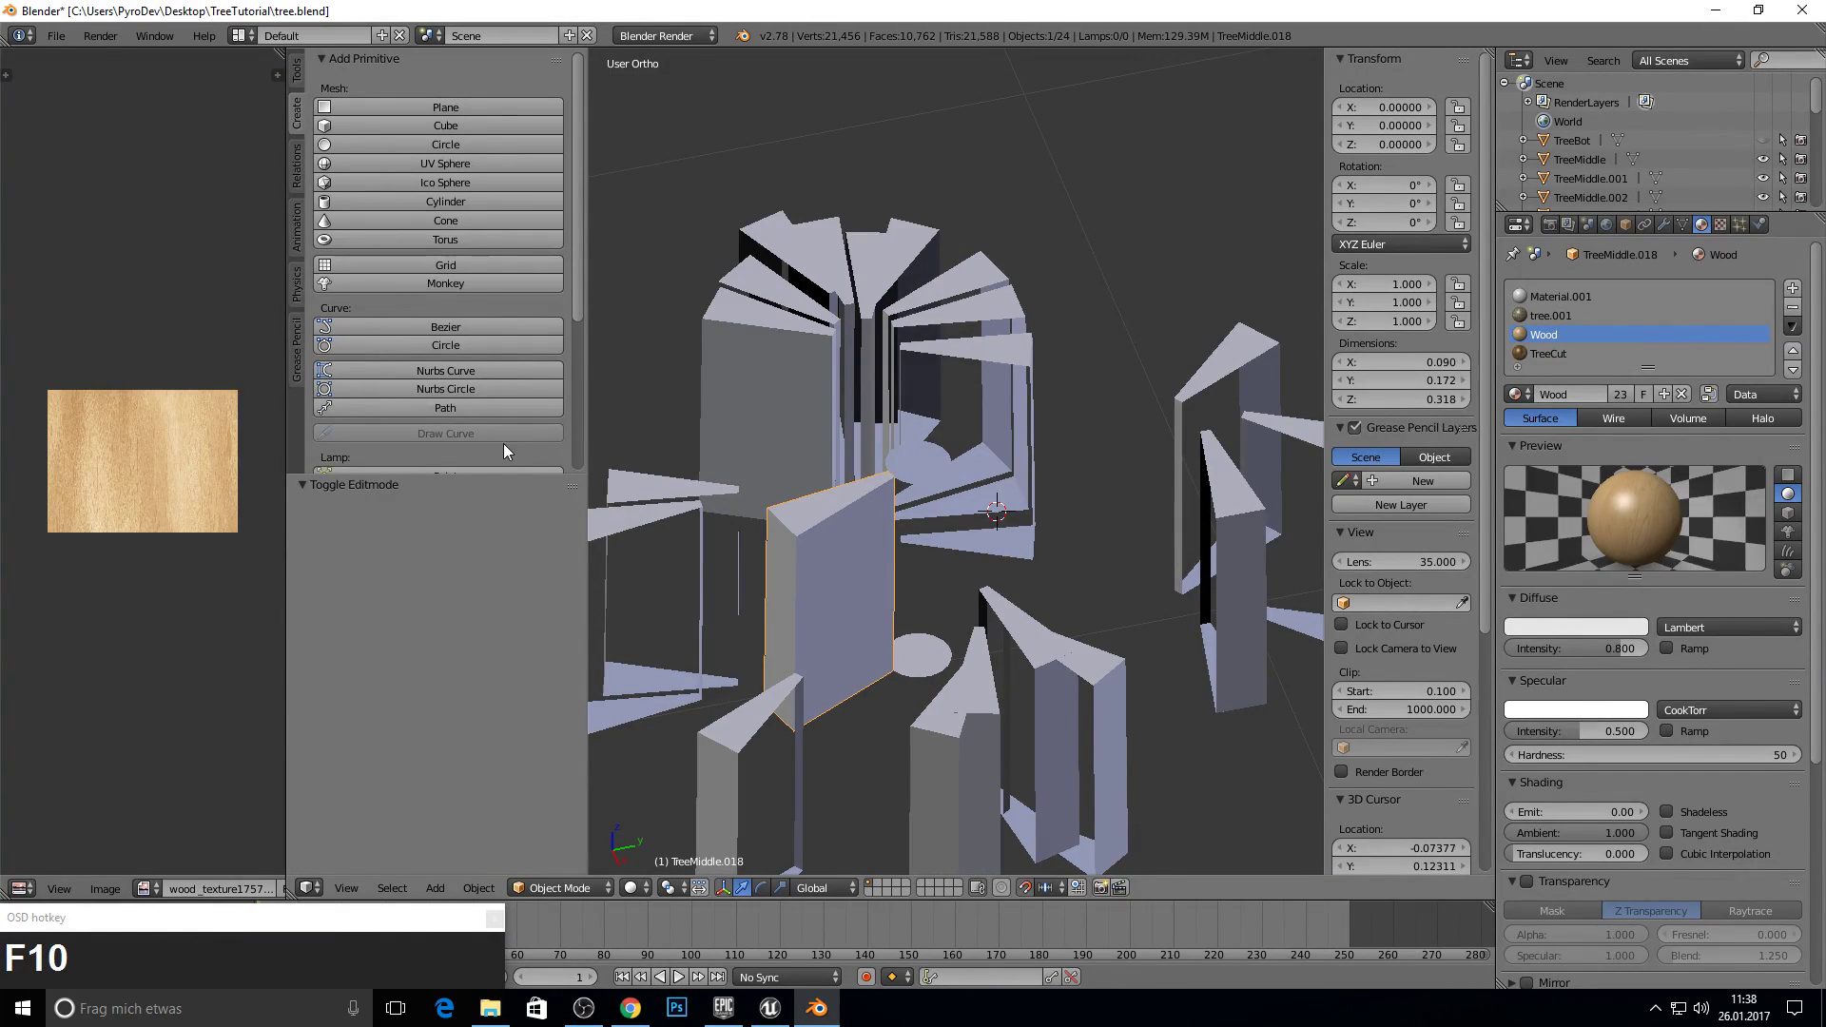
{"action": "left_click_drag", "start_coordinate": [304, 166], "coordinate": [791, 390]}
{"action": "key", "text": "Tab"}
{"action": "key", "text": "a"}
{"action": "key", "text": "a"}
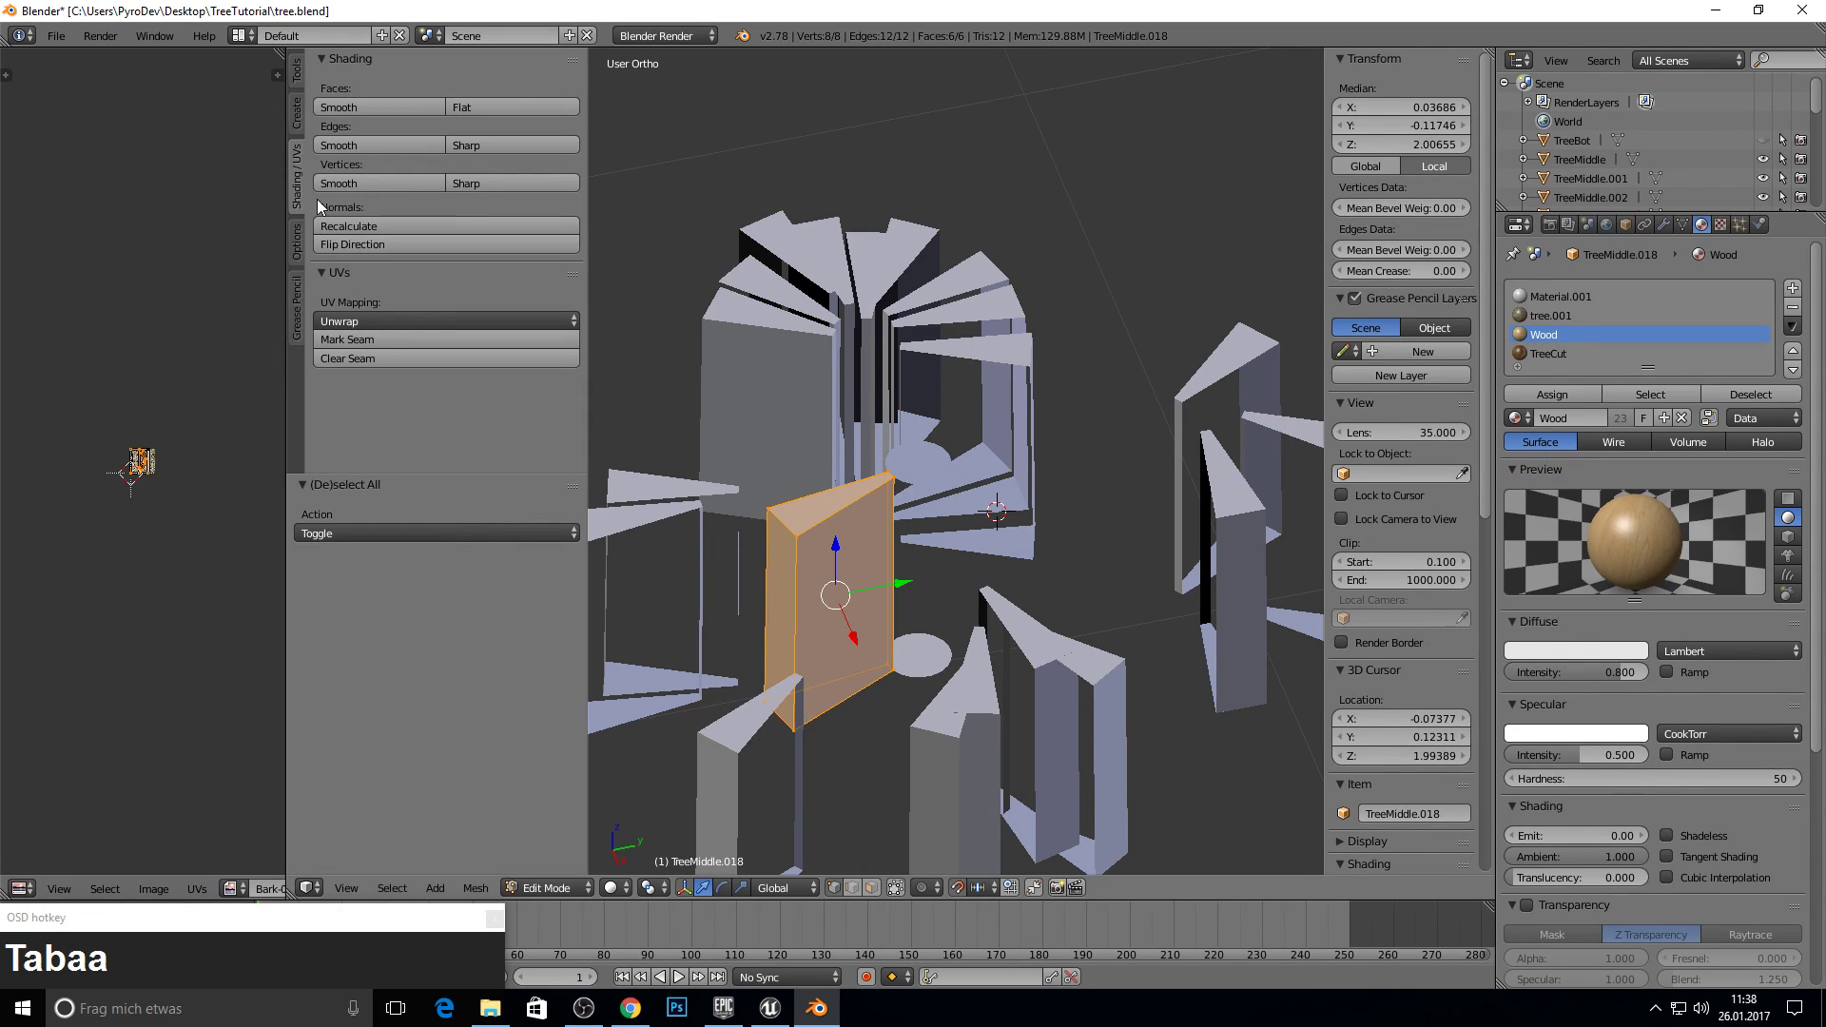
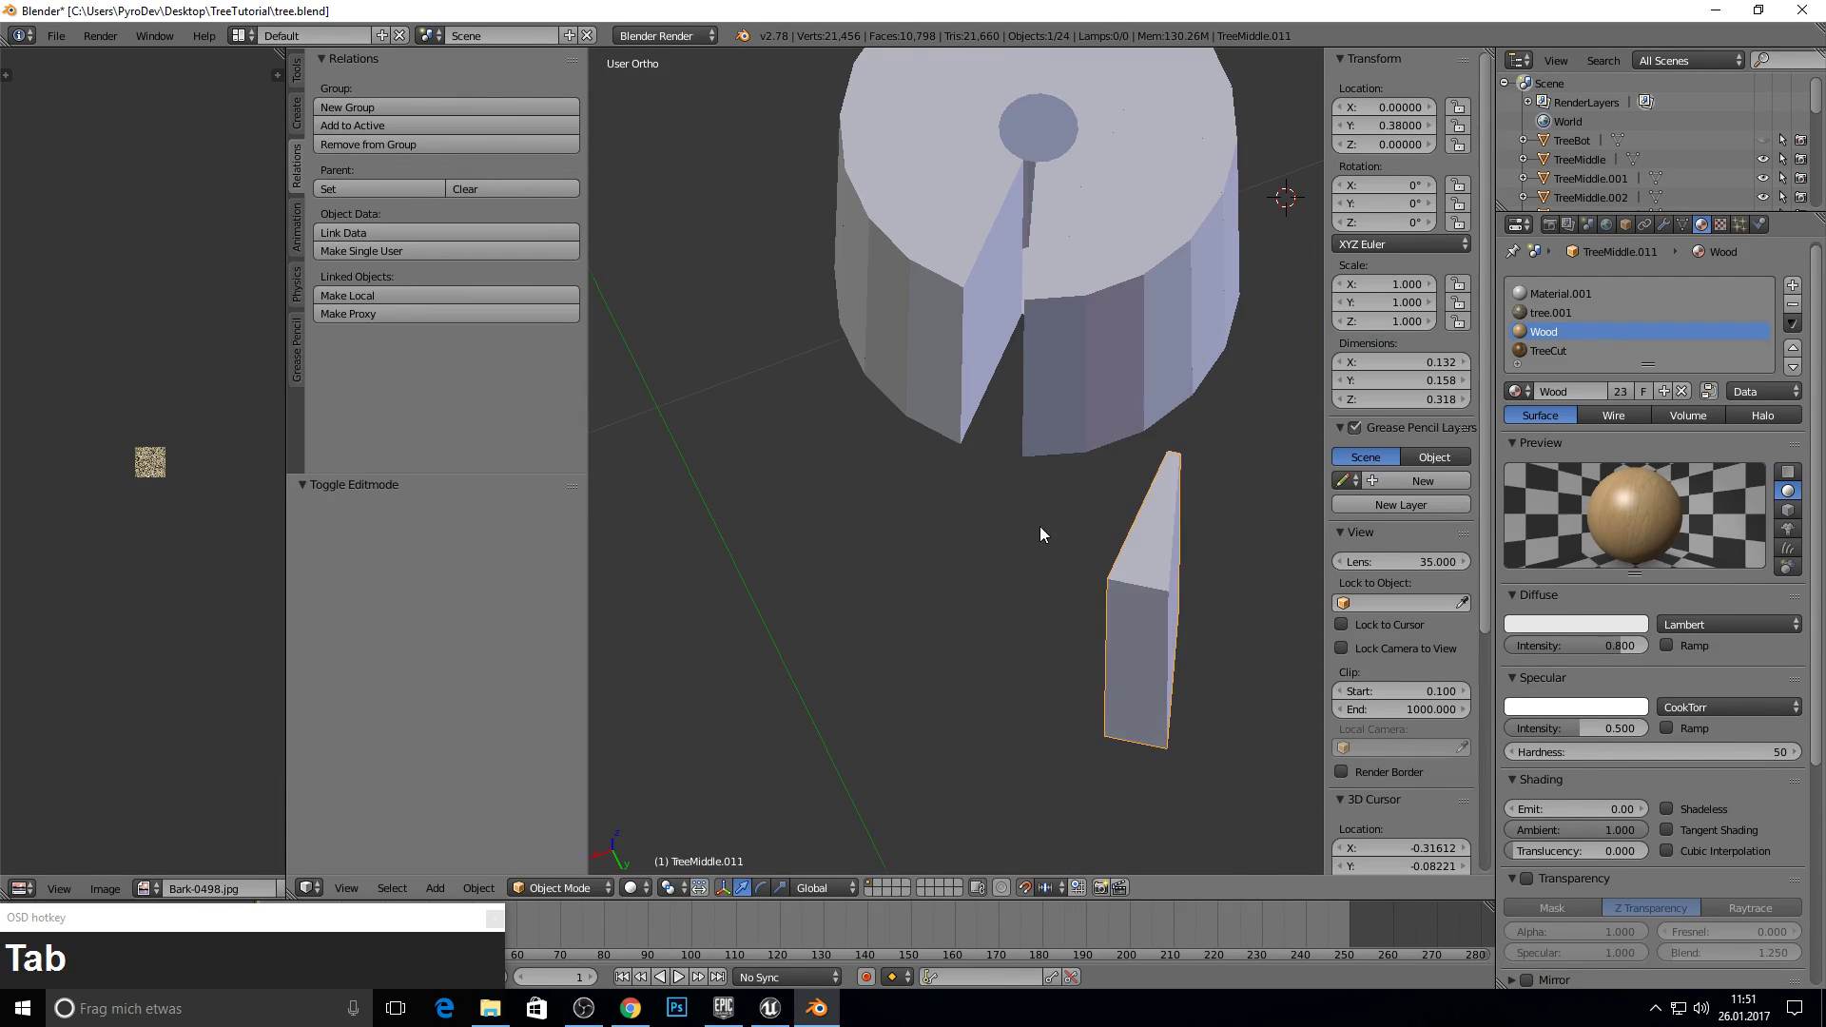
- Unwrap TreeMiddle.011 in Edit Mode, then from Top view slide it along Y back into the trunk gap
{"action": "key", "text": "Tab"}
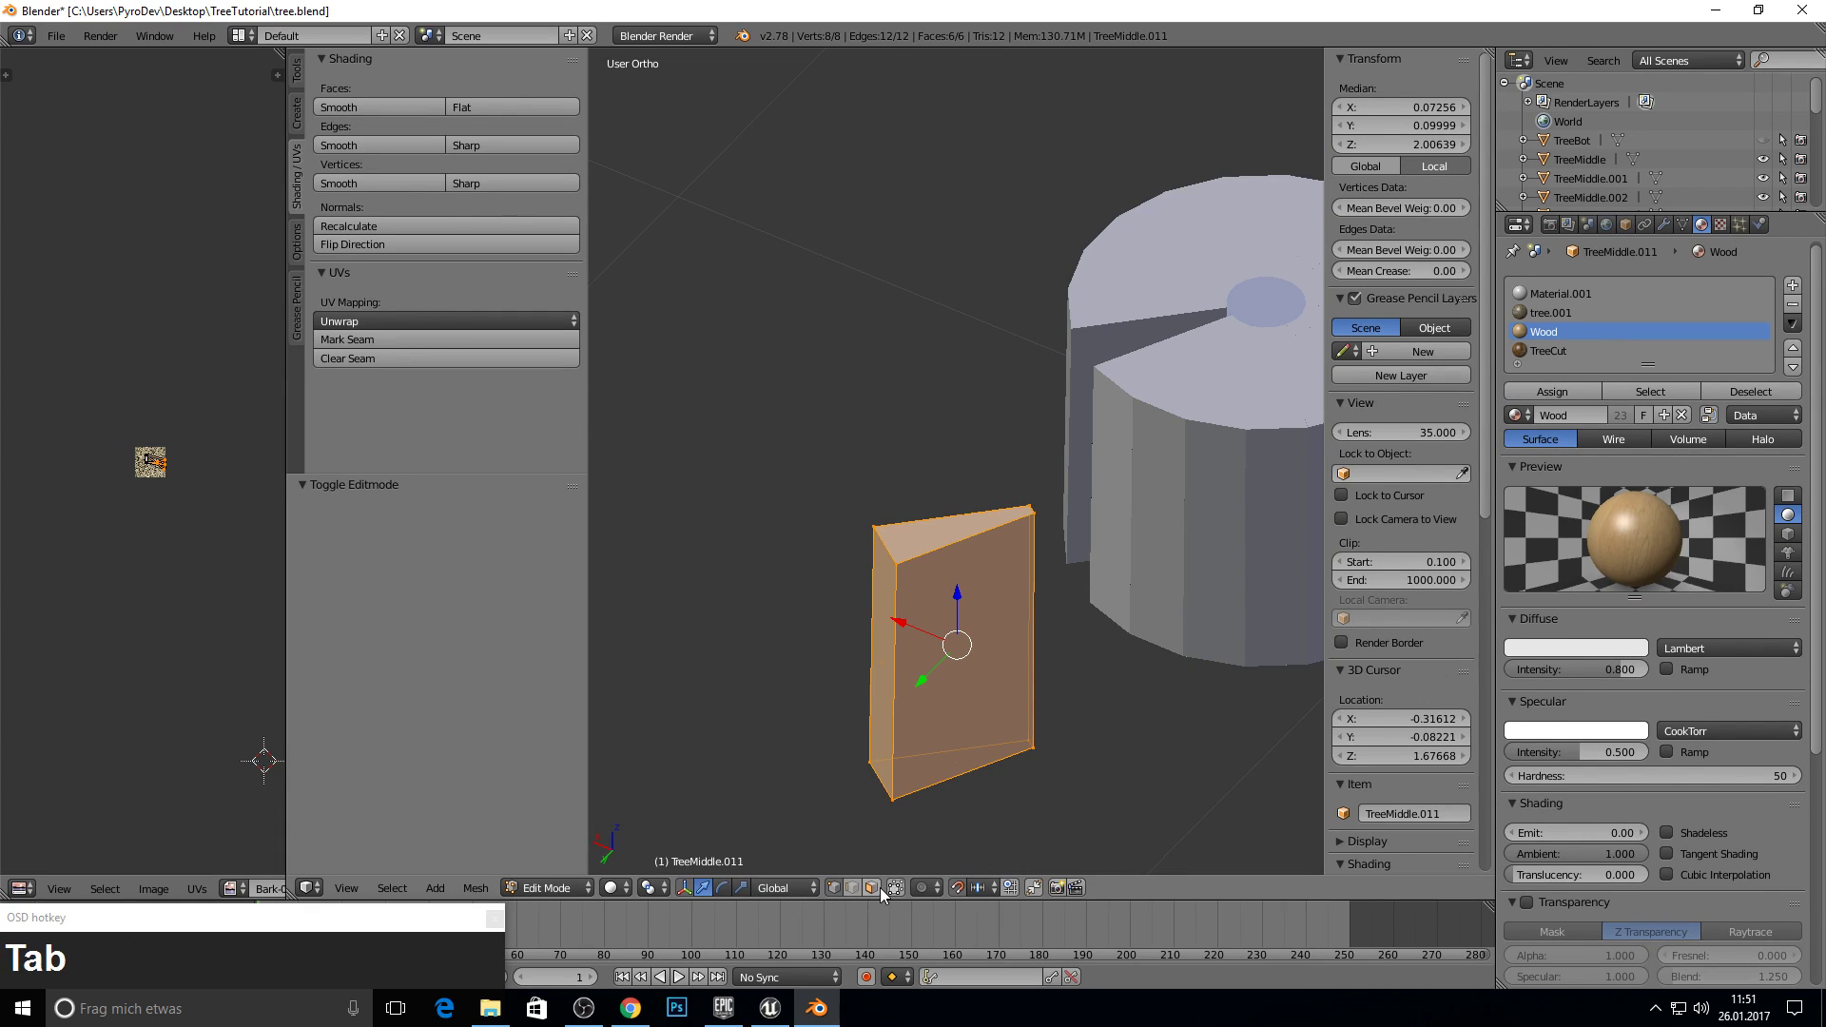
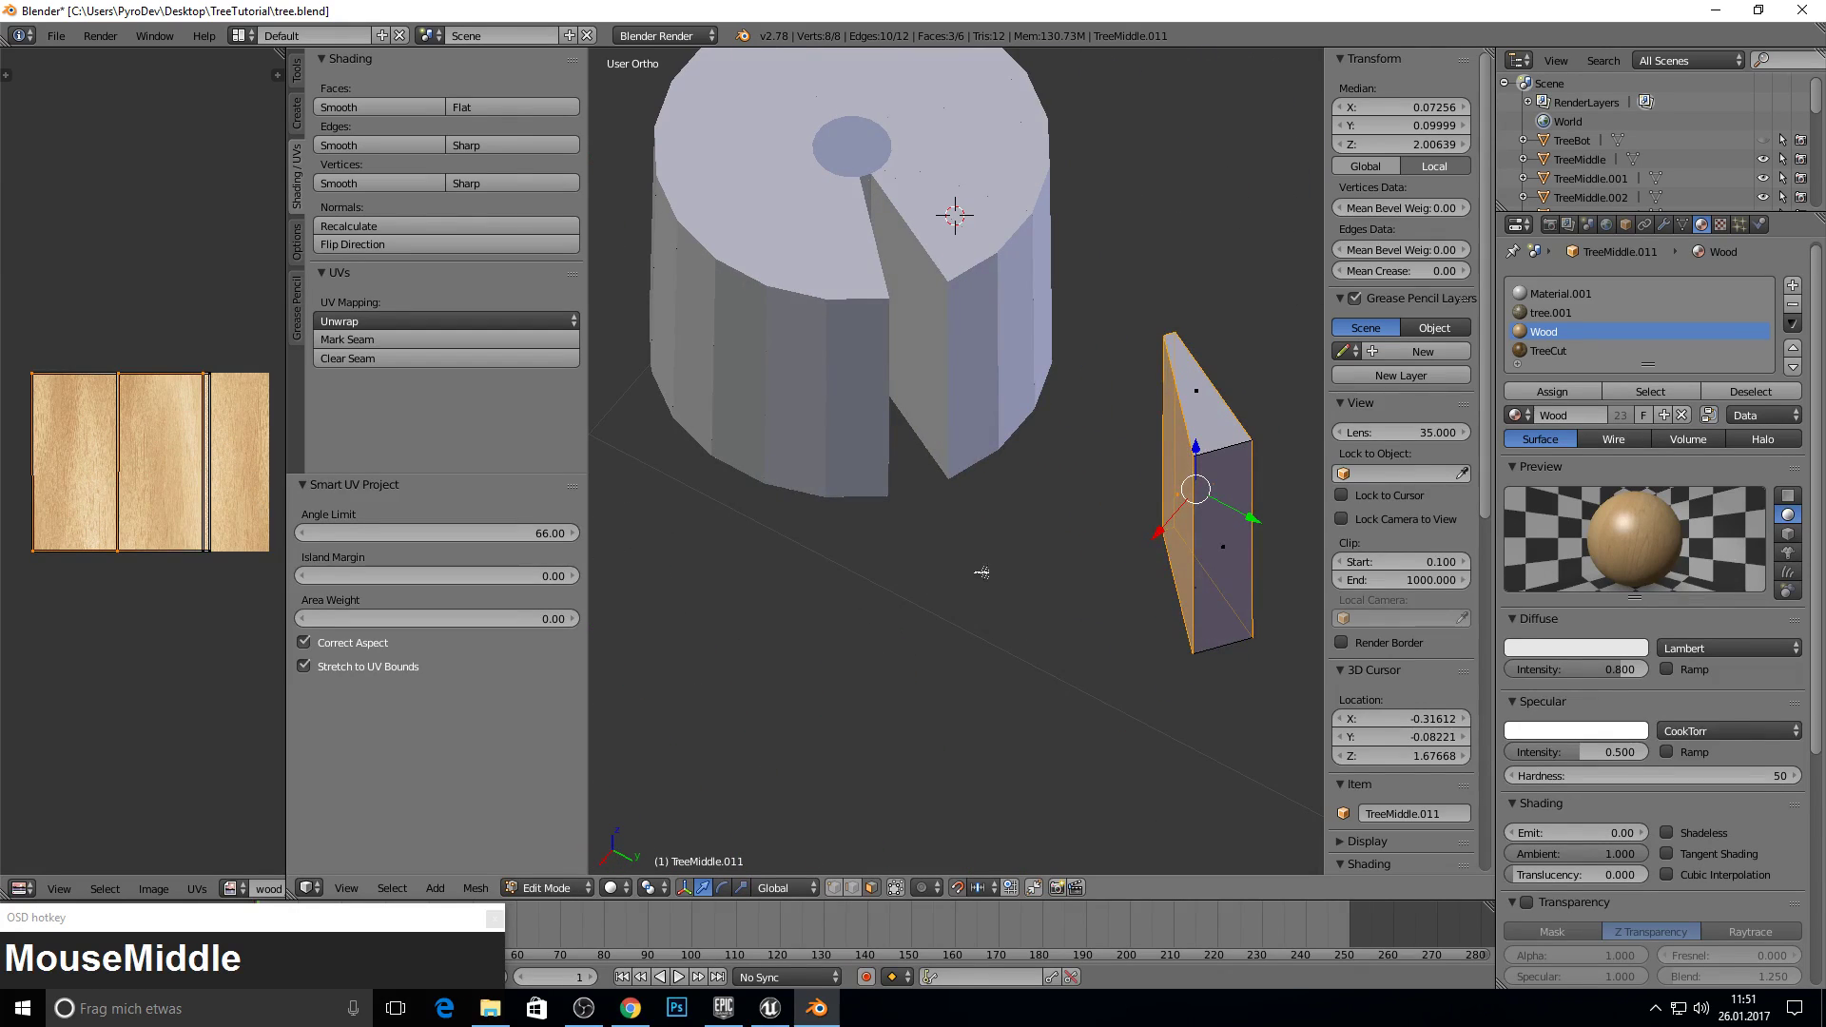
{"action": "key", "text": "KP_7"}
{"action": "key", "text": "Tab"}
{"action": "middle_click", "coordinate": [890, 611]}
{"action": "key", "text": "g"}
{"action": "key", "text": "y"}
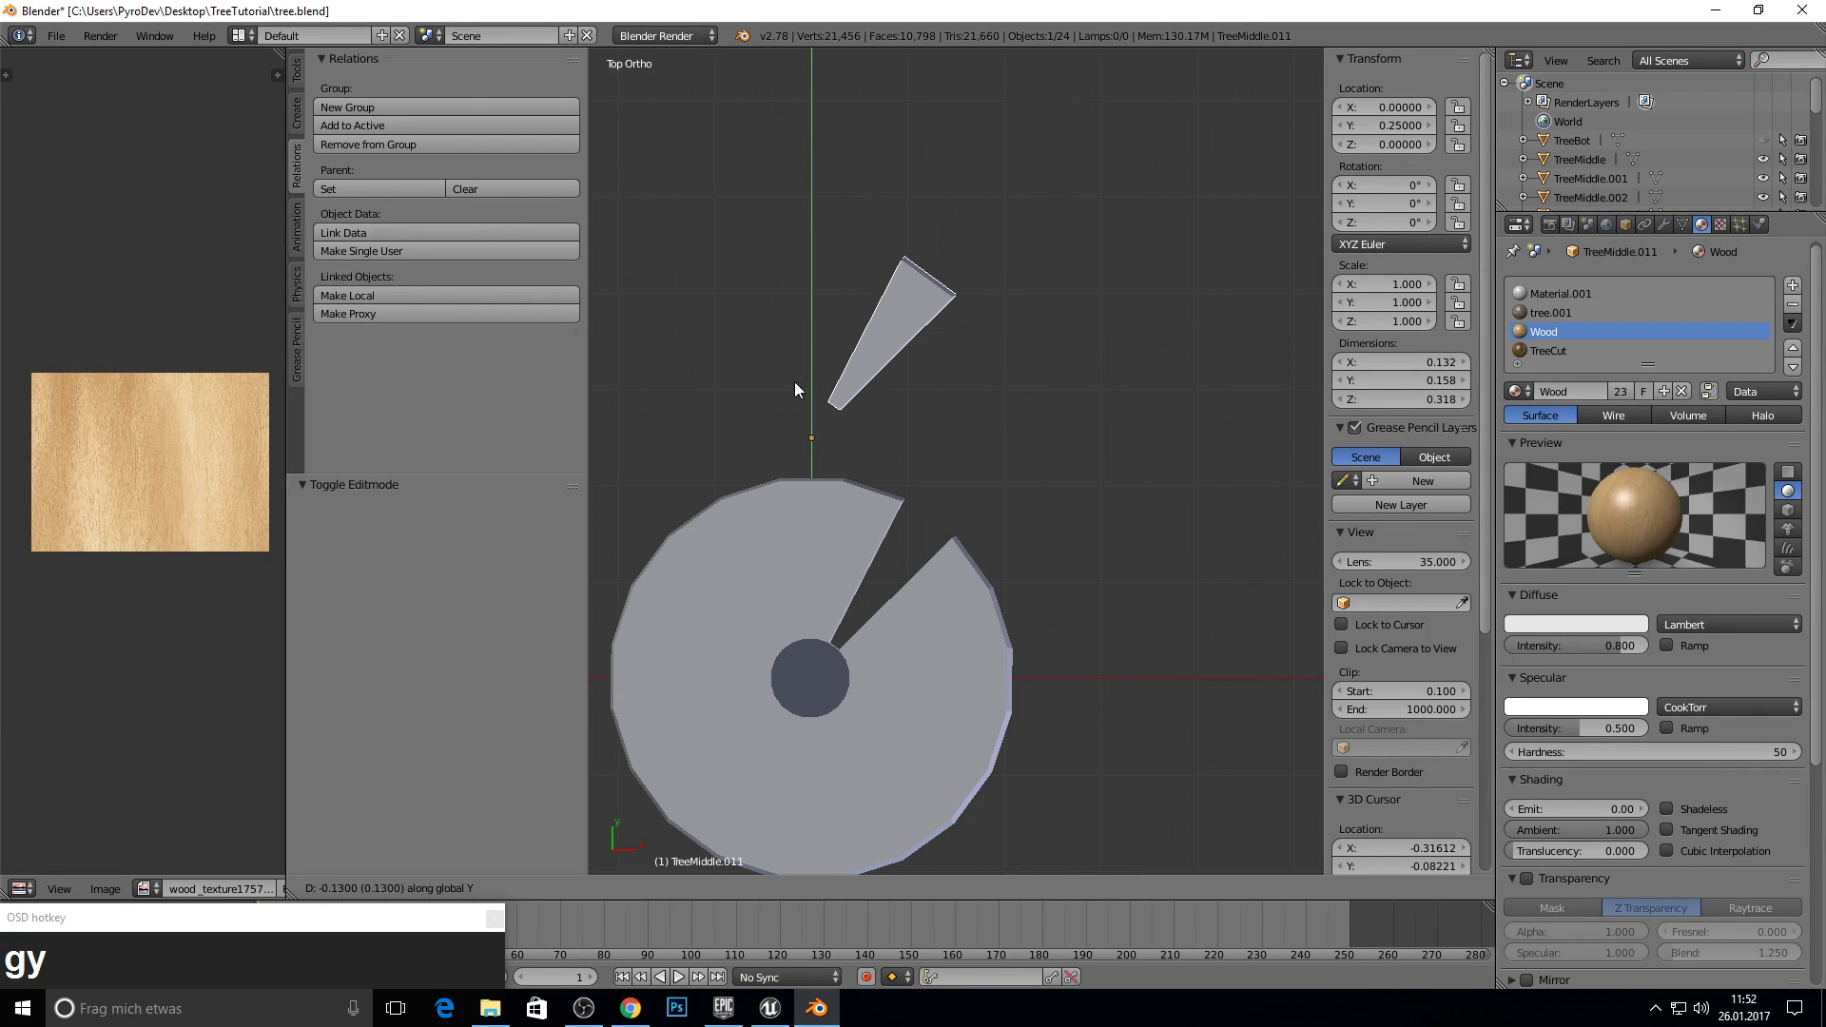
{"action": "left_click", "coordinate": [786, 614]}
{"action": "middle_click", "coordinate": [1025, 527]}
{"action": "middle_click", "coordinate": [841, 478]}
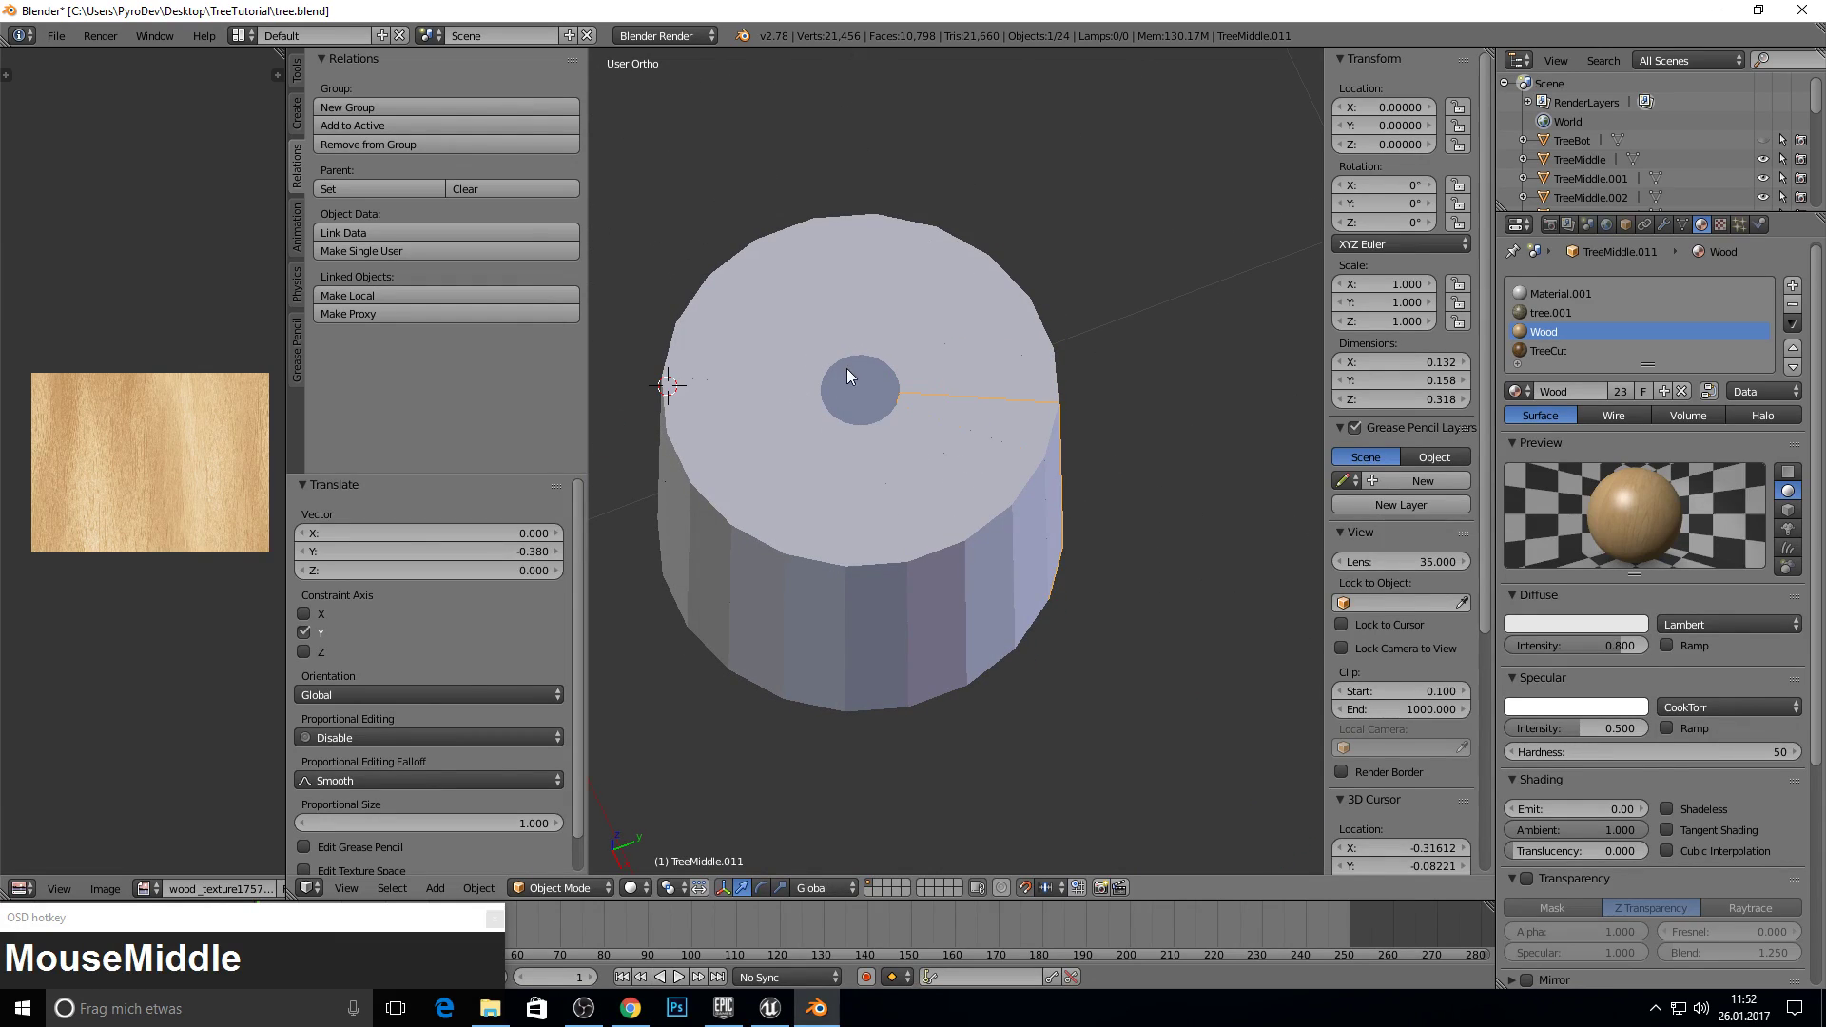
- Select TreeMiddle's inner core and raise it along Z above the trunk in Front view
{"action": "key", "text": "Tab"}
{"action": "right_click", "coordinate": [871, 400]}
{"action": "left_click_drag", "start_coordinate": [893, 434], "coordinate": [941, 469]}
{"action": "key", "text": "g"}
{"action": "key", "text": "Escape"}
{"action": "key", "text": "KP_1"}
{"action": "key", "text": "g"}
{"action": "key", "text": "z"}
{"action": "left_click", "coordinate": [956, 119]}
{"action": "middle_click", "coordinate": [945, 196]}
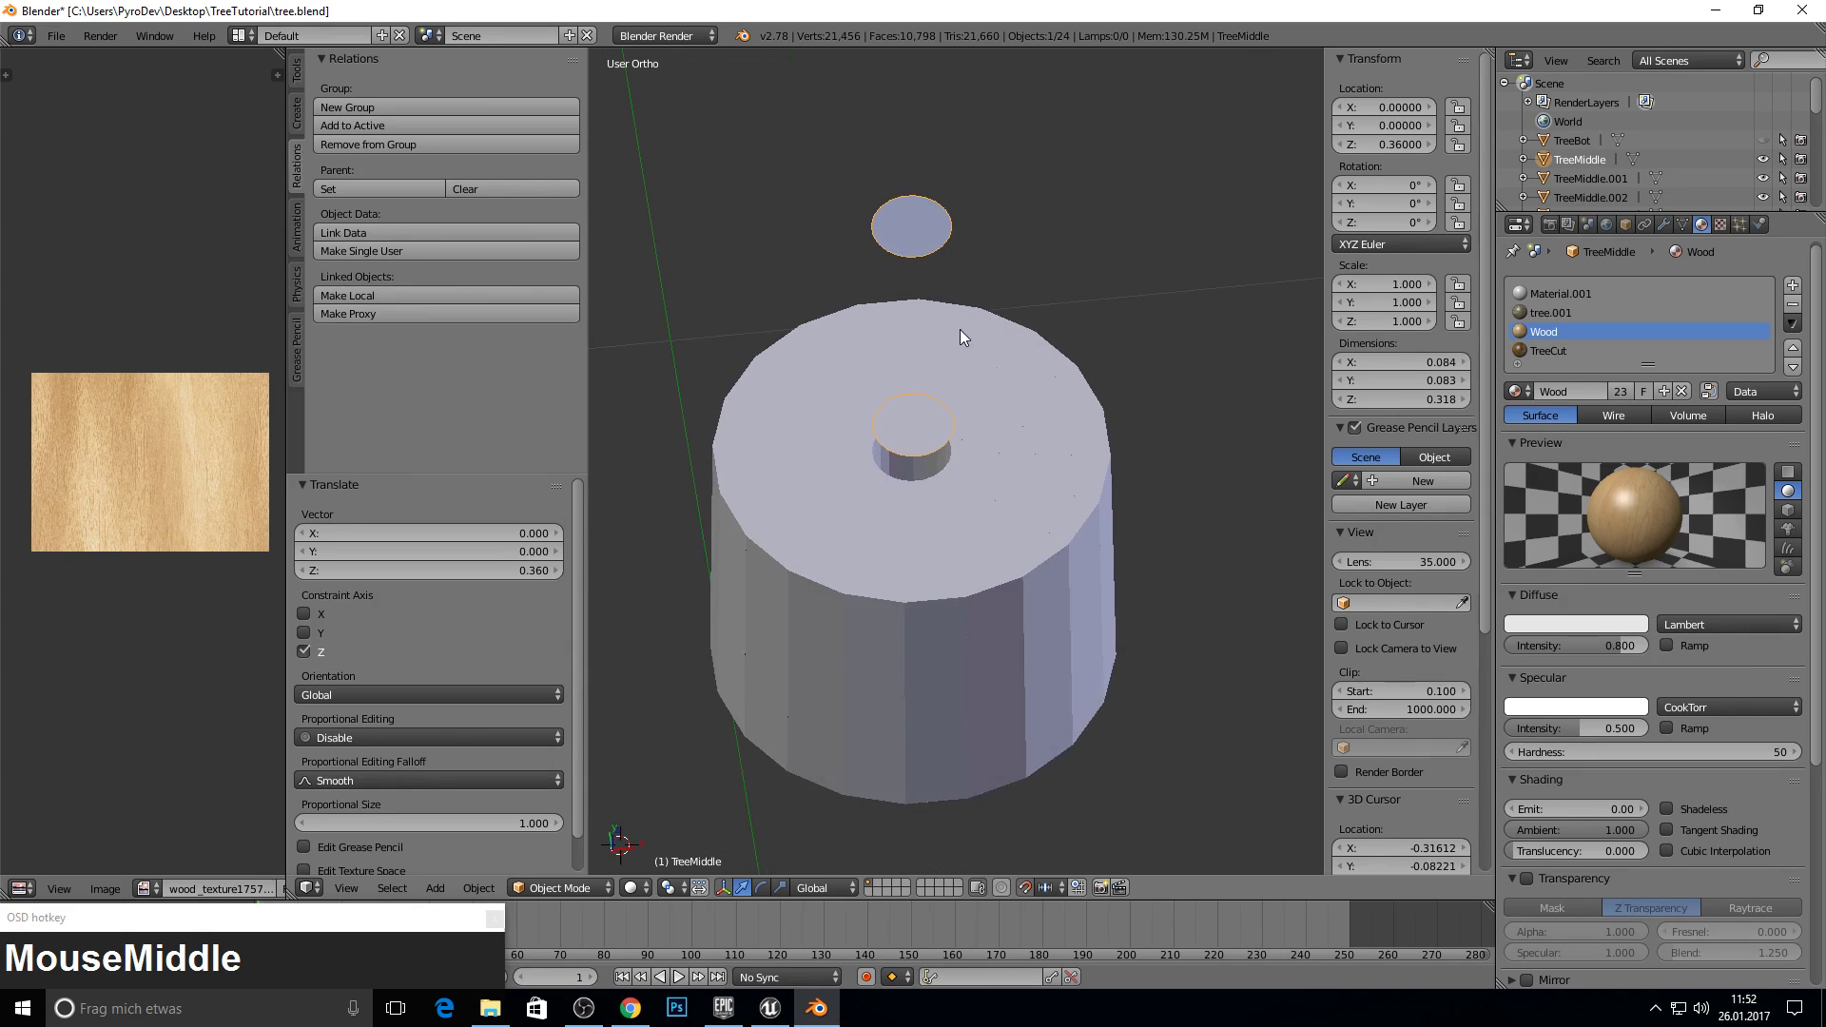
{"action": "scroll", "scroll_direction": "up", "scroll_amount": 3}
{"action": "scroll", "scroll_direction": "down", "scroll_amount": 3}
{"action": "middle_click", "coordinate": [905, 475]}
{"action": "scroll", "scroll_direction": "down", "scroll_amount": 3}
{"action": "scroll", "scroll_direction": "up", "scroll_amount": 3}
{"action": "middle_click", "coordinate": [906, 374]}
- Enter Edit Mode on the core and Smart UV Project its faces onto the wood grain
{"action": "key", "text": "Tab"}
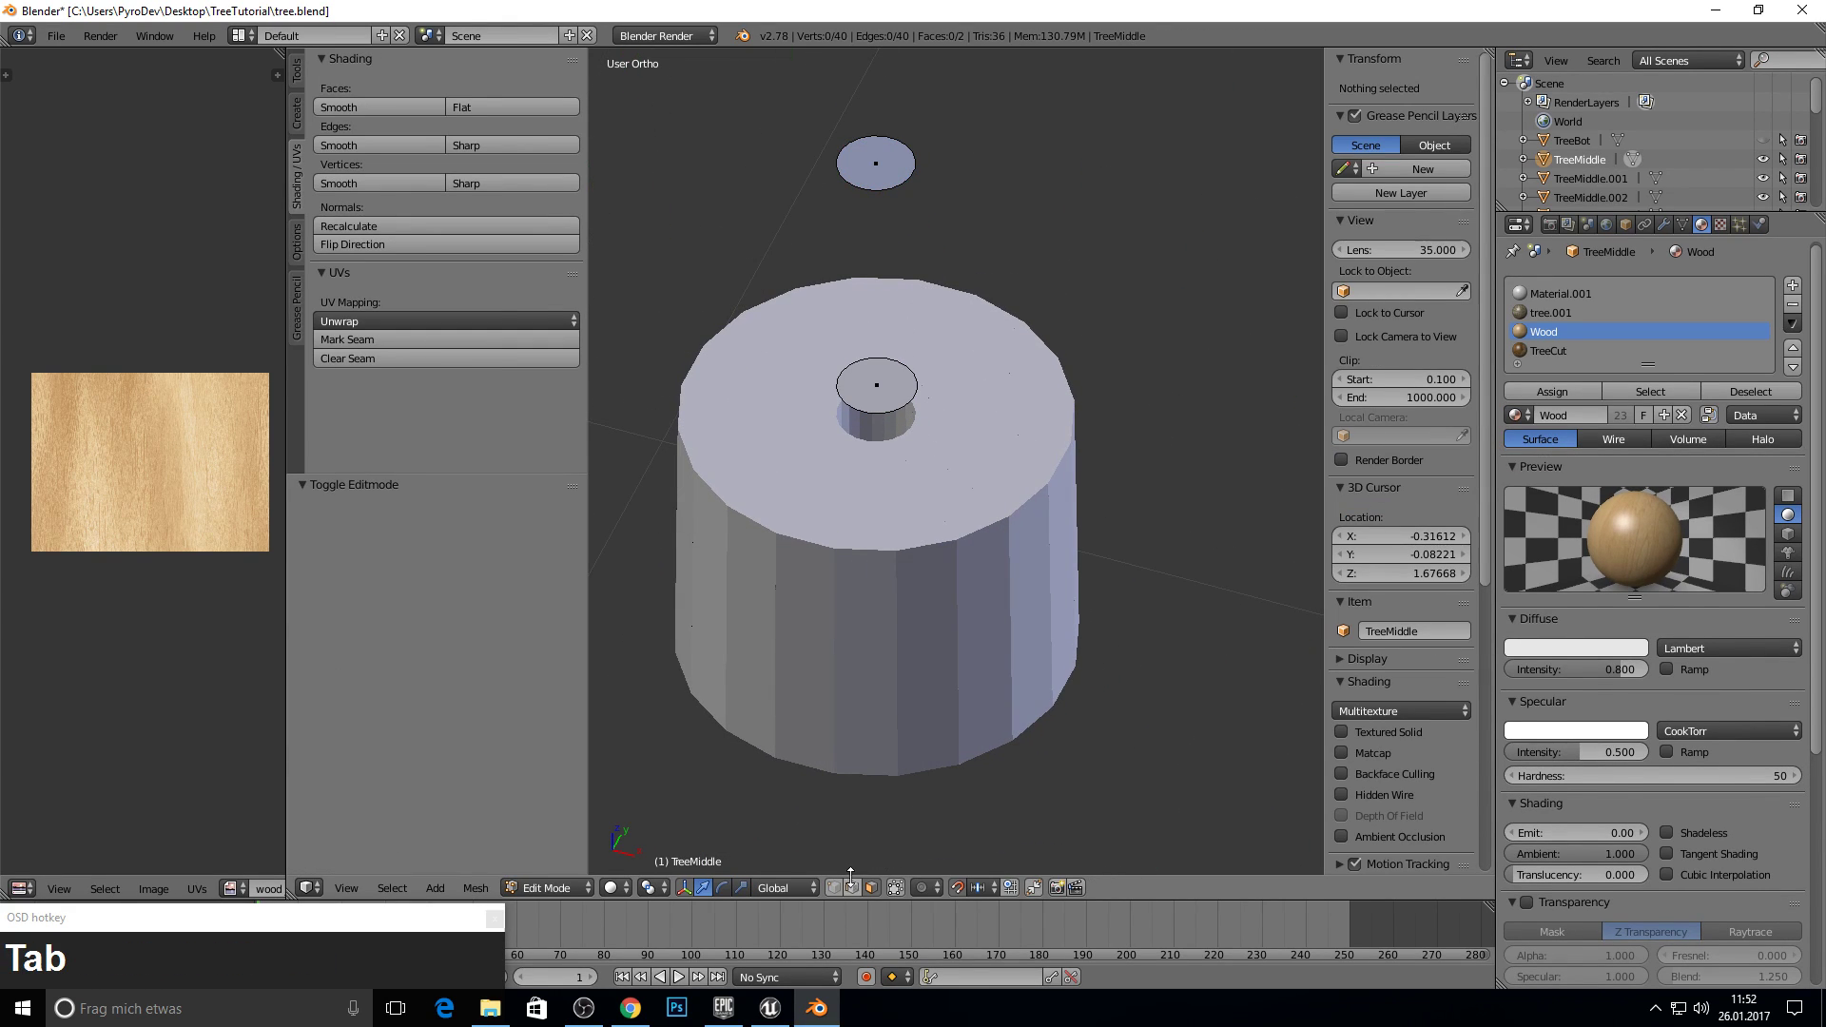
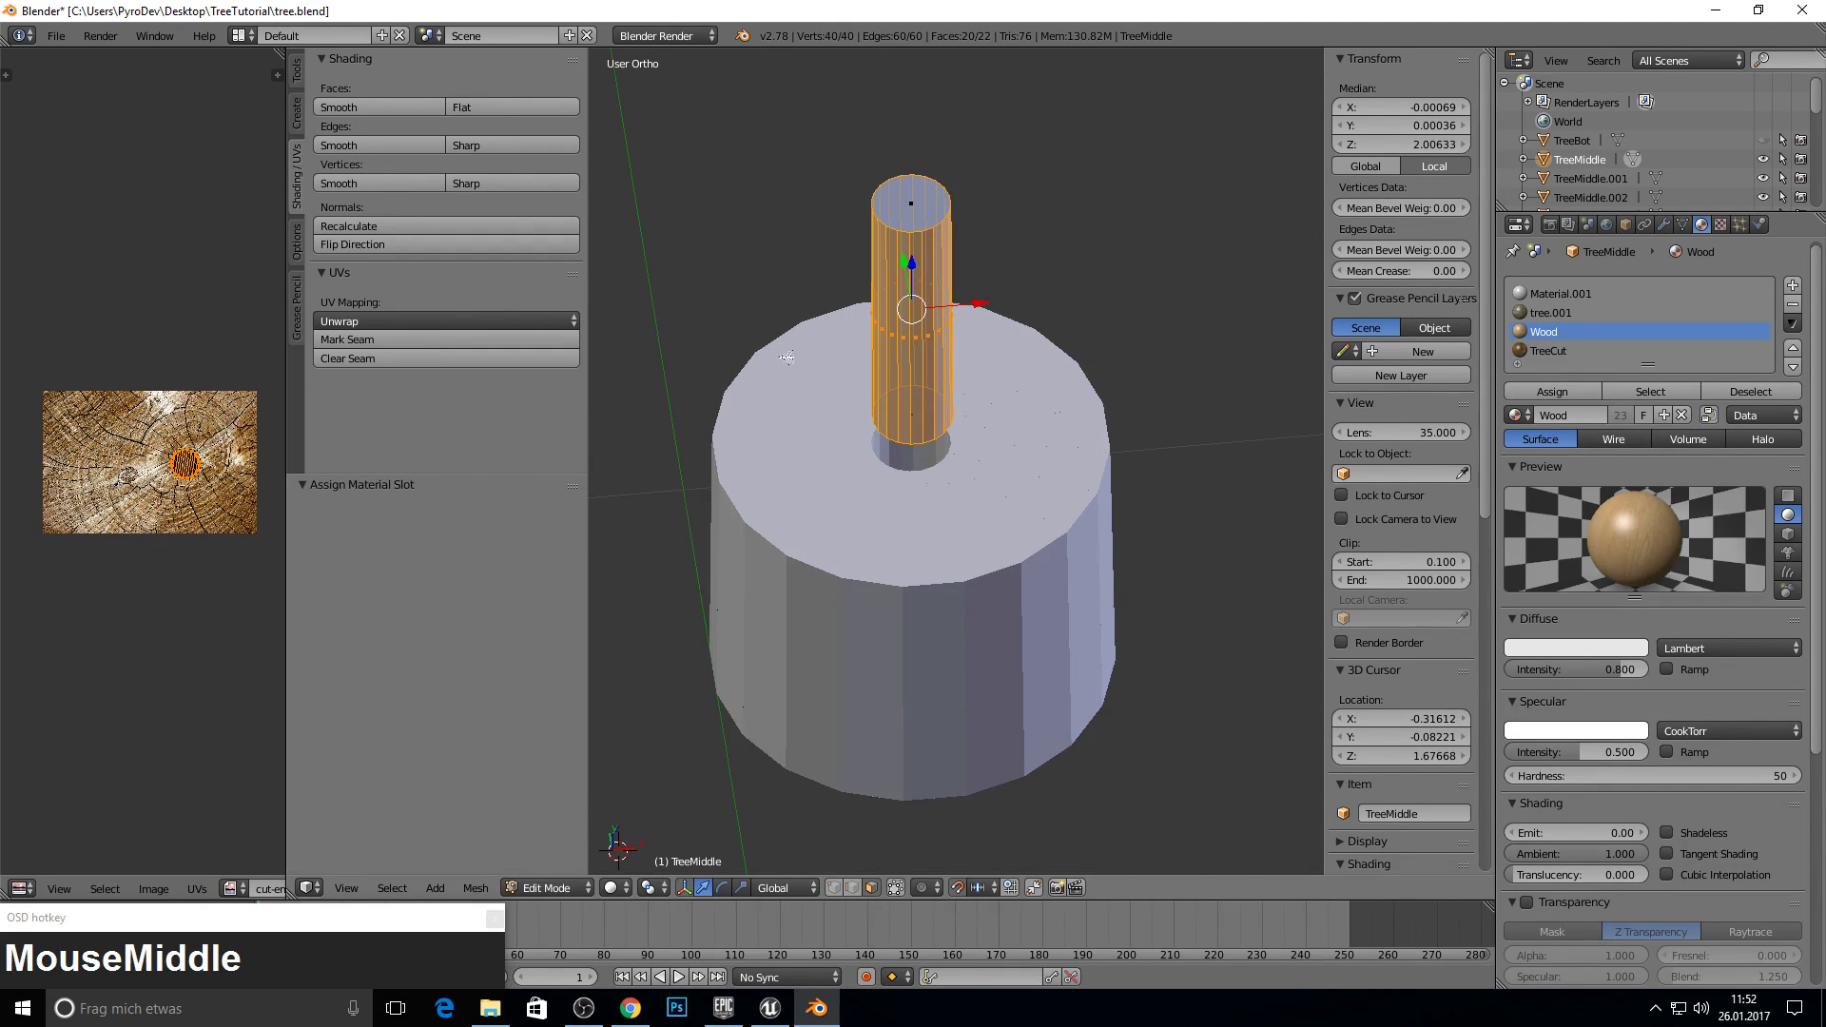
{"action": "key", "text": "u"}
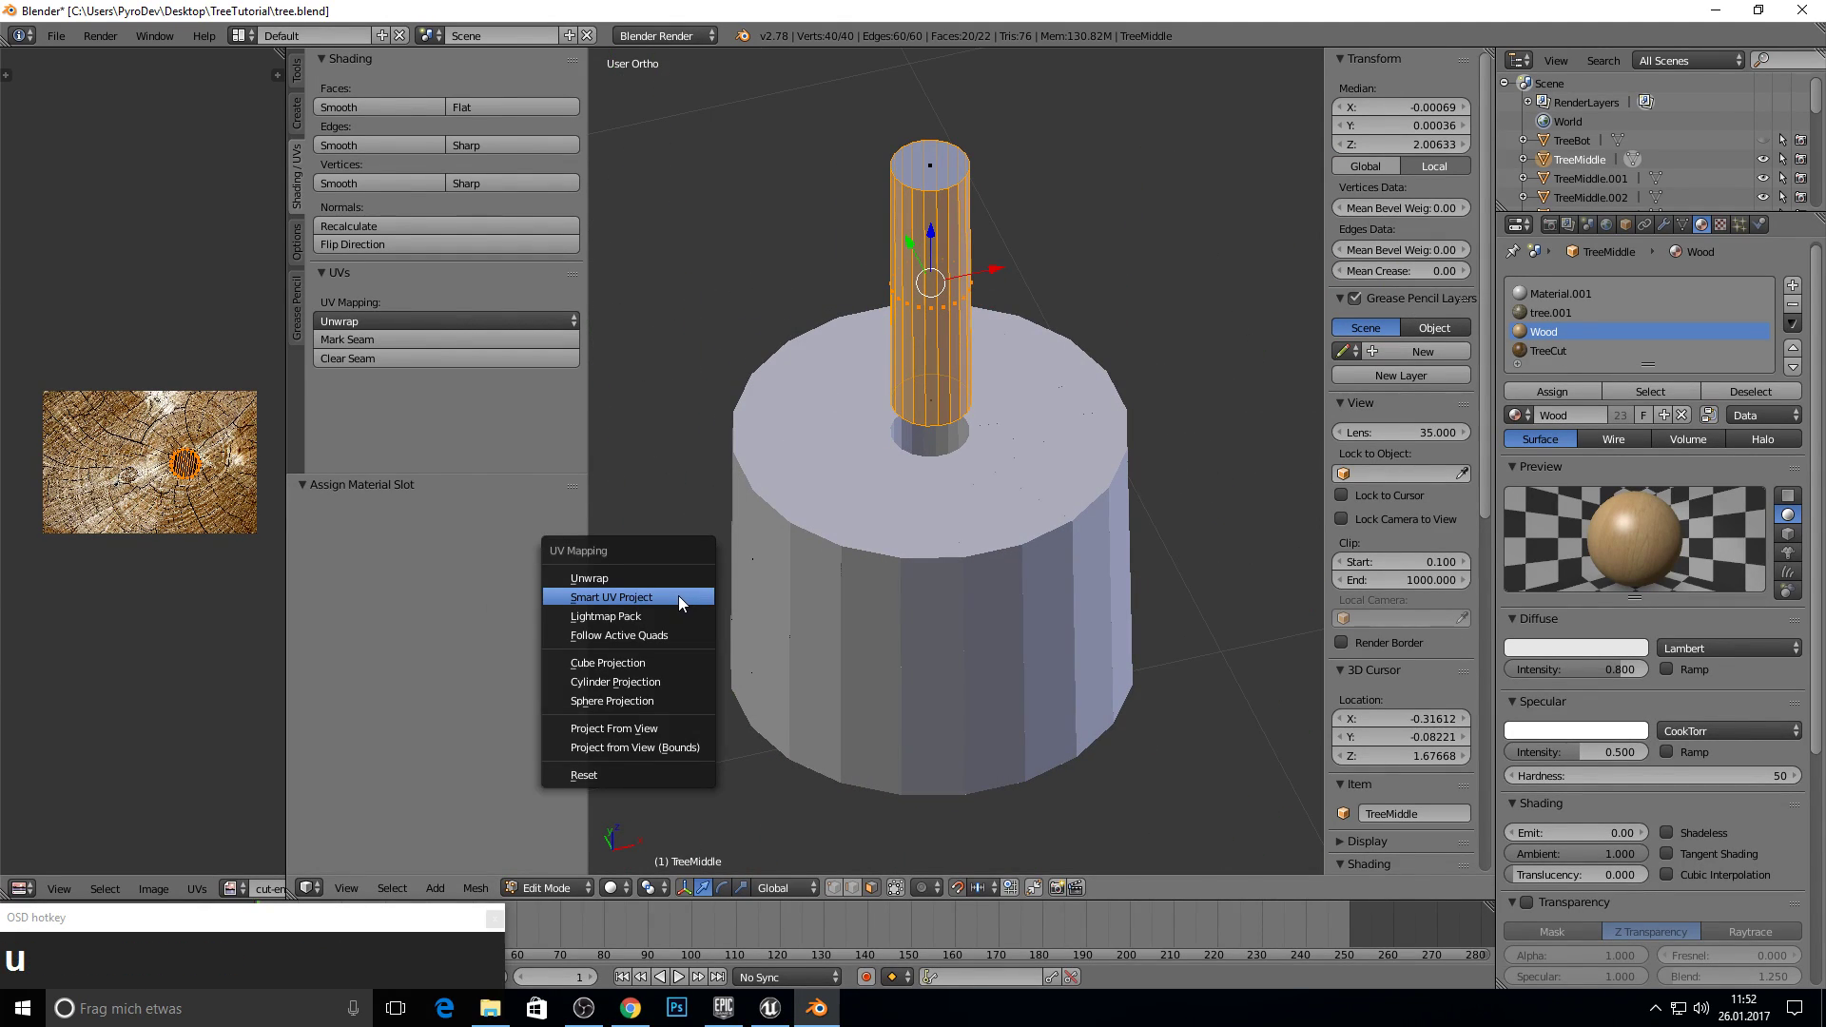
{"action": "left_click", "coordinate": [1567, 341]}
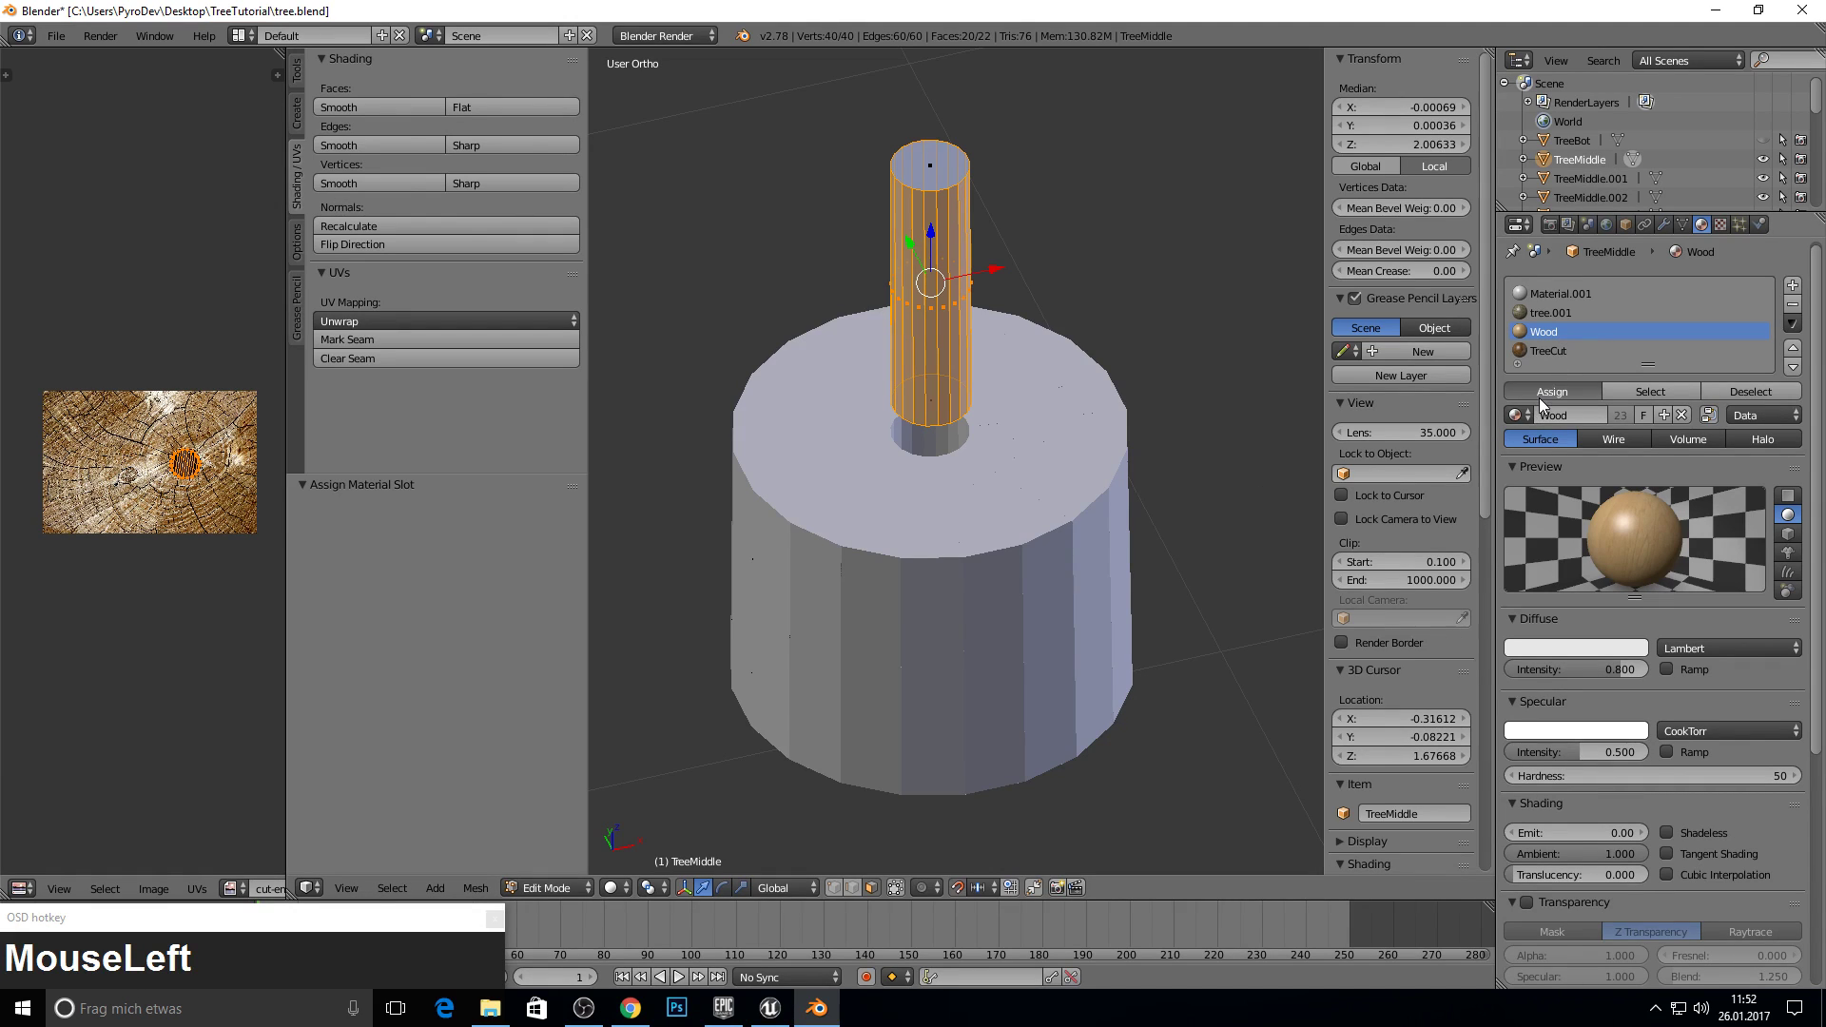
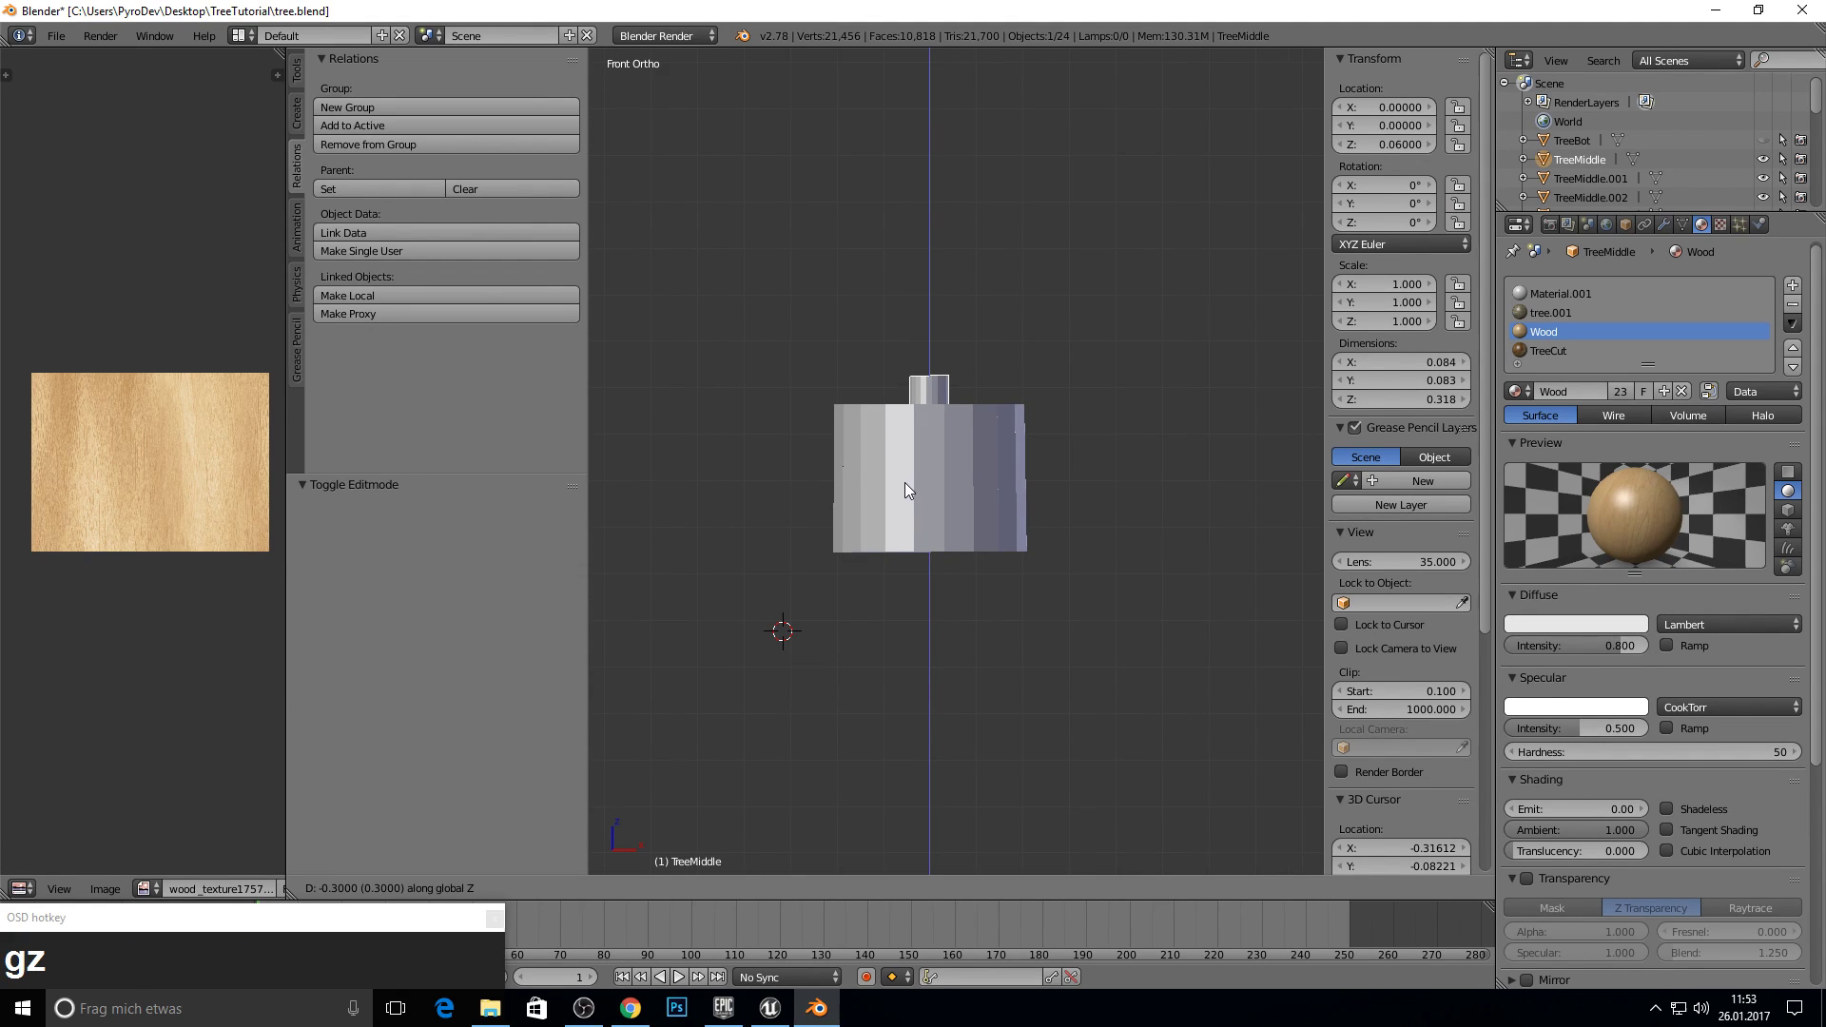
- Lower the core along Z back to its place in TreeMiddle's centre
{"action": "left_click", "coordinate": [904, 507]}
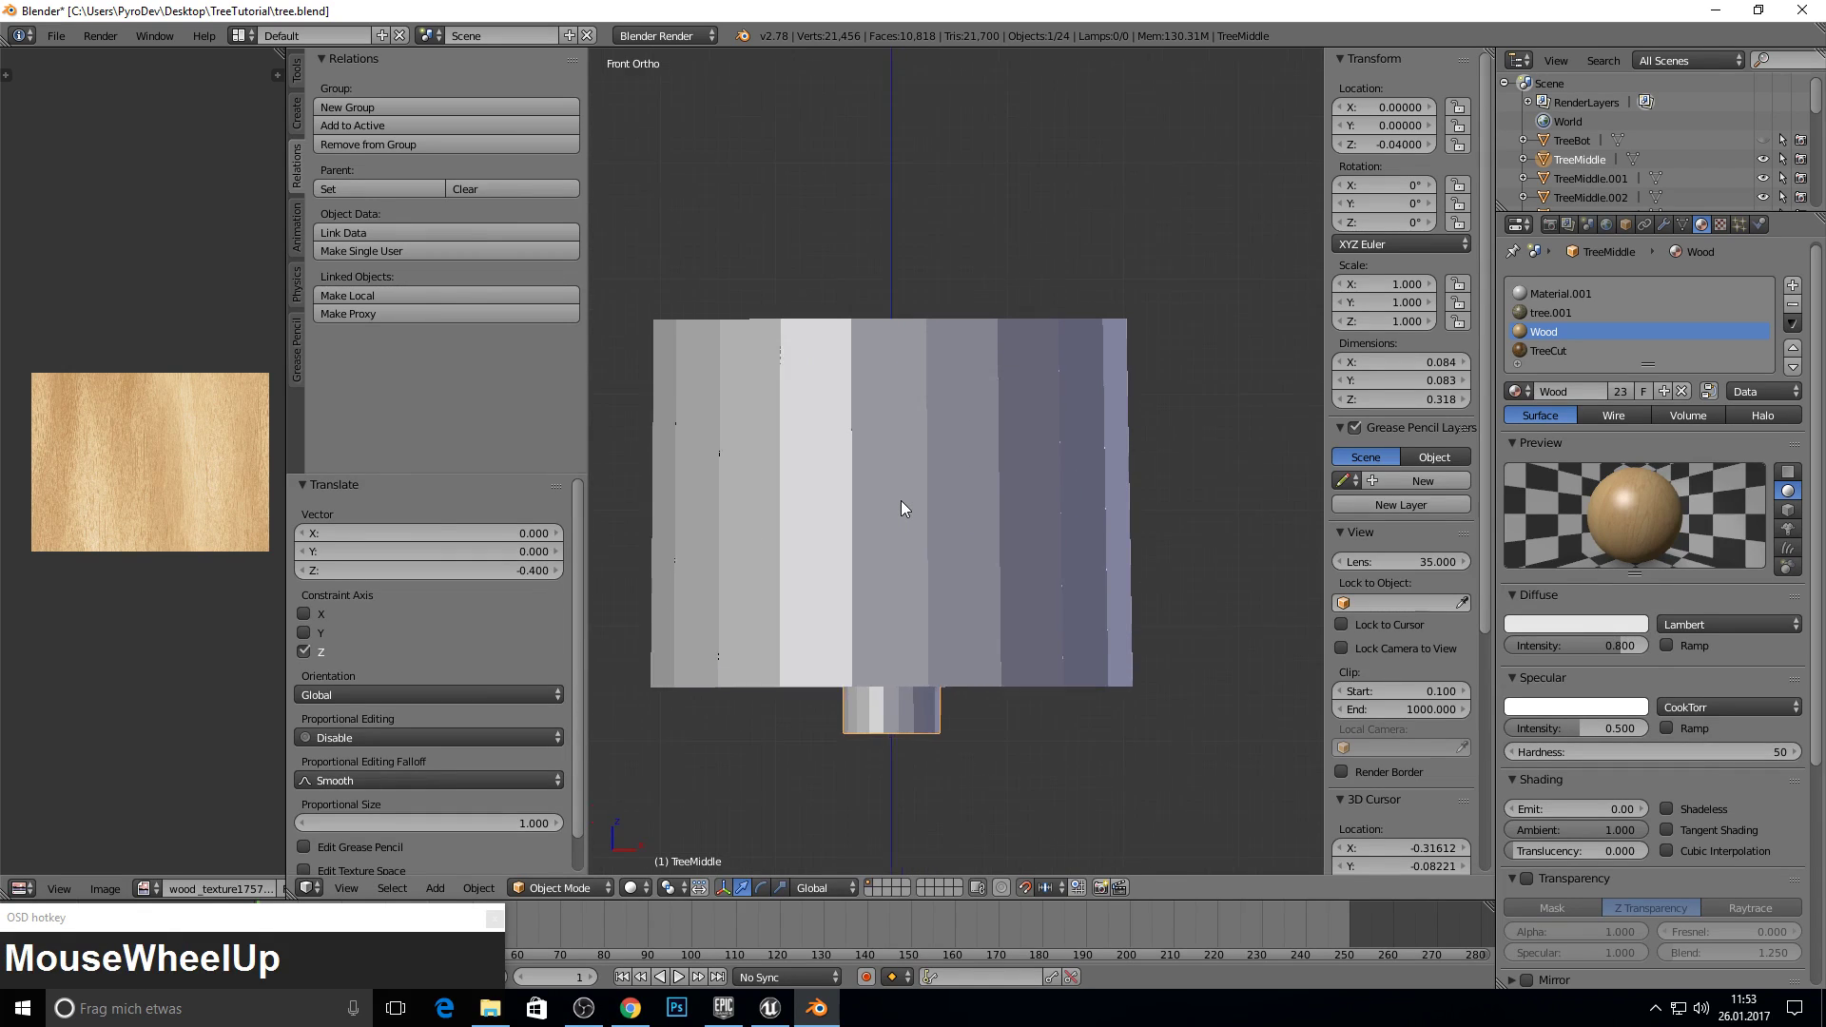
{"action": "key", "text": "g"}
{"action": "scroll", "scroll_direction": "up", "scroll_amount": 3}
{"action": "key", "text": "z"}
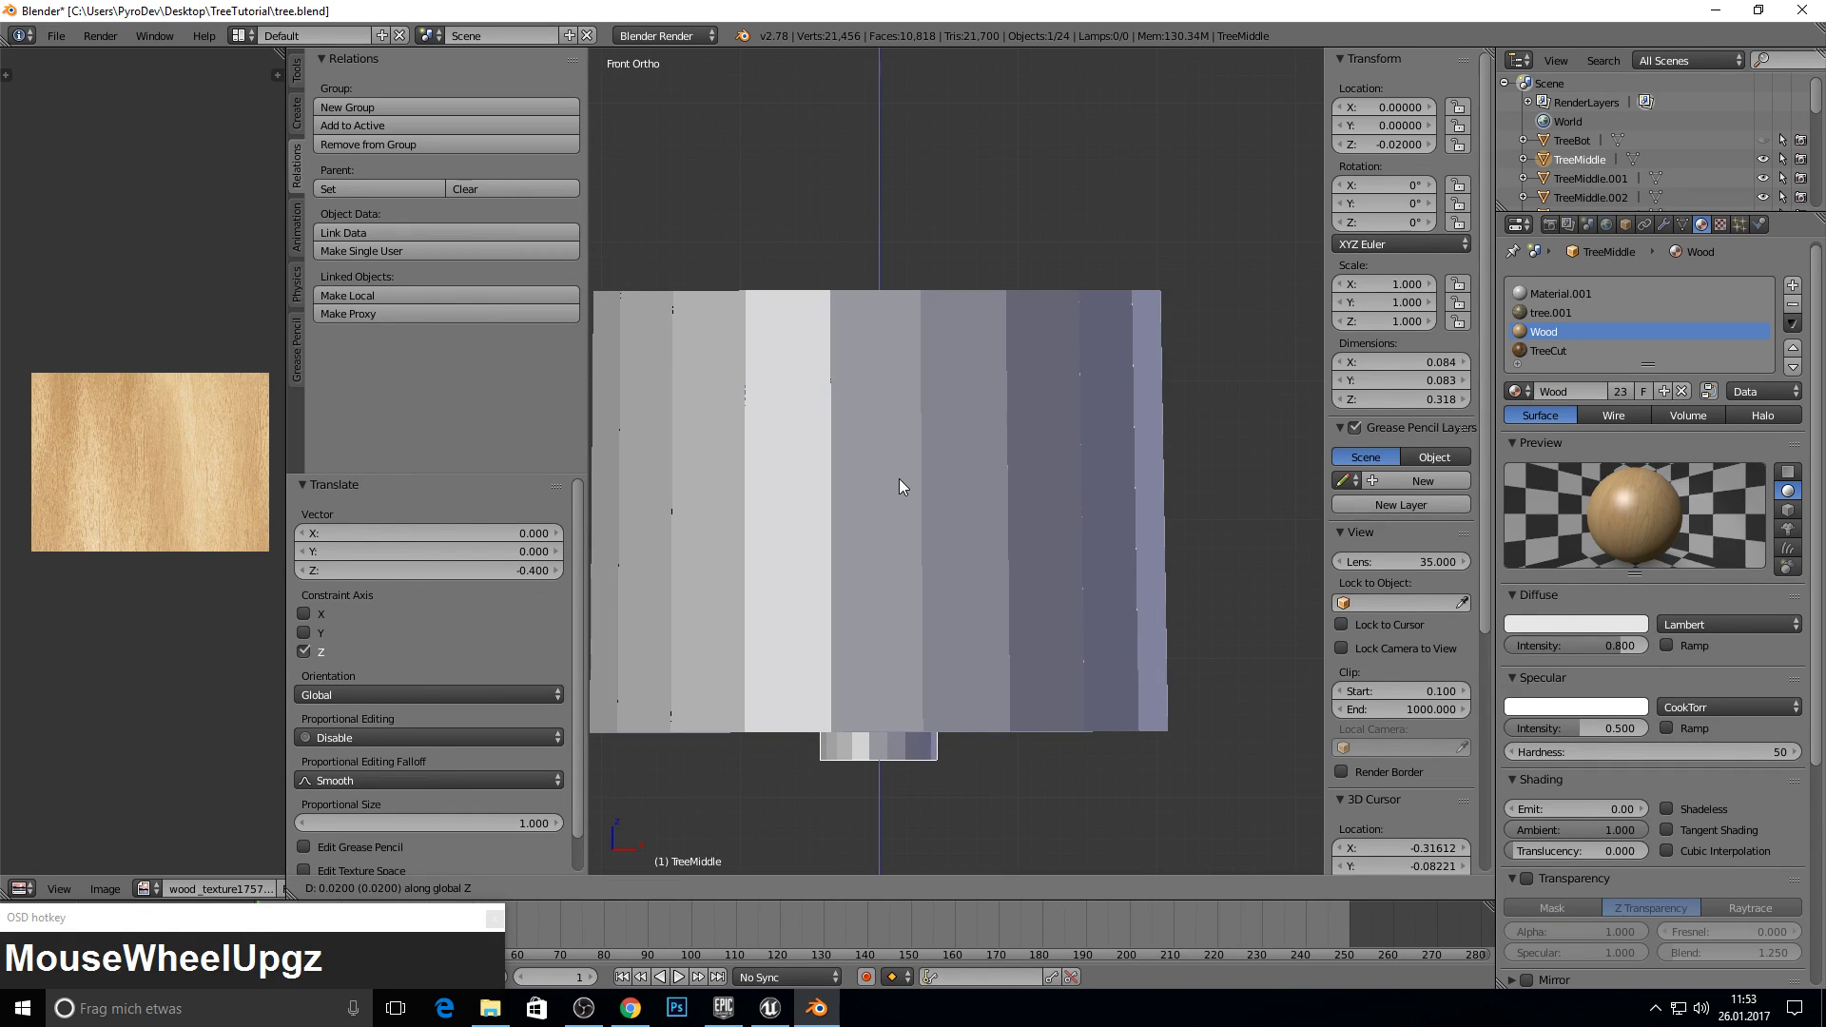
{"action": "left_click", "coordinate": [901, 455]}
{"action": "middle_click", "coordinate": [899, 414]}
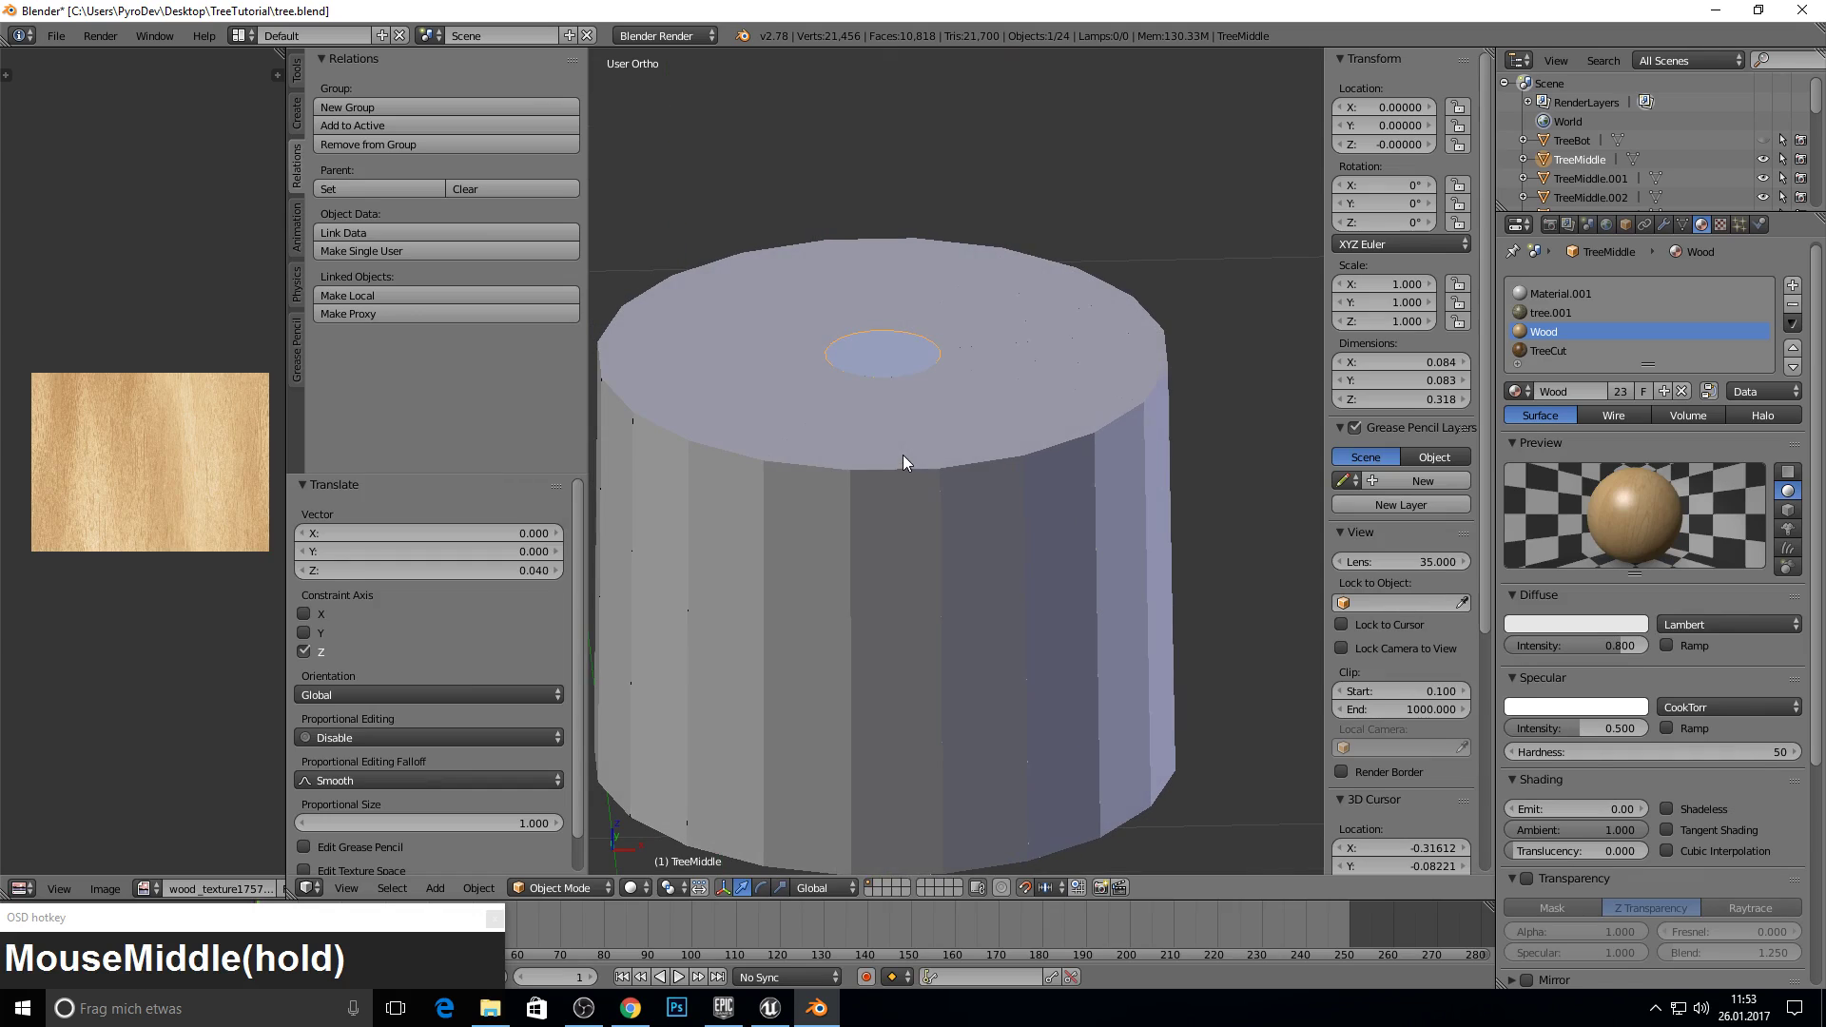
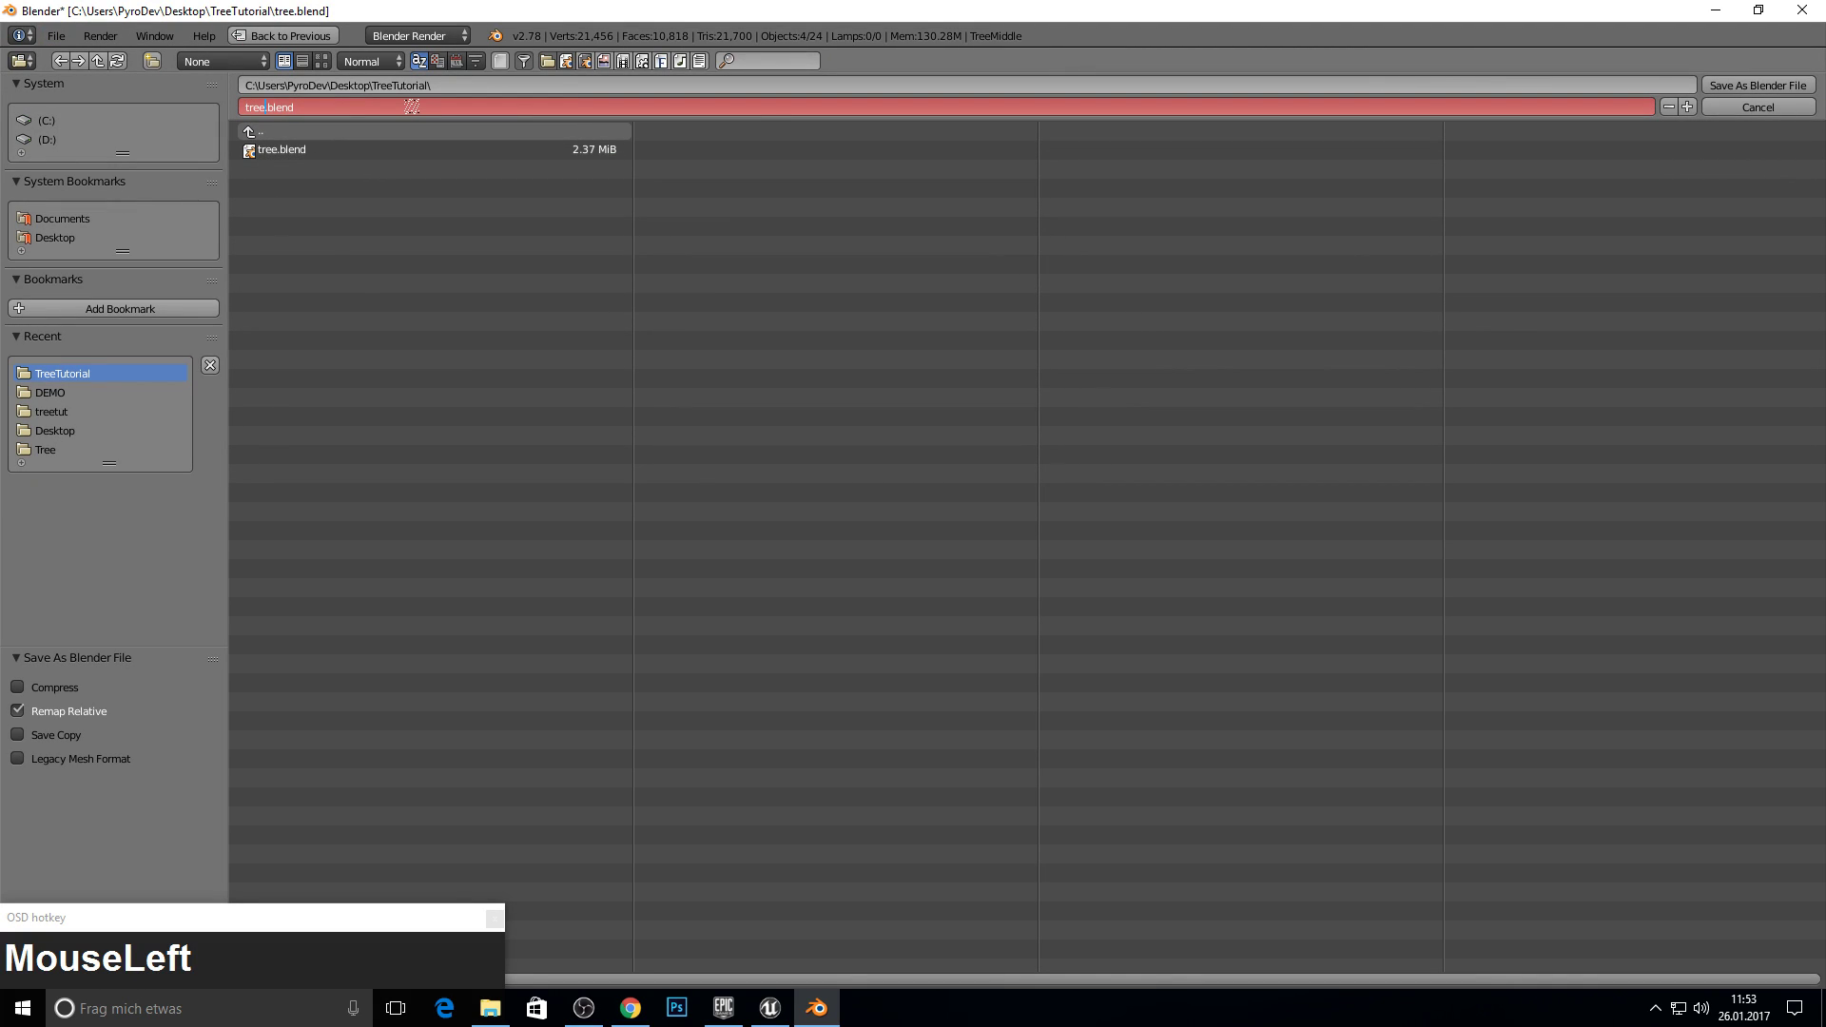
- Save the Blender project under the new name treecut.blend
{"action": "type", "text": "cut"}
{"action": "key", "text": "Return"}
- Export the scene as treecutted.fbx and switch over to Unreal Engine
{"action": "left_click_drag", "start_coordinate": [1763, 88], "coordinate": [304, 455]}
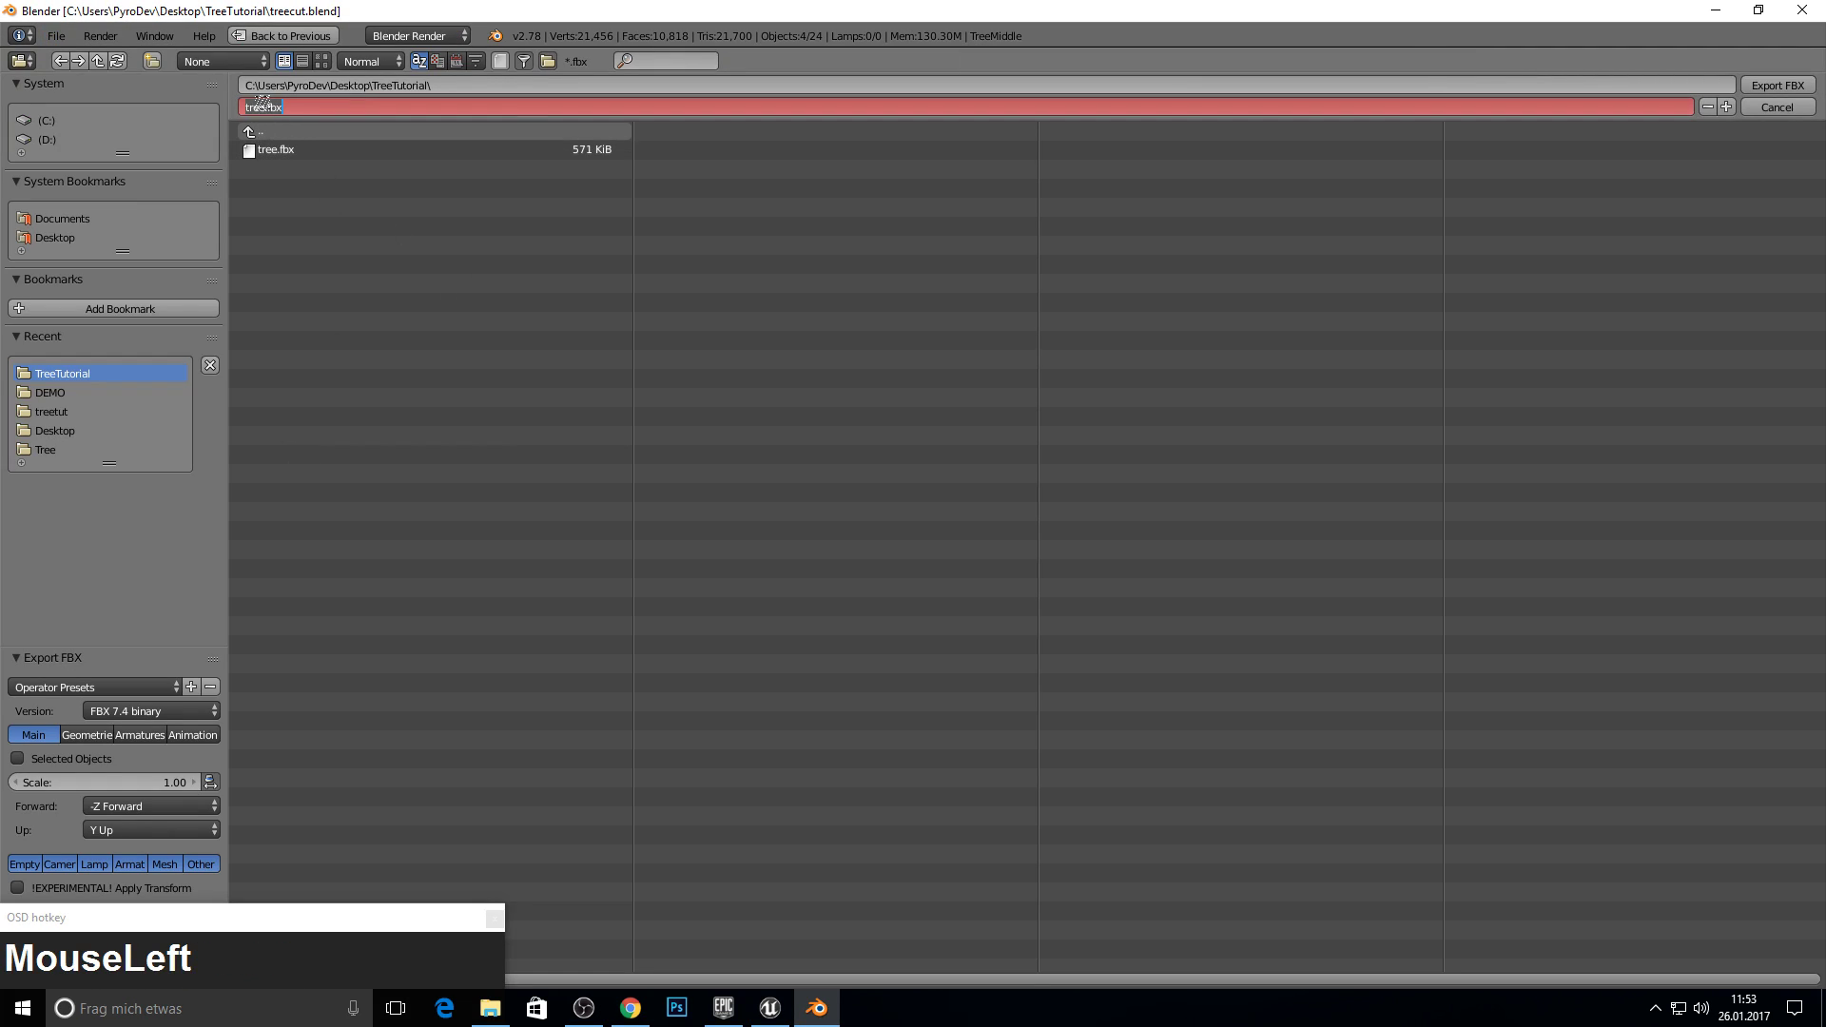
{"action": "type", "text": "cutted"}
{"action": "key", "text": "Return"}
{"action": "left_click", "coordinate": [1789, 89]}
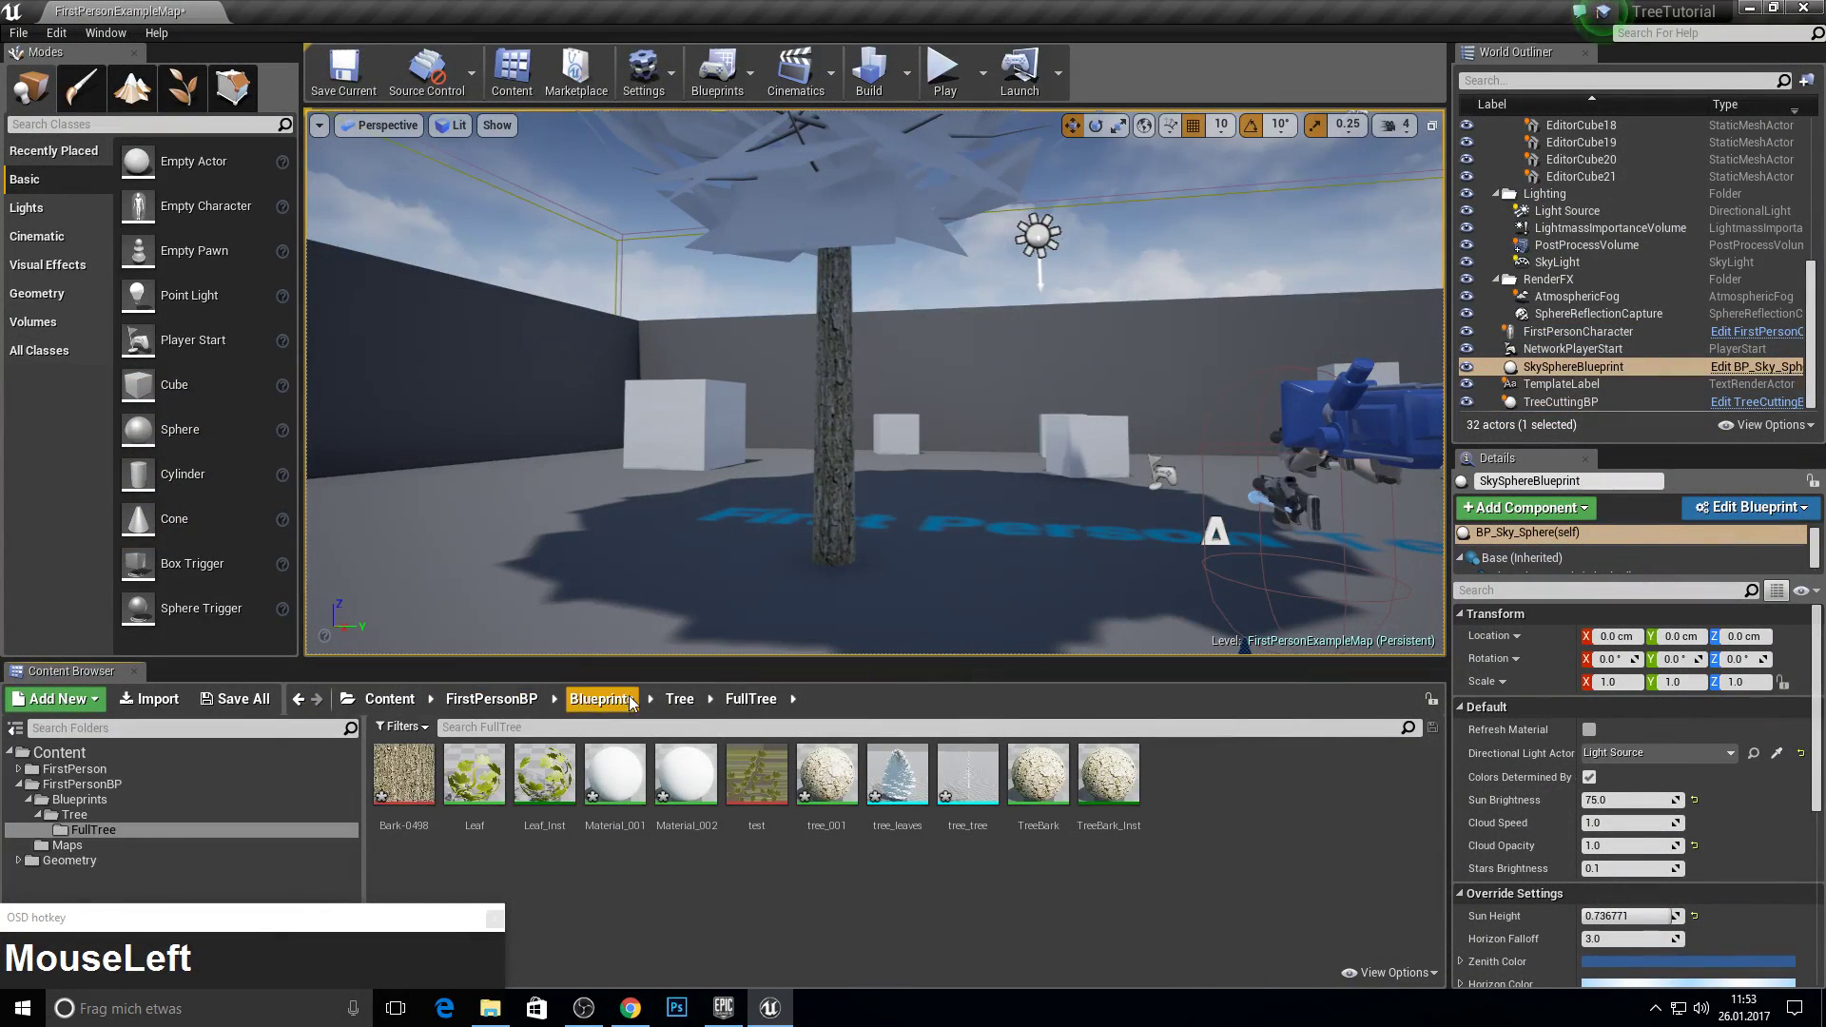
- Create a TreeCut folder inside Tree and import treecutted.fbx into it
{"action": "right_click", "coordinate": [587, 798]}
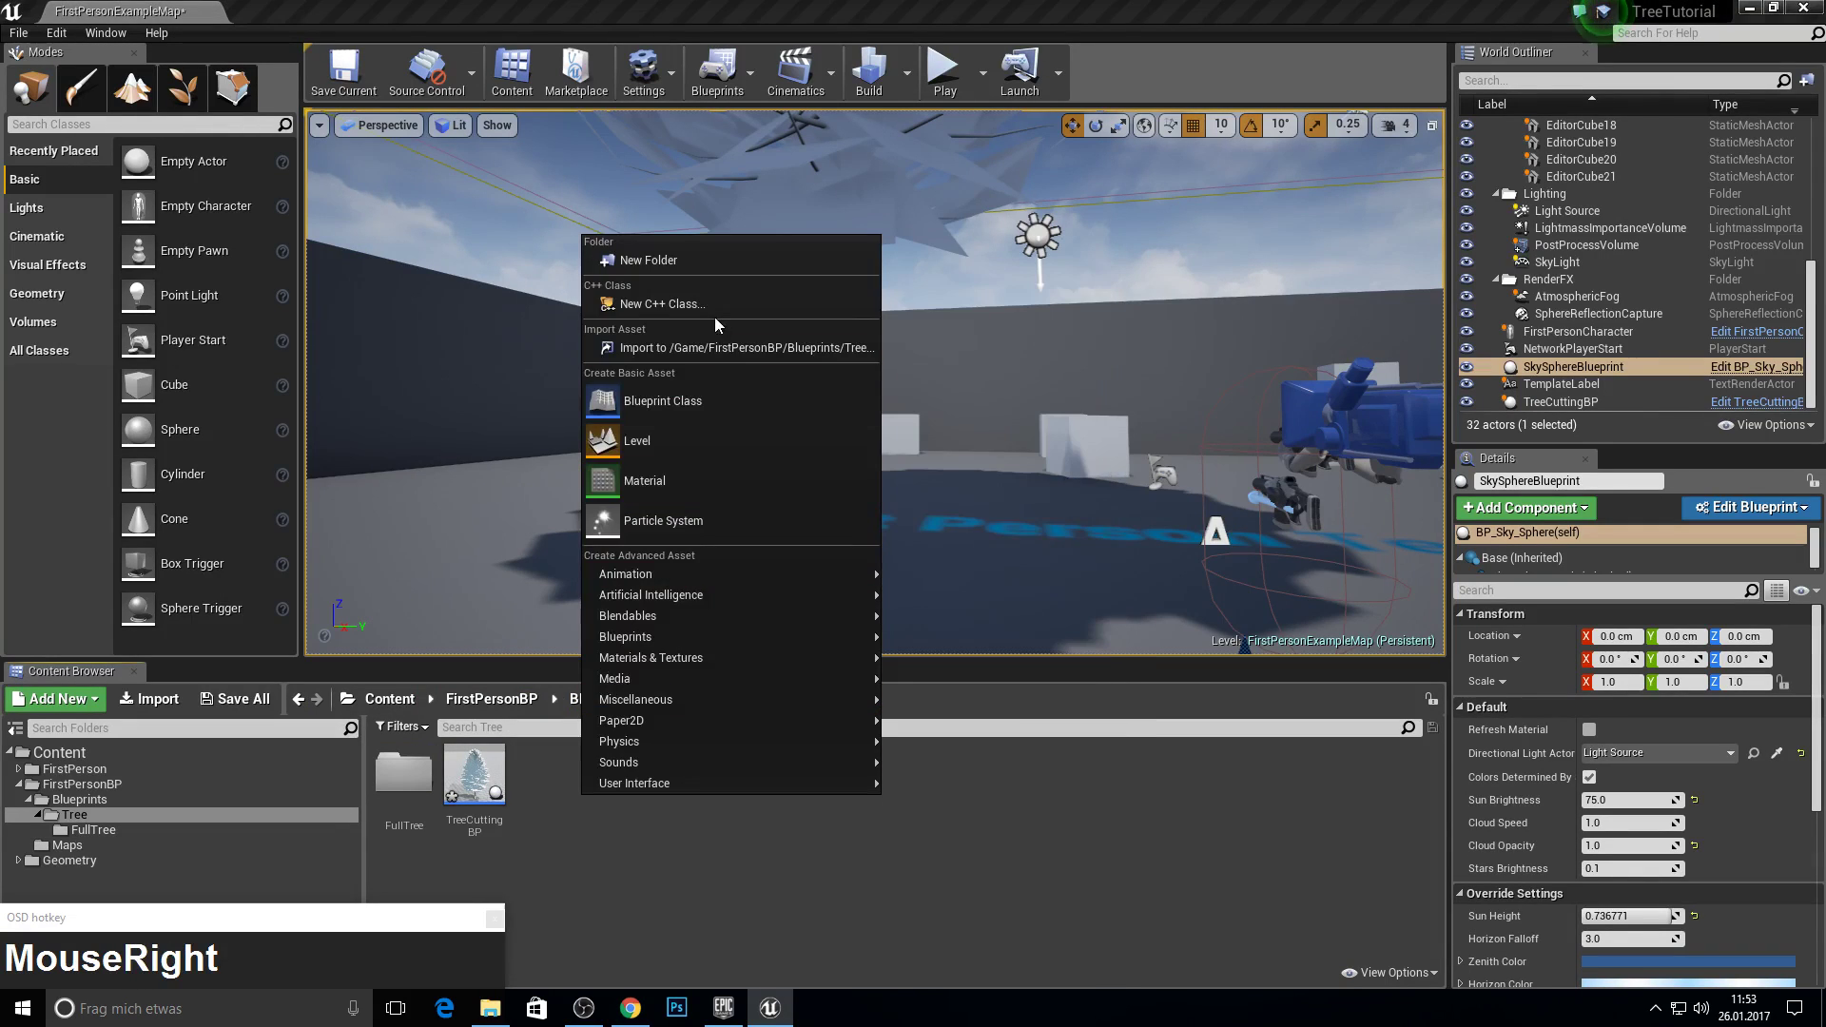
{"action": "left_click", "coordinate": [685, 265]}
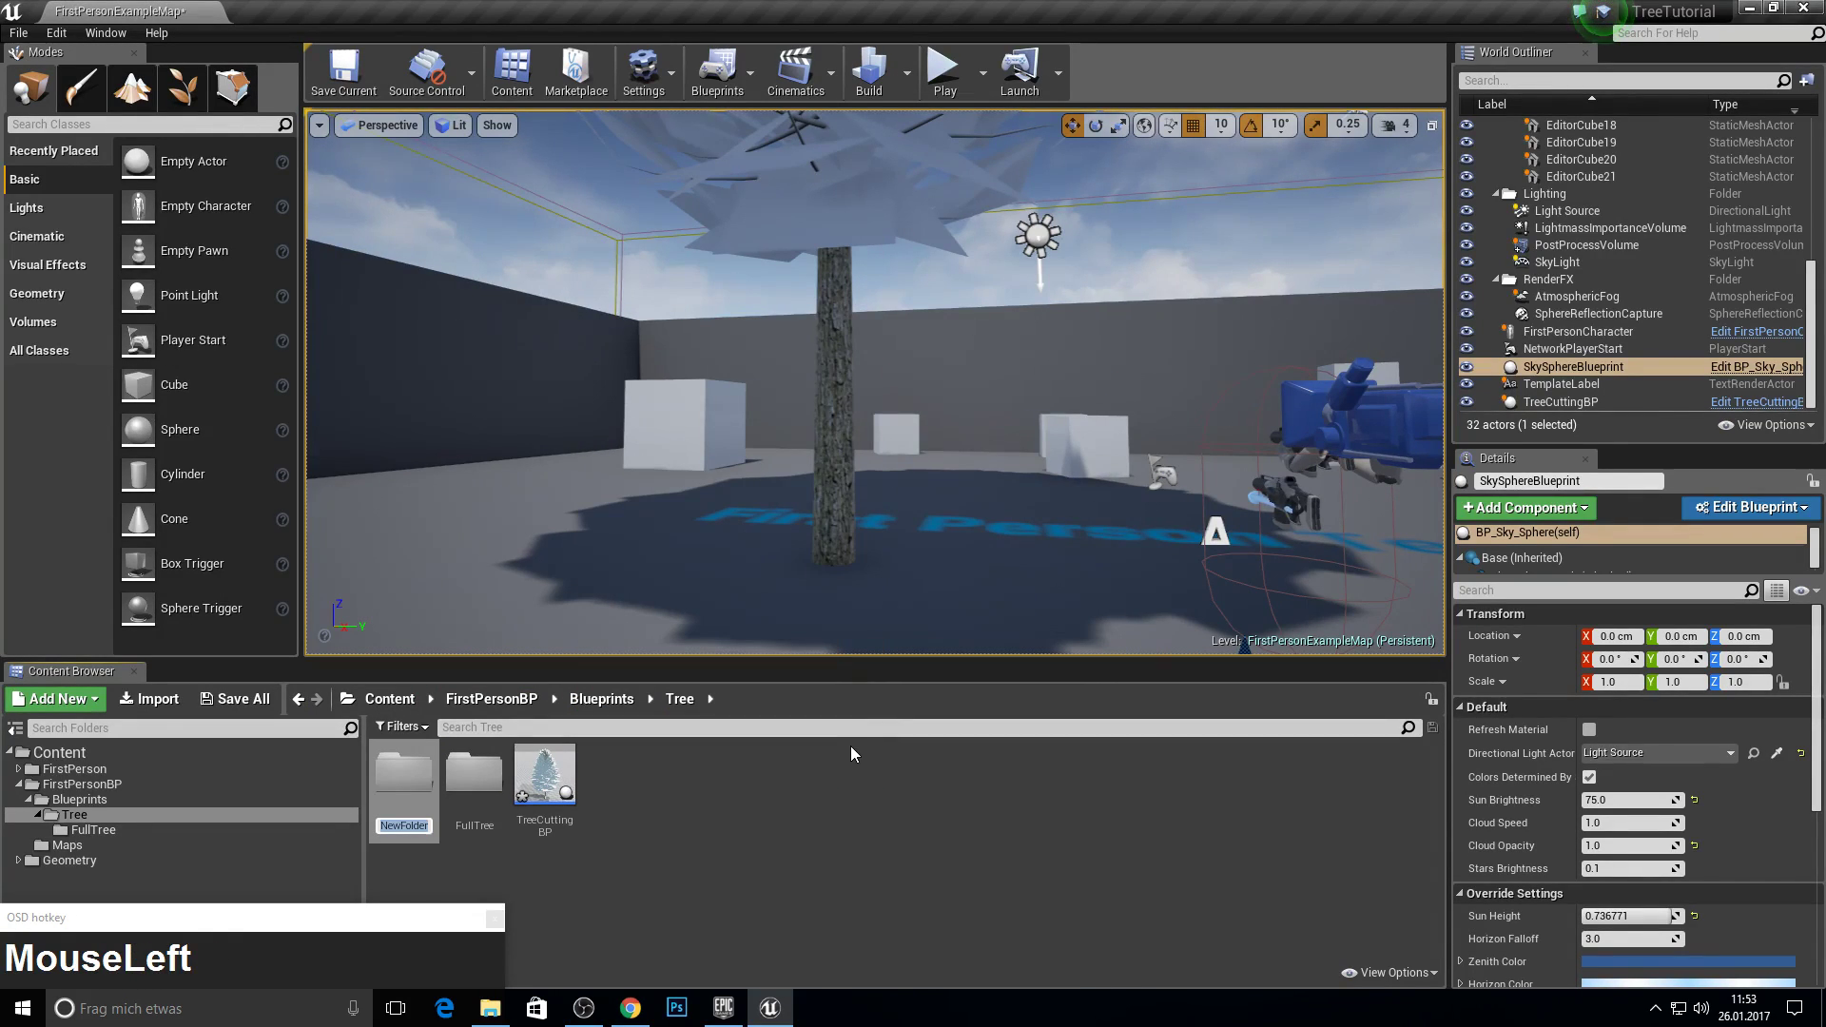
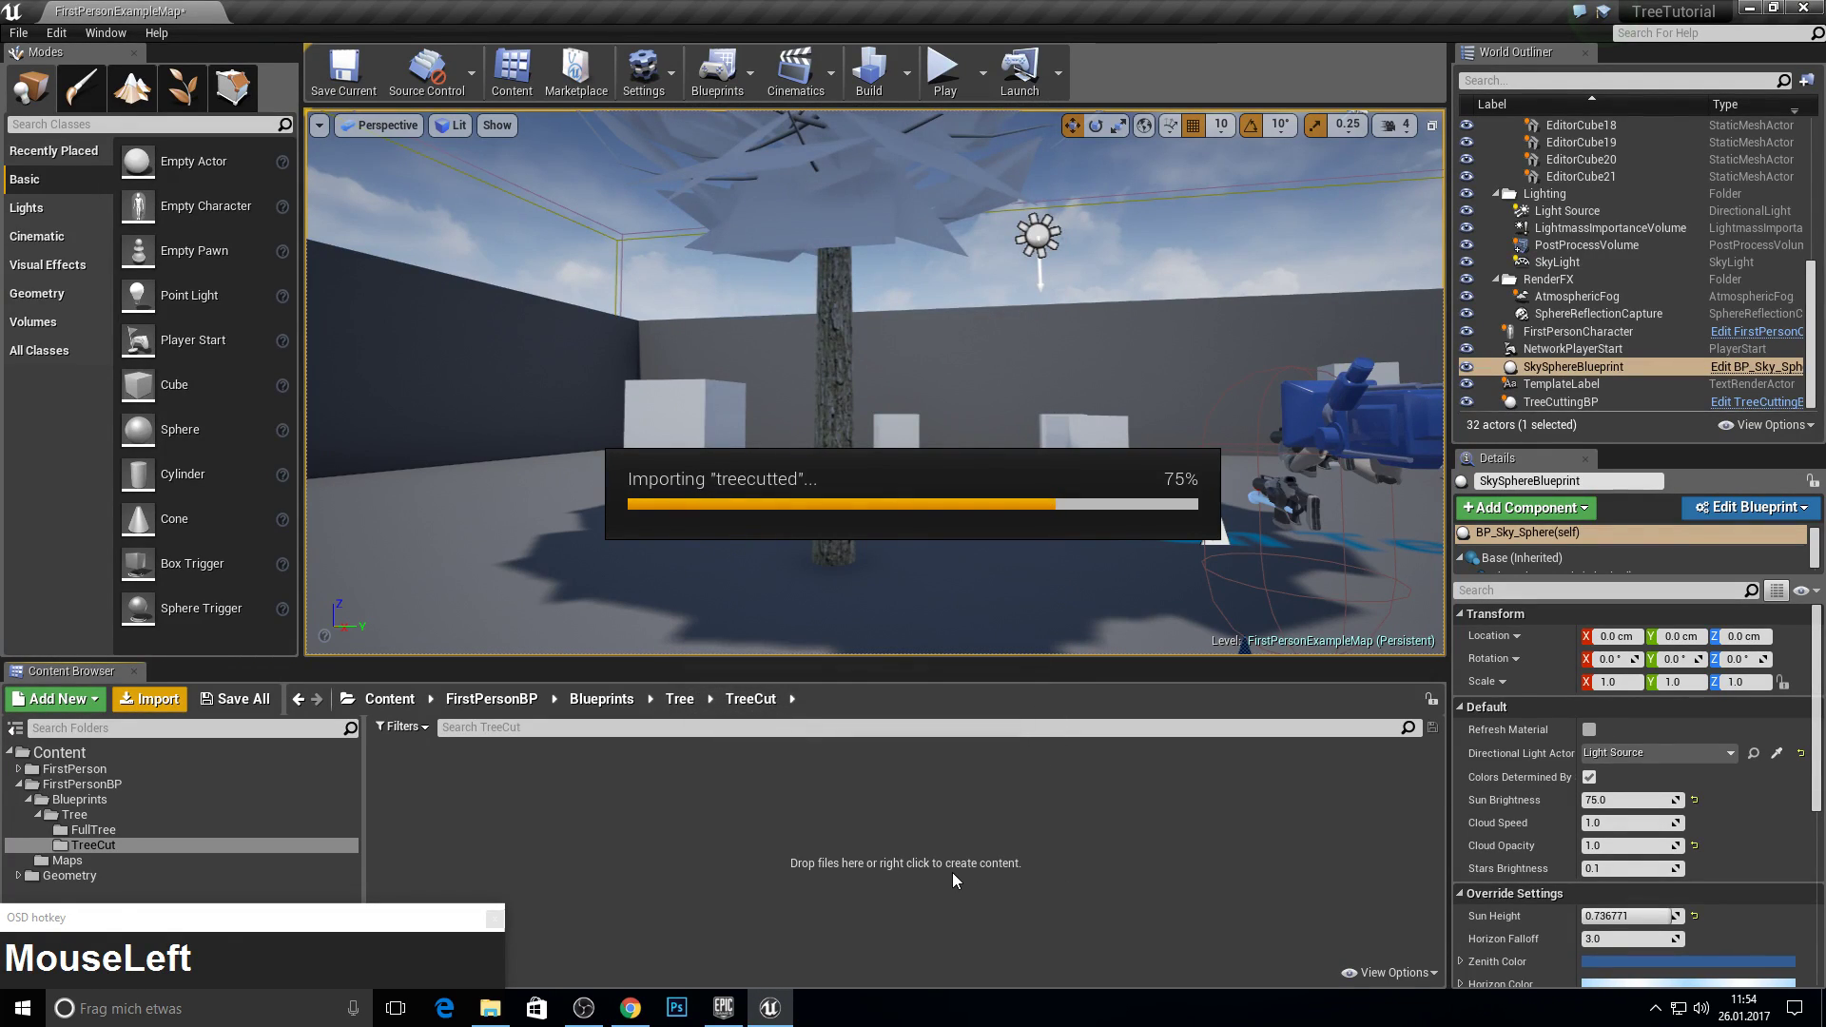
{"action": "key", "text": "F10"}
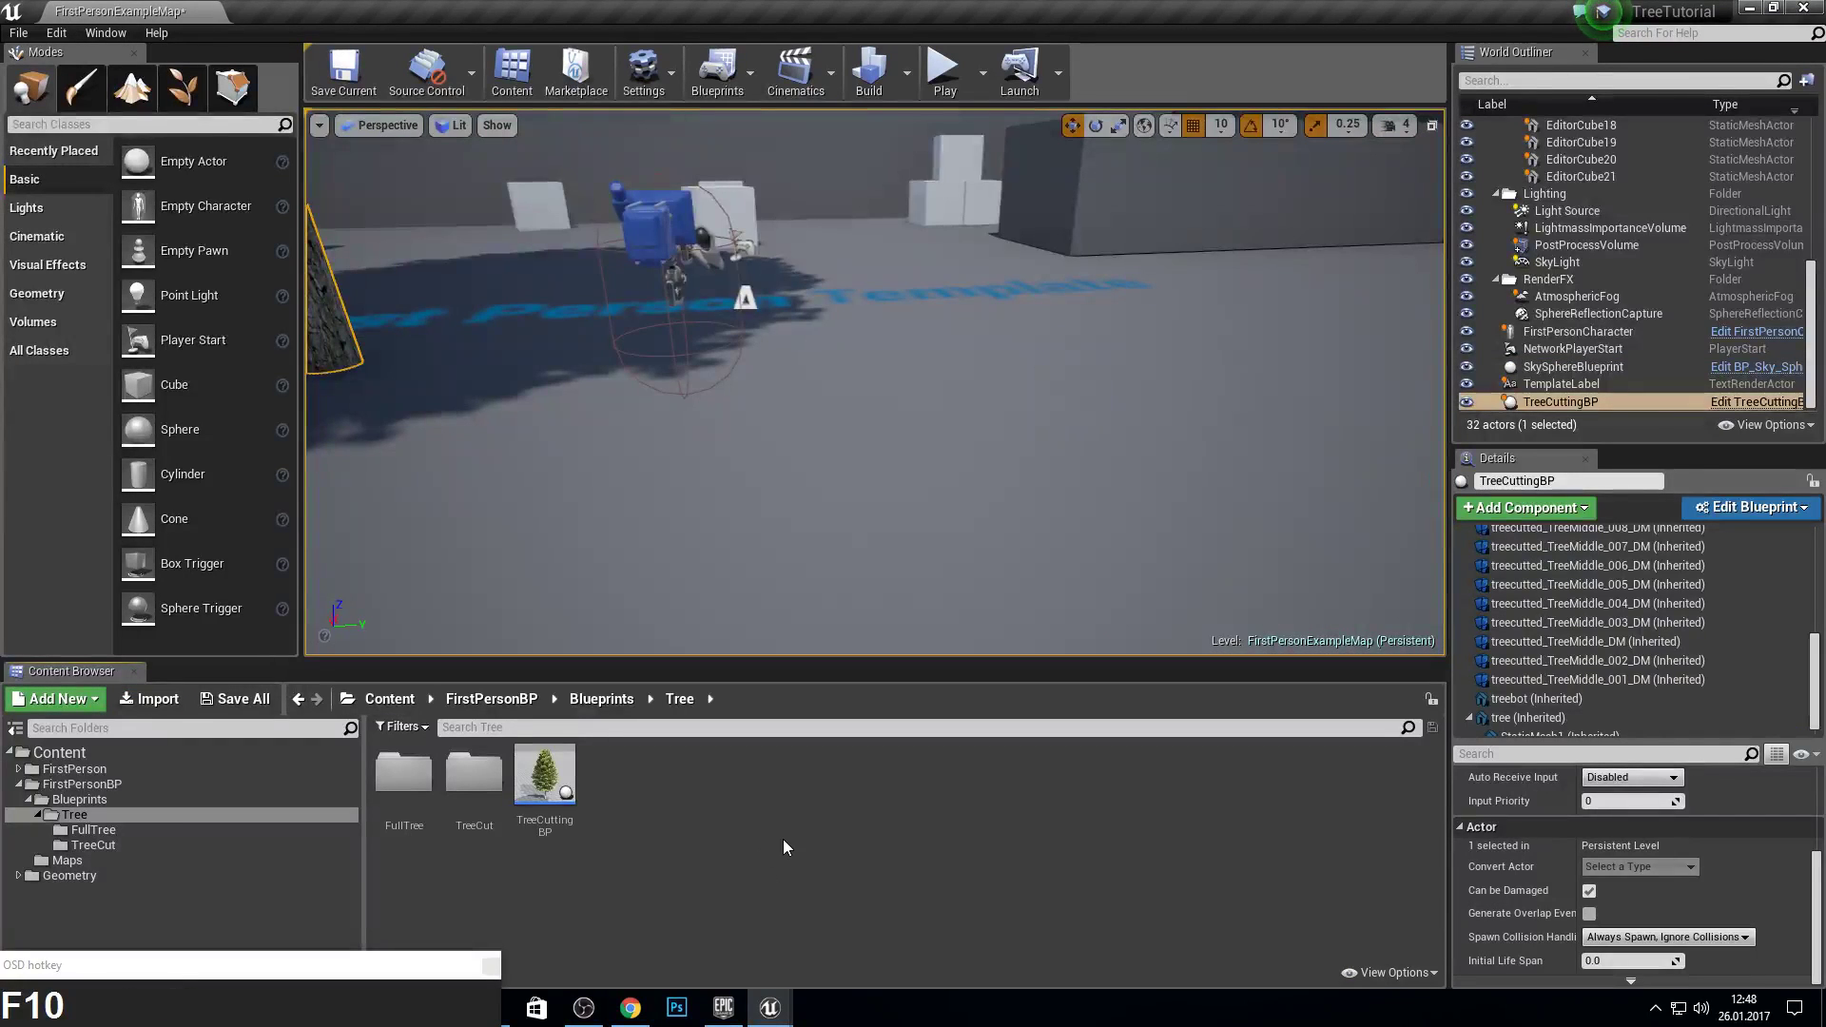